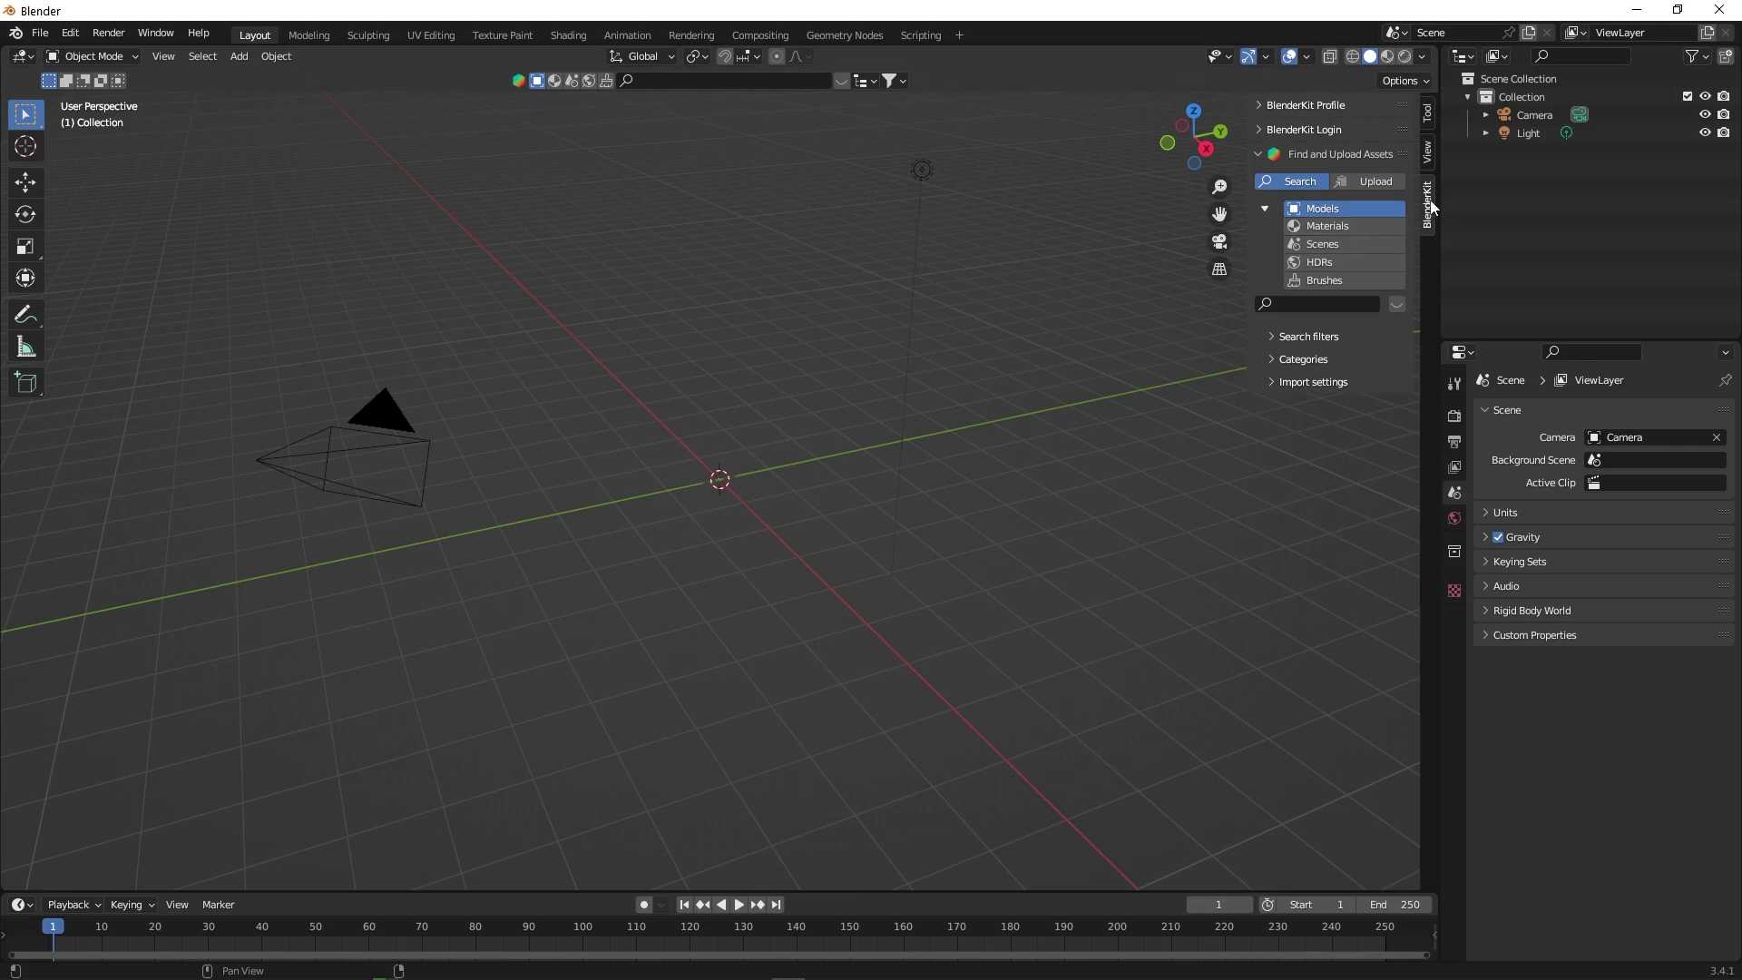
- Search the BlenderKit models for 'cocola' to find a Coca-Cola can
{"action": "left_click", "coordinate": [1439, 207]}
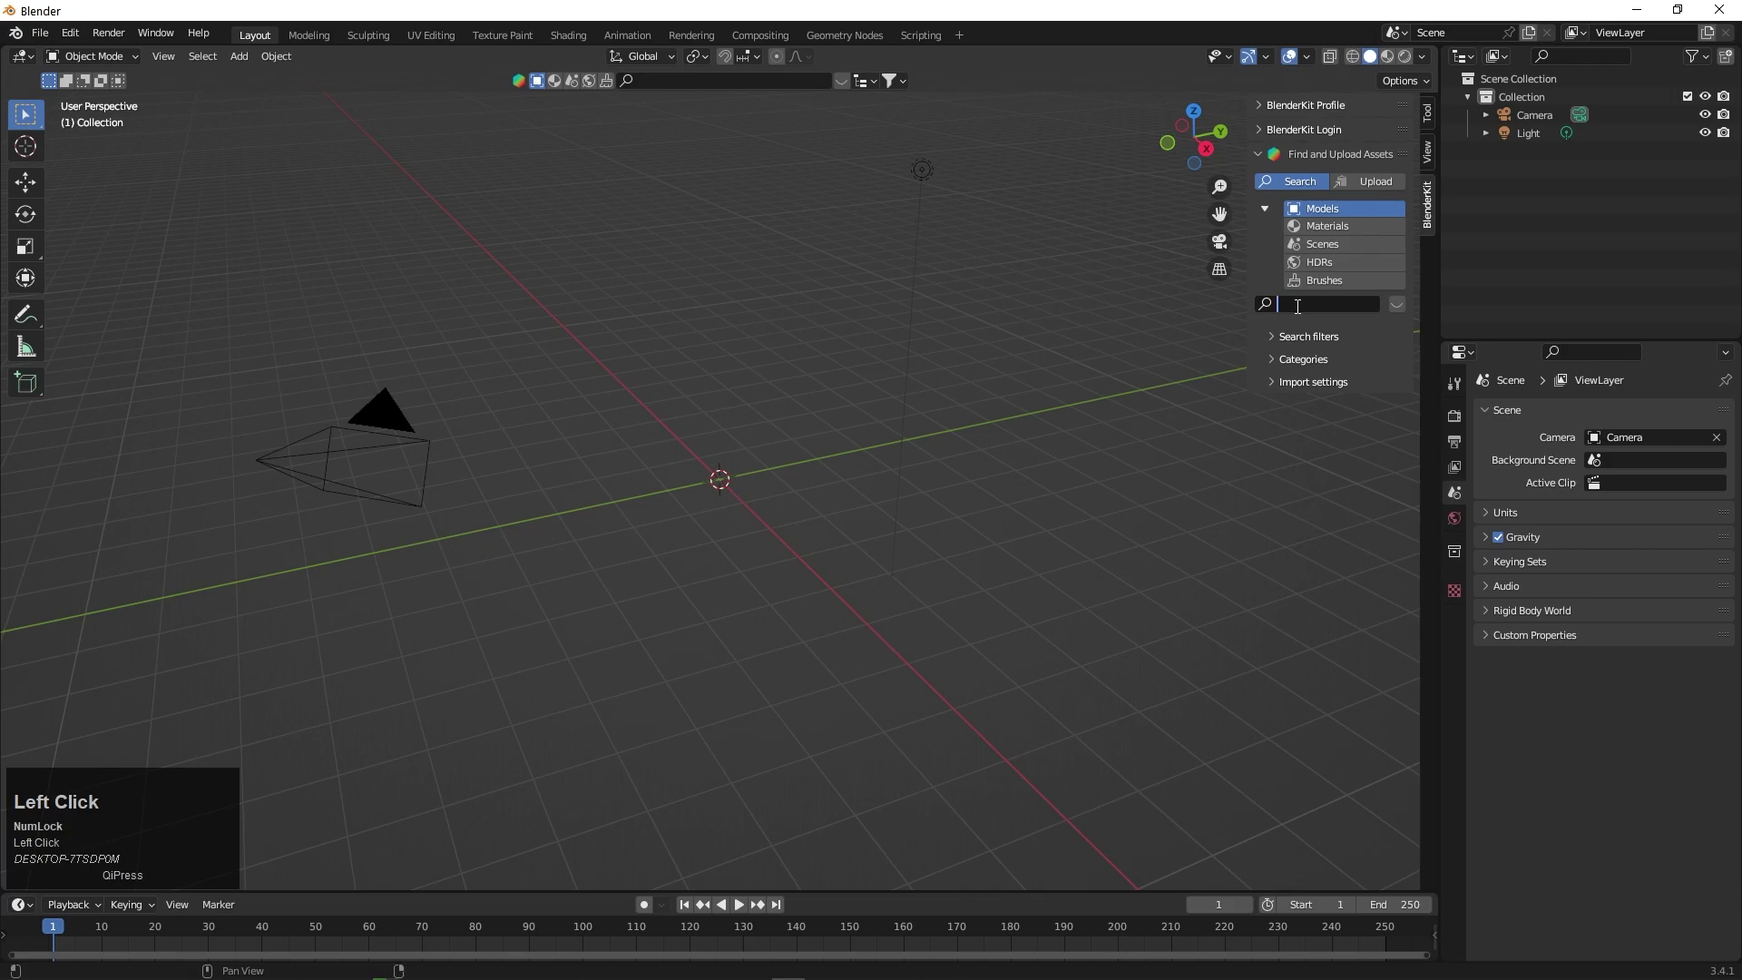
{"action": "type", "text": "cocola"}
{"action": "key", "text": "Return"}
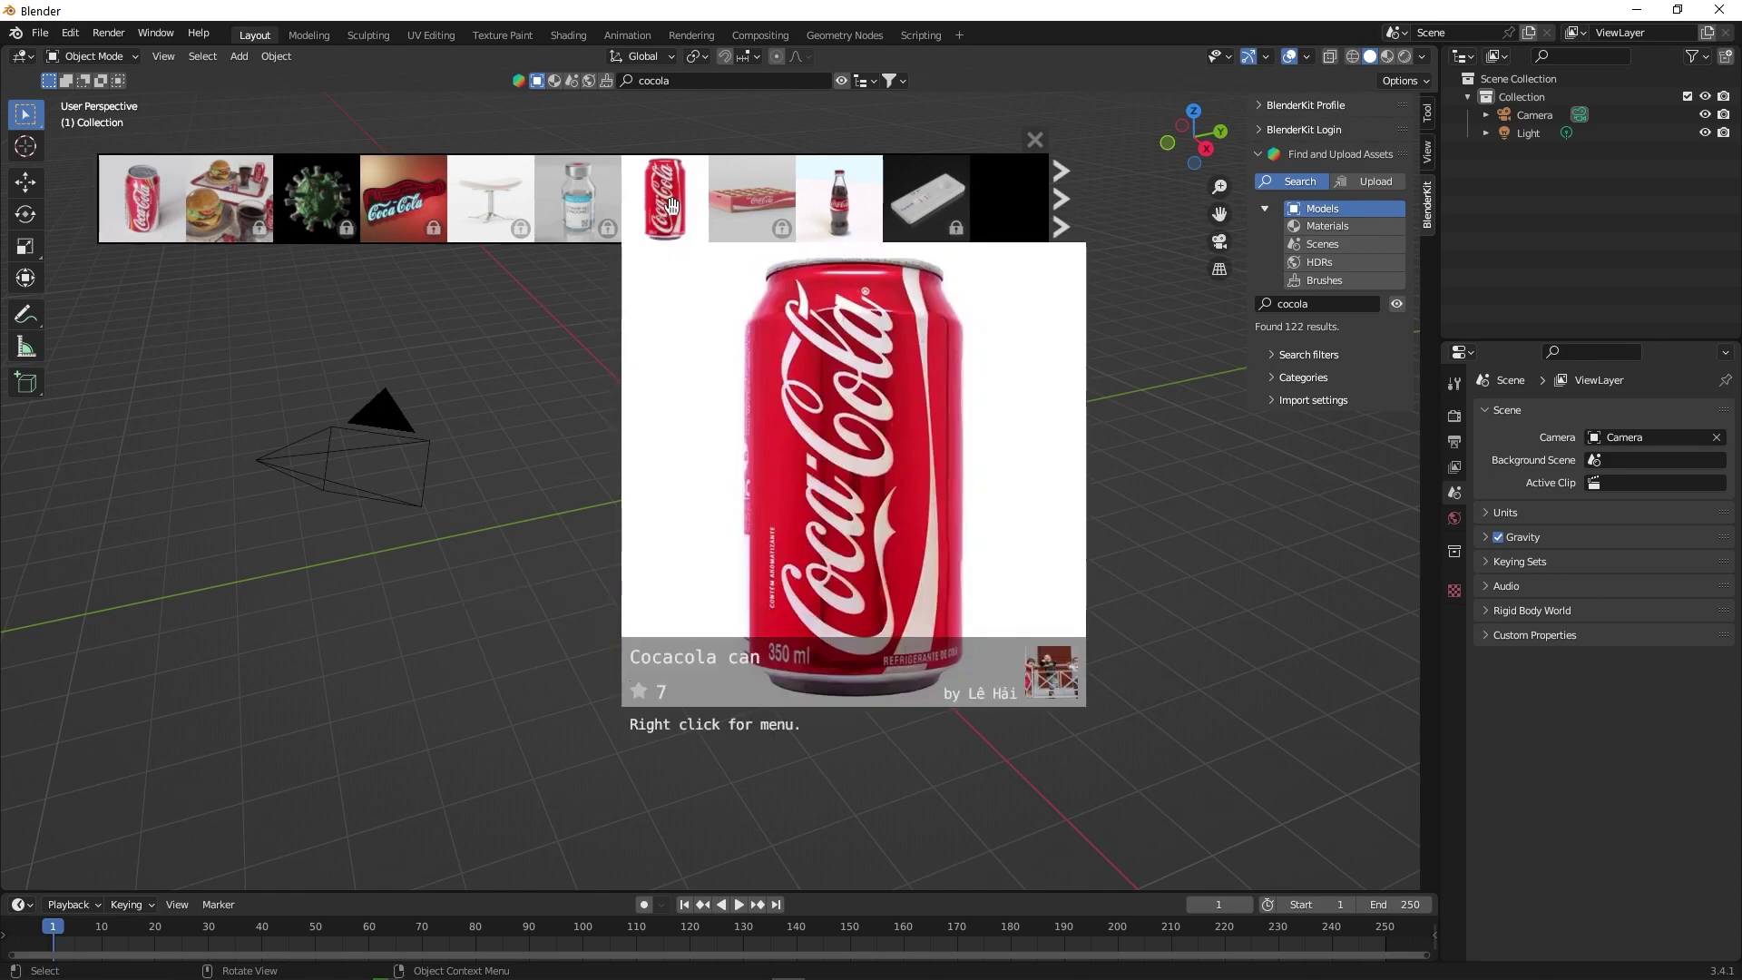
- Add the Cocacola can model at the origin and orbit around it to look it over
{"action": "left_click", "coordinate": [667, 194]}
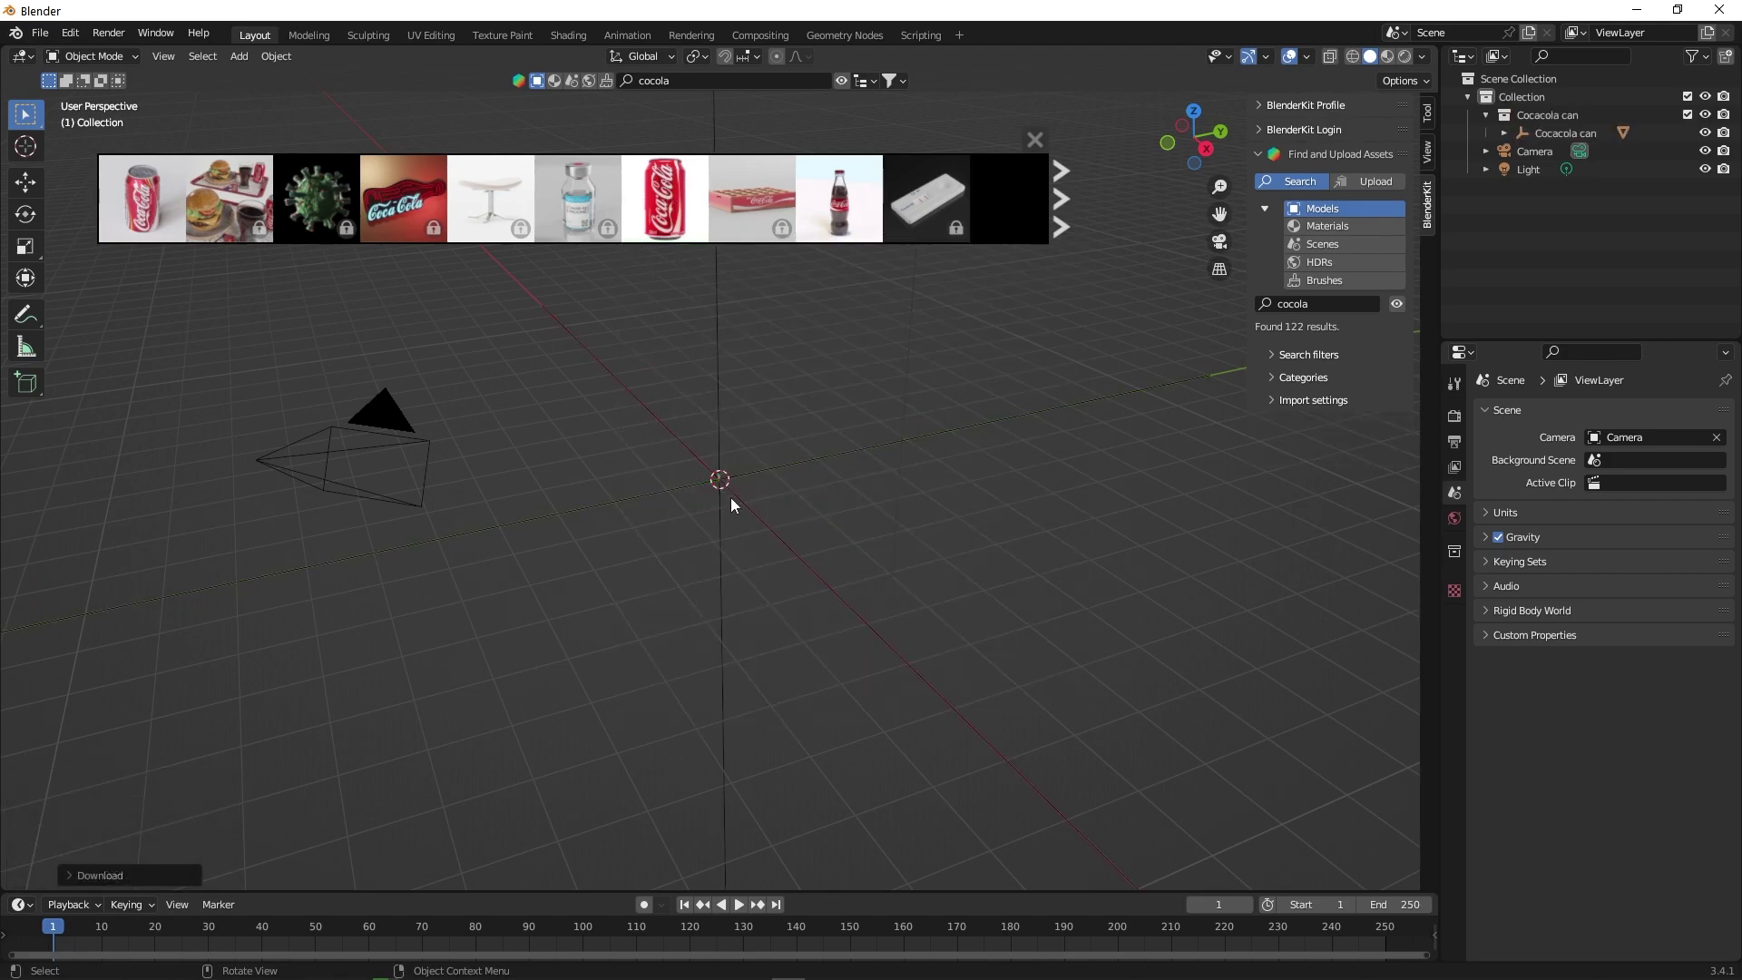
{"action": "scroll", "scroll_direction": "down", "scroll_amount": 3}
{"action": "scroll", "scroll_direction": "up", "scroll_amount": 3}
{"action": "scroll", "scroll_direction": "up", "scroll_amount": 3}
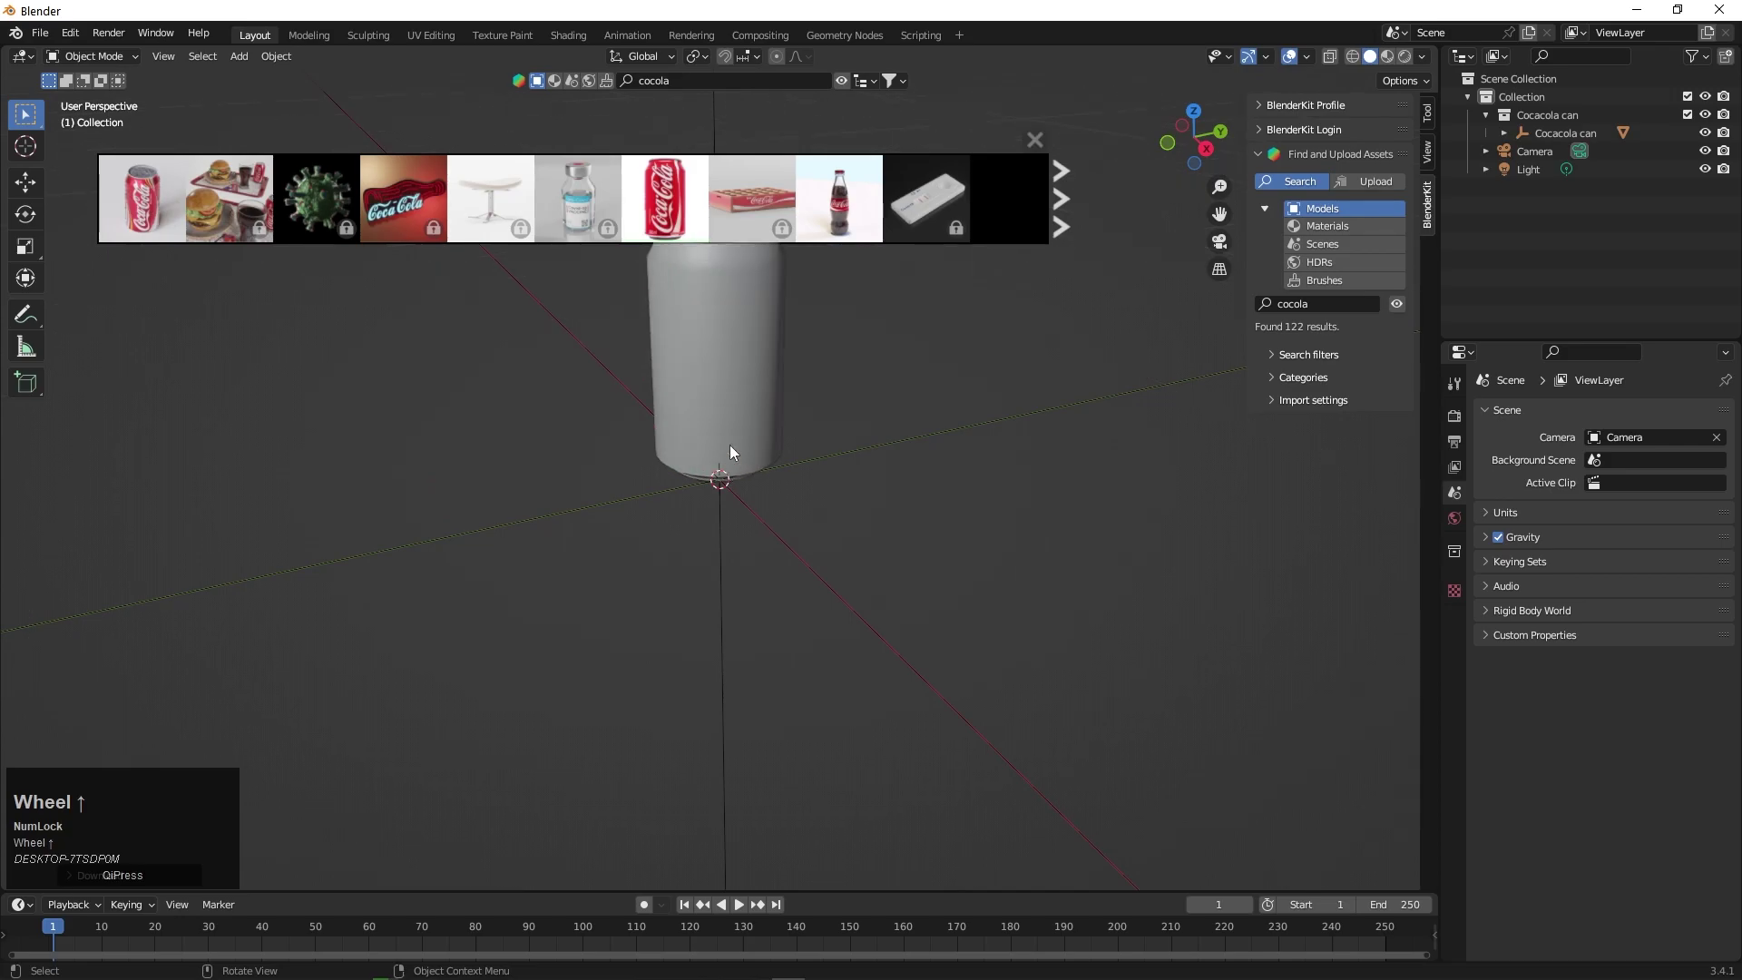
{"action": "scroll", "scroll_direction": "down", "scroll_amount": 3}
{"action": "left_click_drag", "start_coordinate": [812, 367], "coordinate": [762, 384]}
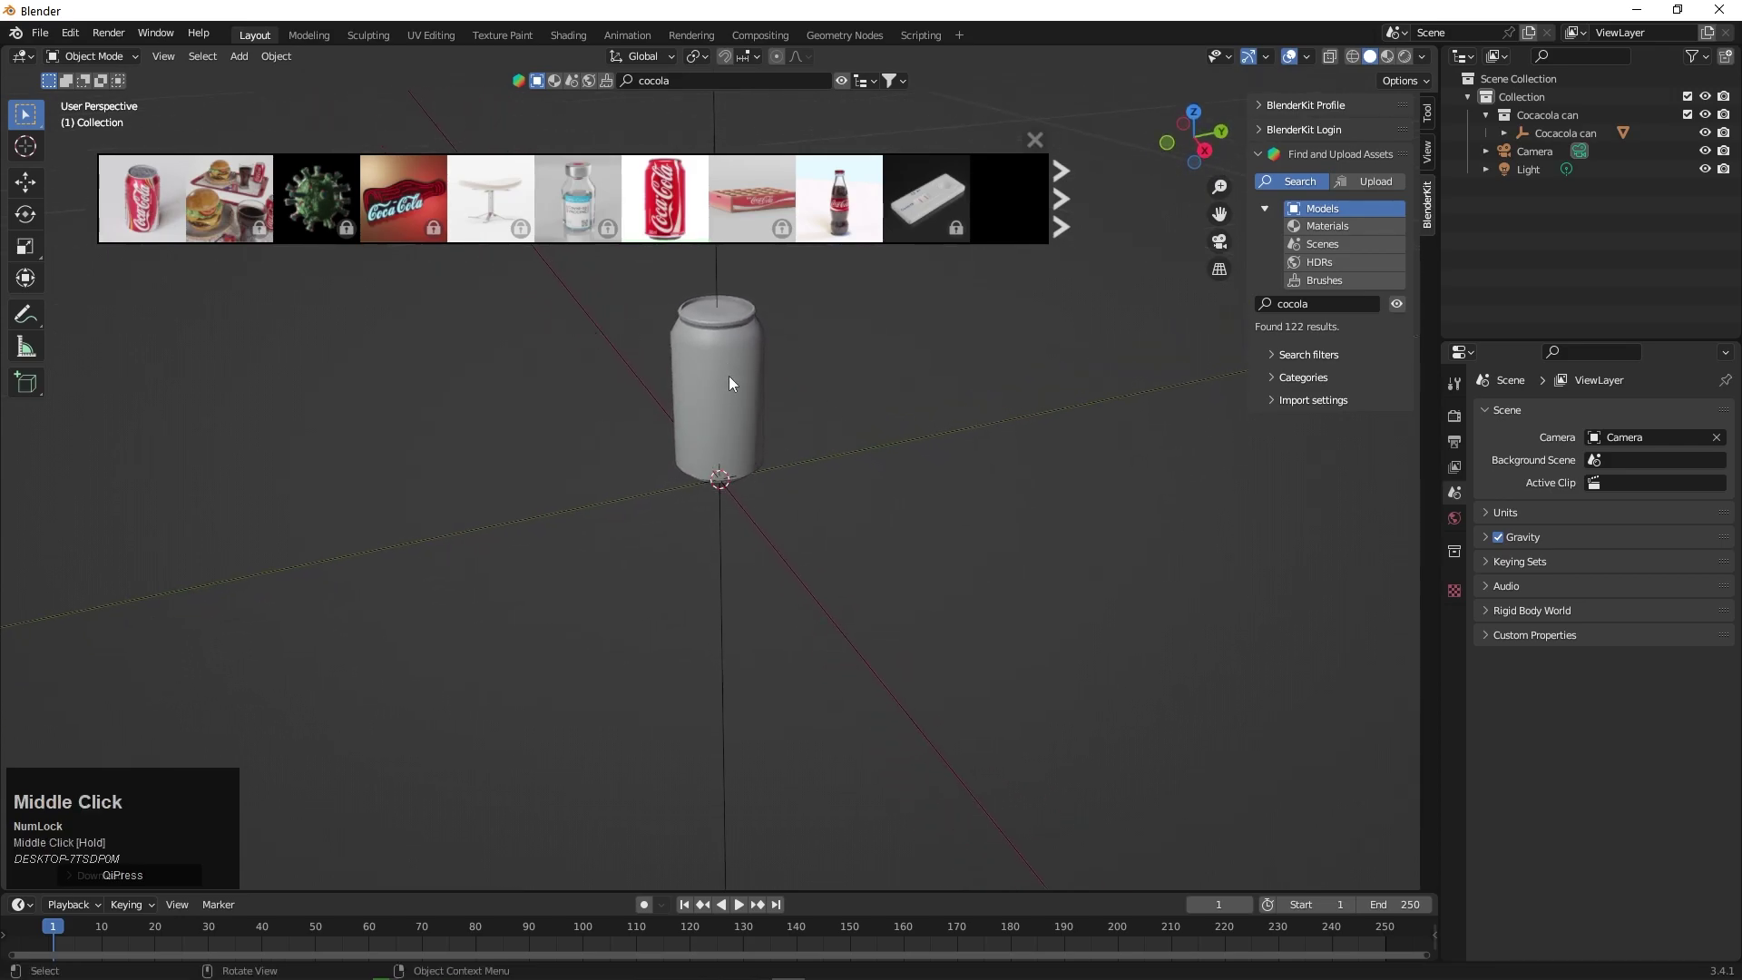
{"action": "scroll", "scroll_direction": "up", "scroll_amount": 3}
{"action": "scroll", "scroll_direction": "down", "scroll_amount": 3}
{"action": "scroll", "scroll_direction": "up", "scroll_amount": 3}
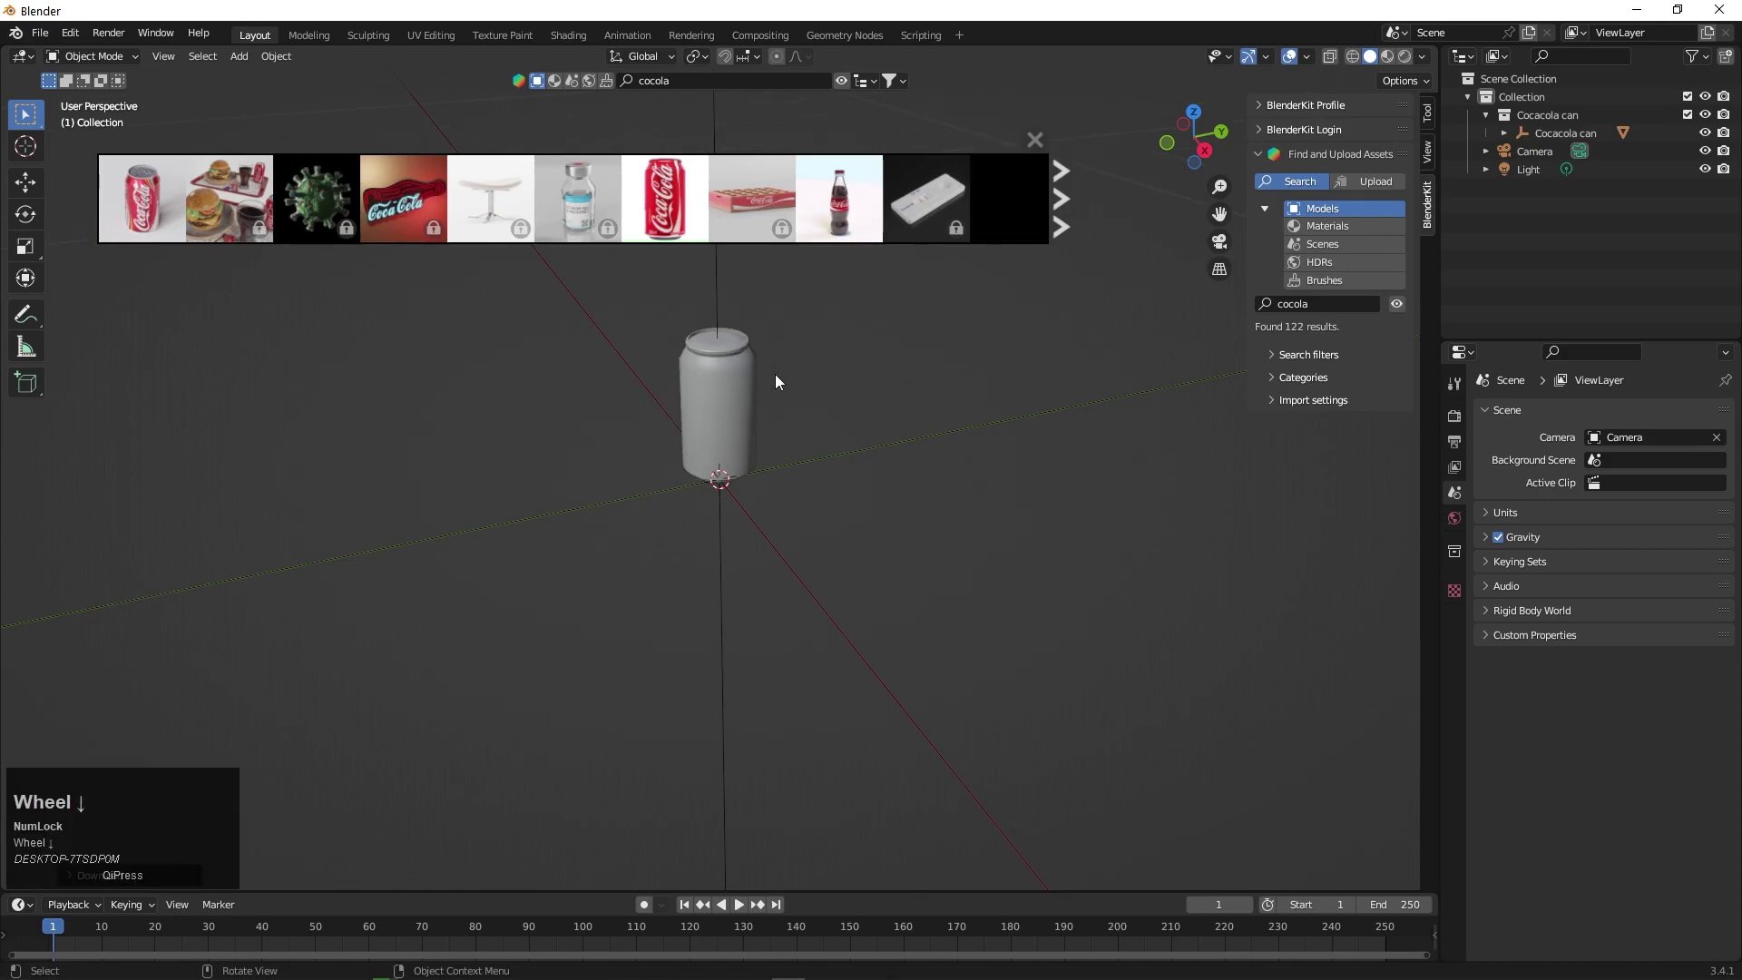
{"action": "left_click_drag", "start_coordinate": [852, 397], "coordinate": [886, 425]}
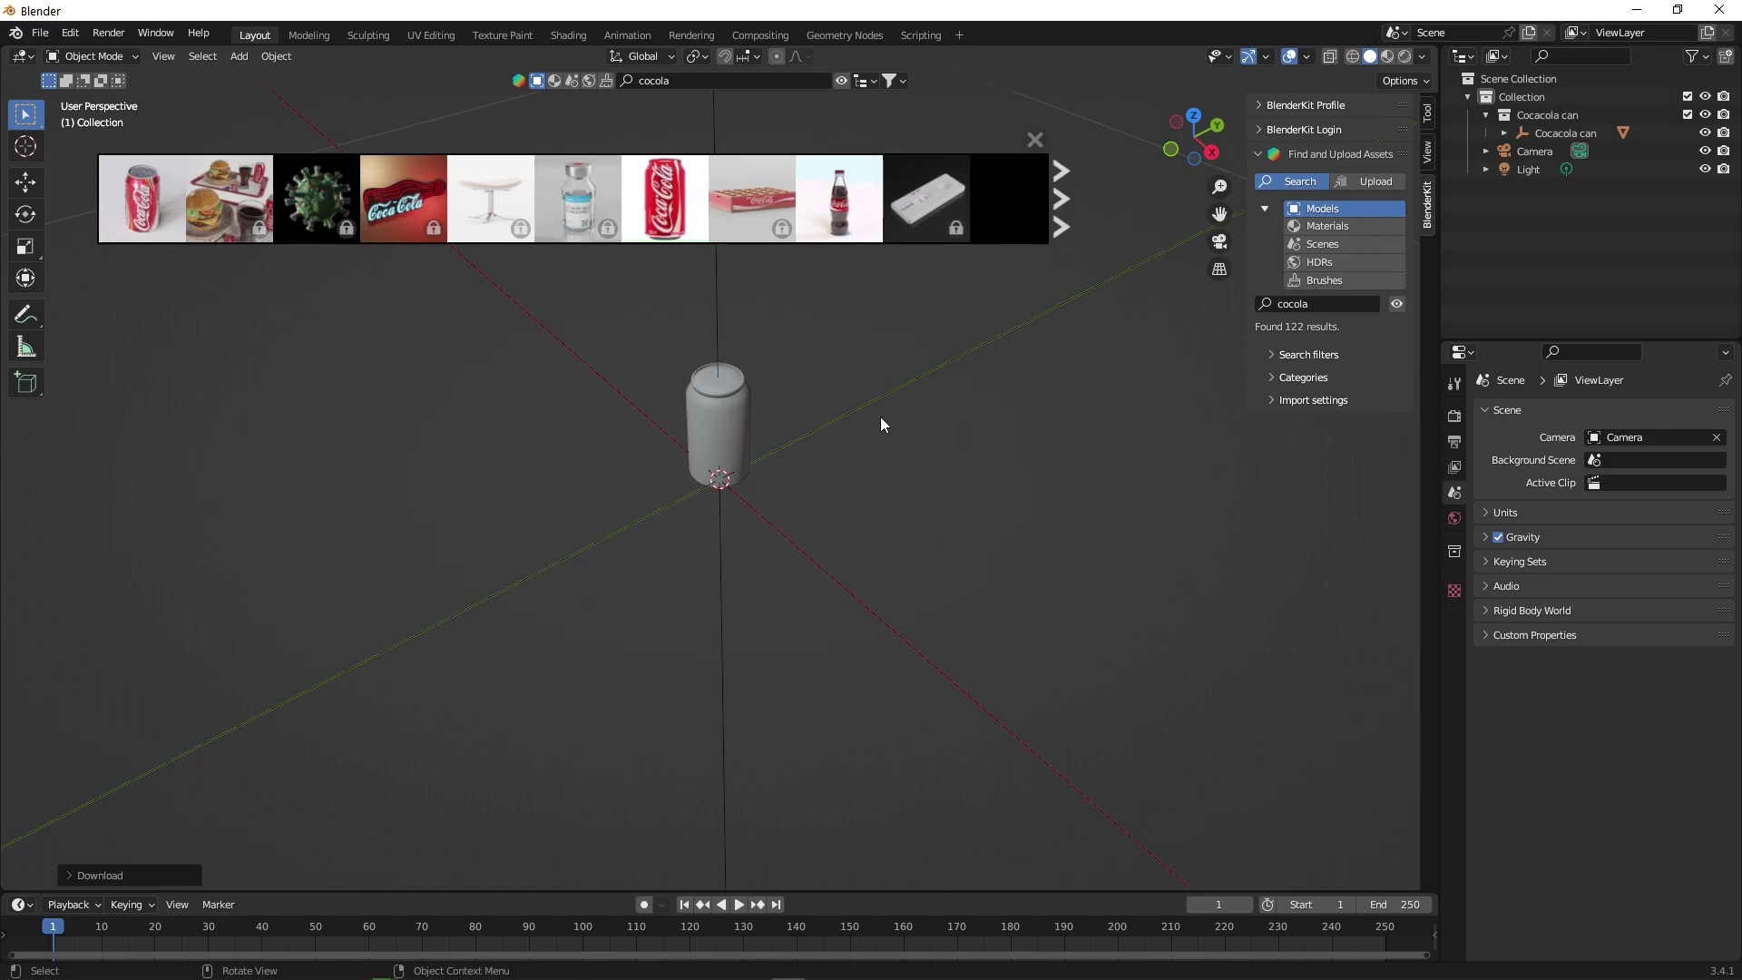
- Search the BlenderKit asset bar for 'table' models
{"action": "left_click", "coordinate": [683, 80]}
{"action": "type", "text": "table"}
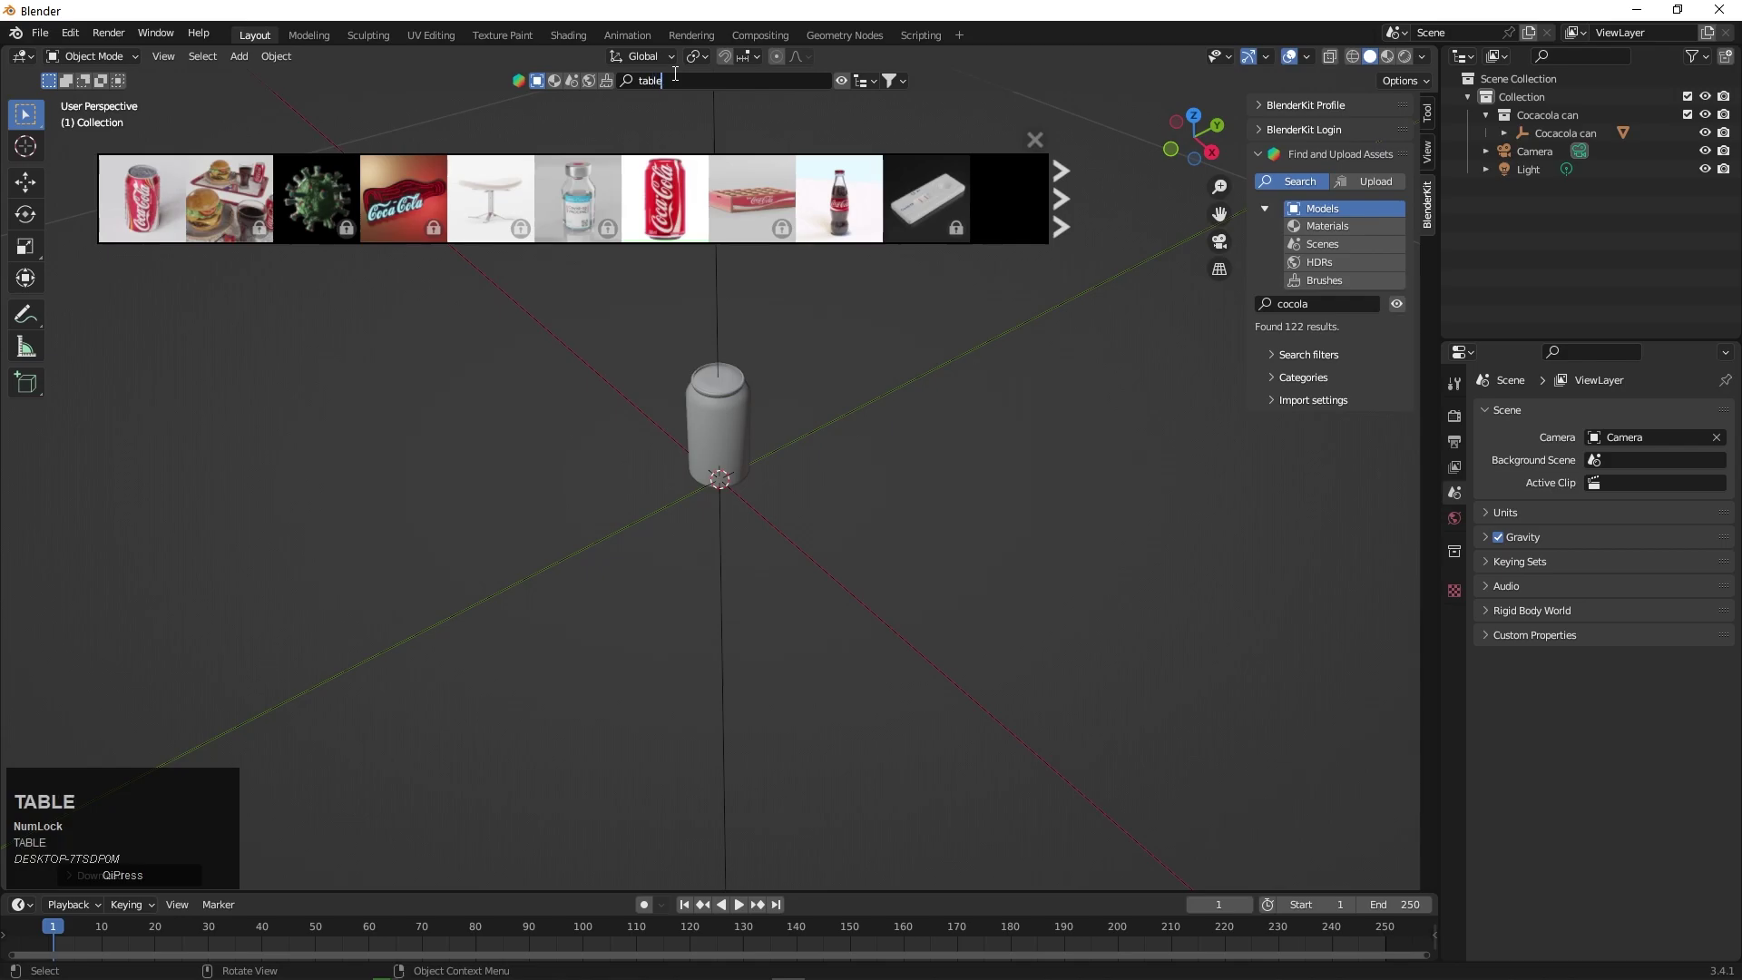
{"action": "key", "text": "Return"}
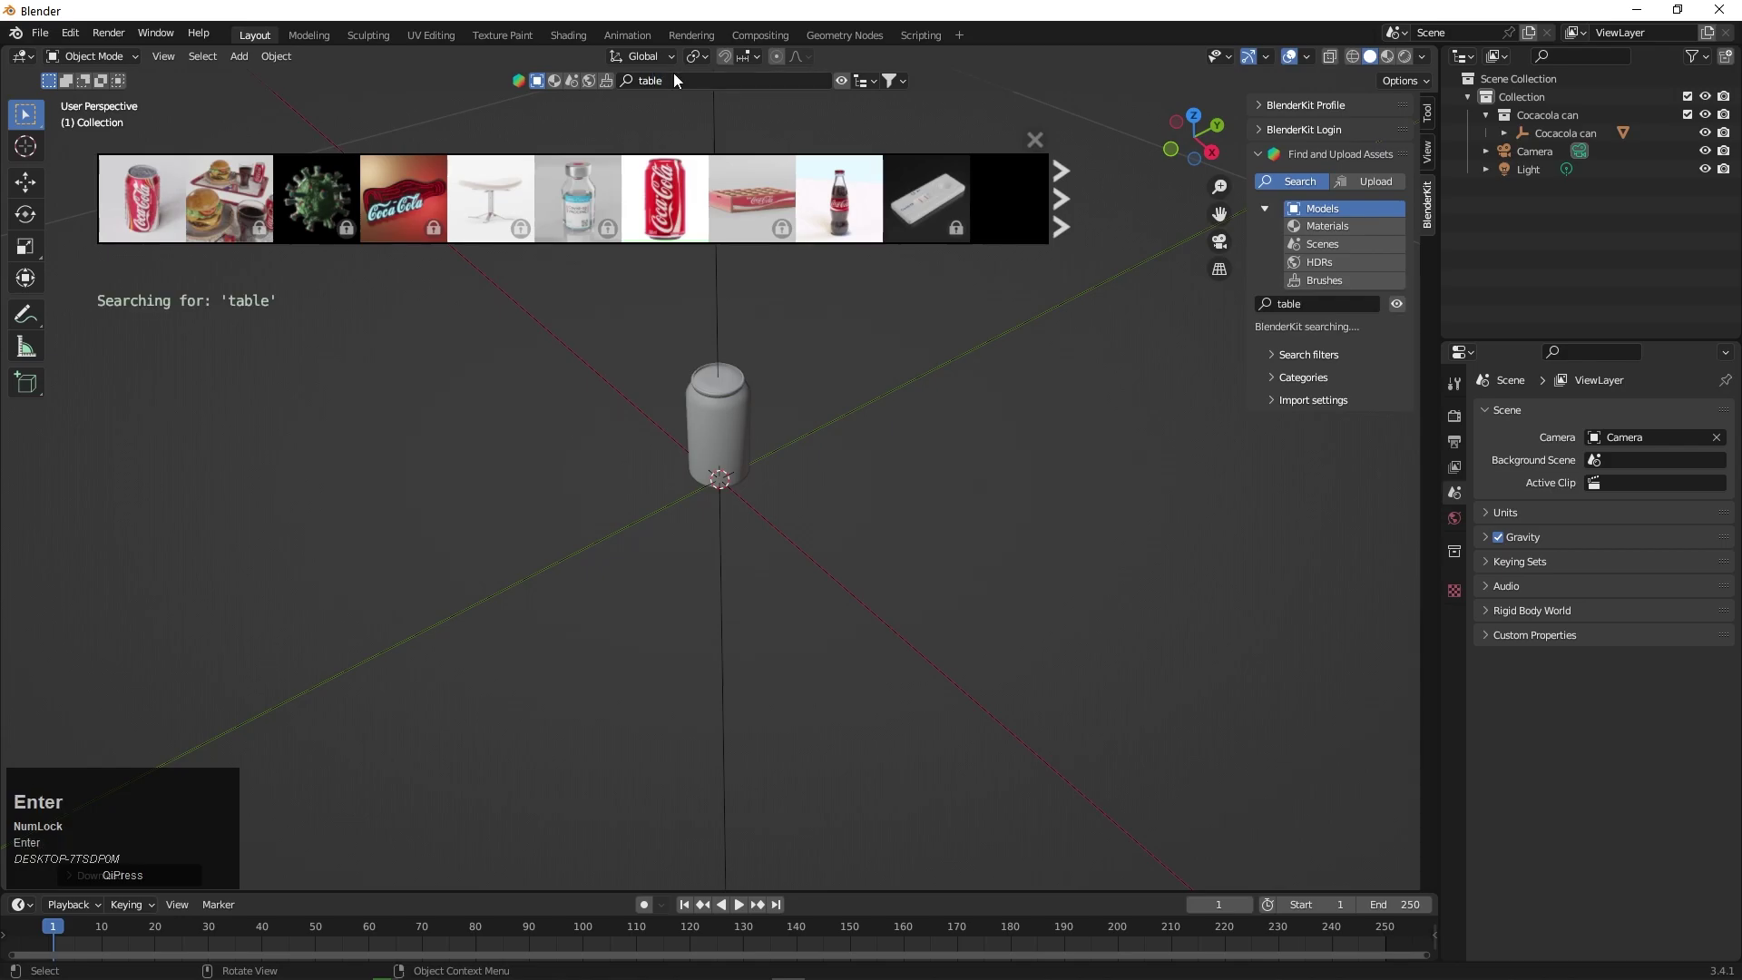
{"action": "left_click", "coordinate": [682, 80]}
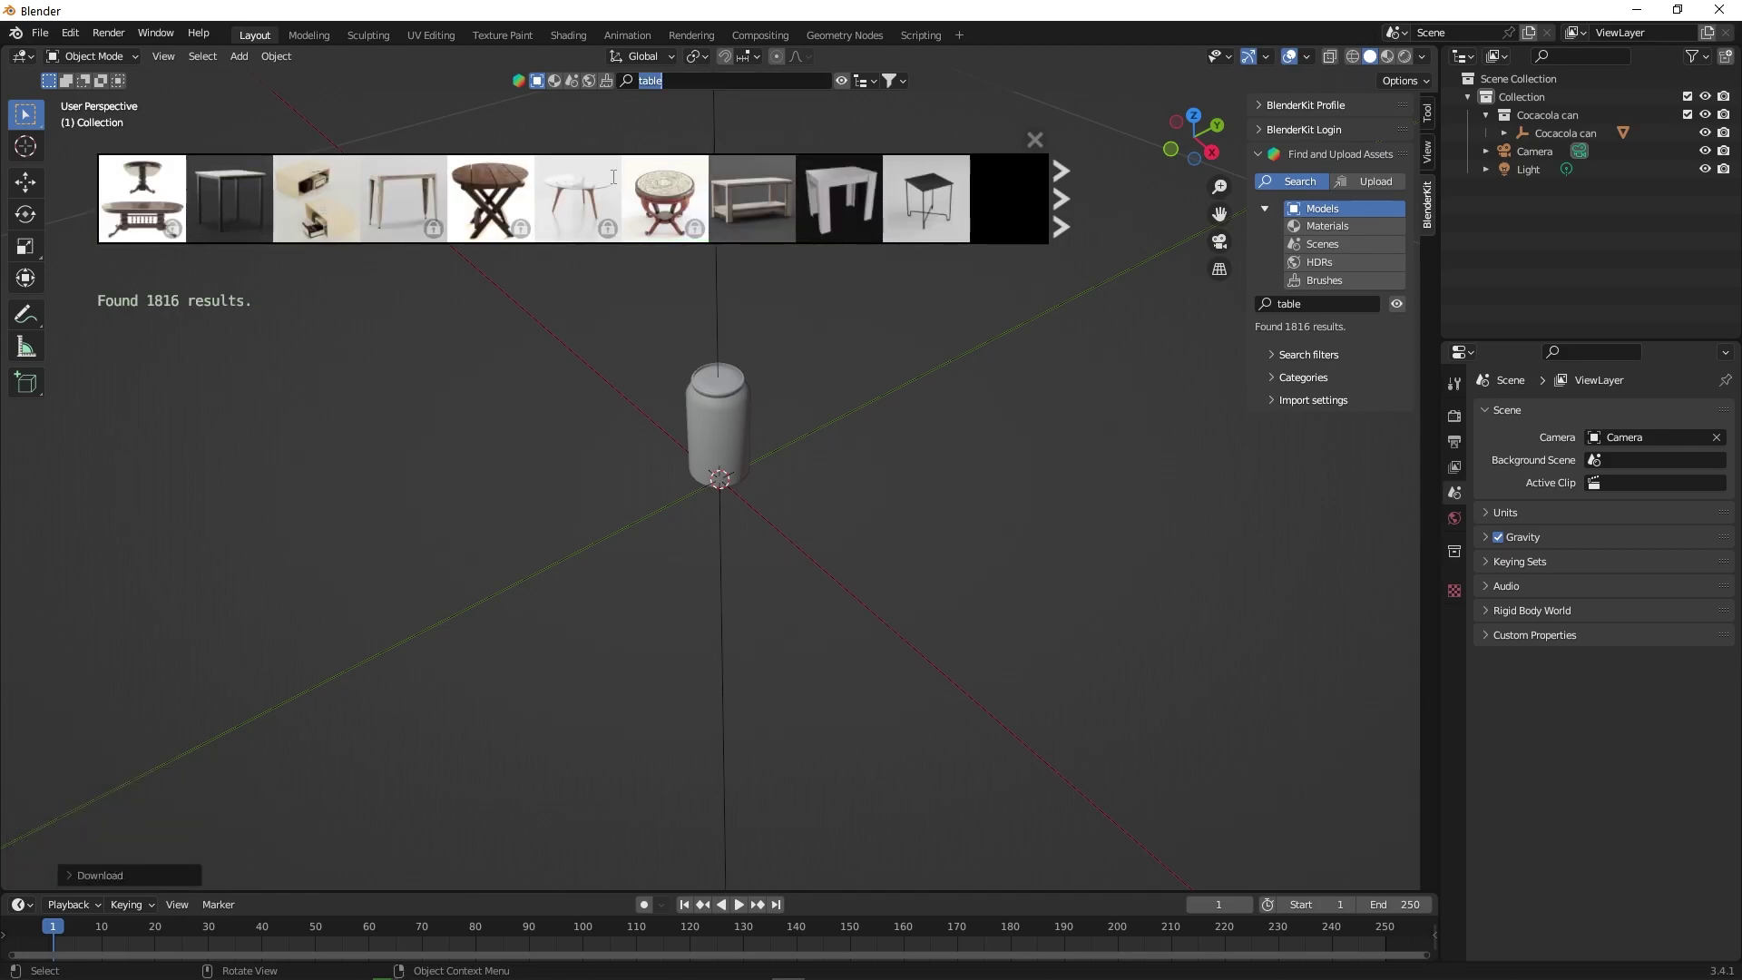
- Page forward through the table results looking for a suitable model
{"action": "left_click", "coordinate": [1062, 203]}
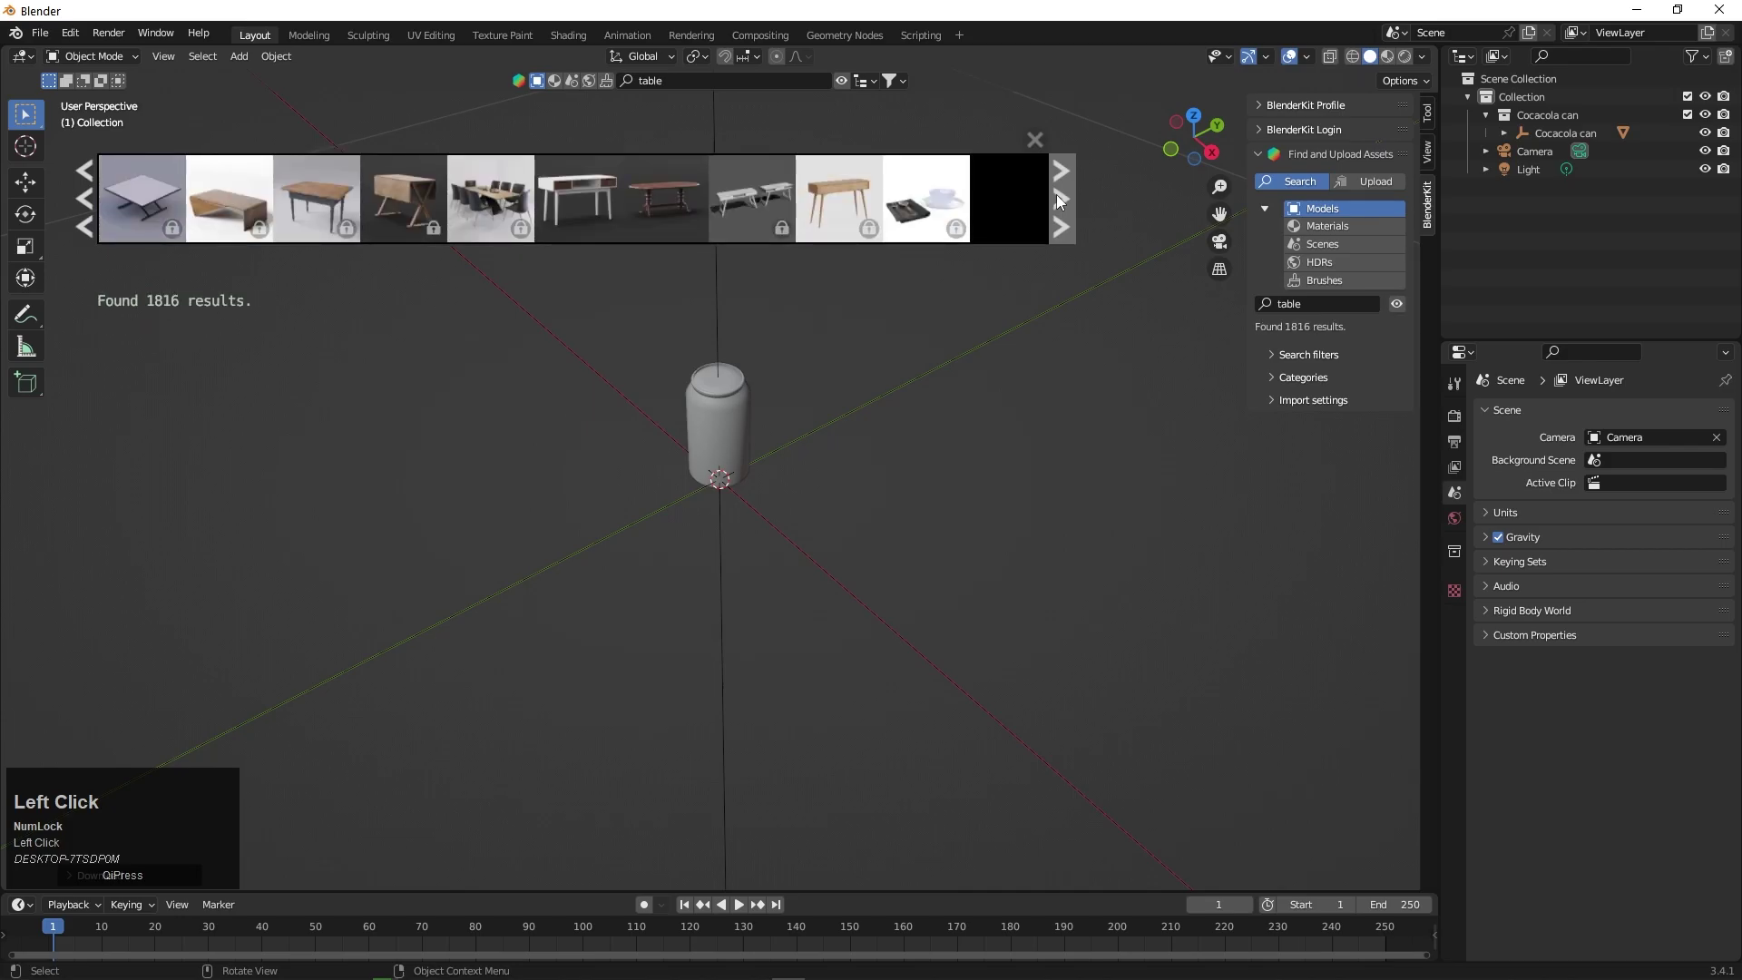
{"action": "left_click", "coordinate": [1061, 202]}
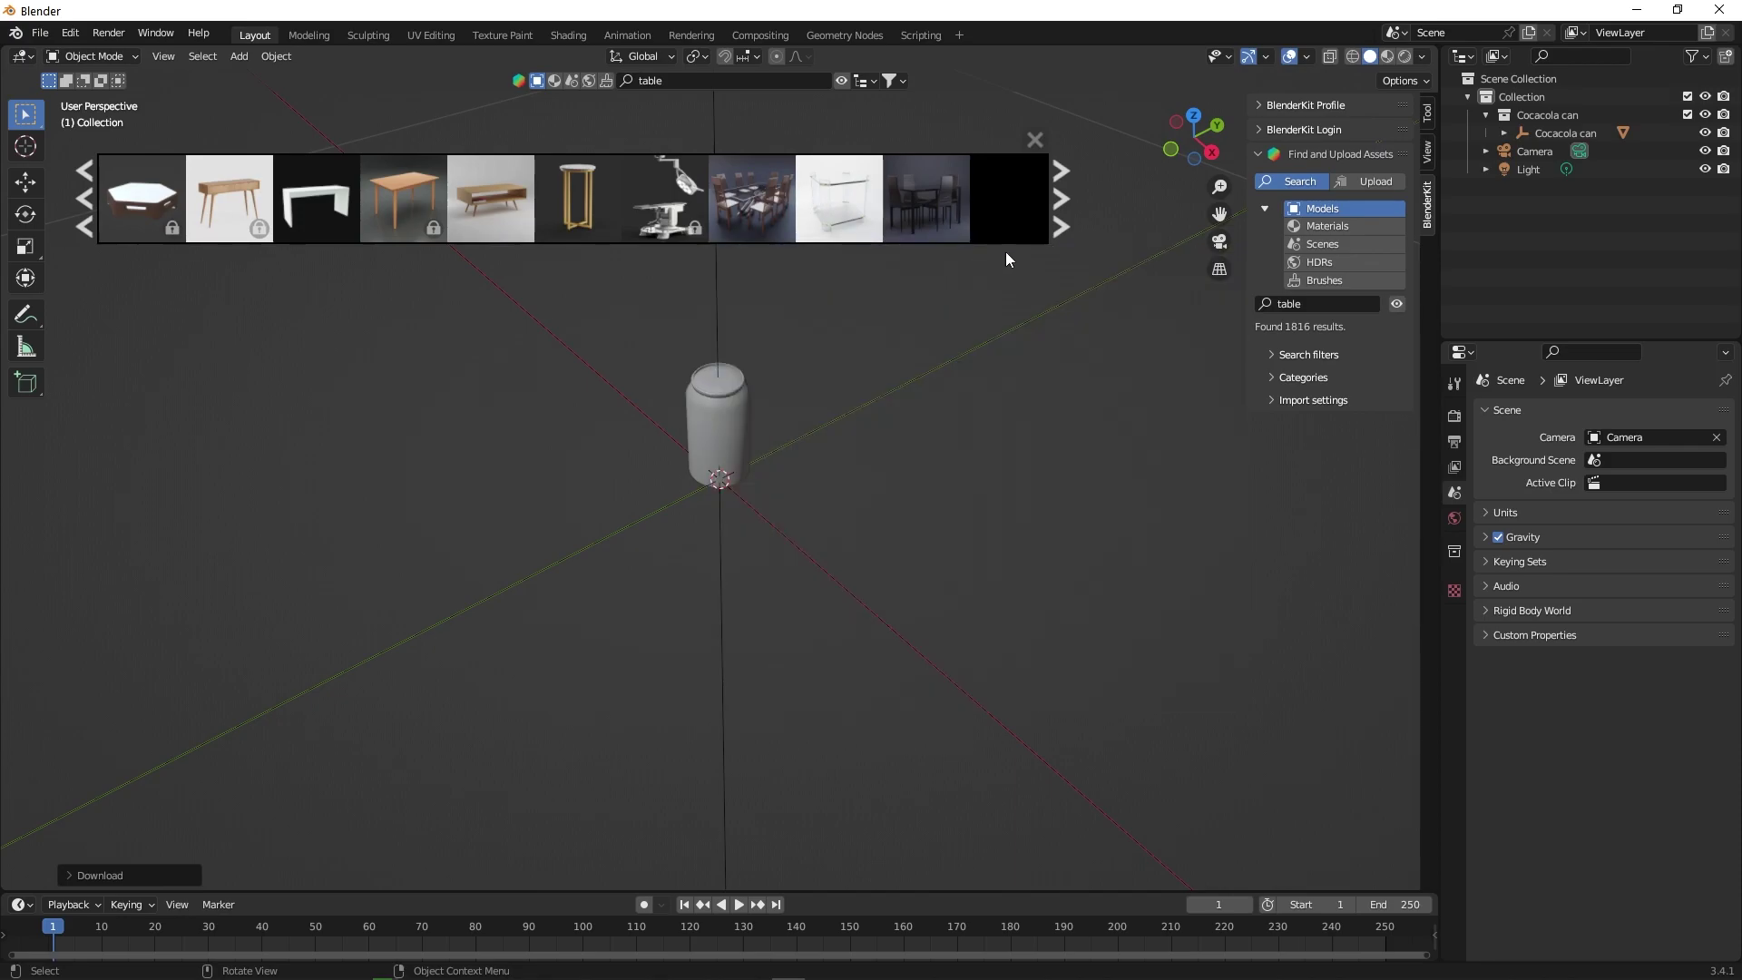
{"action": "left_click", "coordinate": [1071, 190]}
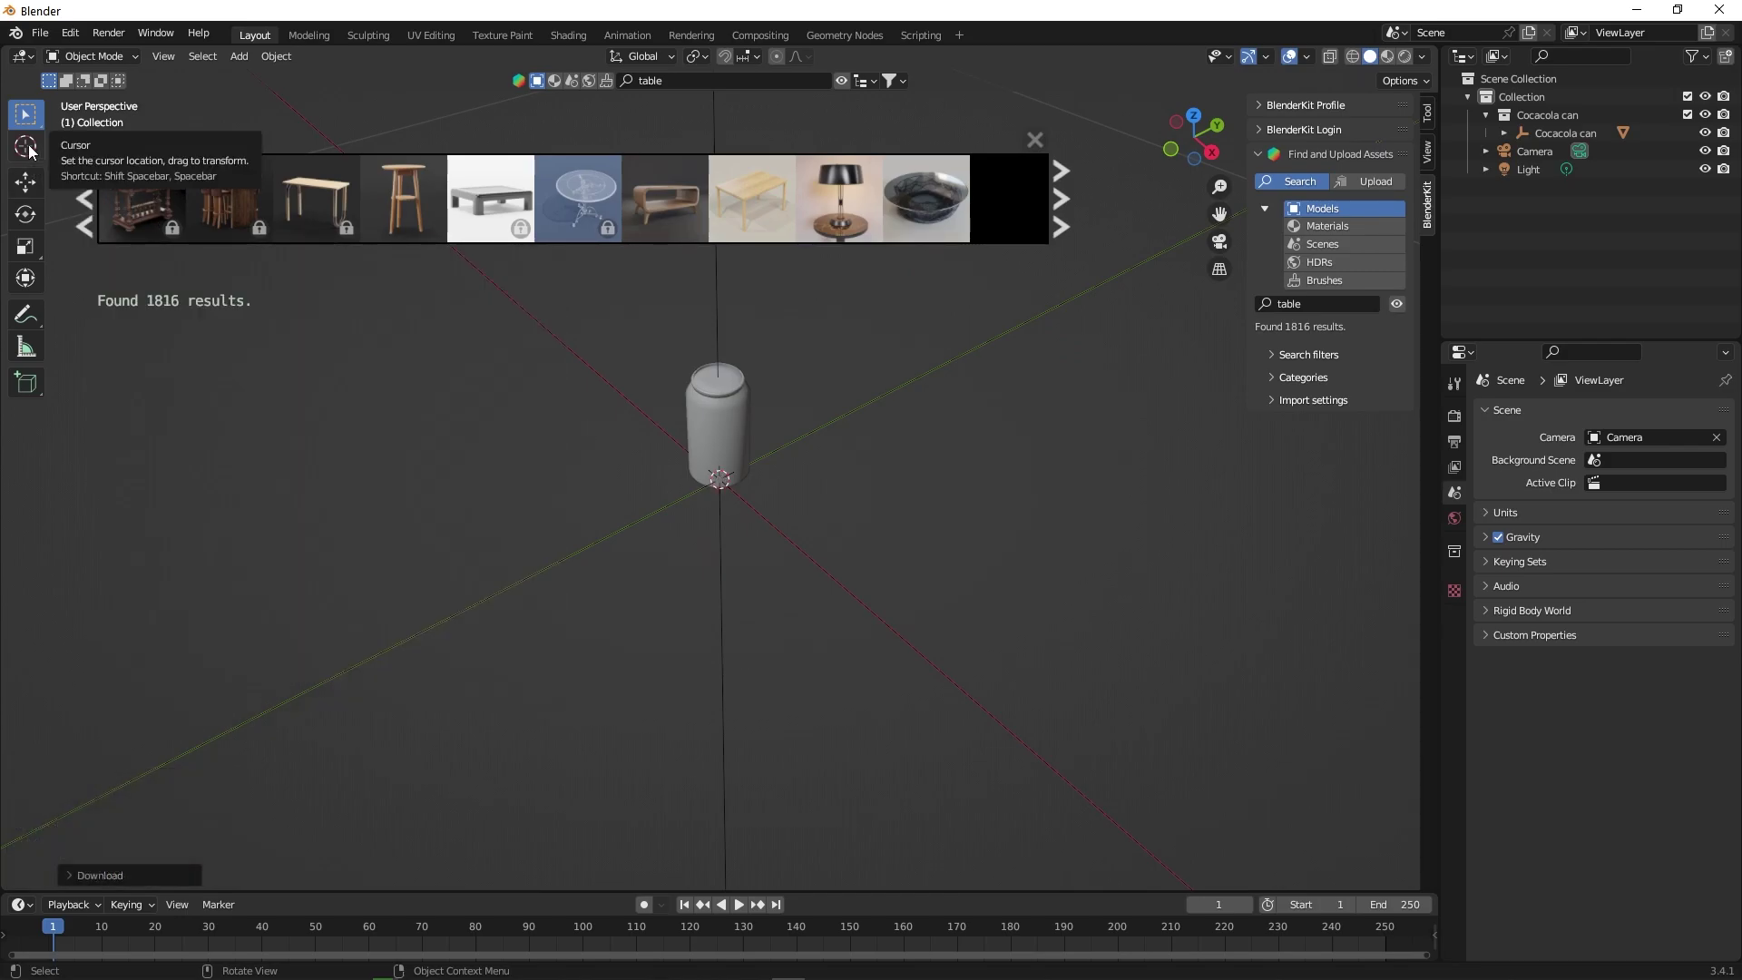
- Place the 3D cursor on the floor to the right of the can with the Cursor tool
{"action": "left_click", "coordinate": [35, 152]}
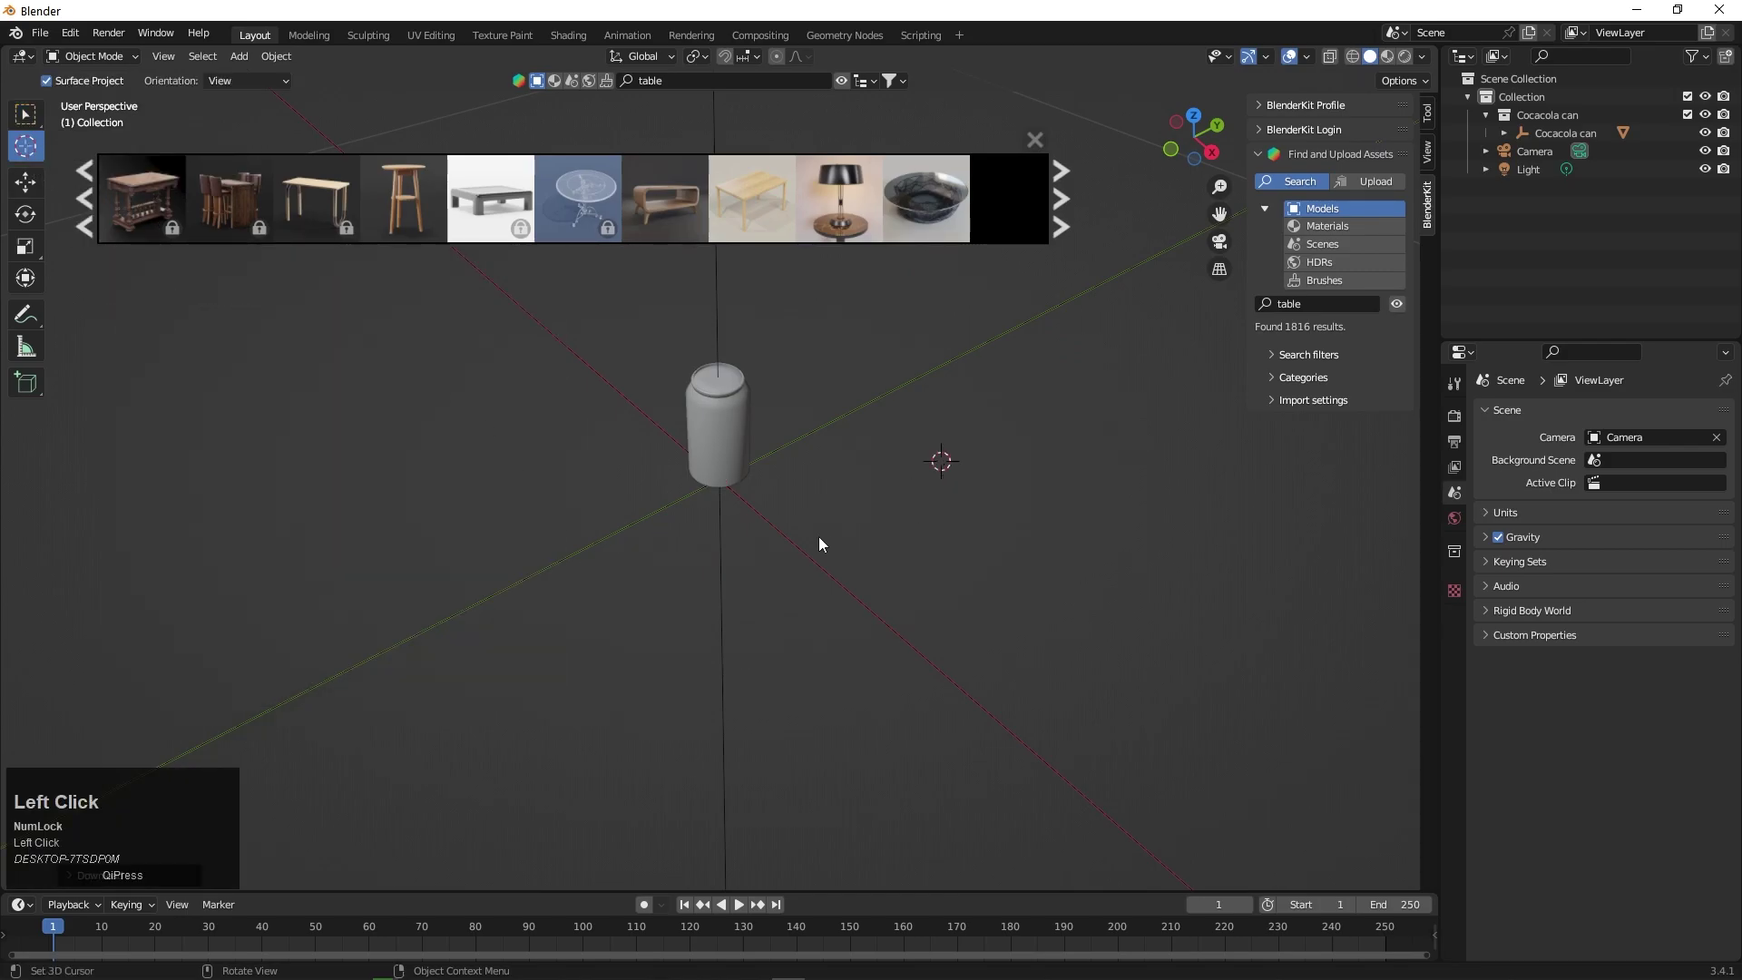
{"action": "scroll", "scroll_direction": "up", "scroll_amount": 3}
{"action": "scroll", "scroll_direction": "down", "scroll_amount": 3}
{"action": "left_click_drag", "start_coordinate": [834, 489], "coordinate": [793, 516]}
{"action": "scroll", "scroll_direction": "up", "scroll_amount": 3}
{"action": "scroll", "scroll_direction": "down", "scroll_amount": 3}
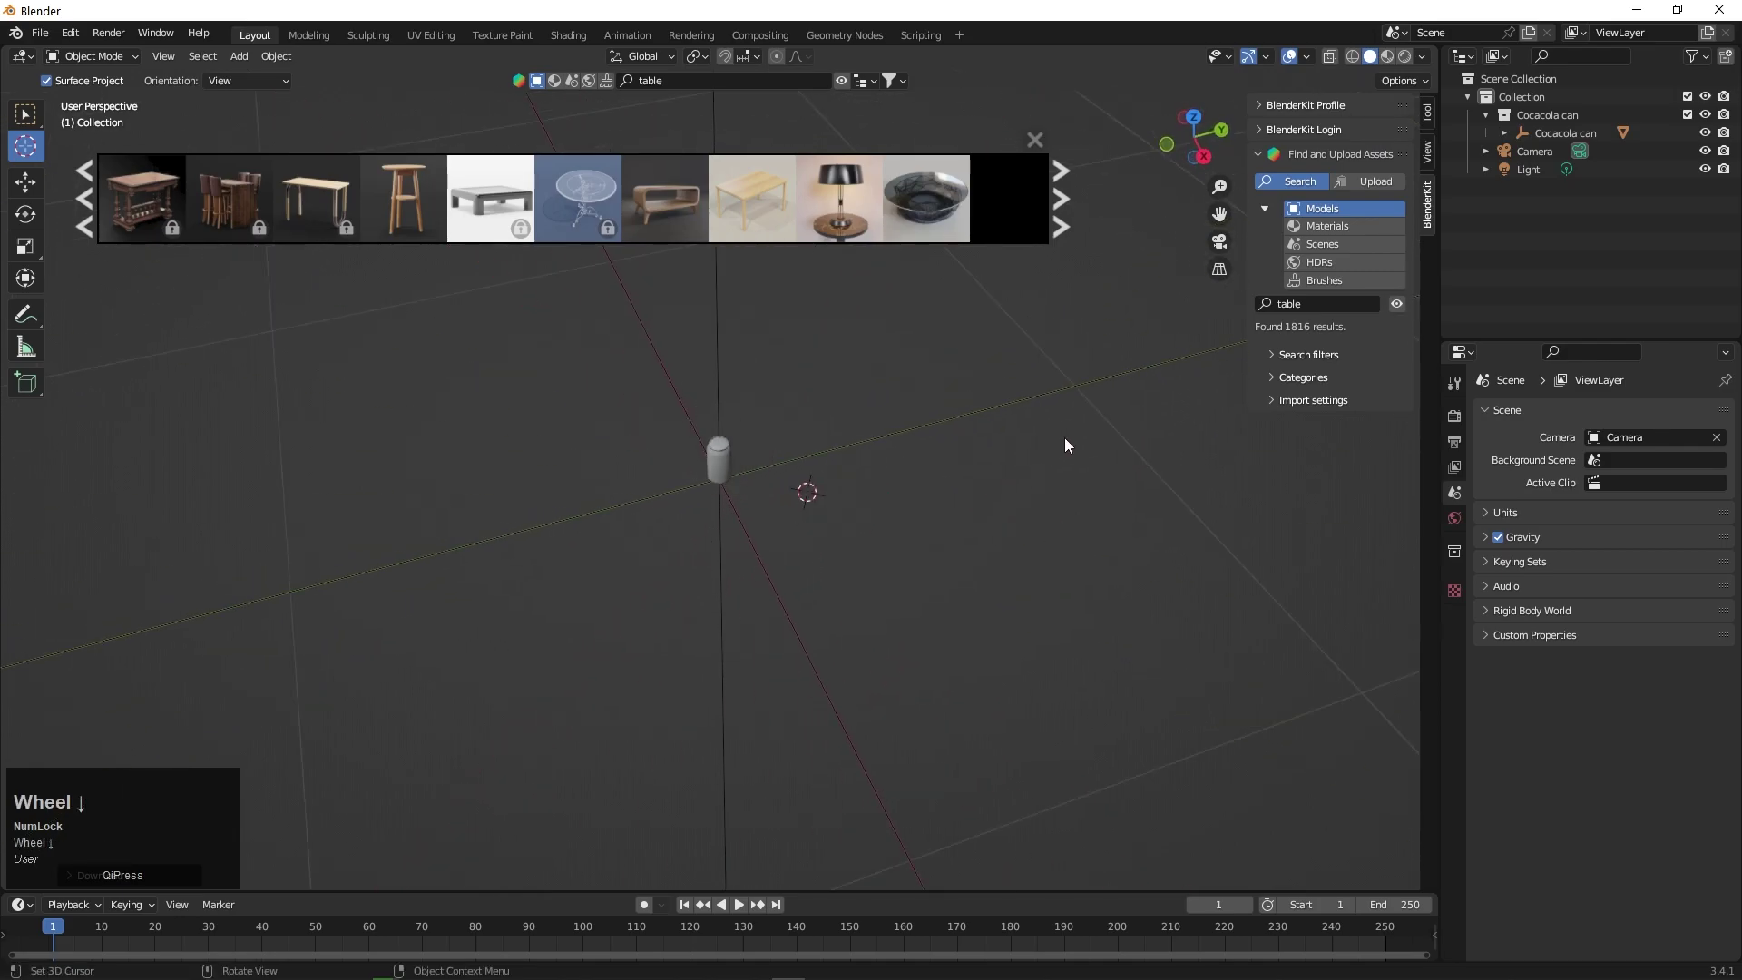
{"action": "left_click", "coordinate": [1090, 430]}
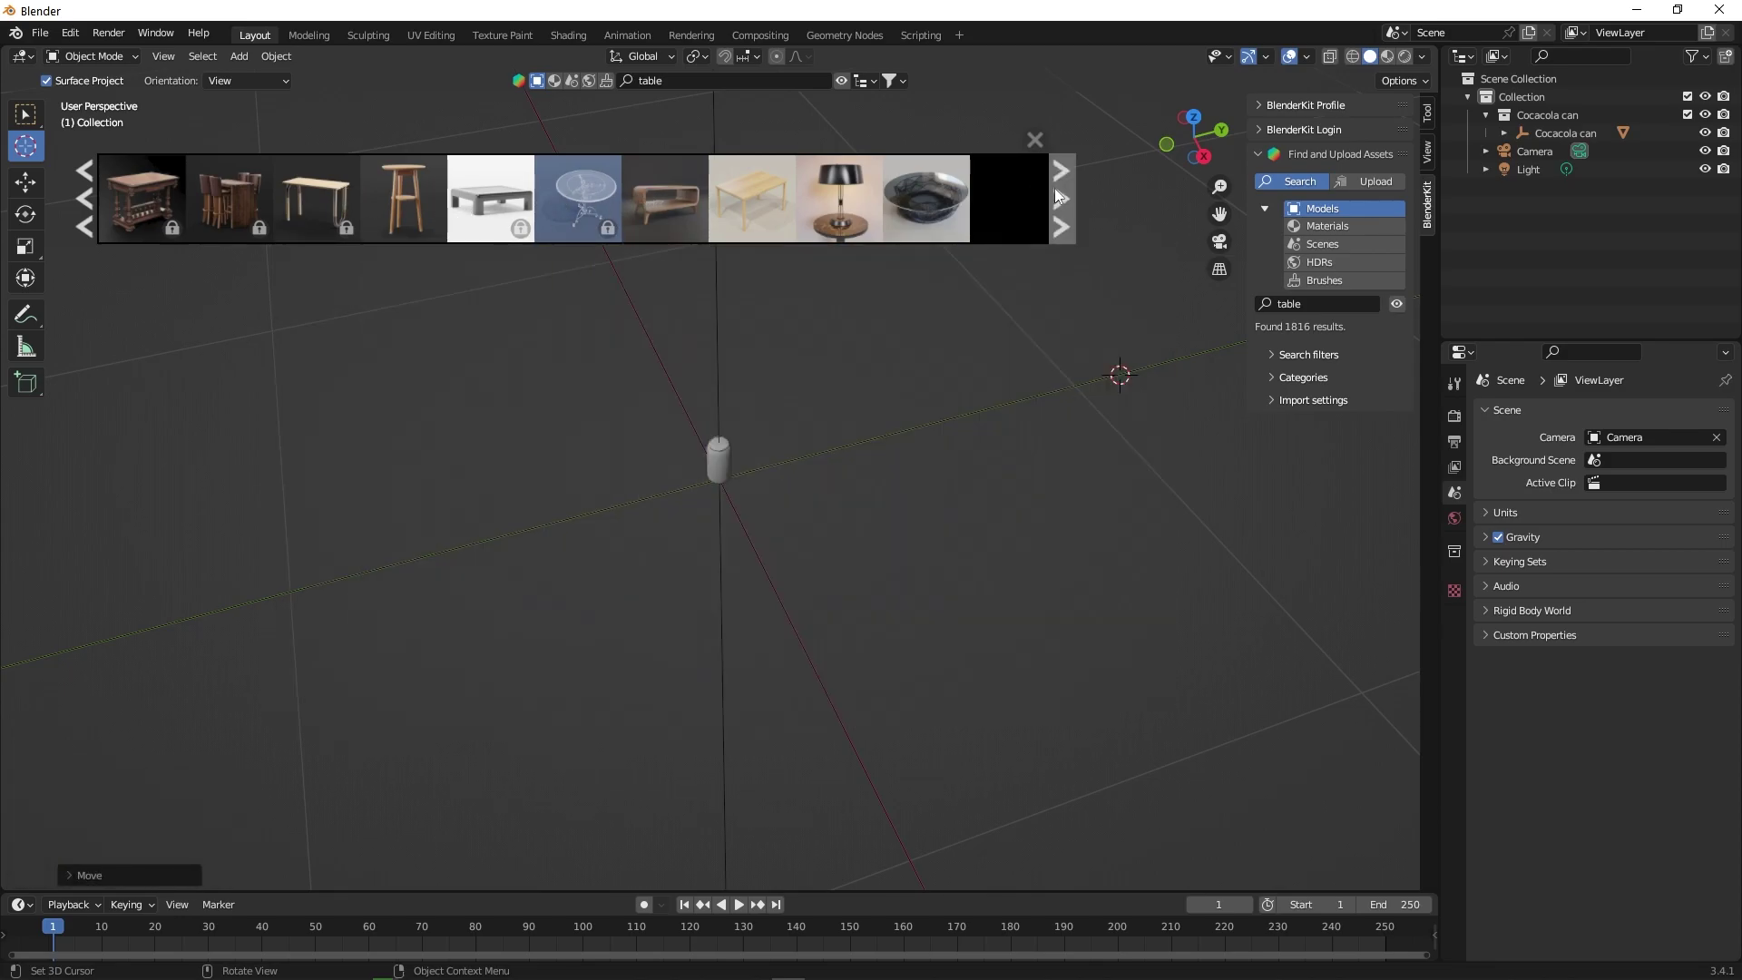
- Page further through the table results to the round dark wooden side table
{"action": "left_click", "coordinate": [1076, 200]}
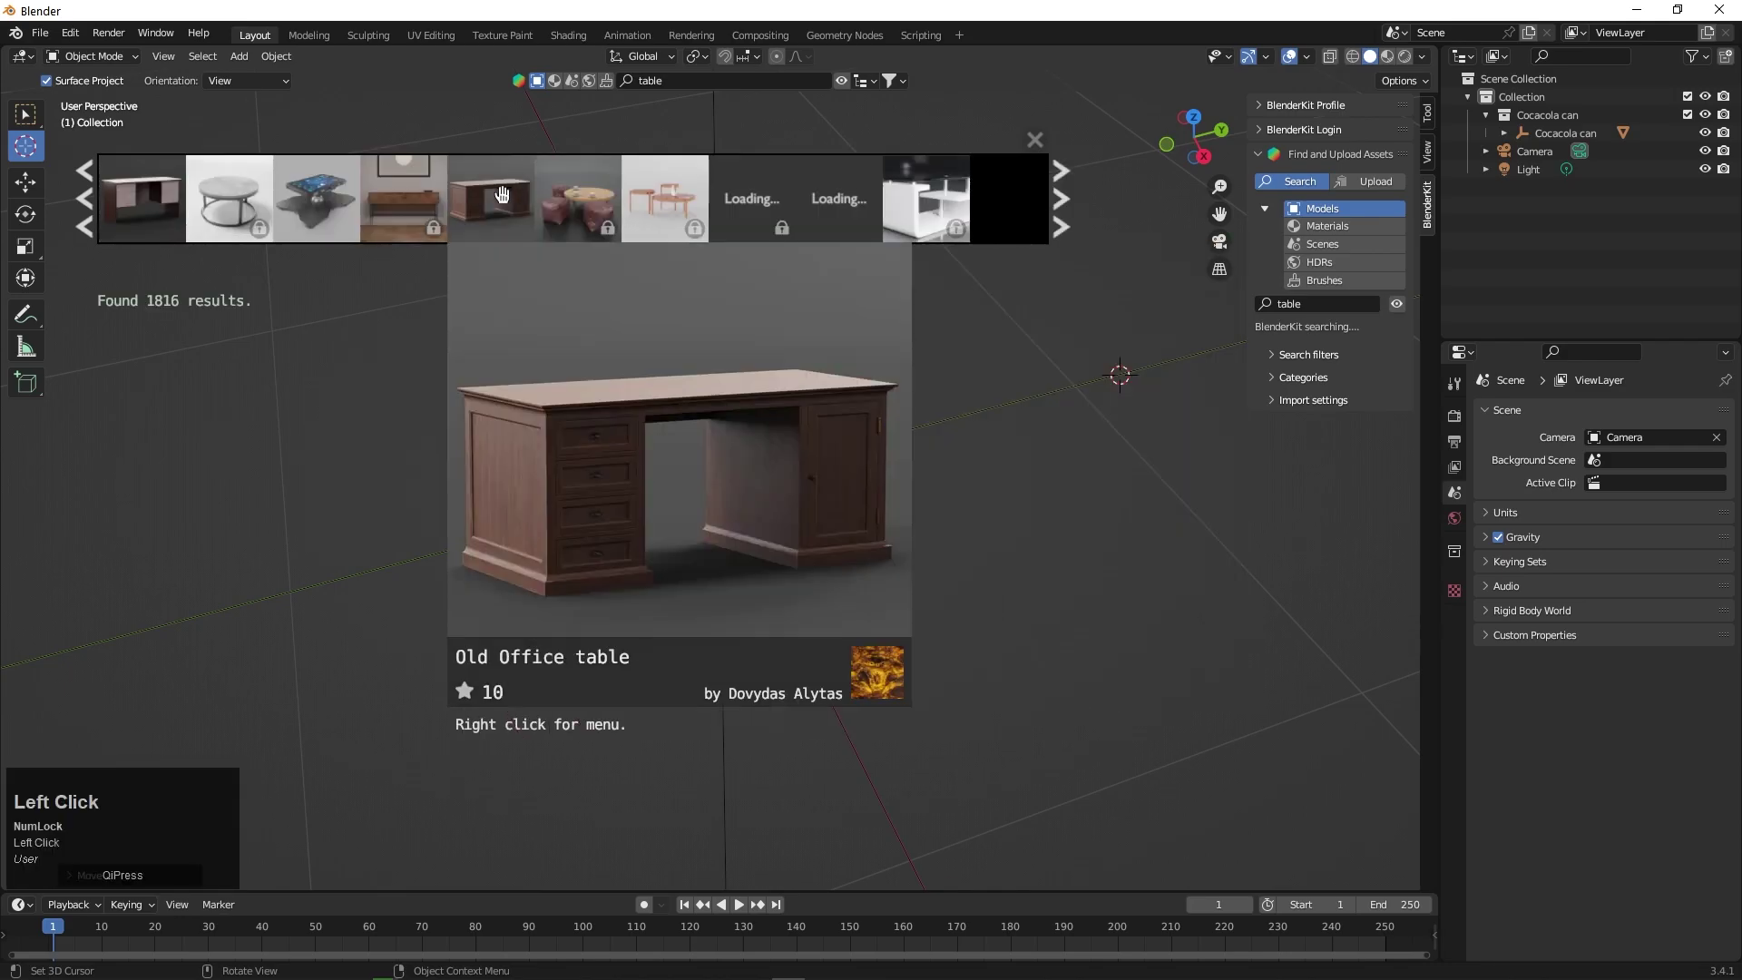
{"action": "left_click", "coordinate": [1075, 233]}
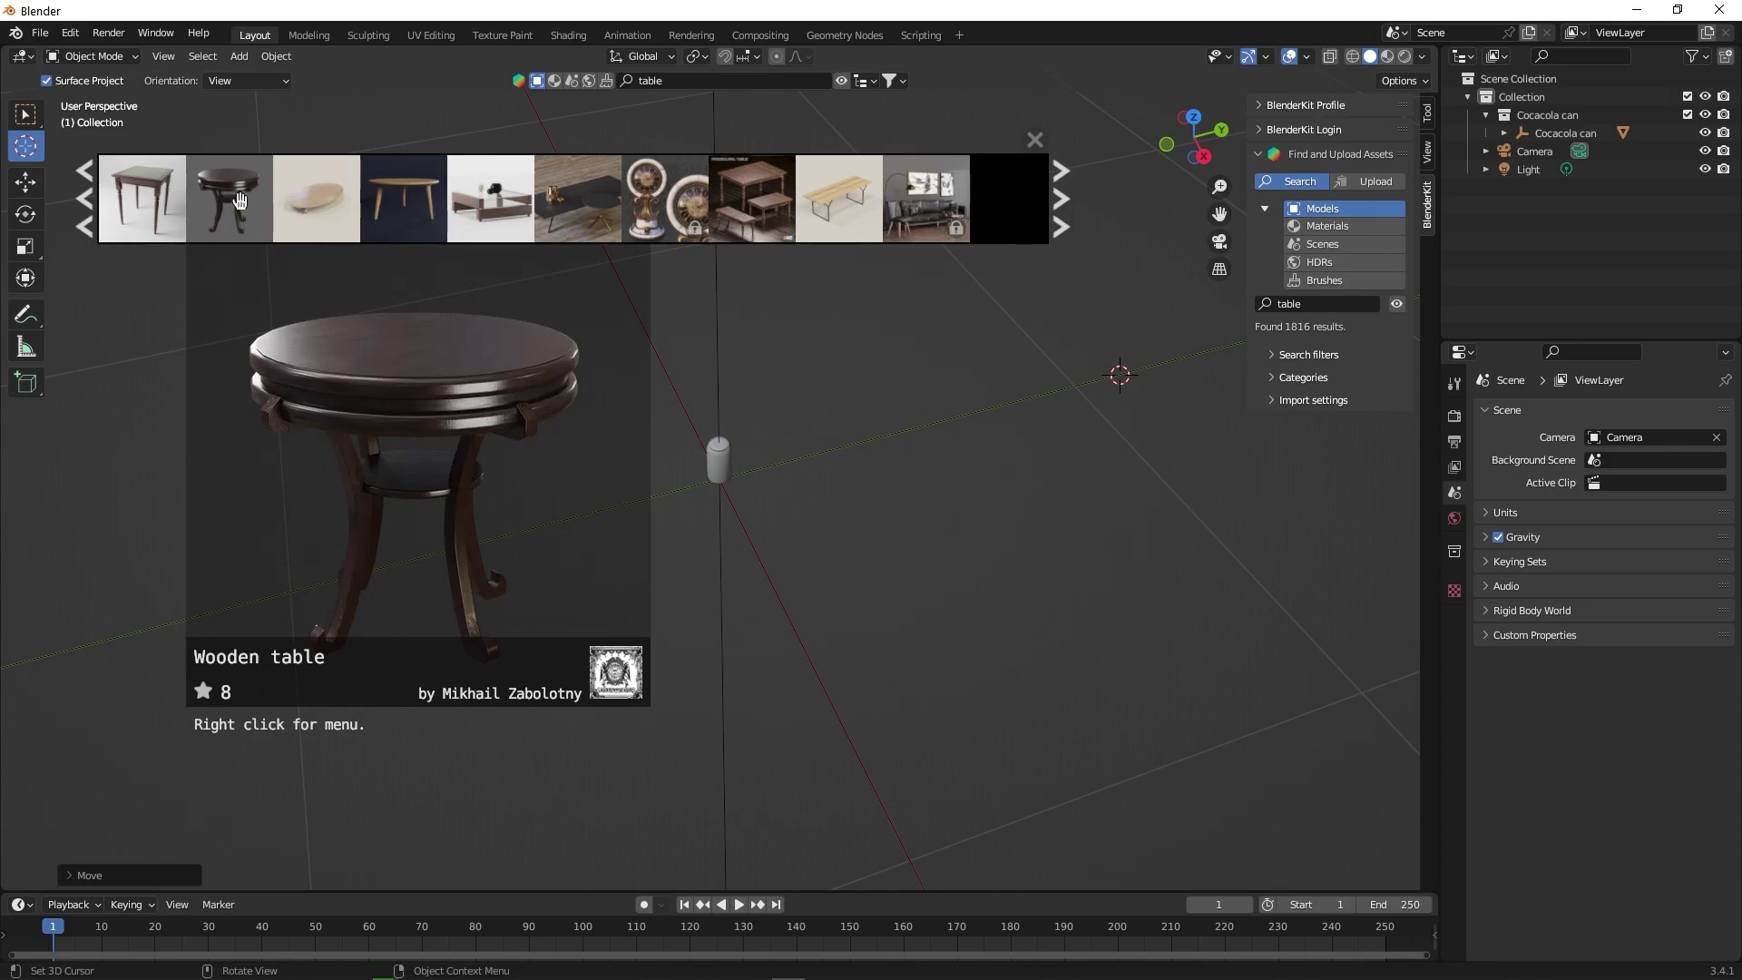
- Add the round Wooden table model at the 3D cursor beside the can
{"action": "left_click", "coordinate": [244, 200]}
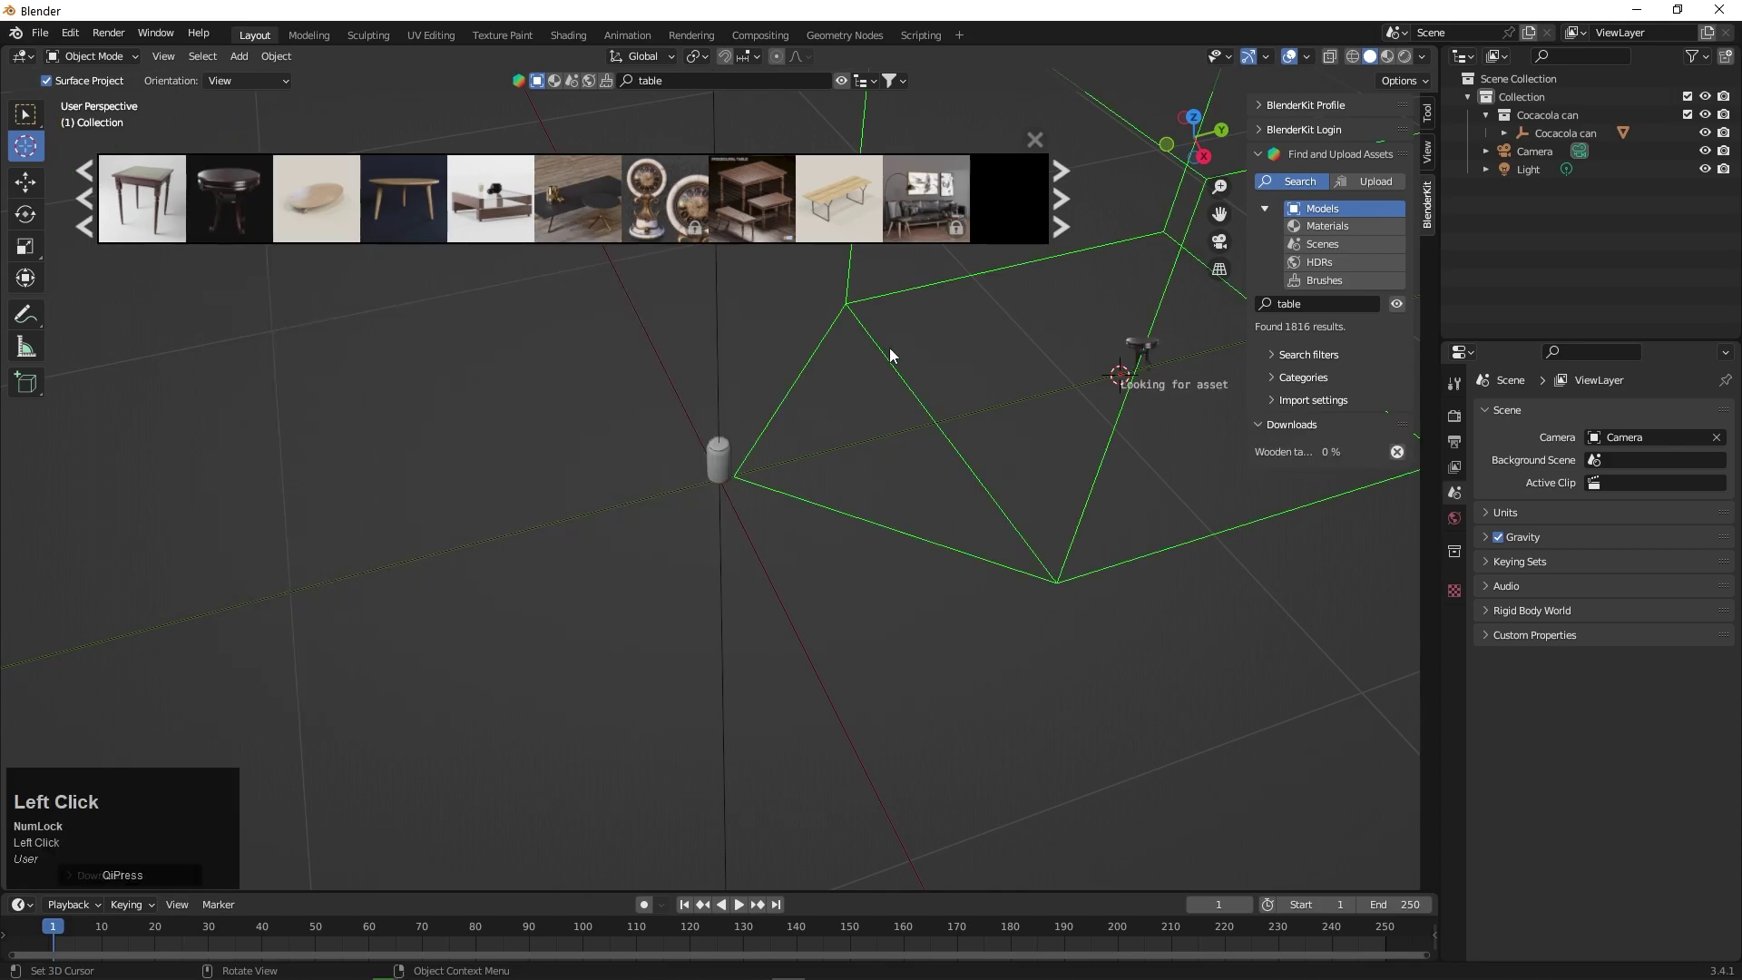
{"action": "scroll", "scroll_direction": "up", "scroll_amount": 3}
{"action": "scroll", "scroll_direction": "down", "scroll_amount": 3}
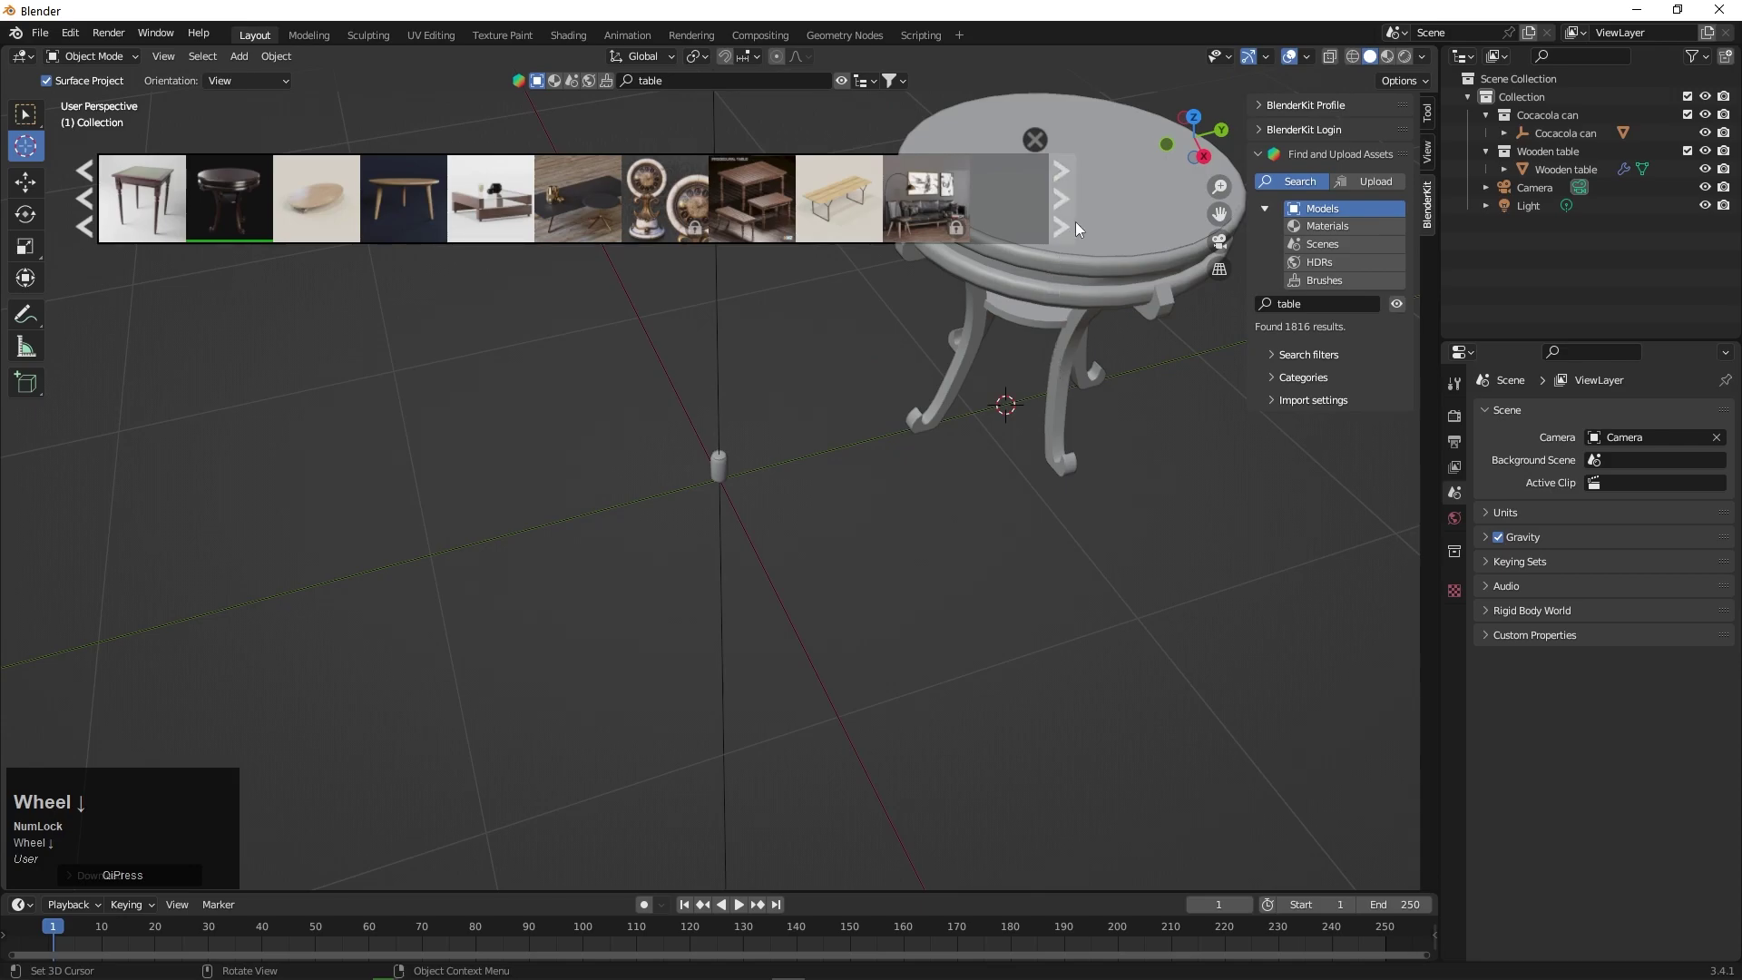
{"action": "middle_click", "coordinate": [925, 447]}
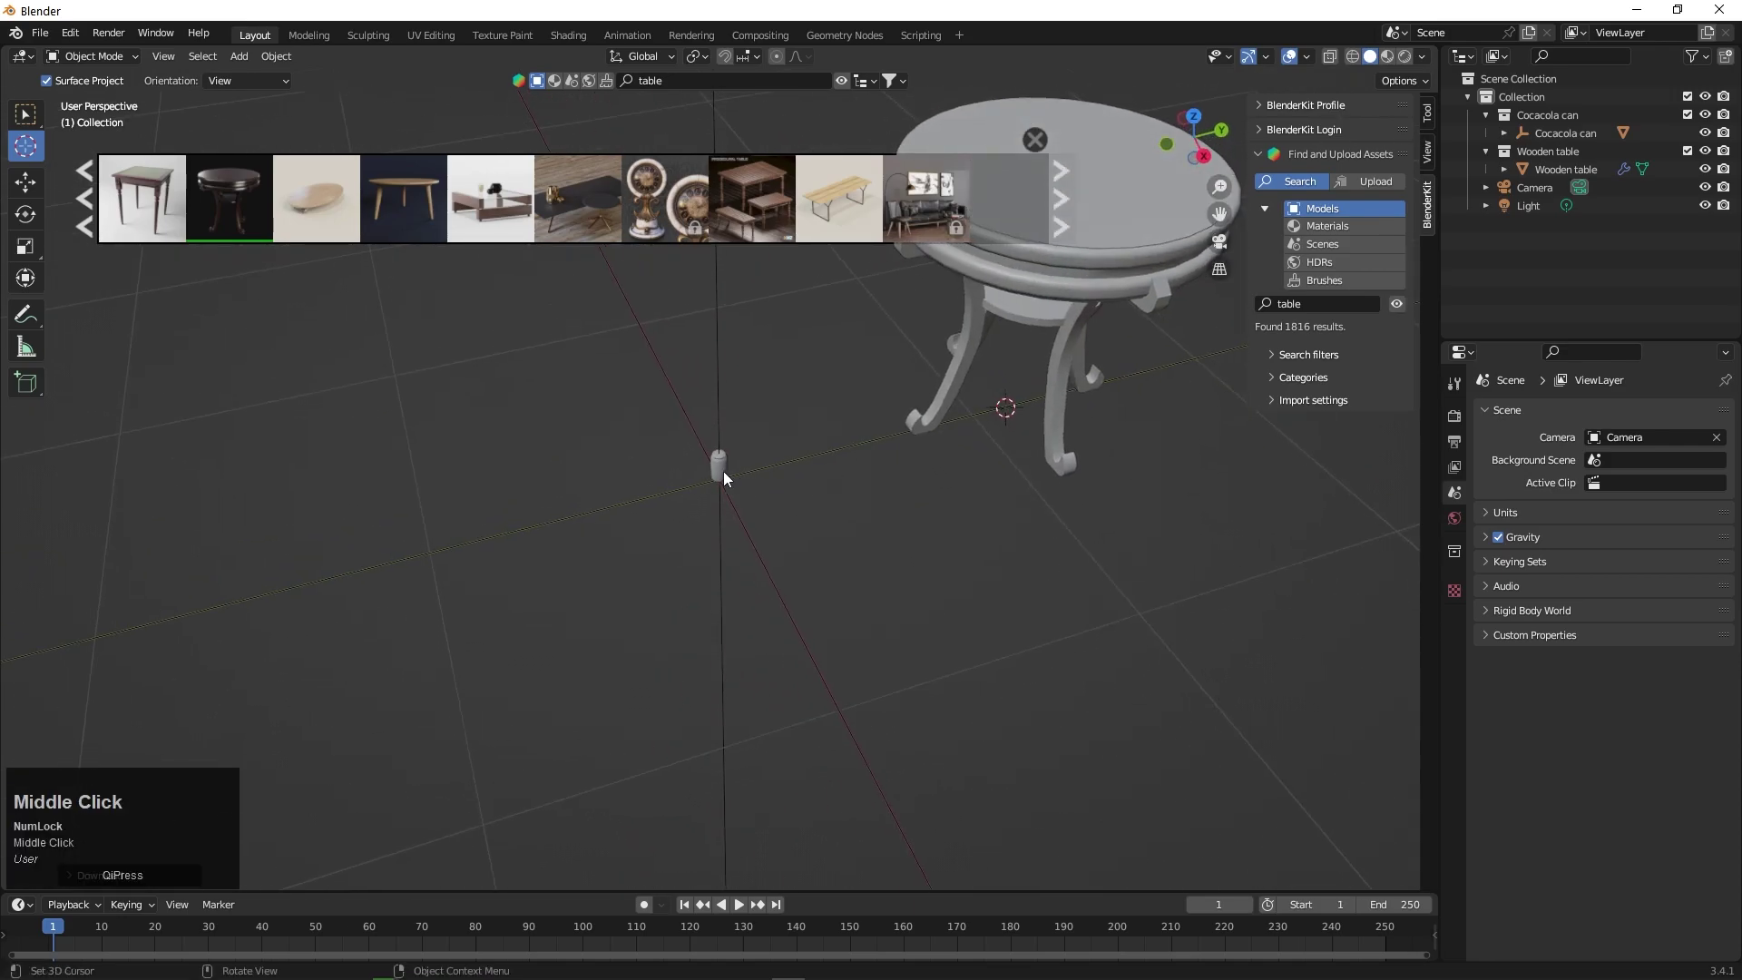
- Move the 3D cursor left of the can and return to the Select Box tool
{"action": "left_click", "coordinate": [727, 476]}
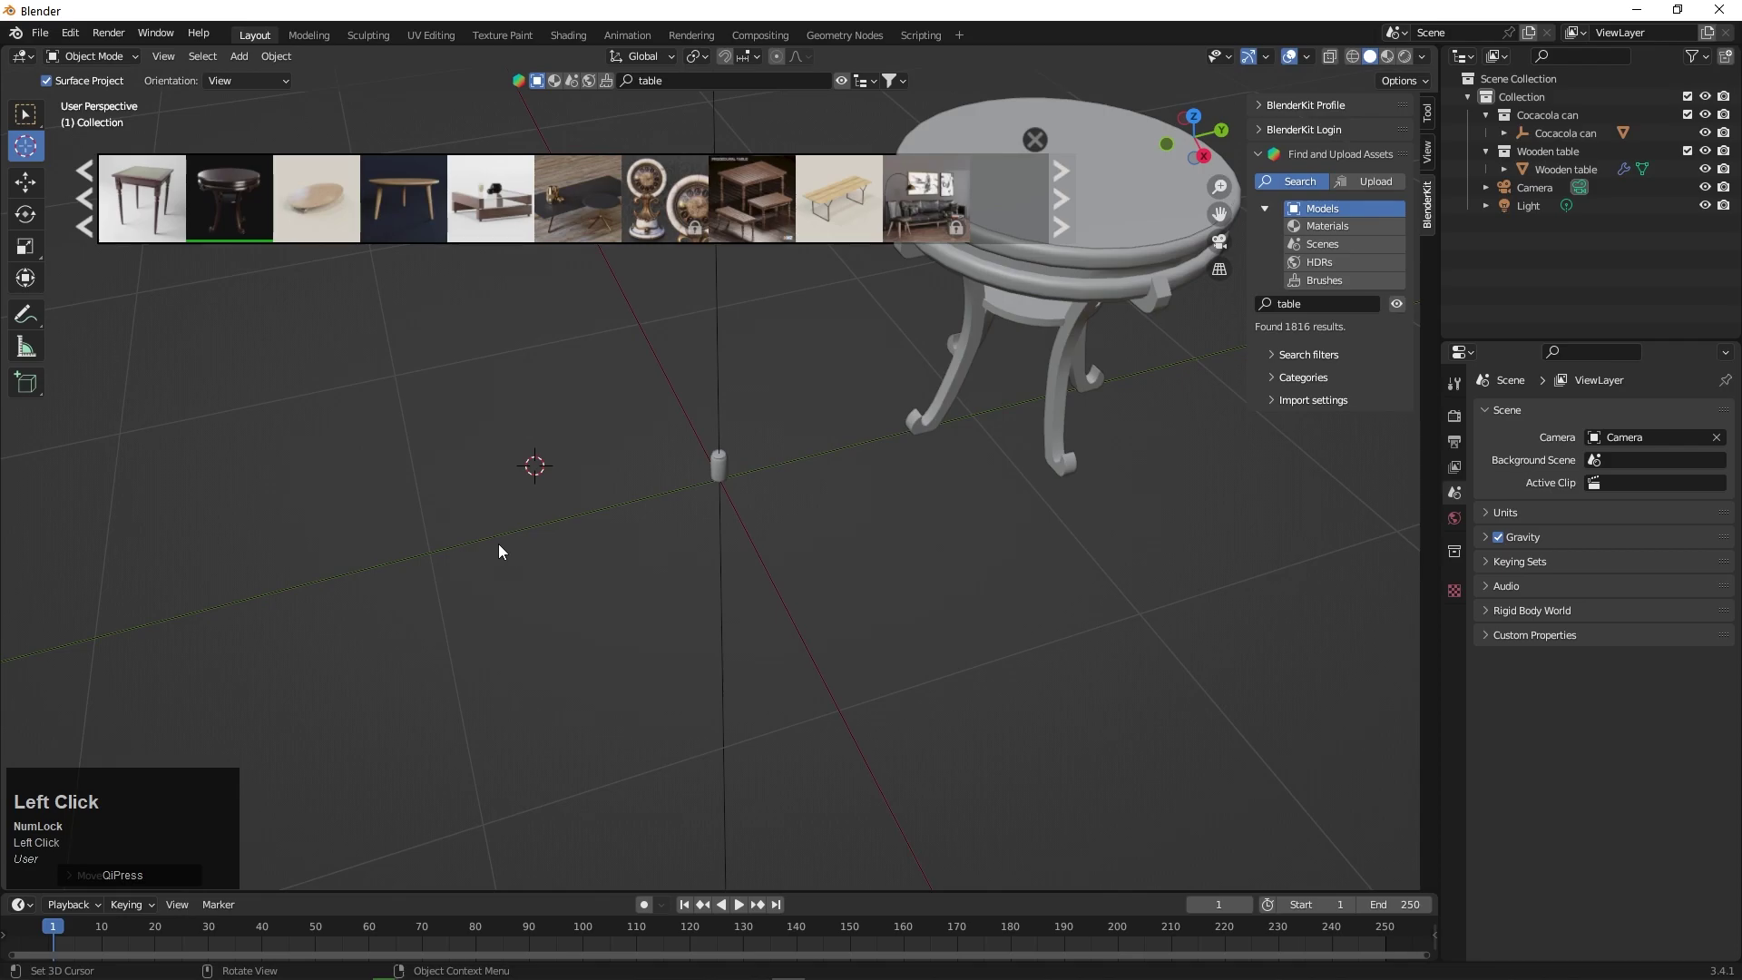
{"action": "right_click", "coordinate": [33, 123]}
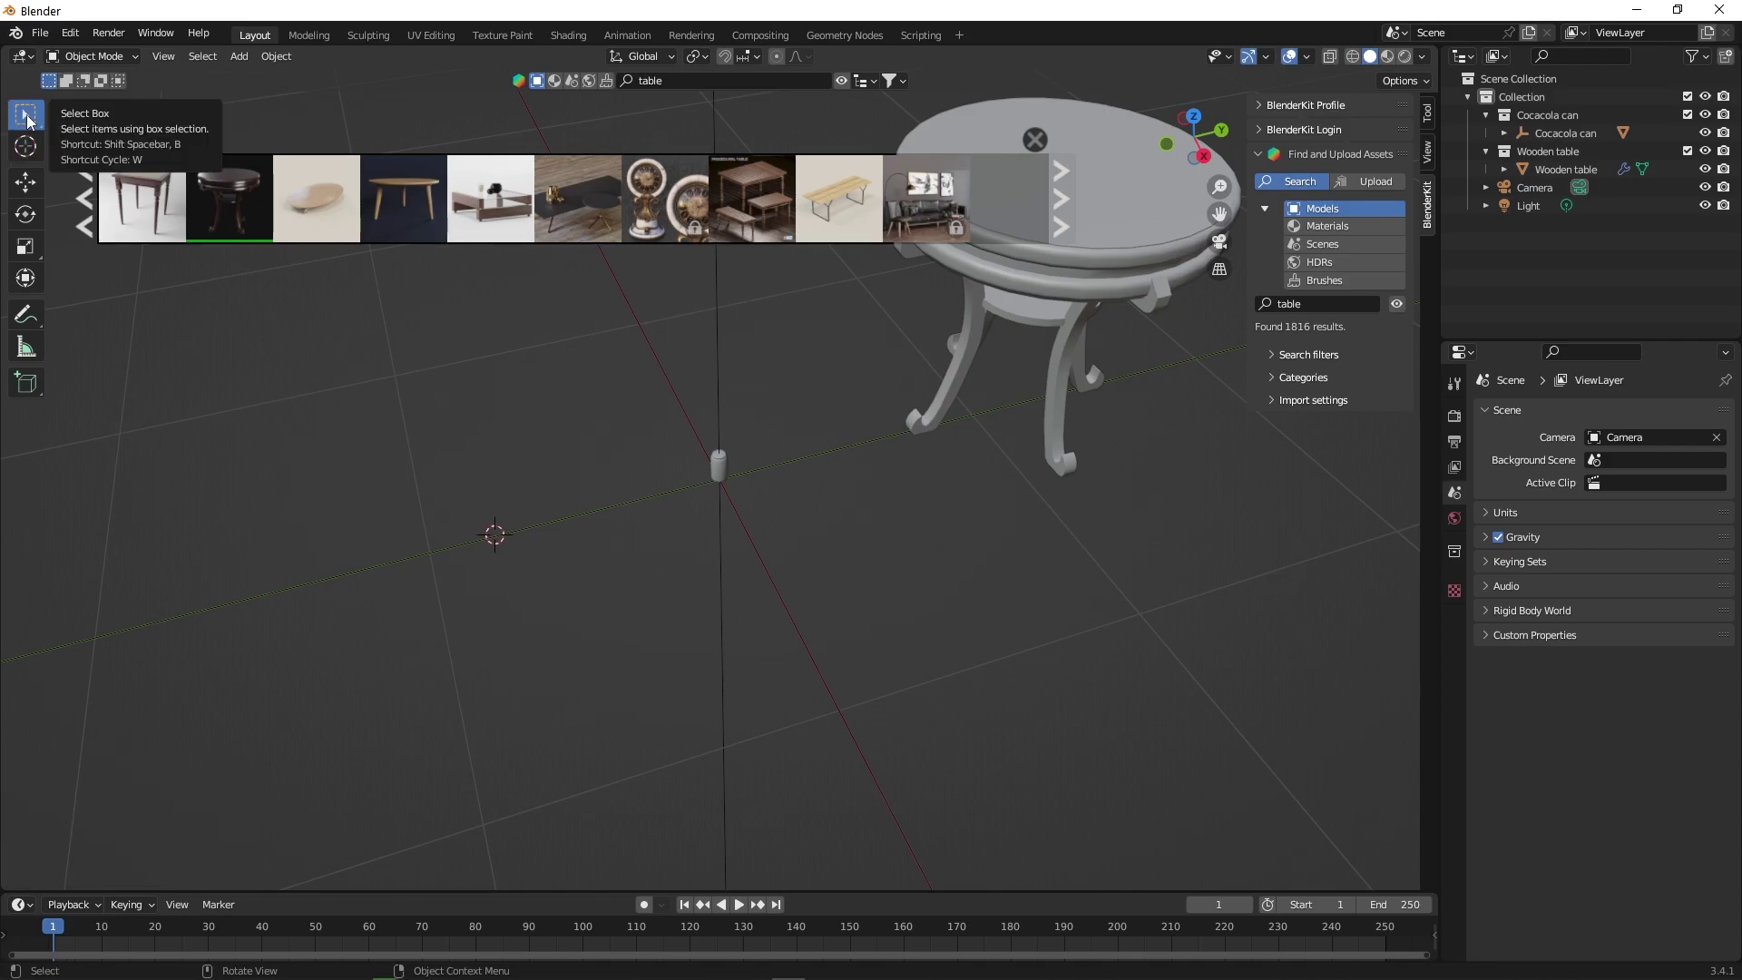
{"action": "right_click", "coordinate": [33, 123]}
- Select the Cocacola can object to show its transform with scale 12.048
{"action": "left_click", "coordinate": [277, 402]}
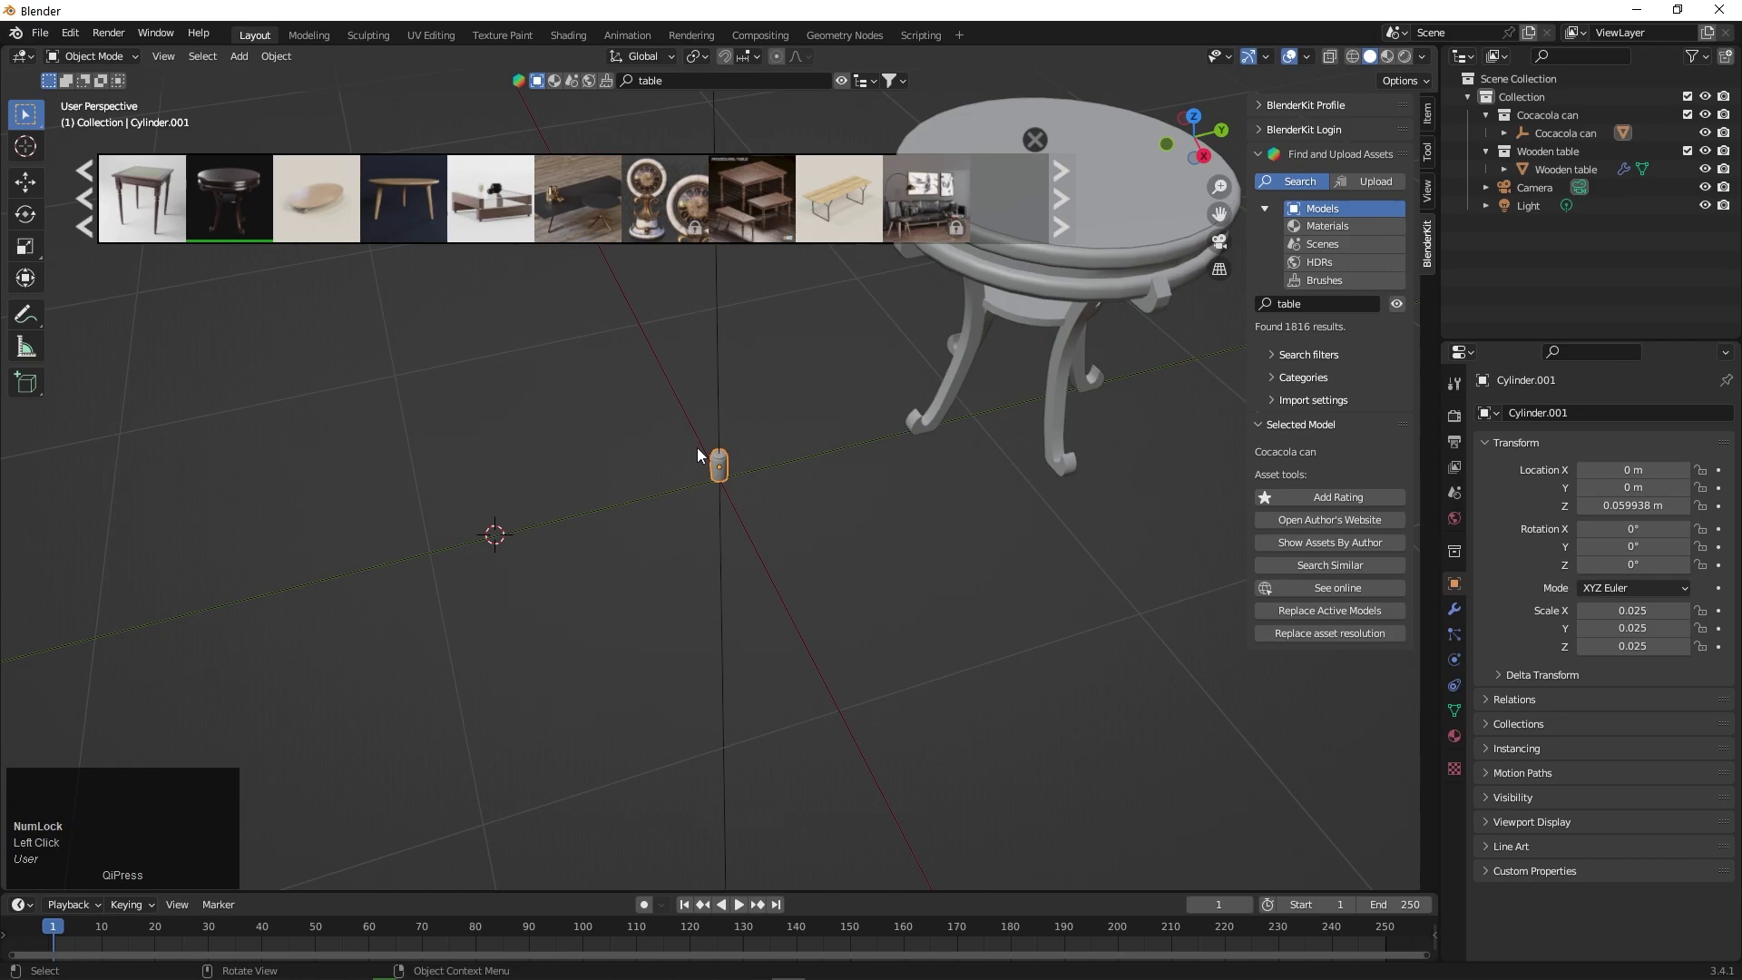
{"action": "left_click", "coordinate": [727, 465]}
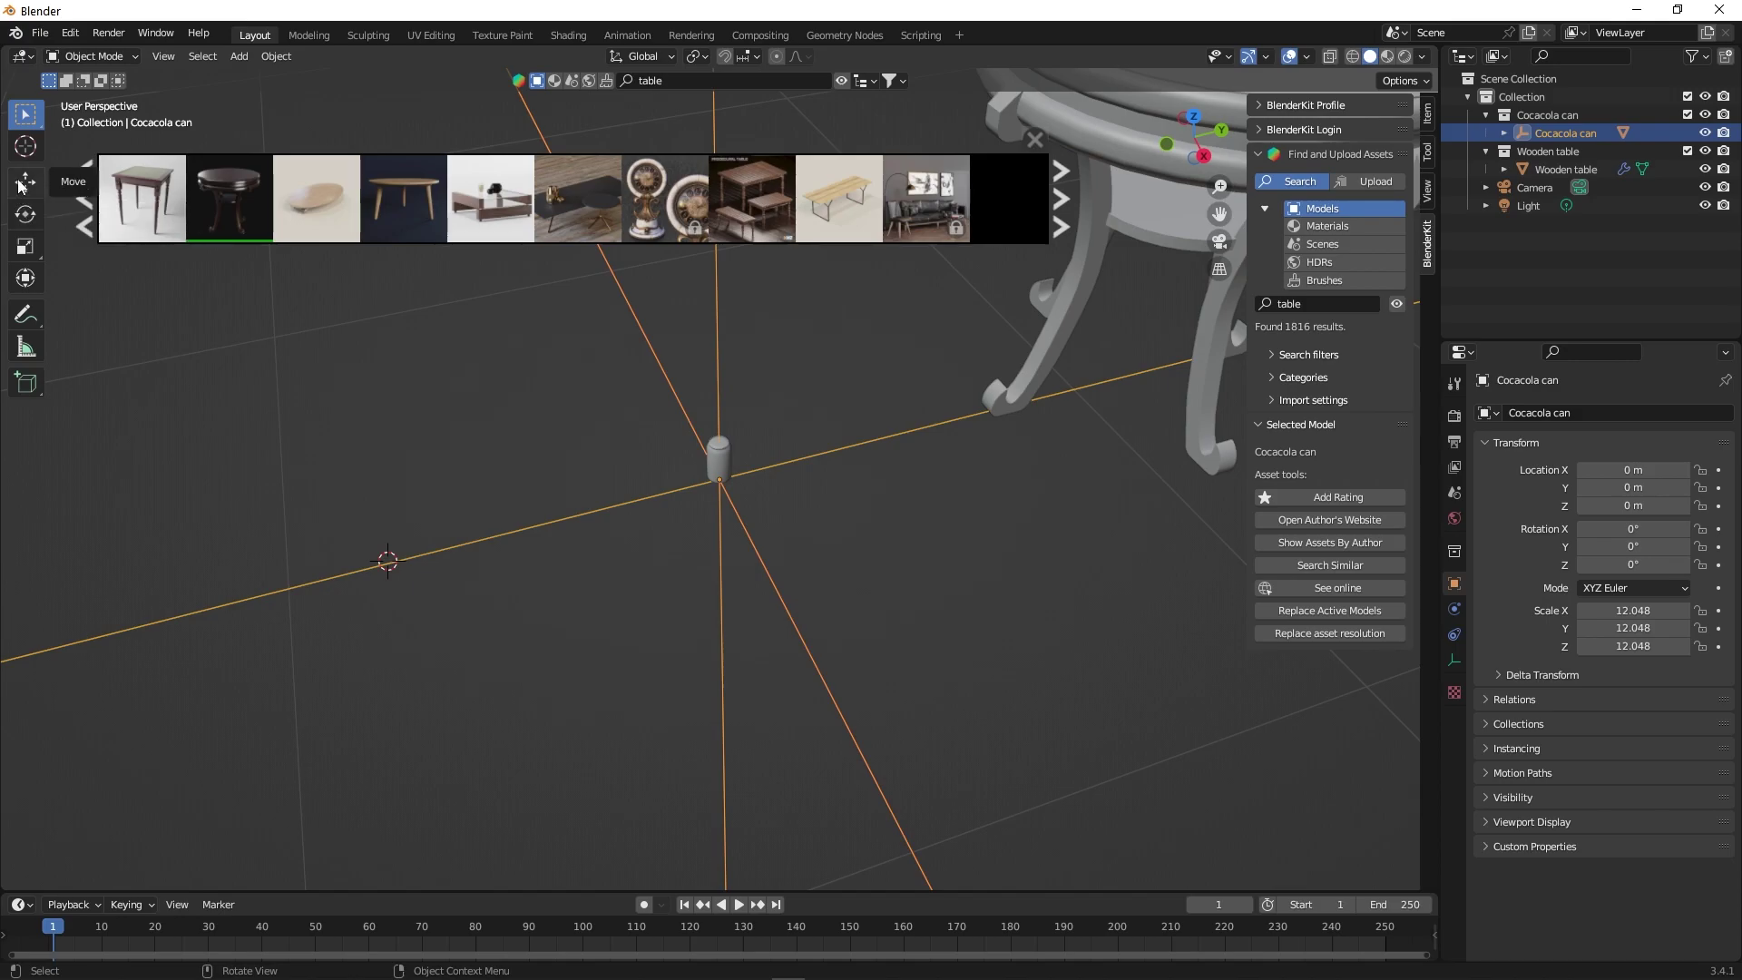
- Orbit and zoom around the scene to view the table under the can raised to Z 1.0975 m
{"action": "left_click_drag", "start_coordinate": [24, 186], "coordinate": [691, 469]}
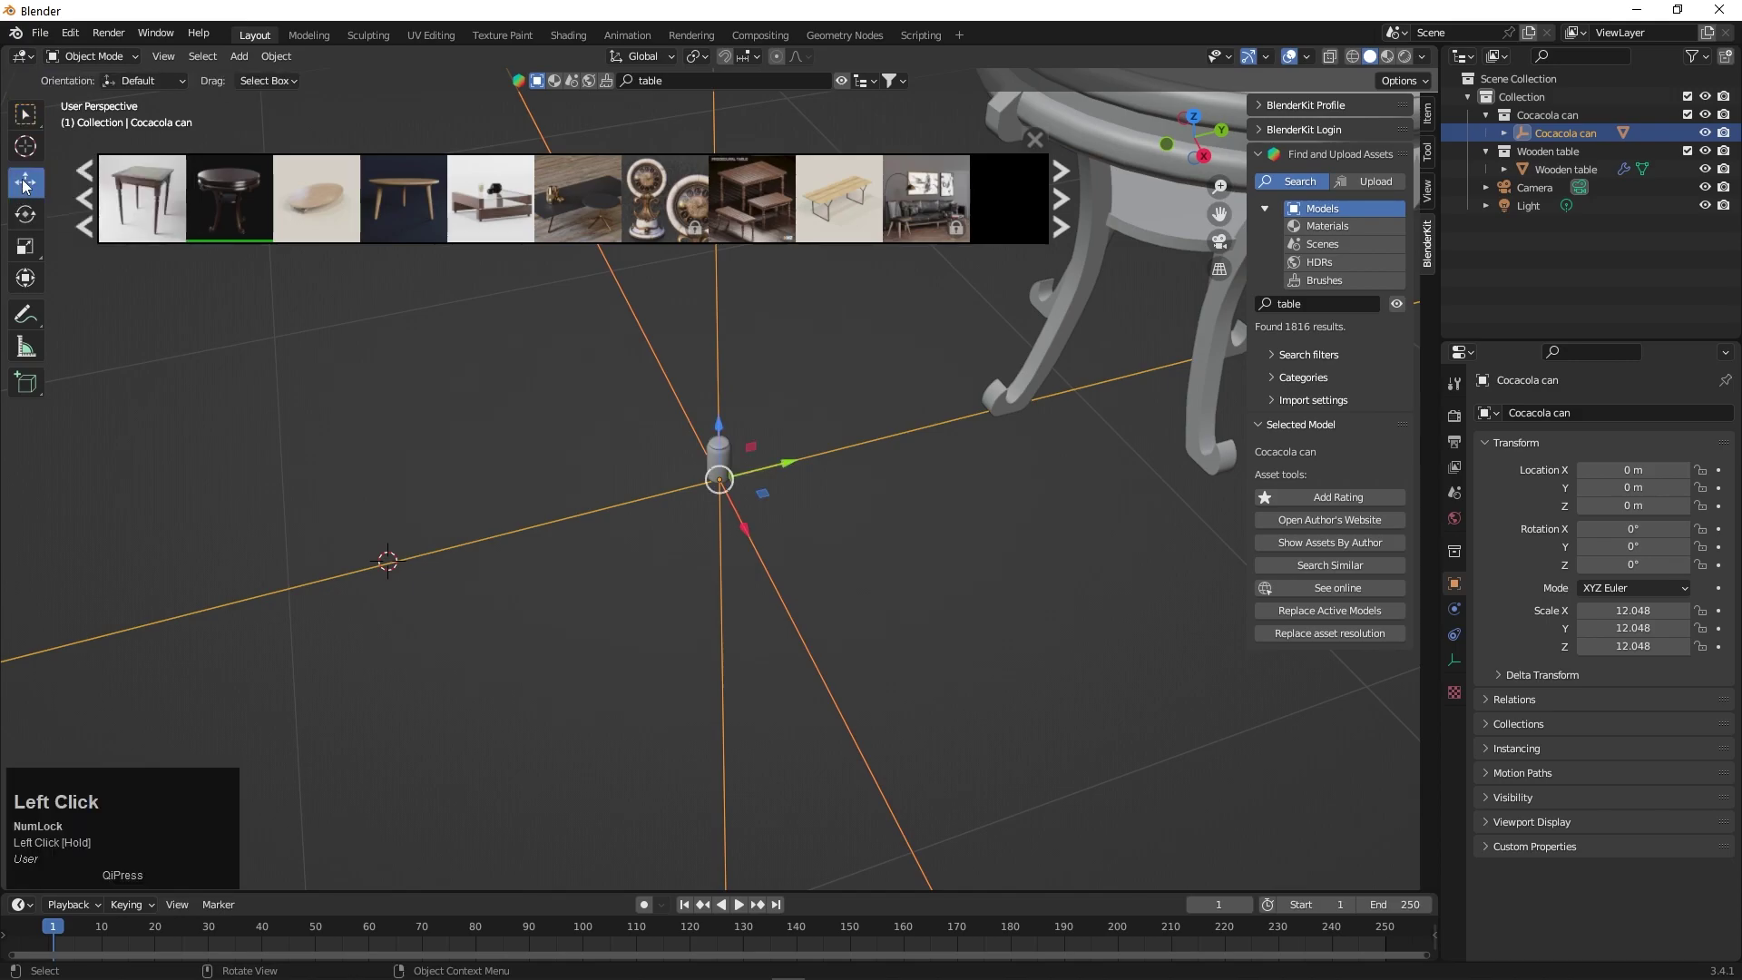
{"action": "scroll", "scroll_direction": "down", "scroll_amount": 3}
{"action": "scroll", "scroll_direction": "up", "scroll_amount": 3}
{"action": "scroll", "scroll_direction": "down", "scroll_amount": 3}
{"action": "scroll", "scroll_direction": "up", "scroll_amount": 3}
{"action": "scroll", "scroll_direction": "down", "scroll_amount": 3}
{"action": "scroll", "scroll_direction": "up", "scroll_amount": 3}
{"action": "scroll", "scroll_direction": "down", "scroll_amount": 3}
{"action": "scroll", "scroll_direction": "up", "scroll_amount": 3}
{"action": "scroll", "scroll_direction": "down", "scroll_amount": 3}
{"action": "scroll", "scroll_direction": "up", "scroll_amount": 3}
{"action": "scroll", "scroll_direction": "down", "scroll_amount": 3}
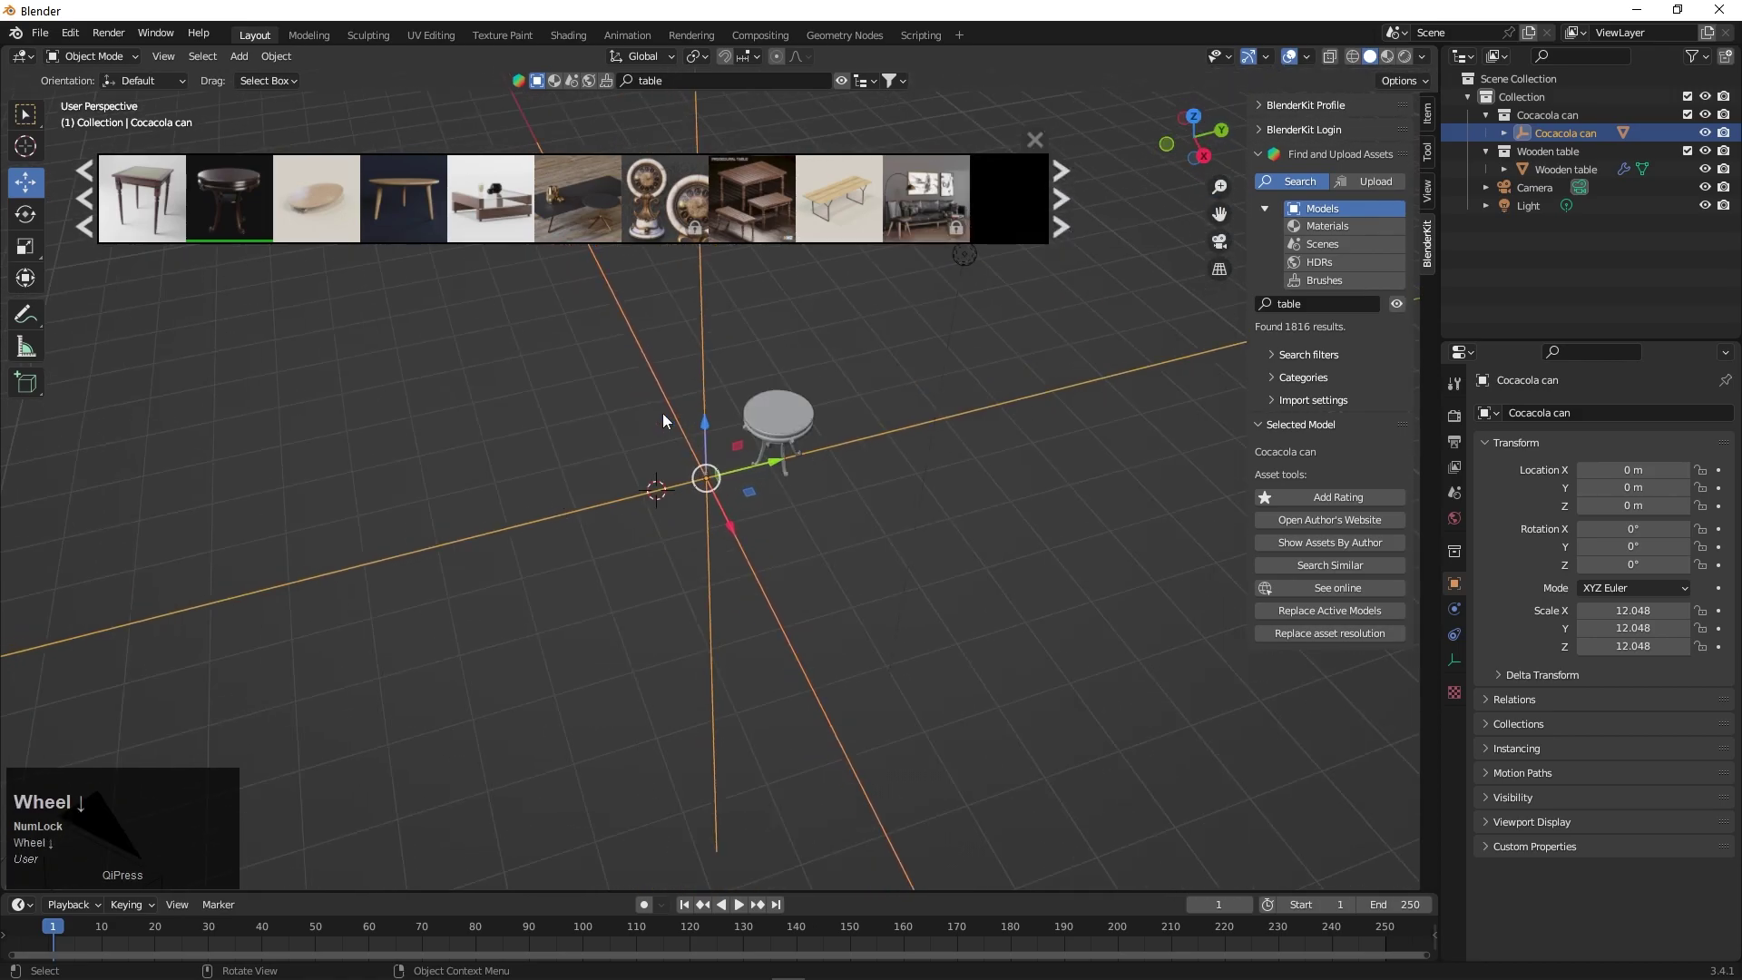
{"action": "scroll", "scroll_direction": "up", "scroll_amount": 3}
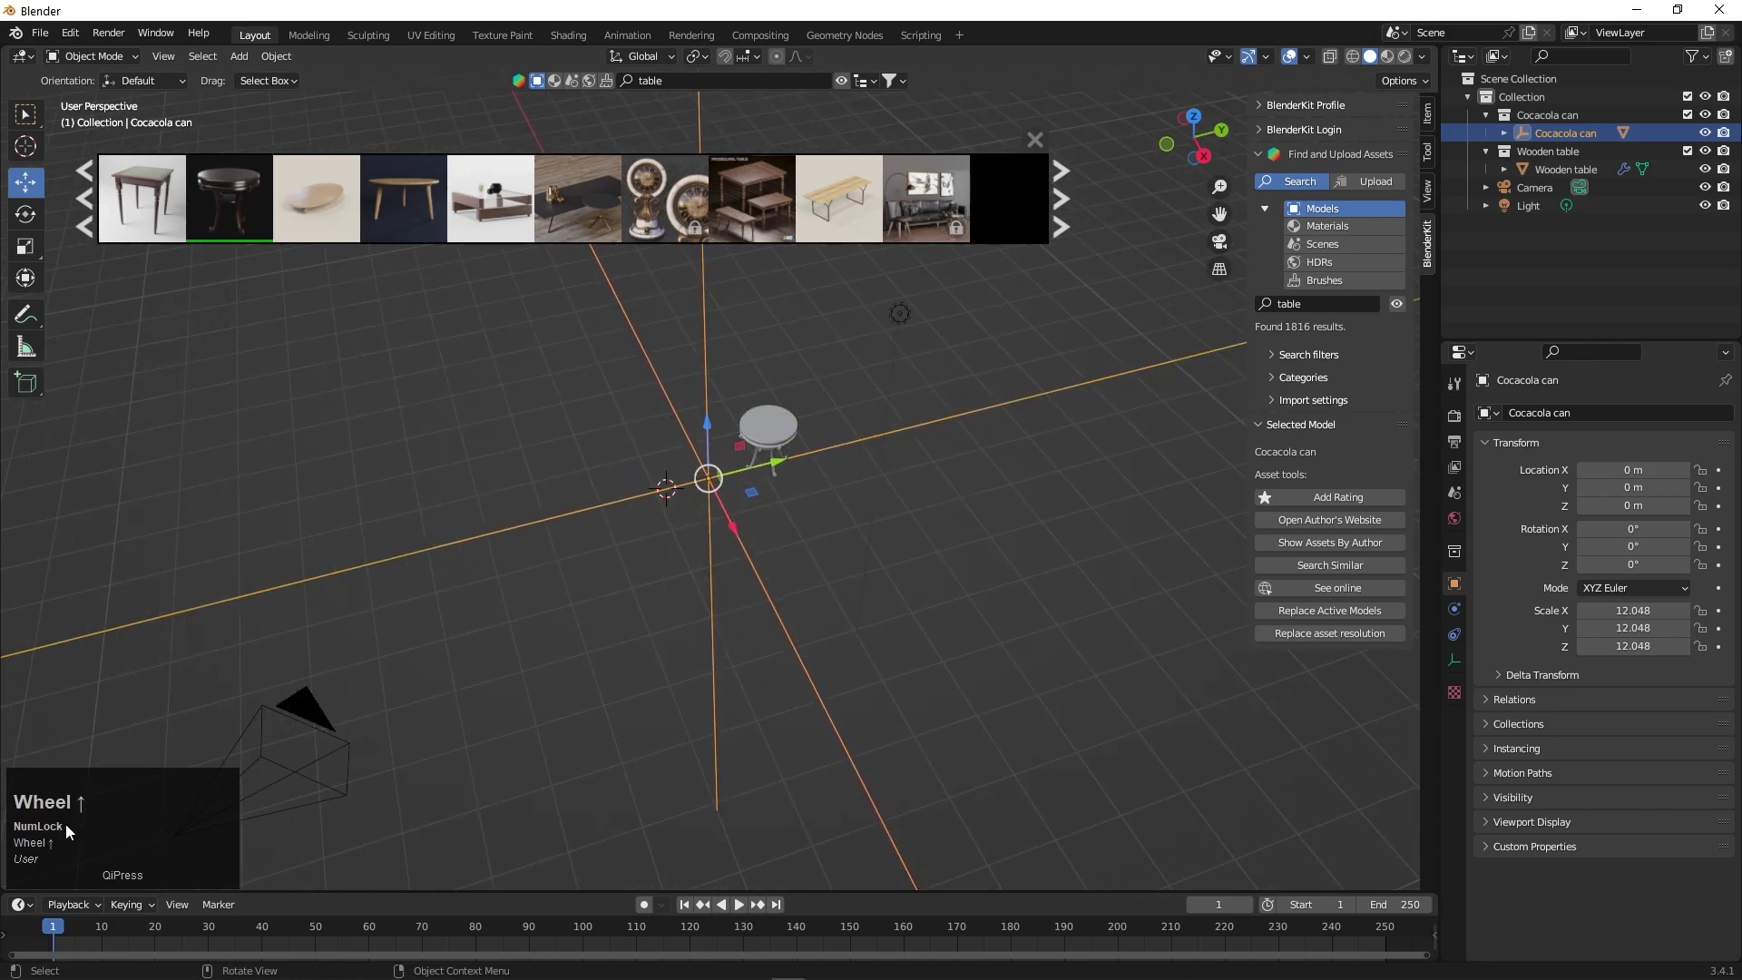
{"action": "scroll", "scroll_direction": "up", "scroll_amount": 3}
{"action": "left_click_drag", "start_coordinate": [683, 430], "coordinate": [937, 401]}
{"action": "scroll", "scroll_direction": "down", "scroll_amount": 3}
{"action": "scroll", "scroll_direction": "up", "scroll_amount": 3}
{"action": "left_click_drag", "start_coordinate": [926, 560], "coordinate": [945, 553]}
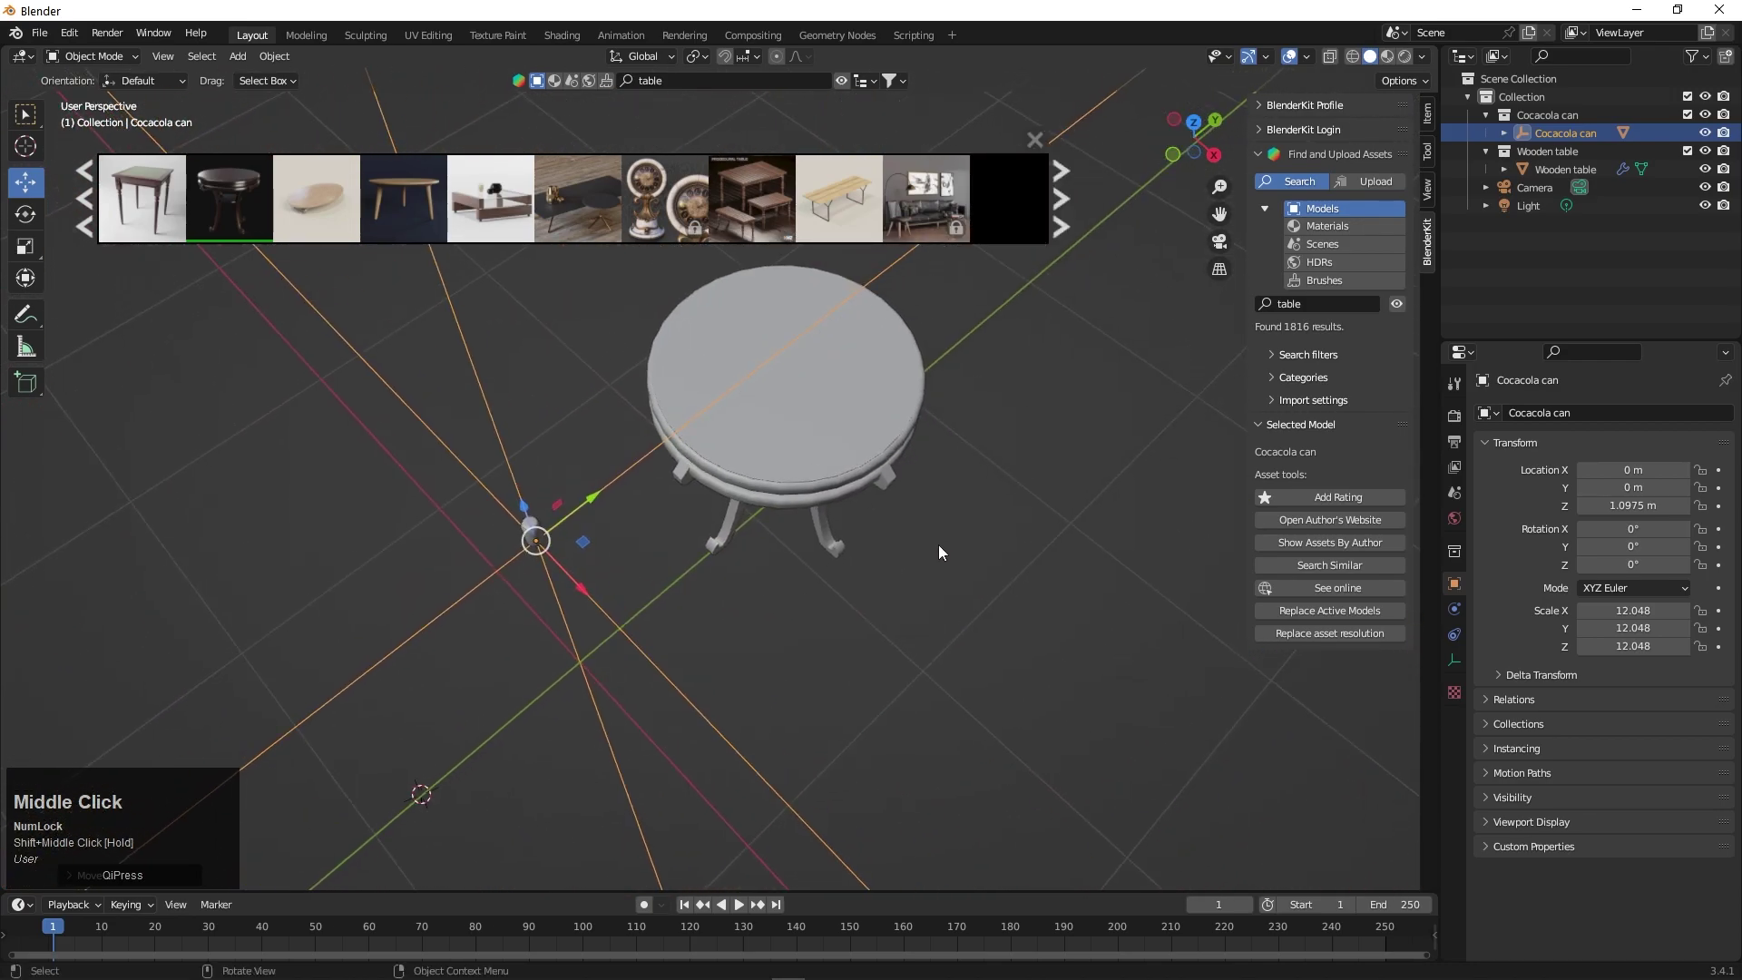
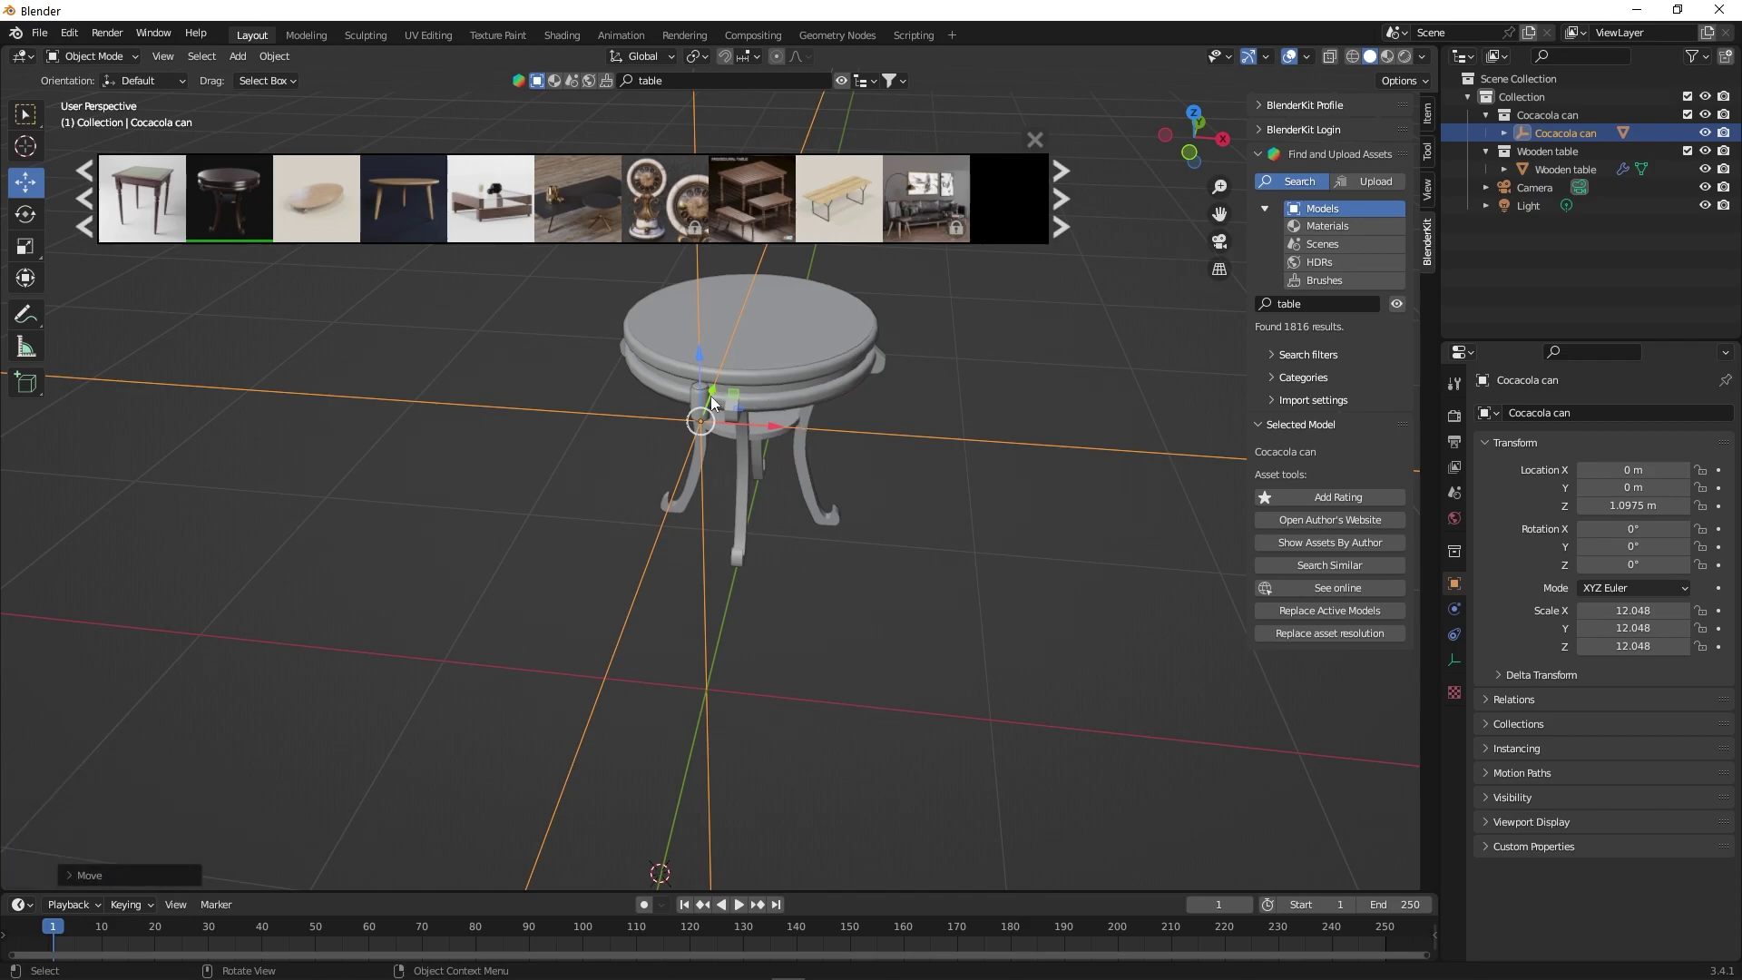
- Move the can along Y and lower it in Z onto the round tabletop
{"action": "left_click", "coordinate": [717, 402]}
{"action": "left_click_drag", "start_coordinate": [719, 399], "coordinate": [809, 359]}
{"action": "scroll", "scroll_direction": "down", "scroll_amount": 3}
{"action": "scroll", "scroll_direction": "up", "scroll_amount": 3}
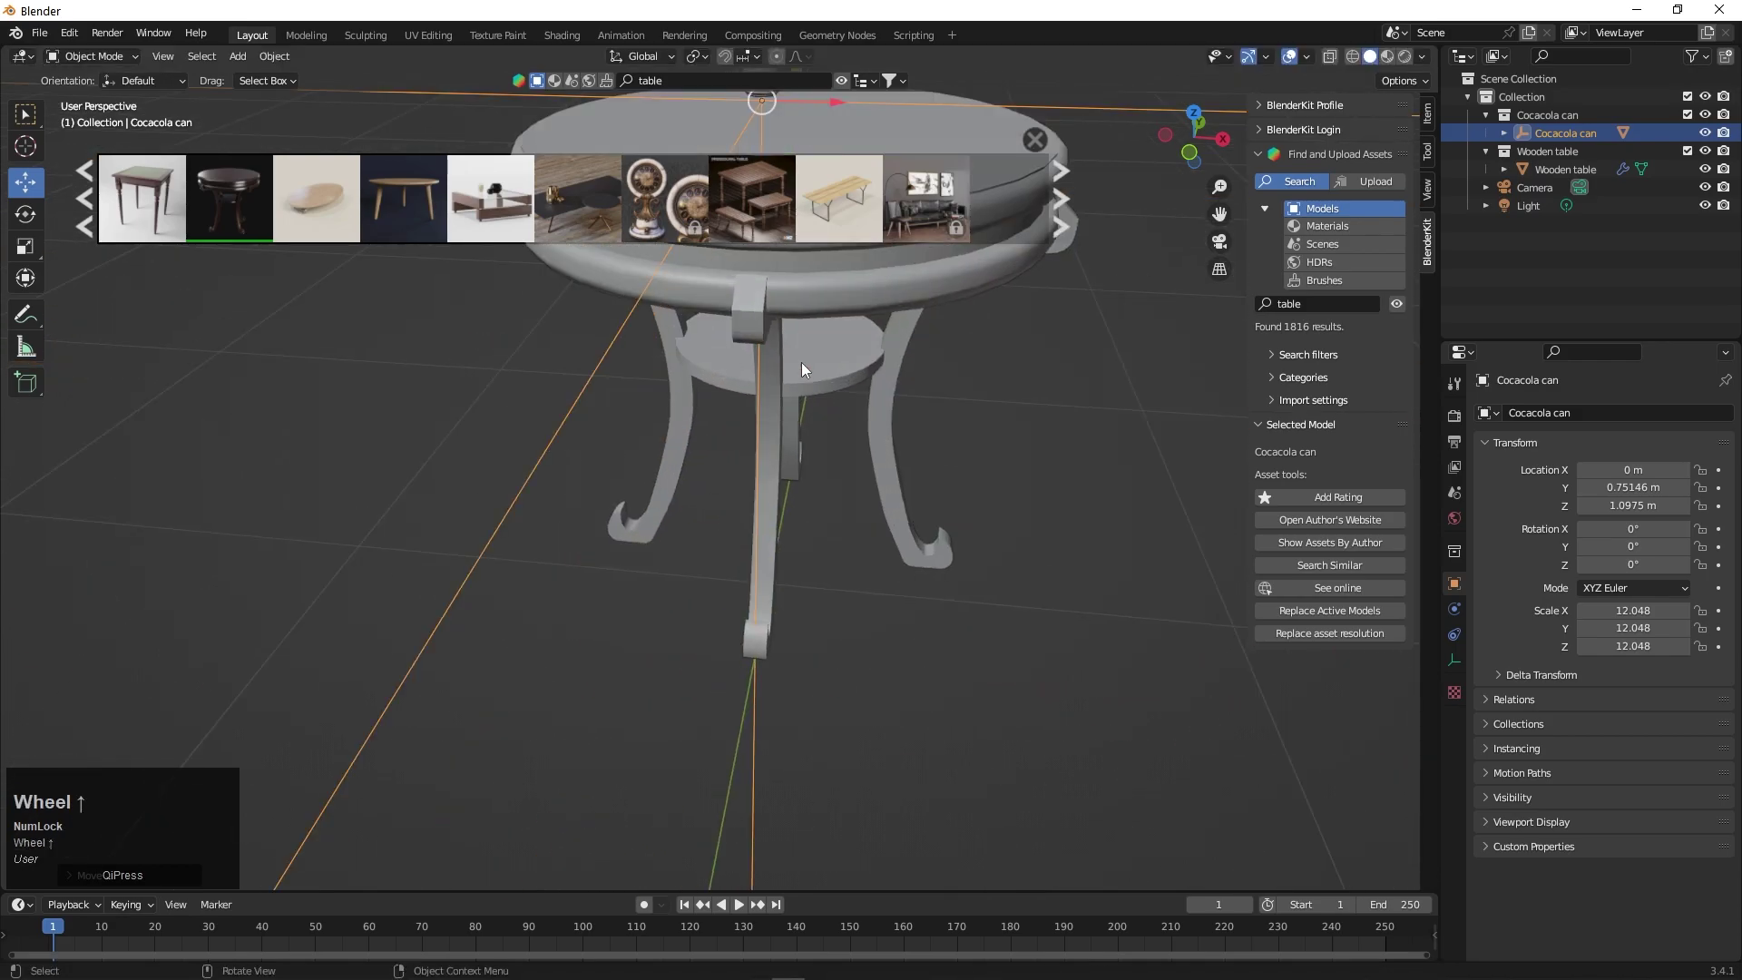
{"action": "middle_click", "coordinate": [835, 464]}
{"action": "left_click_drag", "start_coordinate": [858, 474], "coordinate": [626, 577]}
{"action": "scroll", "scroll_direction": "down", "scroll_amount": 3}
{"action": "scroll", "scroll_direction": "up", "scroll_amount": 3}
{"action": "left_click_drag", "start_coordinate": [357, 597], "coordinate": [572, 594]}
{"action": "scroll", "scroll_direction": "up", "scroll_amount": 3}
{"action": "scroll", "scroll_direction": "down", "scroll_amount": 3}
{"action": "middle_click", "coordinate": [558, 603]}
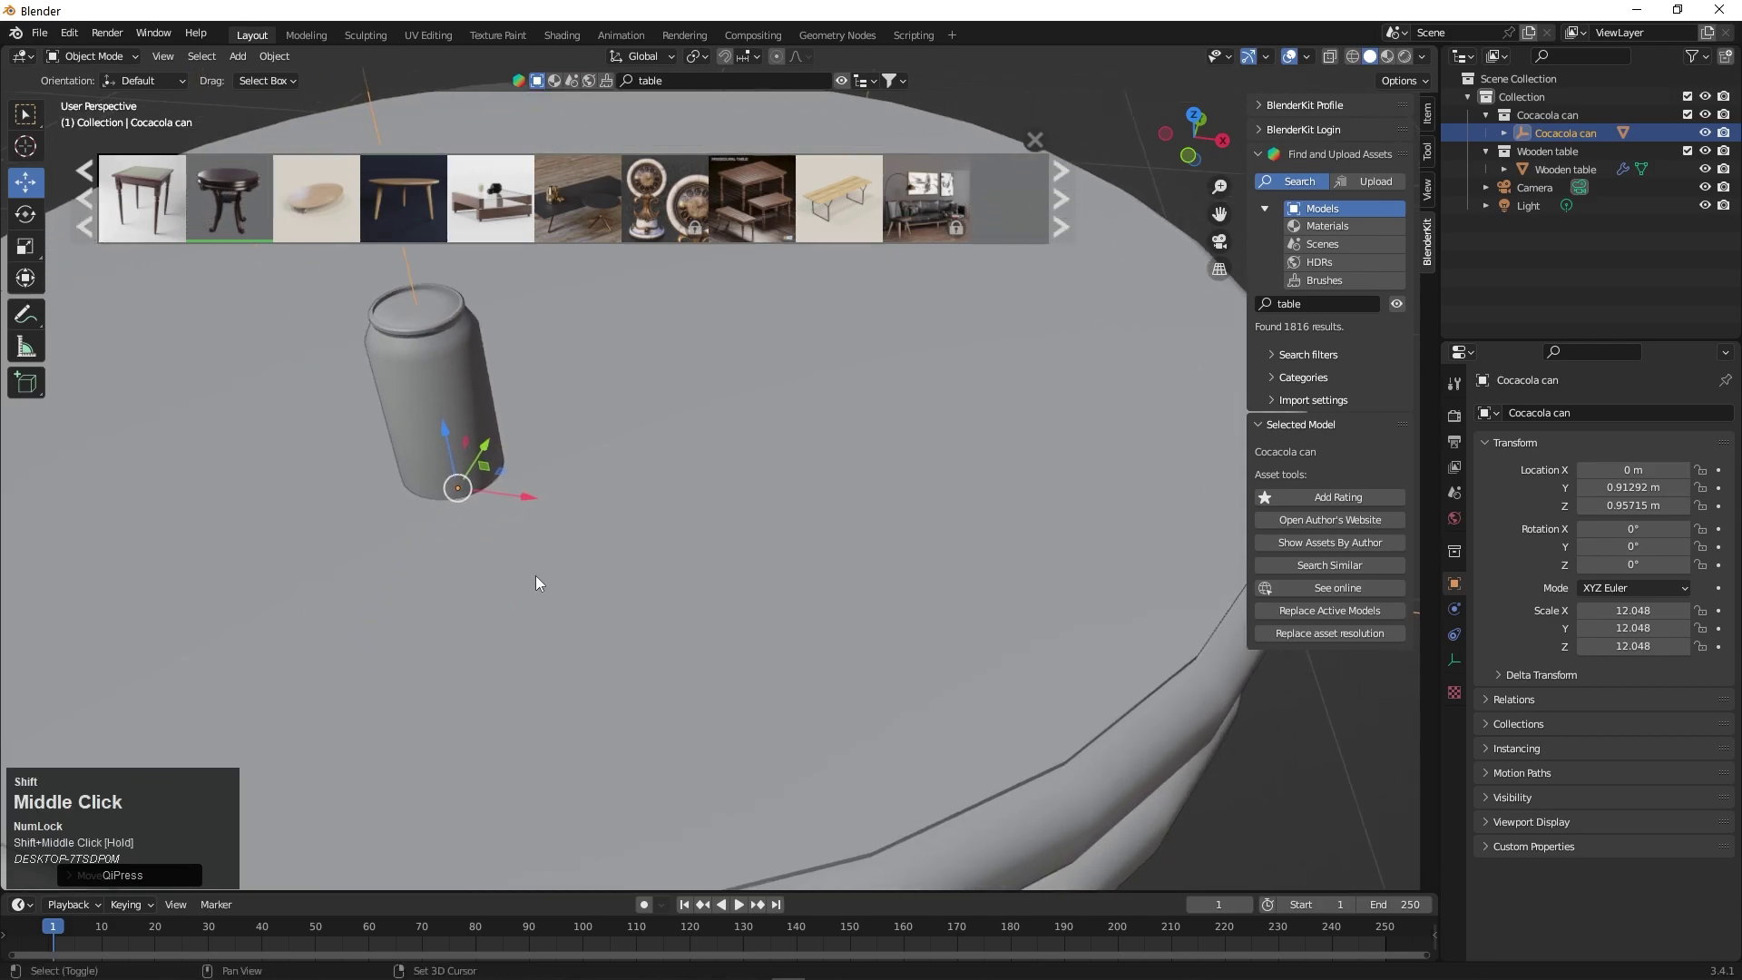
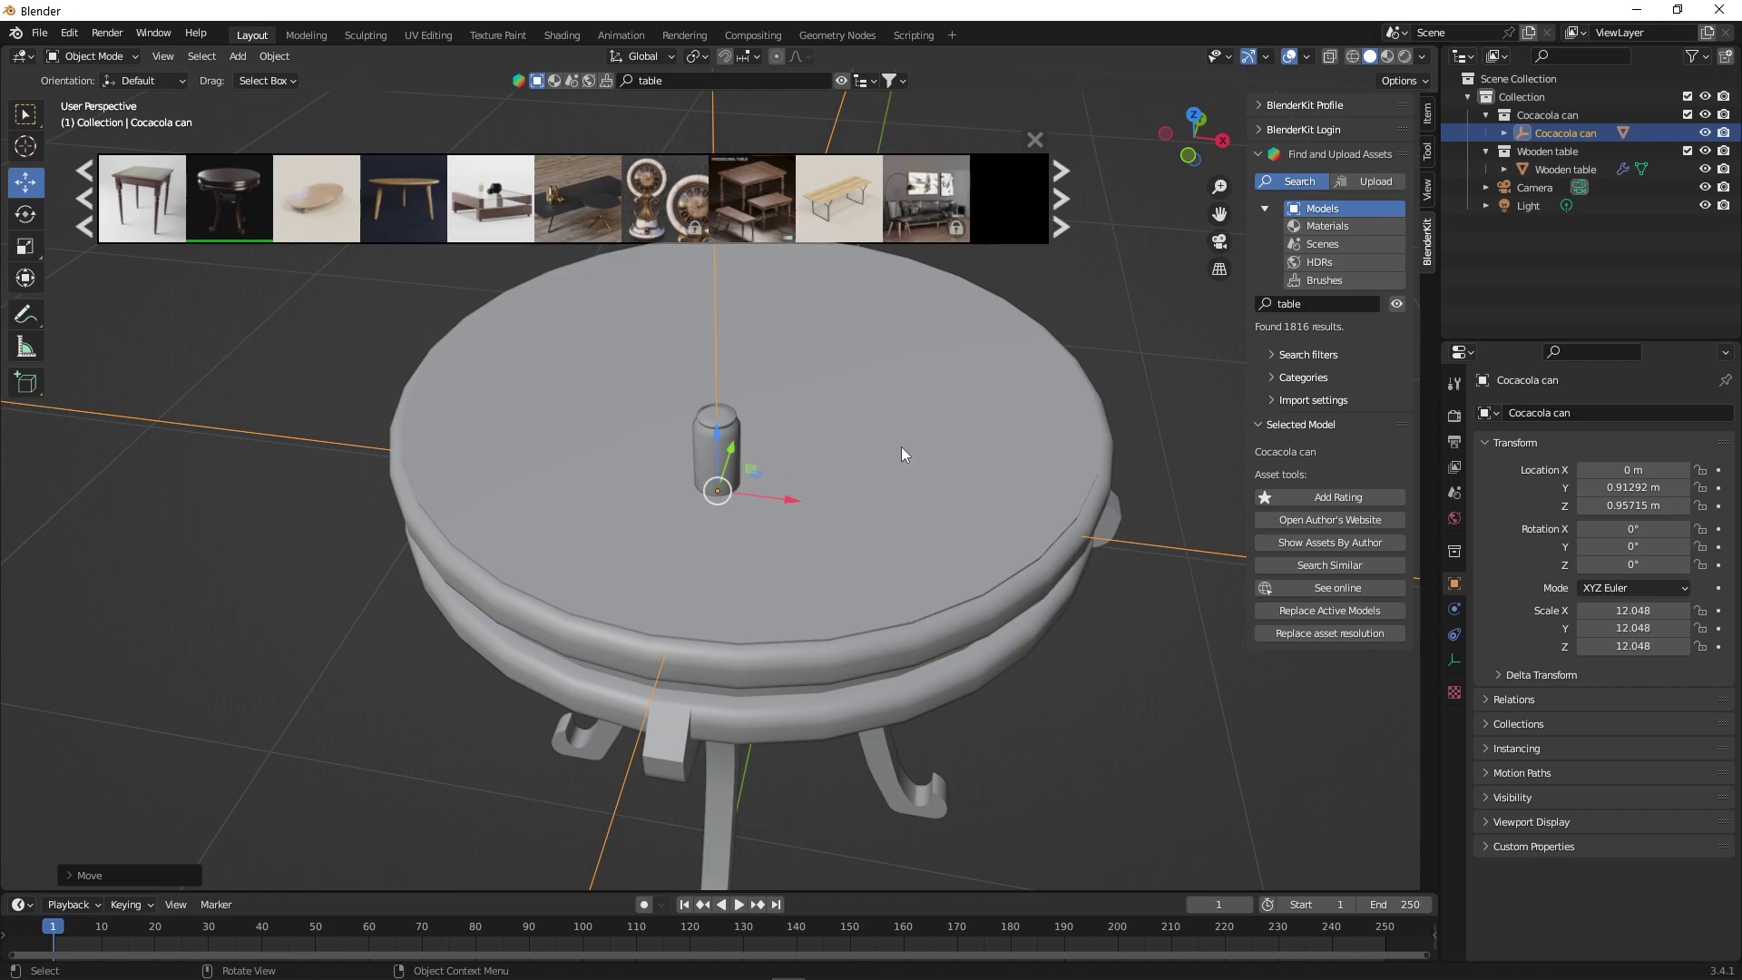
- Nudge the can toward the table centre, ending at Y 1.0938 m, Z 0.957 m, and check it from all sides
{"action": "left_click_drag", "start_coordinate": [740, 450], "coordinate": [1041, 612]}
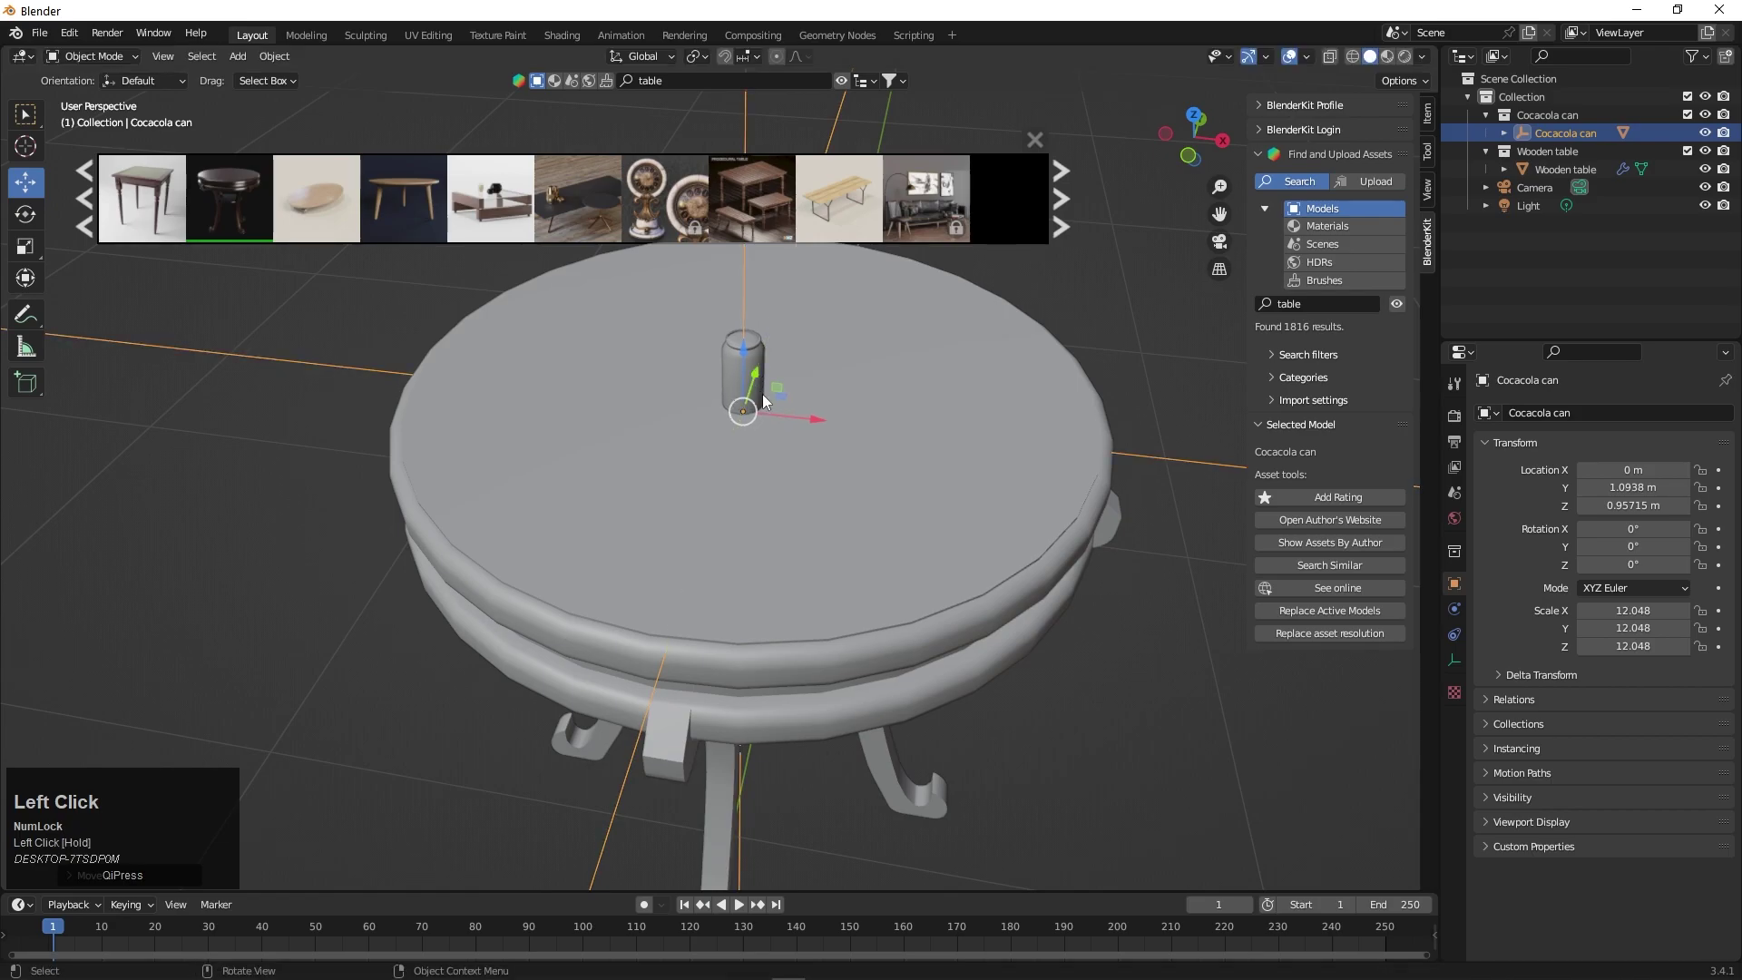
{"action": "scroll", "scroll_direction": "up", "scroll_amount": 3}
{"action": "scroll", "scroll_direction": "down", "scroll_amount": 3}
{"action": "left_click_drag", "start_coordinate": [1153, 634], "coordinate": [848, 416]}
{"action": "scroll", "scroll_direction": "down", "scroll_amount": 3}
{"action": "scroll", "scroll_direction": "up", "scroll_amount": 3}
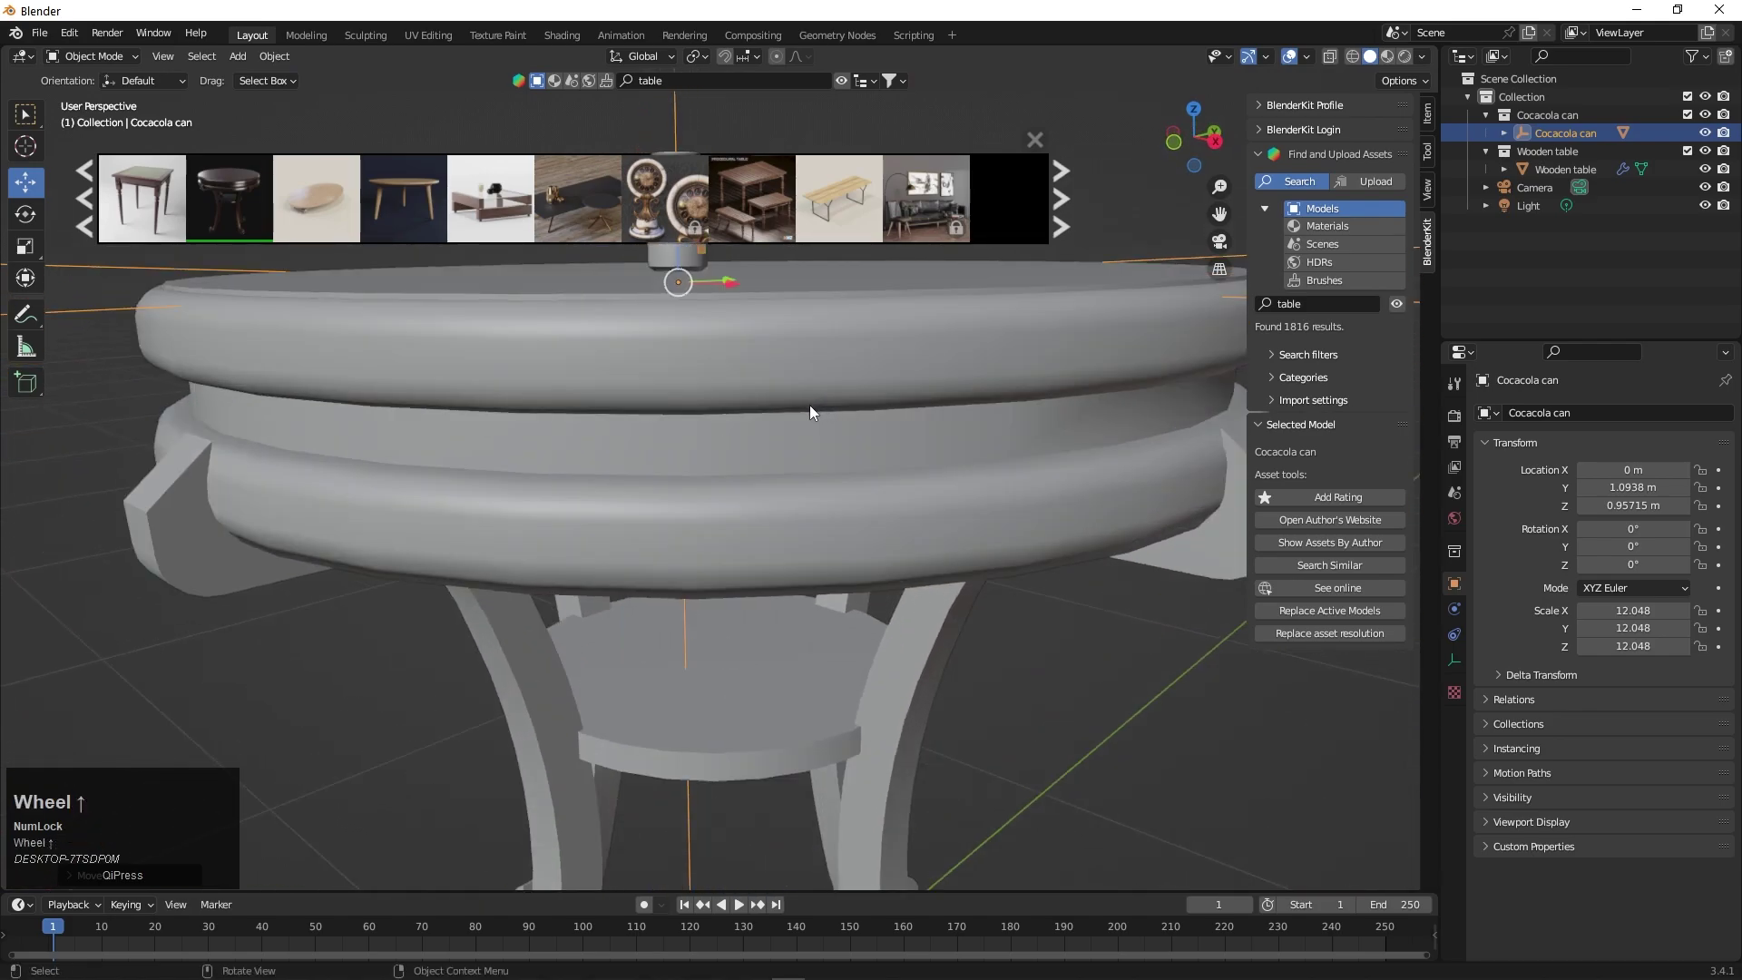
{"action": "left_click_drag", "start_coordinate": [813, 418], "coordinate": [761, 484]}
{"action": "middle_click", "coordinate": [890, 440]}
{"action": "middle_click", "coordinate": [777, 479]}
{"action": "scroll", "scroll_direction": "up", "scroll_amount": 3}
{"action": "scroll", "scroll_direction": "down", "scroll_amount": 3}
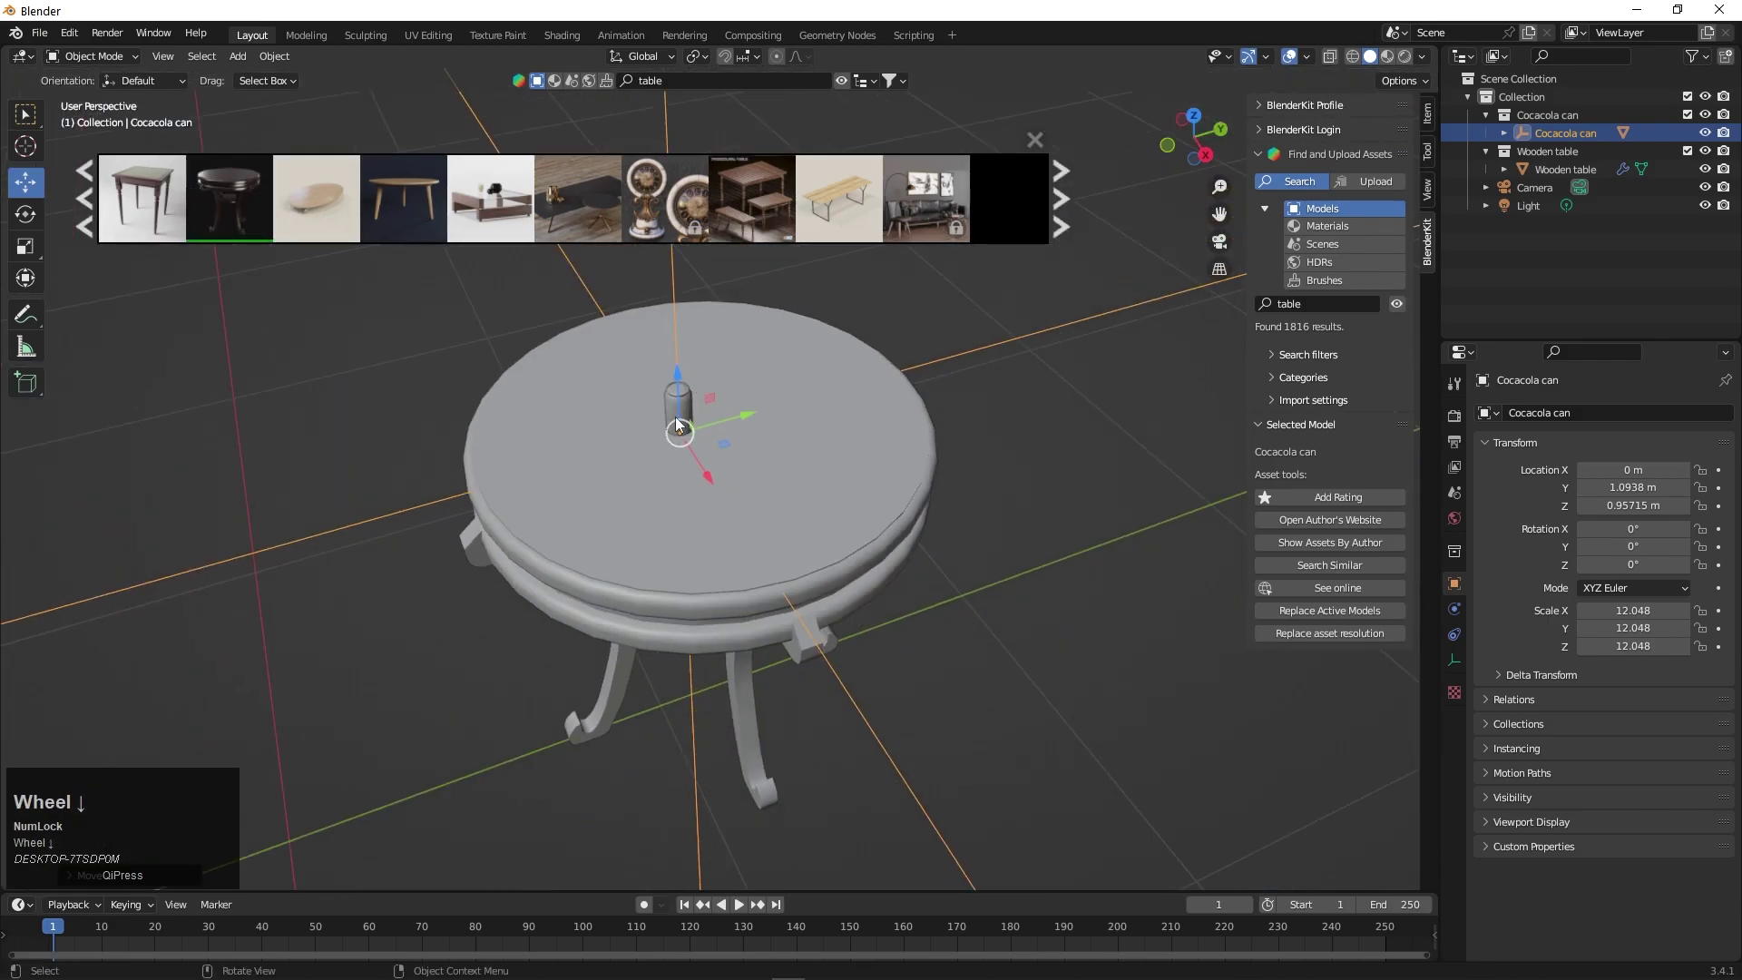
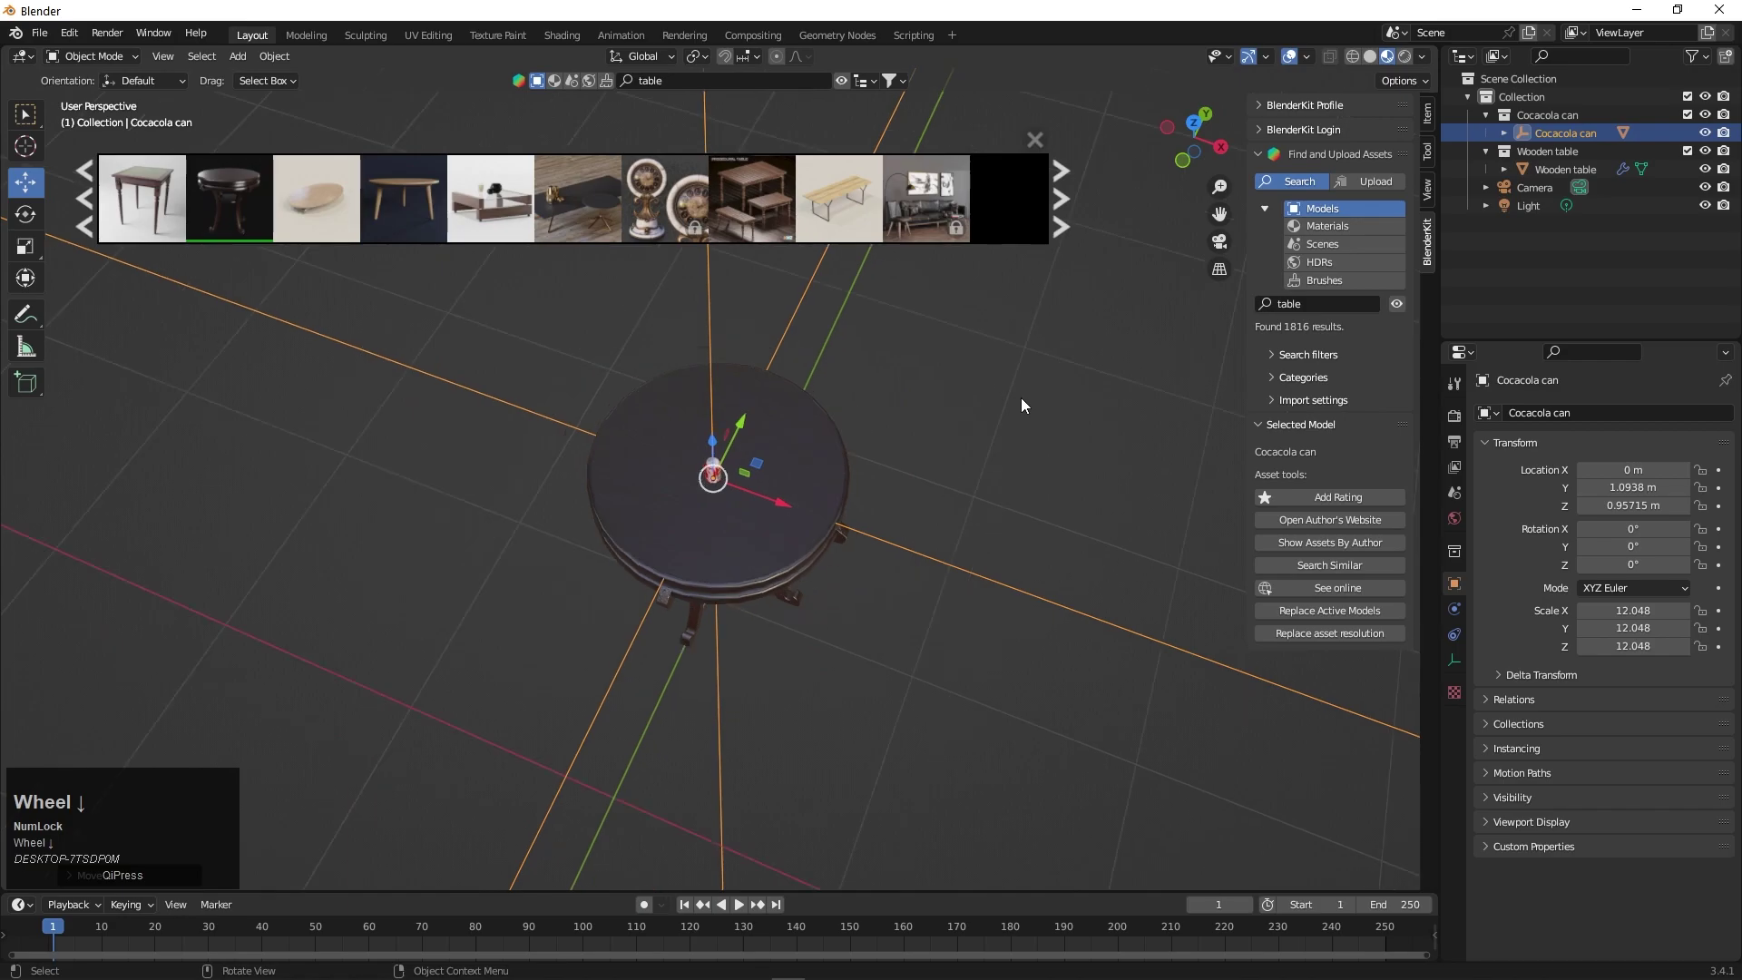
- Zoom in on the can standing on the dark wooden table in Material Preview
{"action": "scroll", "scroll_direction": "up", "scroll_amount": 3}
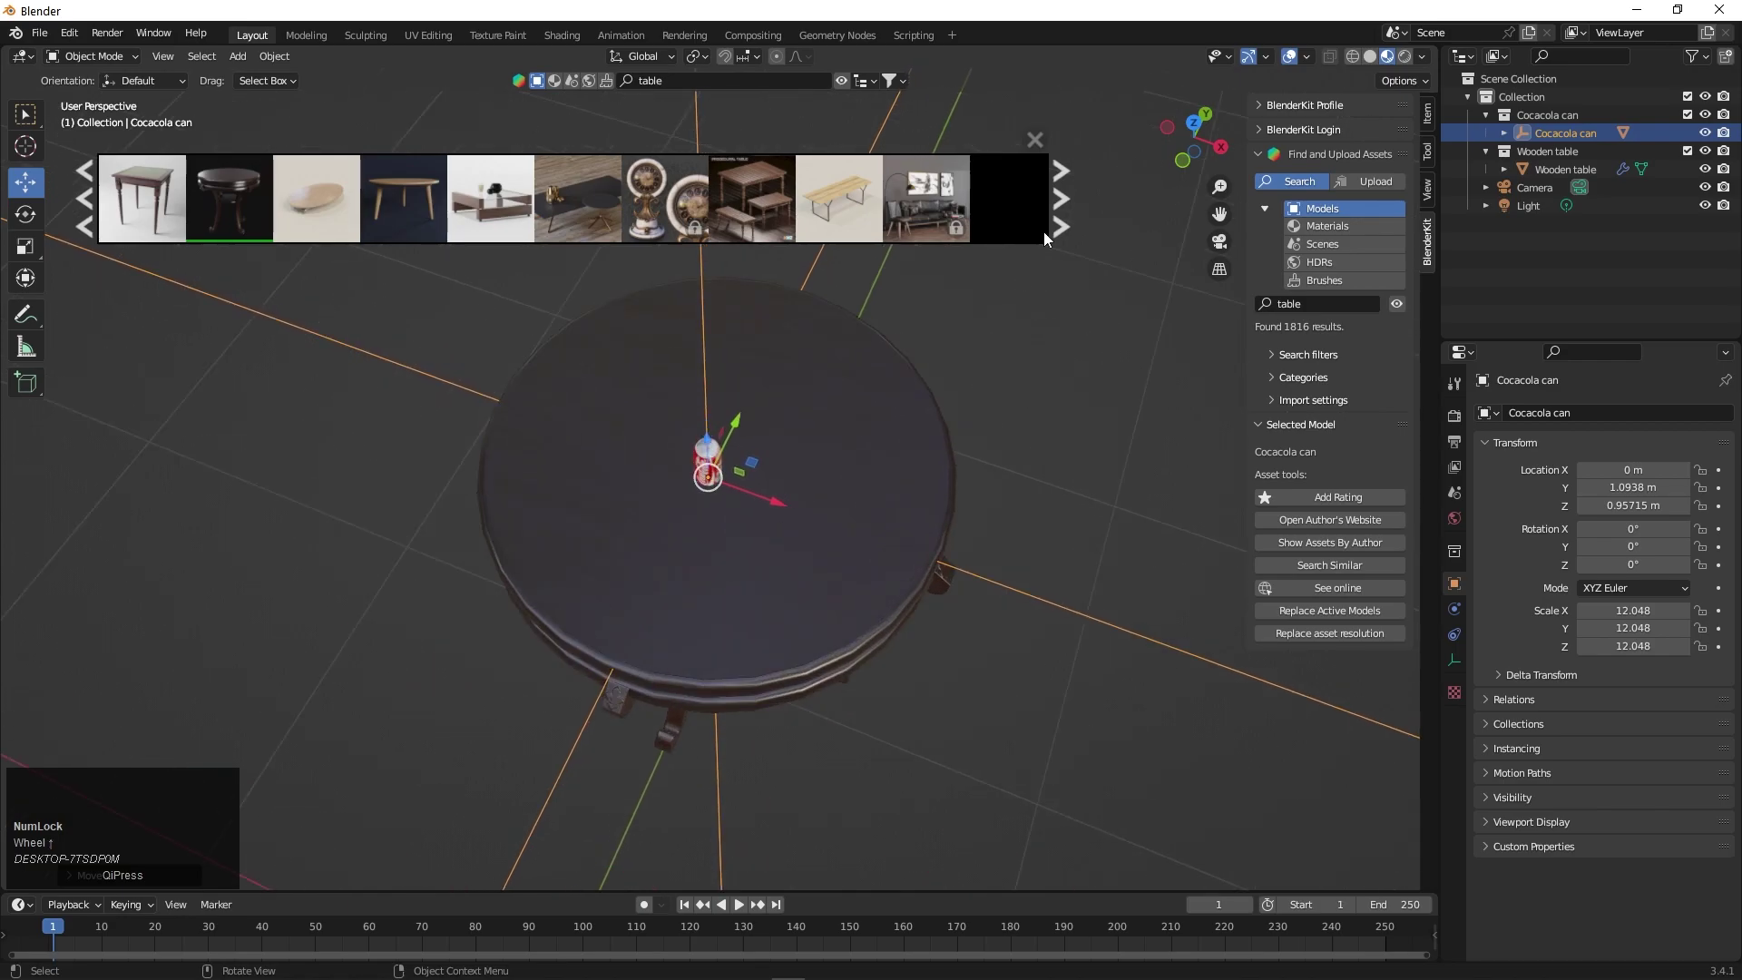
- Replace the search with 'house' and page through the house model results
{"action": "left_click", "coordinate": [673, 81]}
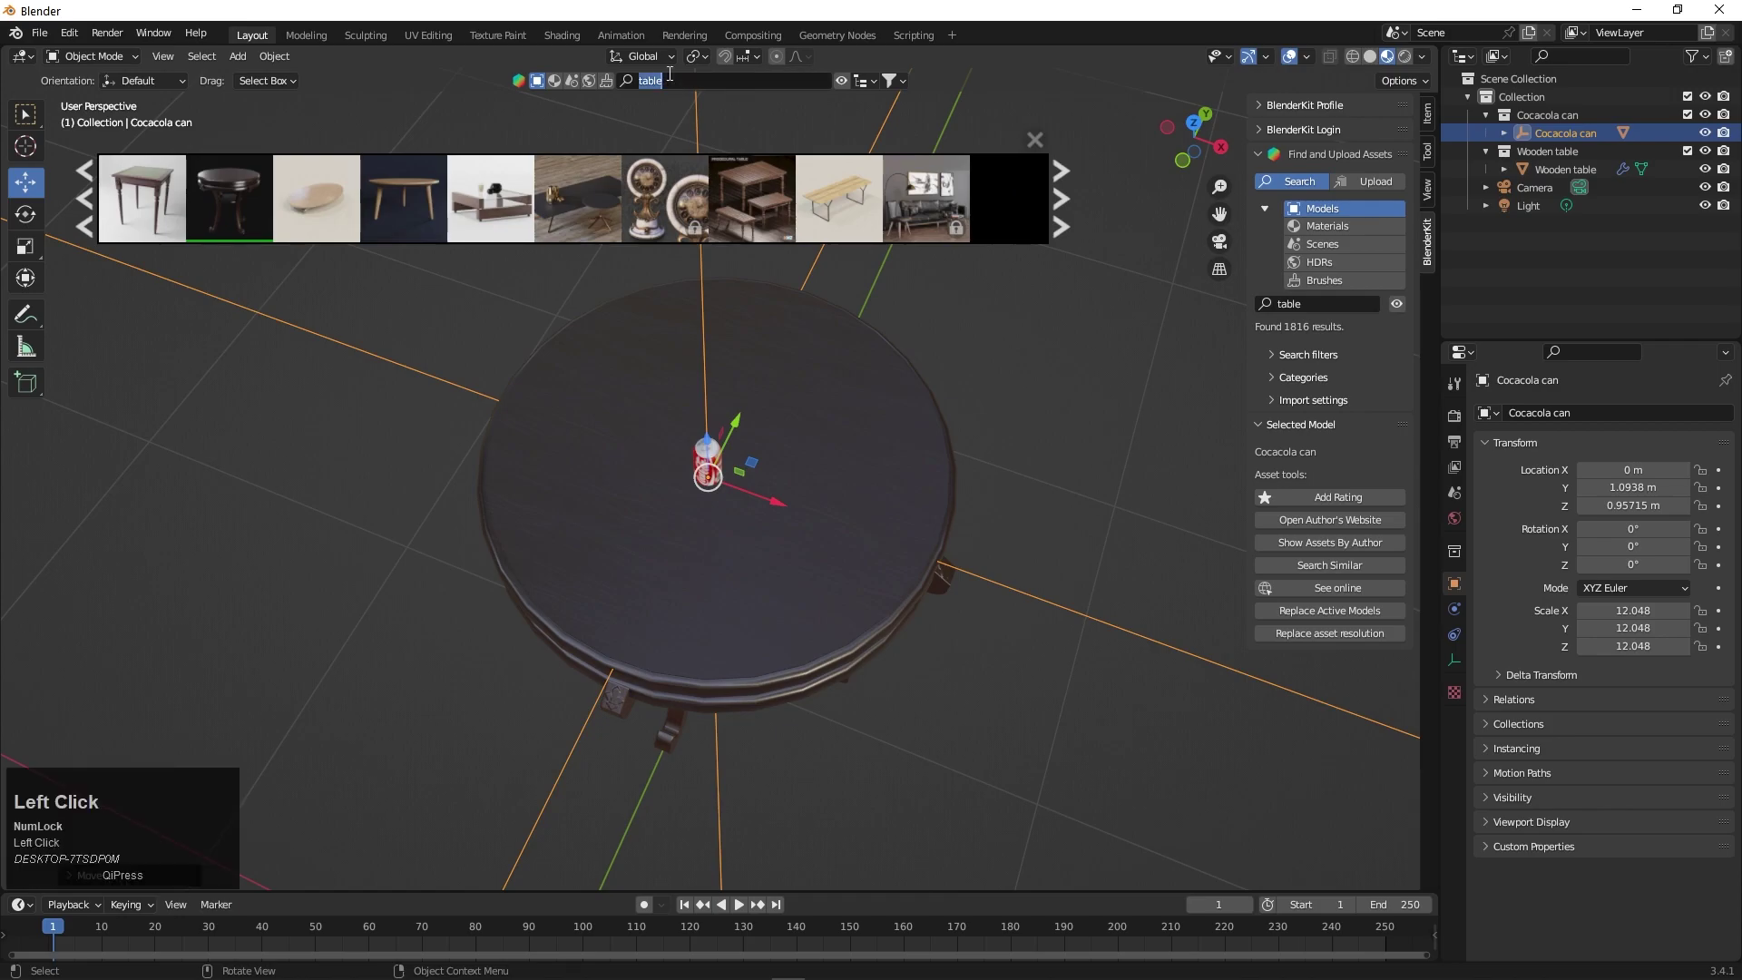
{"action": "key", "text": "BackSpace"}
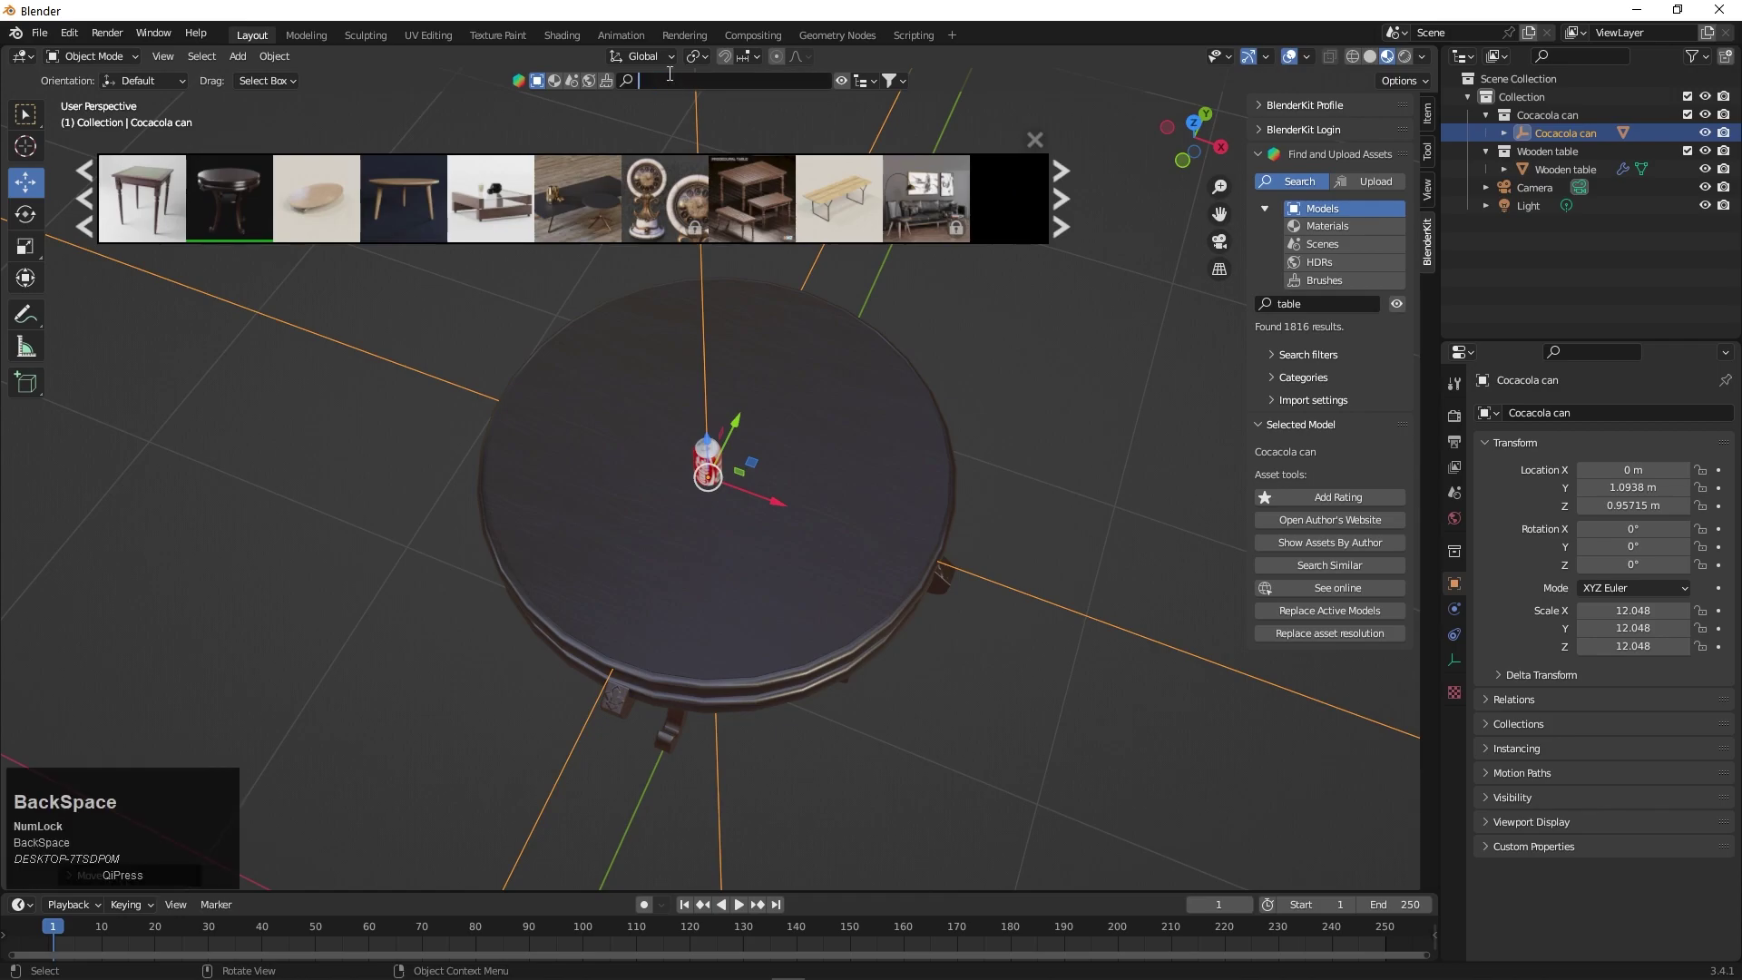
{"action": "type", "text": "house"}
{"action": "key", "text": "Return"}
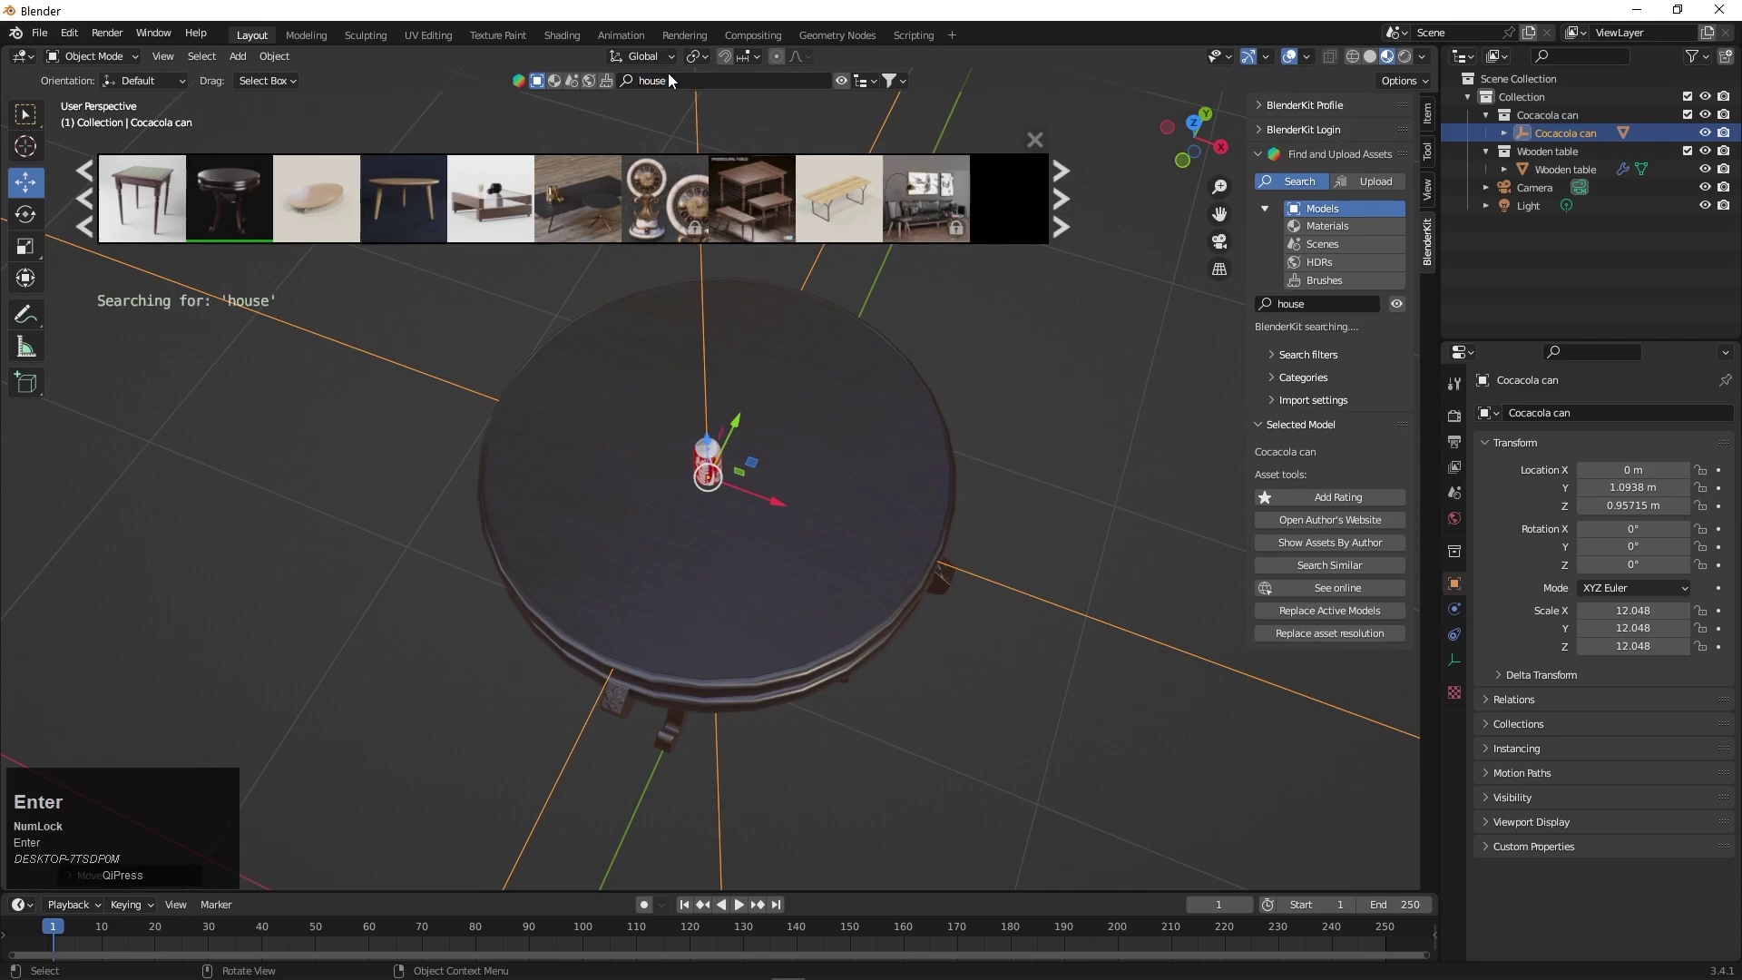
{"action": "double_click", "coordinate": [1075, 208]}
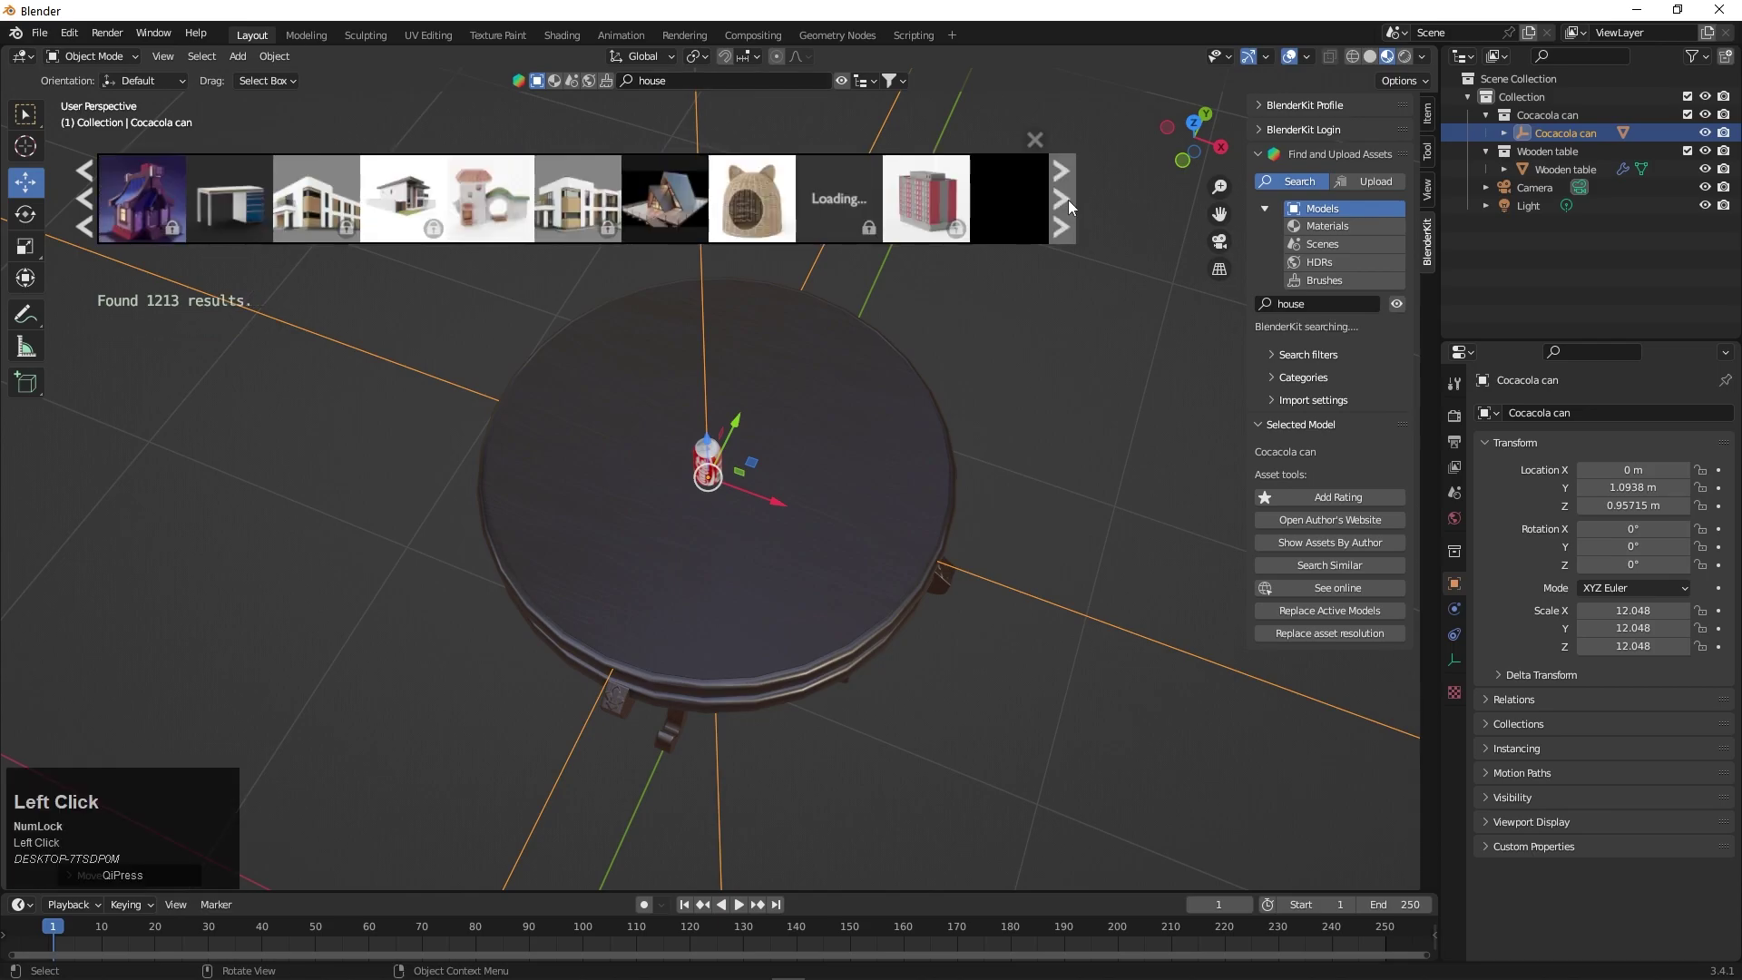
{"action": "left_click", "coordinate": [1075, 207]}
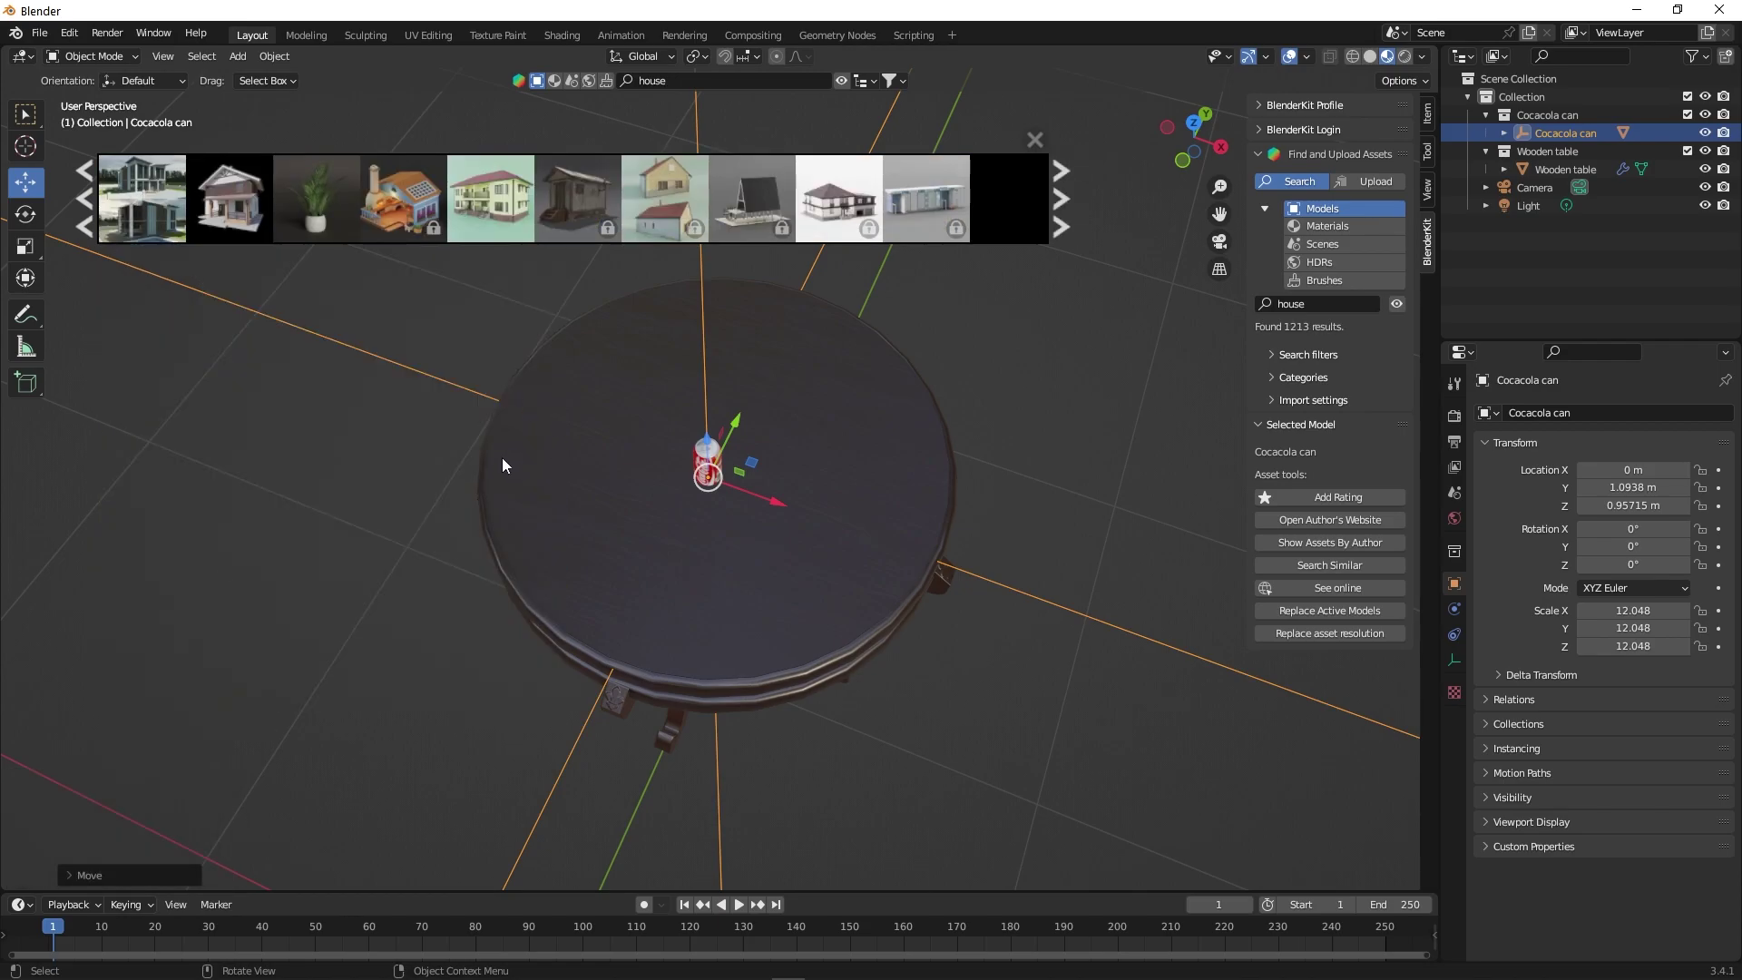
- Add the Modern House model so it surrounds the table and can
{"action": "left_click", "coordinate": [158, 196]}
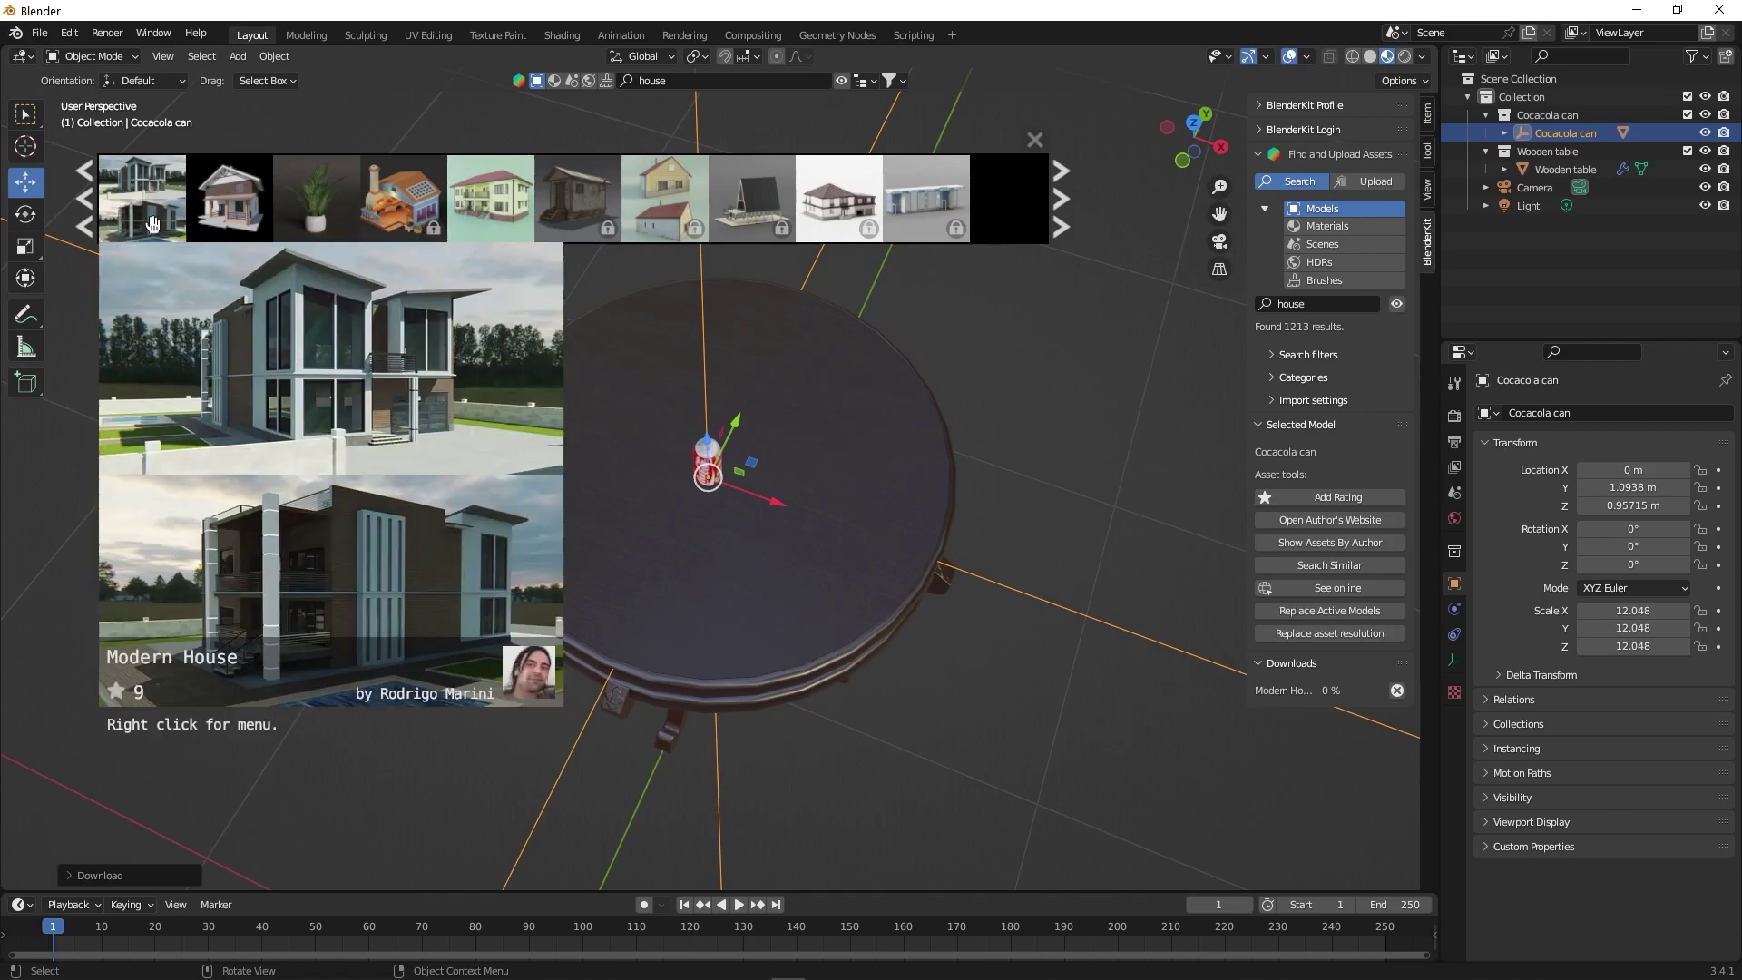
{"action": "scroll", "scroll_direction": "up", "scroll_amount": 3}
{"action": "scroll", "scroll_direction": "down", "scroll_amount": 3}
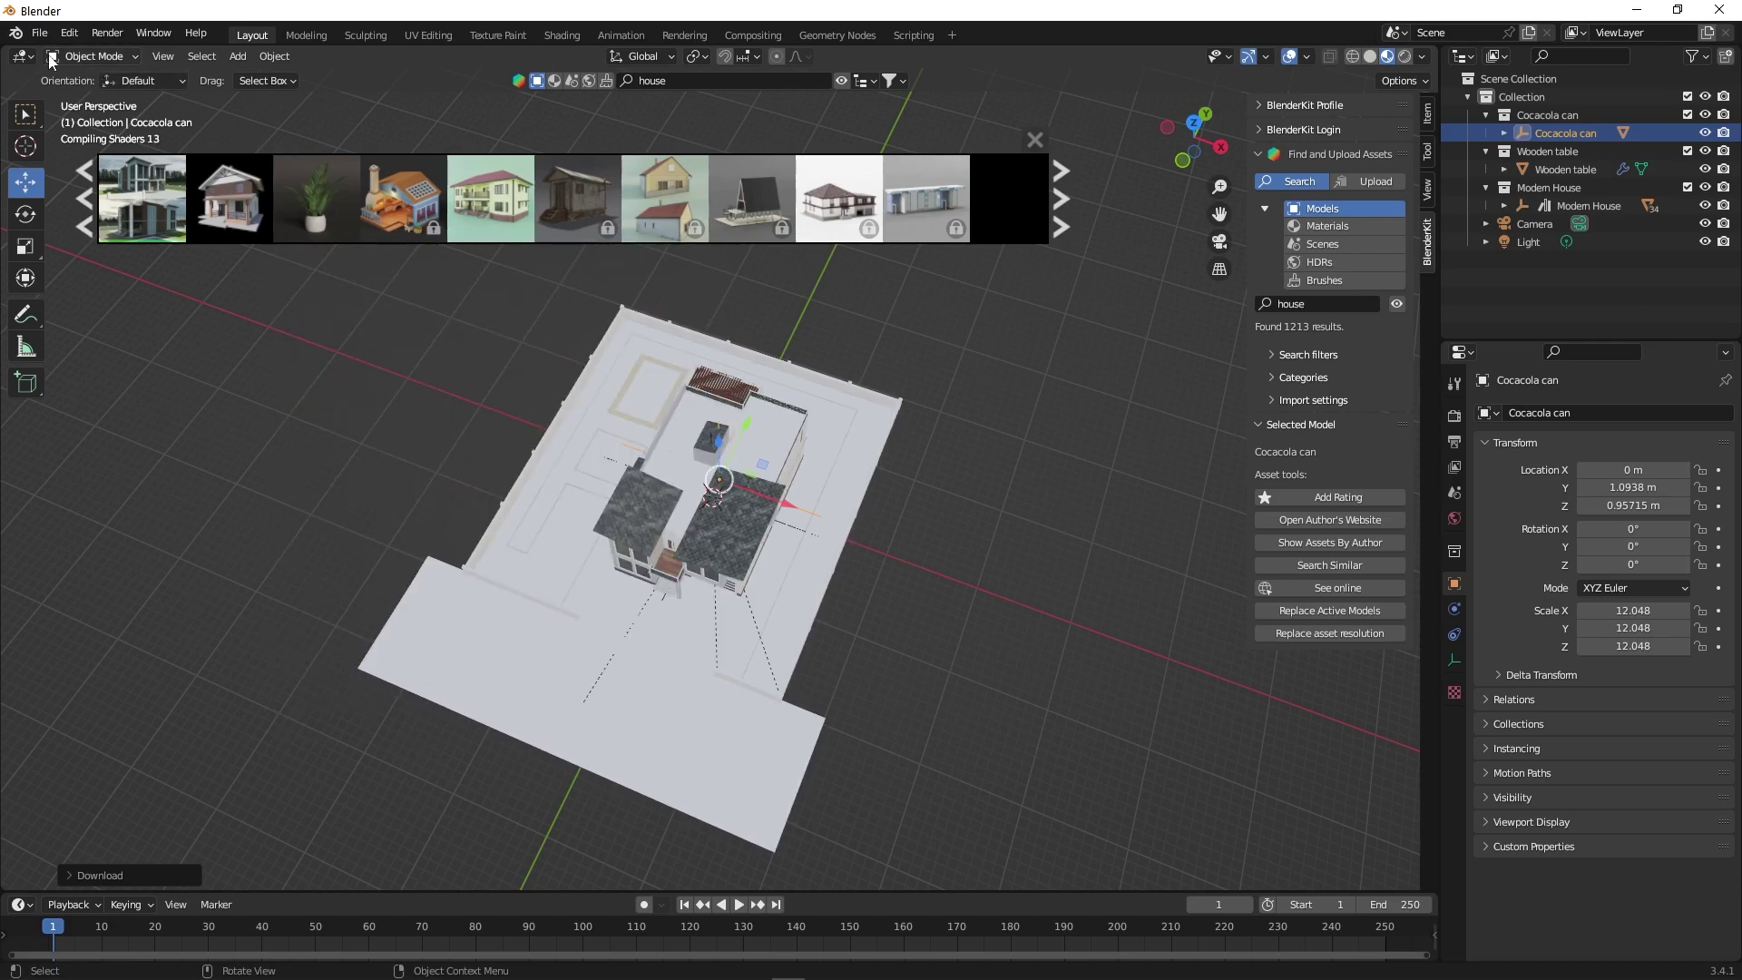
- Save the scene as Comercial Tutorial.blend on the J drive via File > Save
{"action": "left_click", "coordinate": [38, 44]}
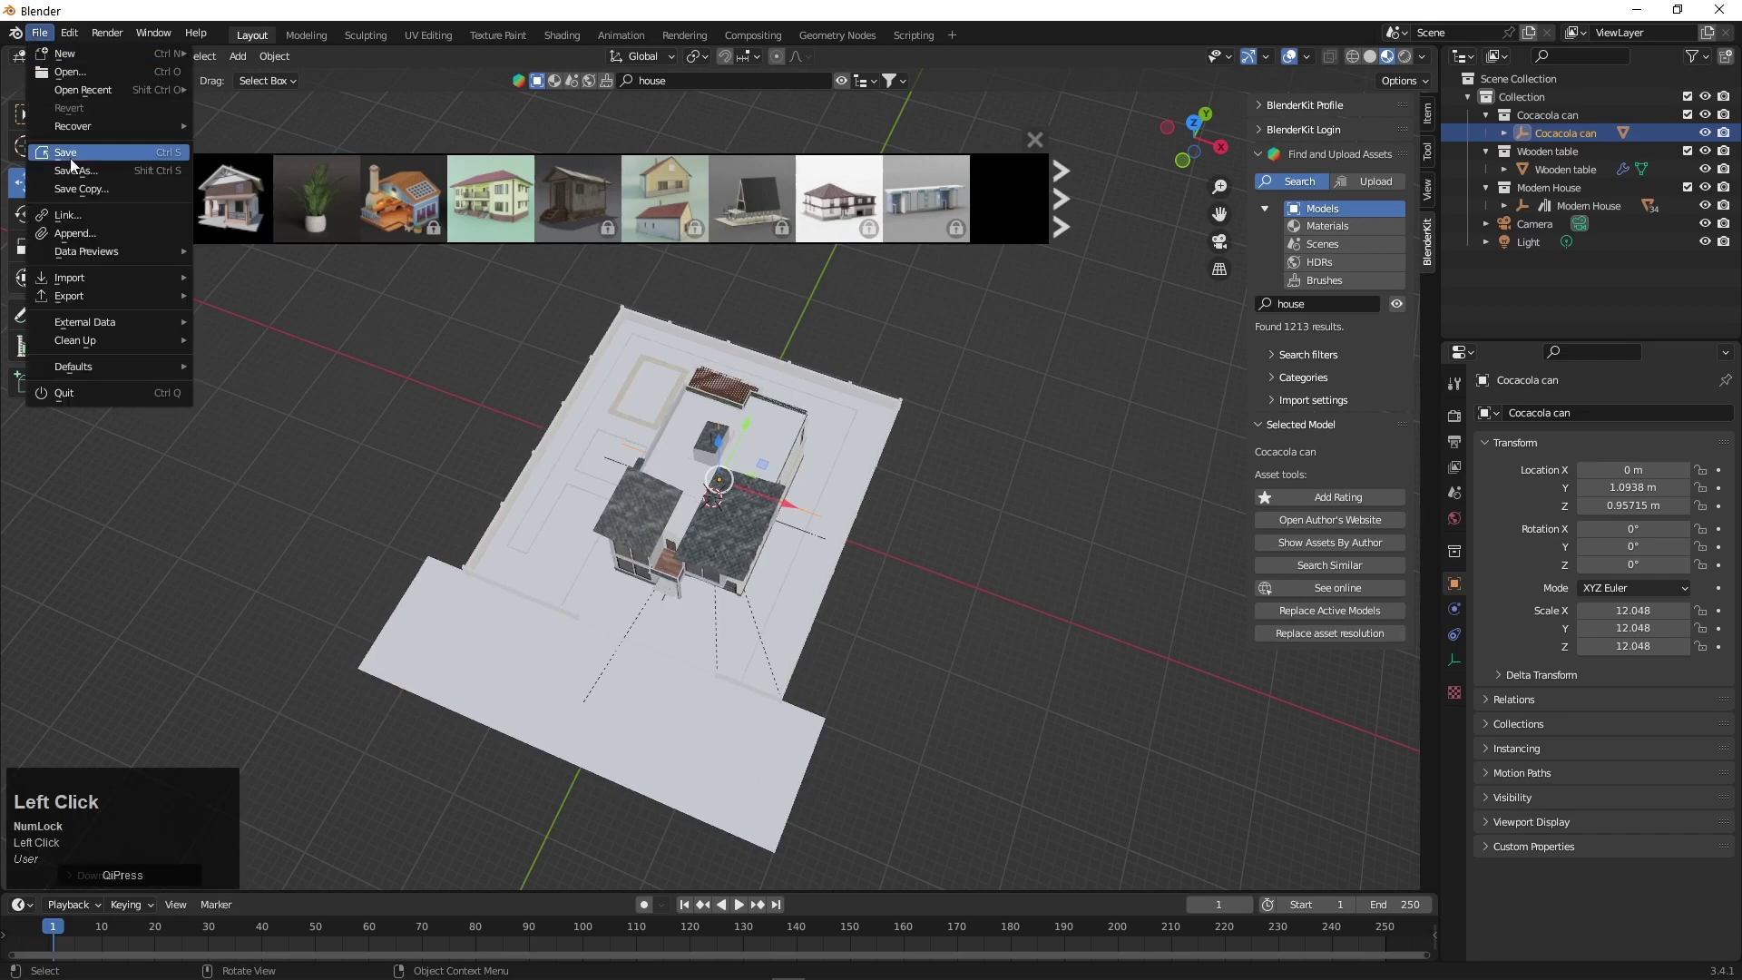
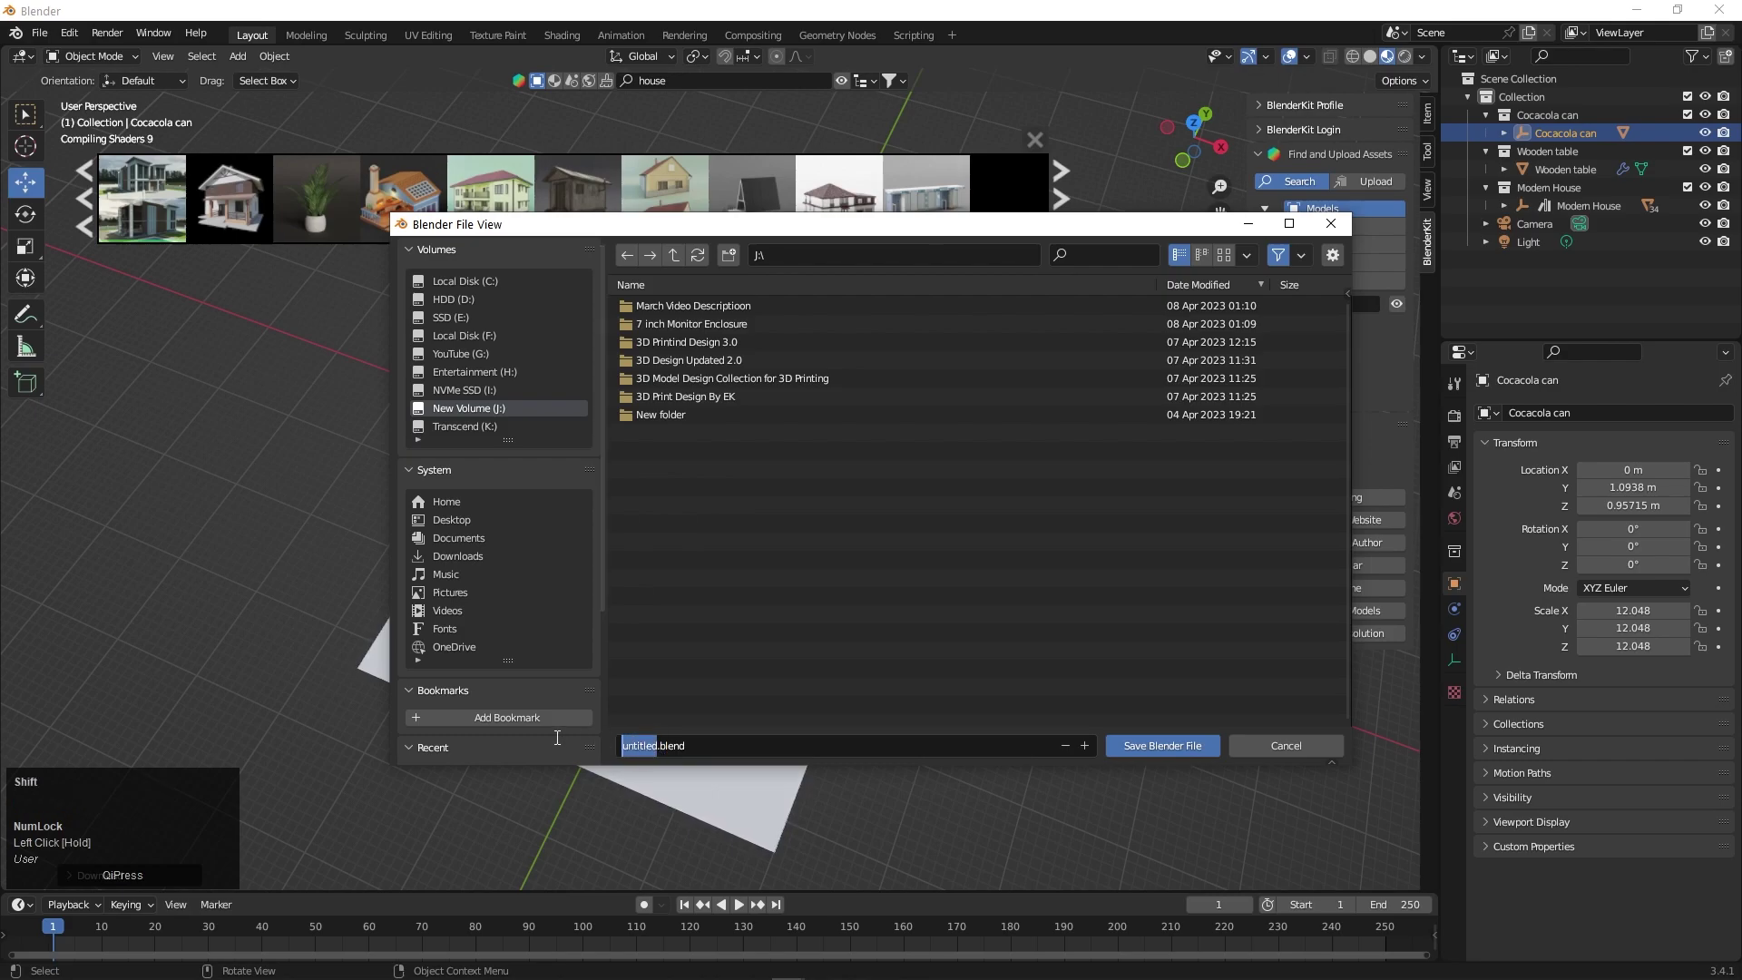
{"action": "type", "text": "om"}
{"action": "key", "text": "space"}
{"action": "type", "text": "UTORIAL"}
{"action": "left_click", "coordinate": [1147, 752]}
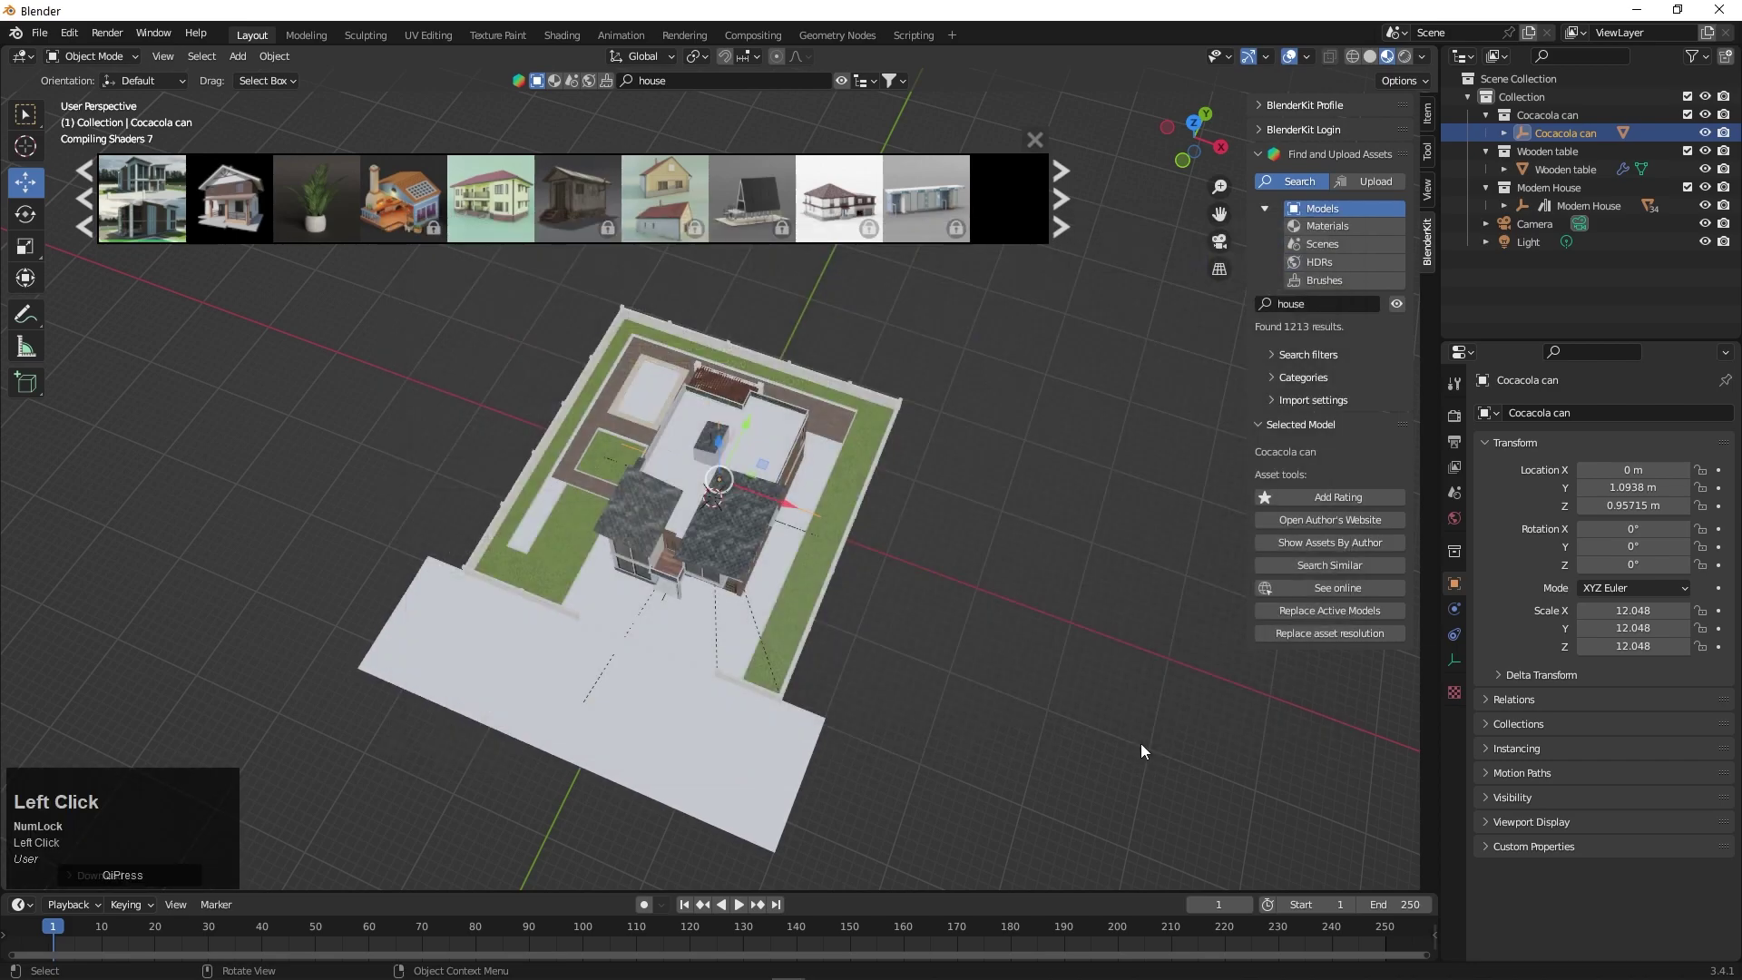
{"action": "scroll", "scroll_direction": "up", "scroll_amount": 3}
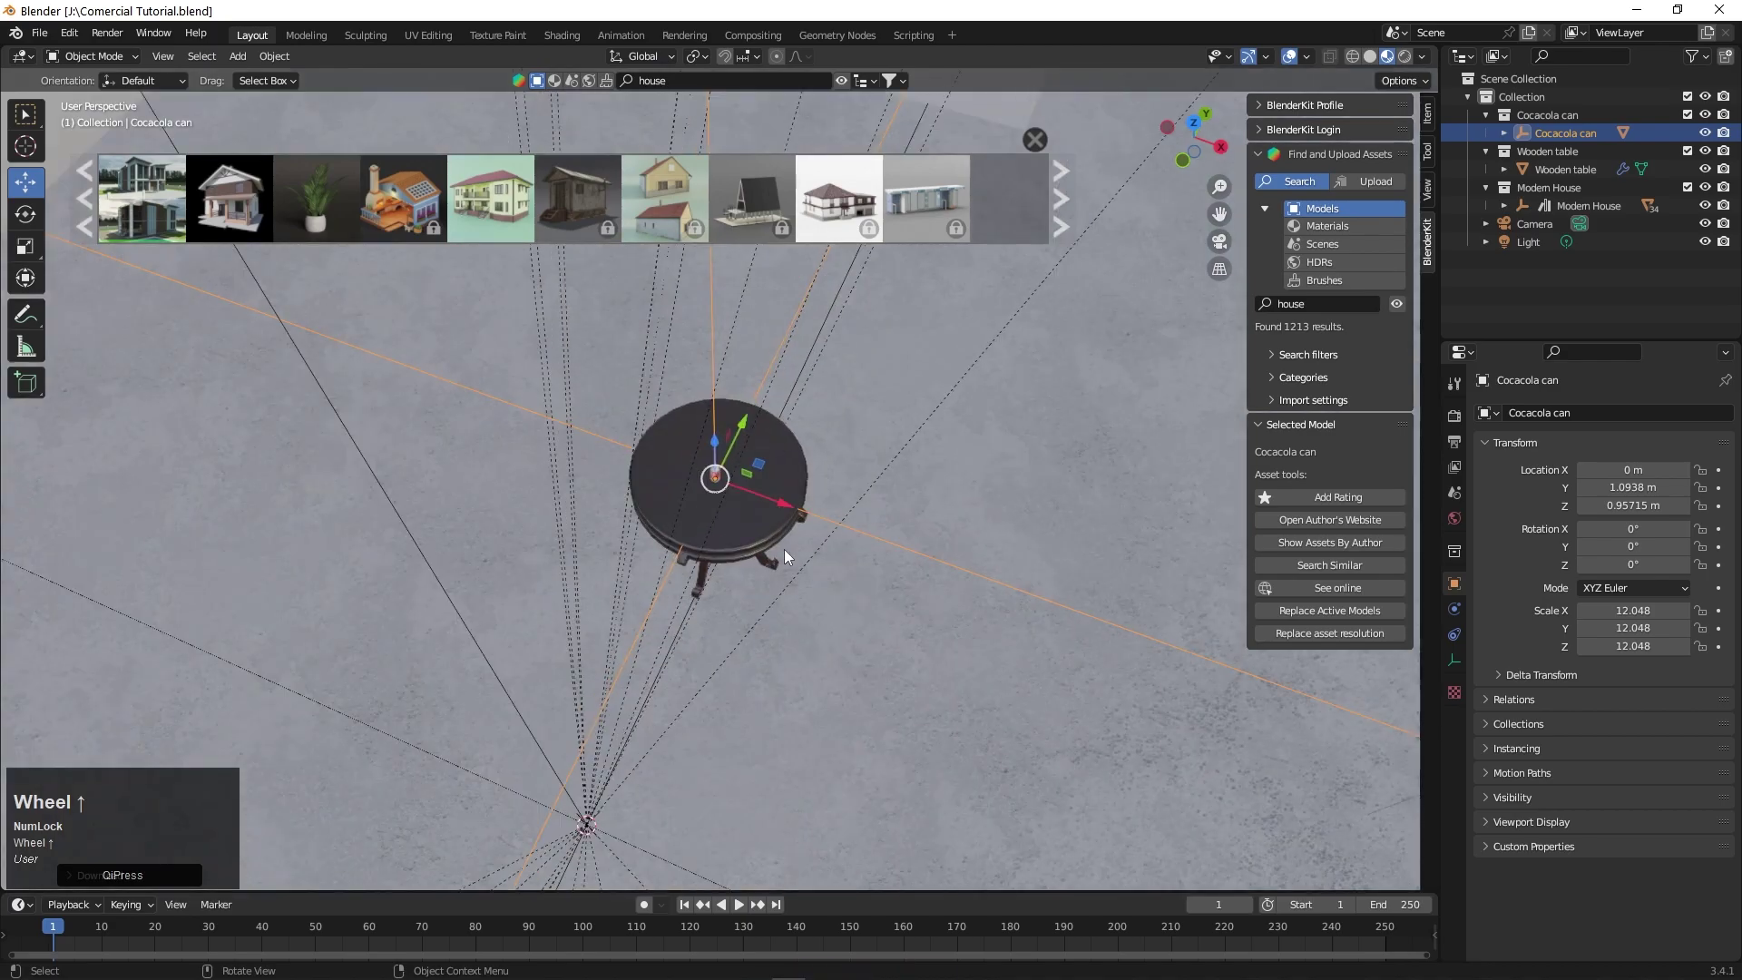
{"action": "scroll", "scroll_direction": "down", "scroll_amount": 3}
{"action": "scroll", "scroll_direction": "up", "scroll_amount": 3}
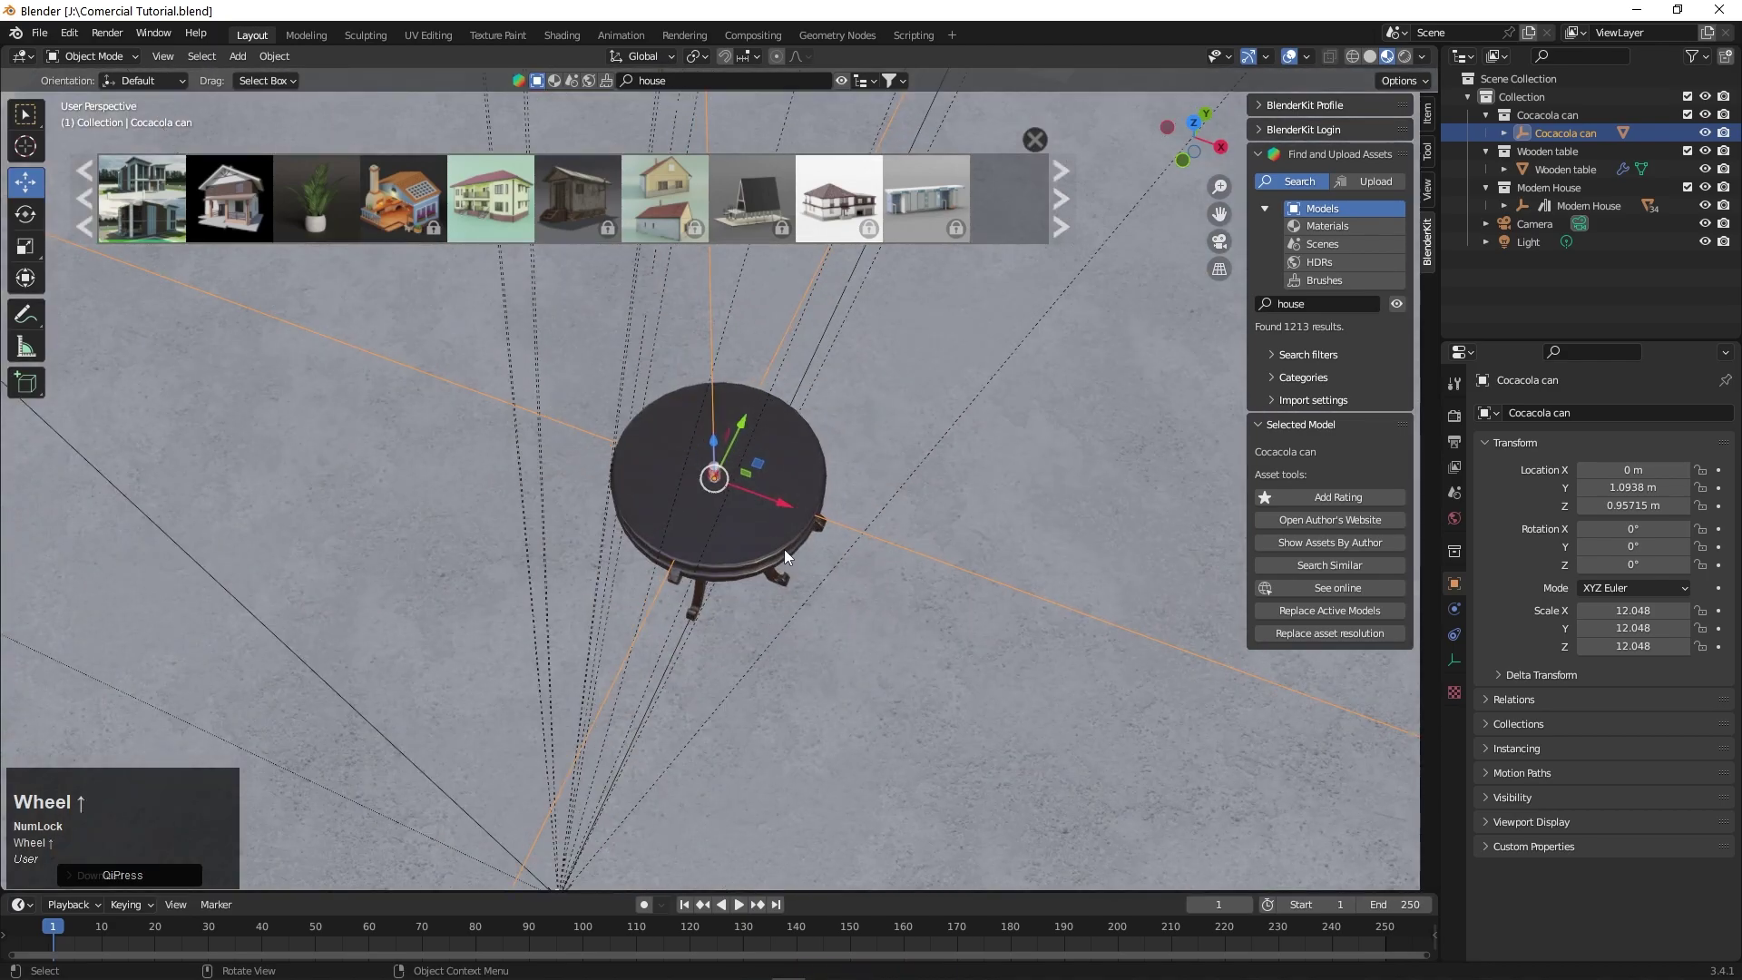
{"action": "middle_click", "coordinate": [781, 550]}
{"action": "scroll", "scroll_direction": "up", "scroll_amount": 3}
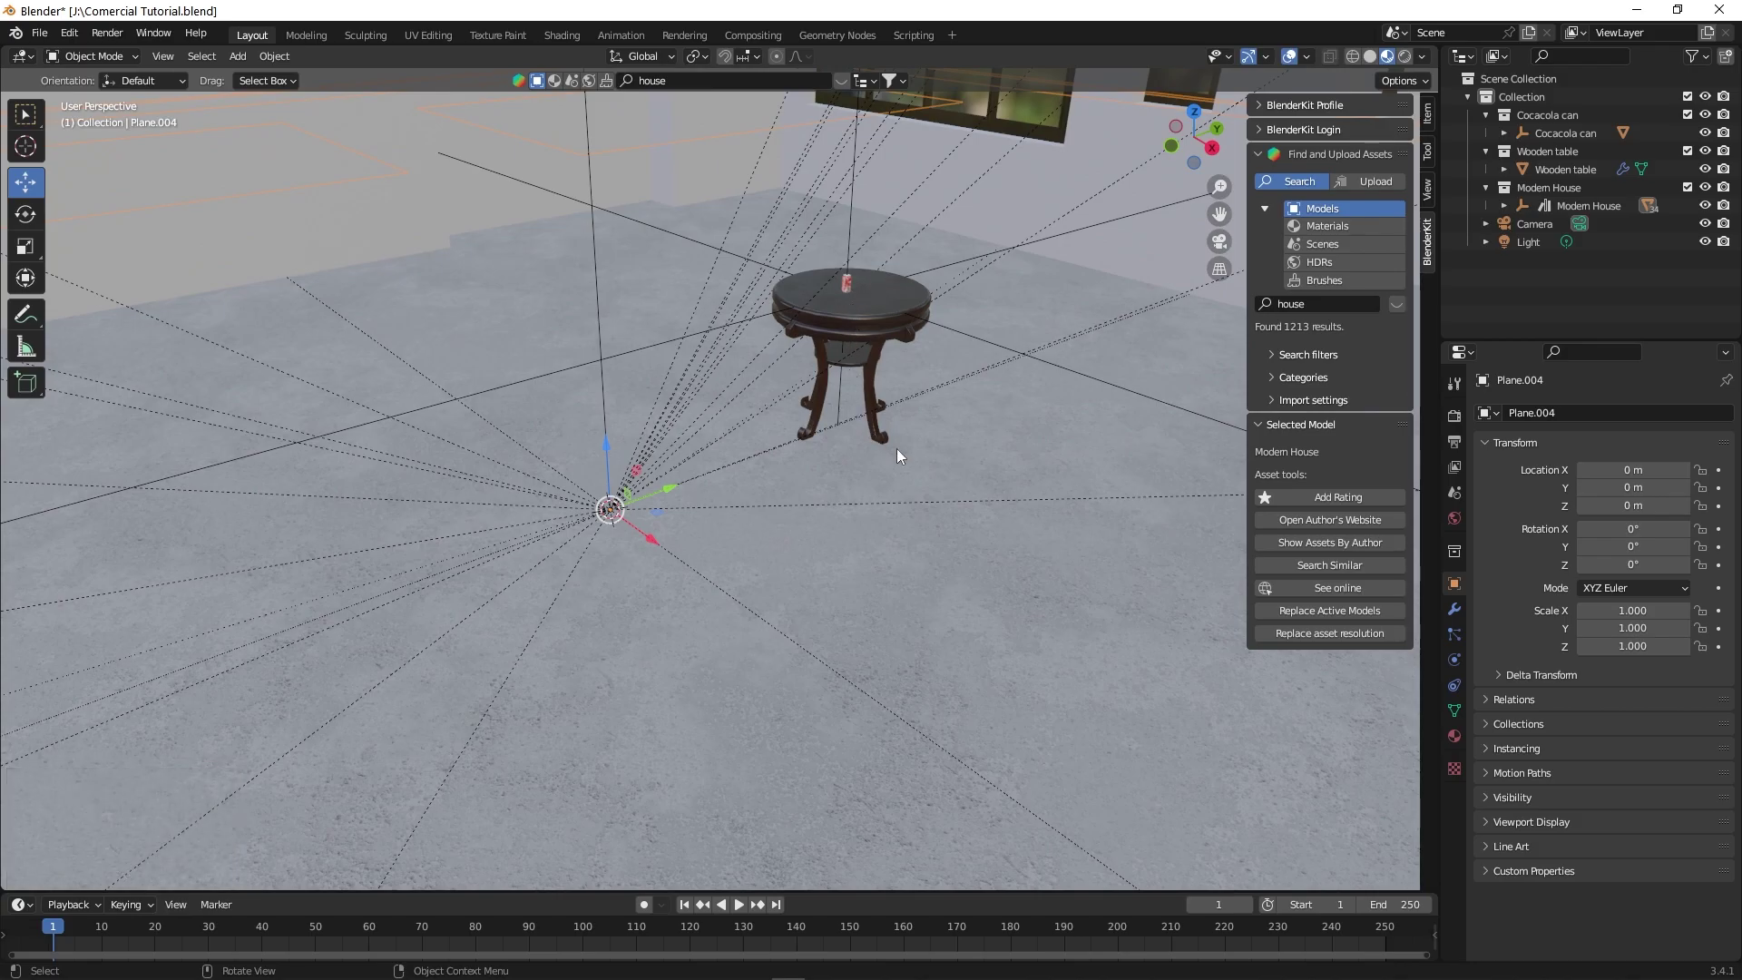
{"action": "left_click", "coordinate": [903, 456]}
{"action": "scroll", "scroll_direction": "up", "scroll_amount": 3}
{"action": "scroll", "scroll_direction": "down", "scroll_amount": 3}
{"action": "scroll", "scroll_direction": "down", "scroll_amount": 3}
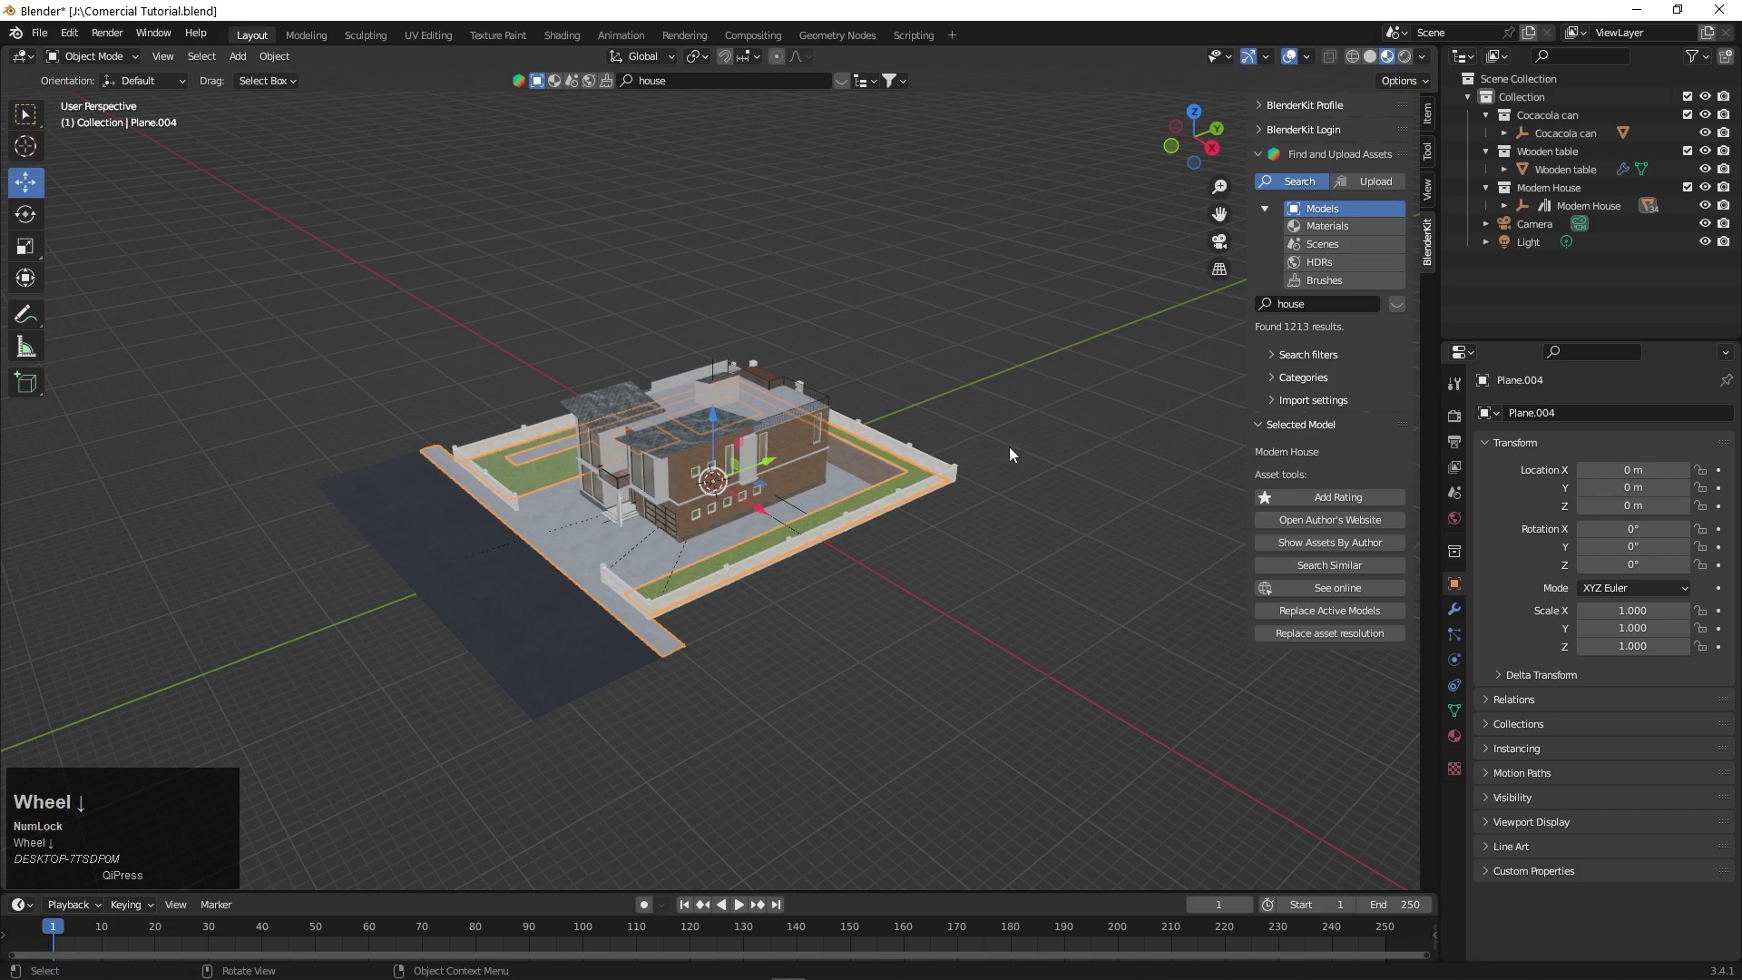
{"action": "left_click", "coordinate": [1023, 452]}
{"action": "left_click_drag", "start_coordinate": [1003, 469], "coordinate": [1551, 235]}
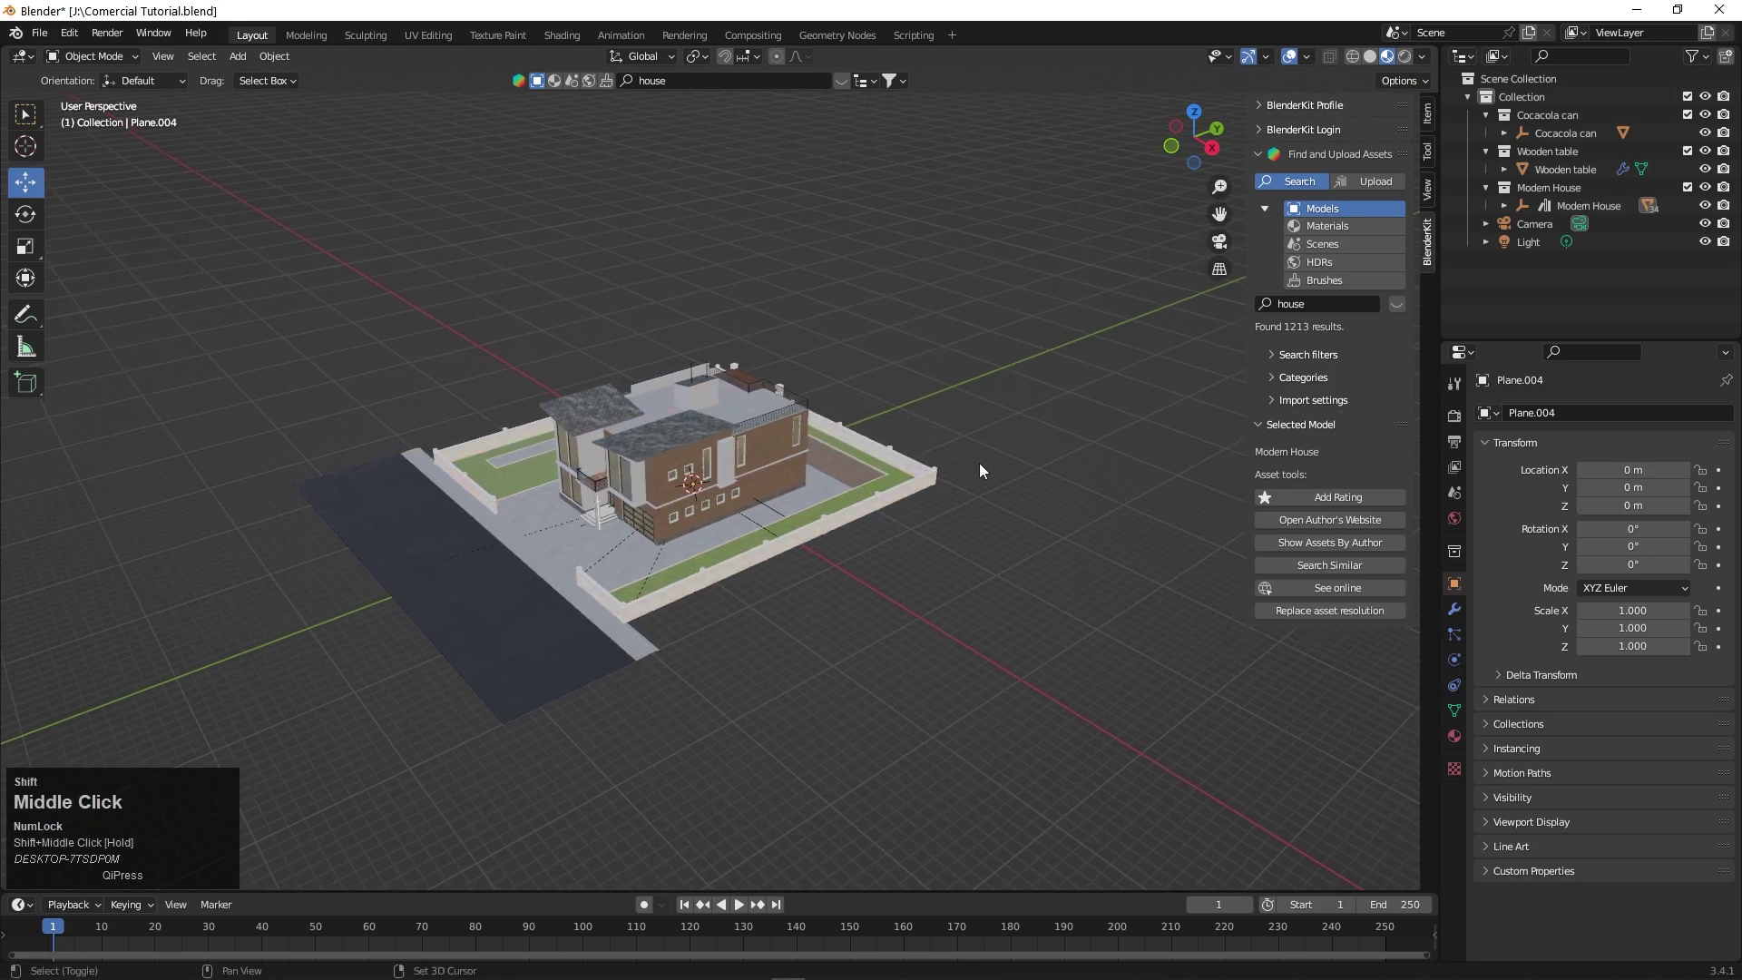
{"action": "left_click", "coordinate": [1550, 236]}
{"action": "scroll", "scroll_direction": "down", "scroll_amount": 3}
{"action": "scroll", "scroll_direction": "up", "scroll_amount": 3}
{"action": "scroll", "scroll_direction": "up", "scroll_amount": 3}
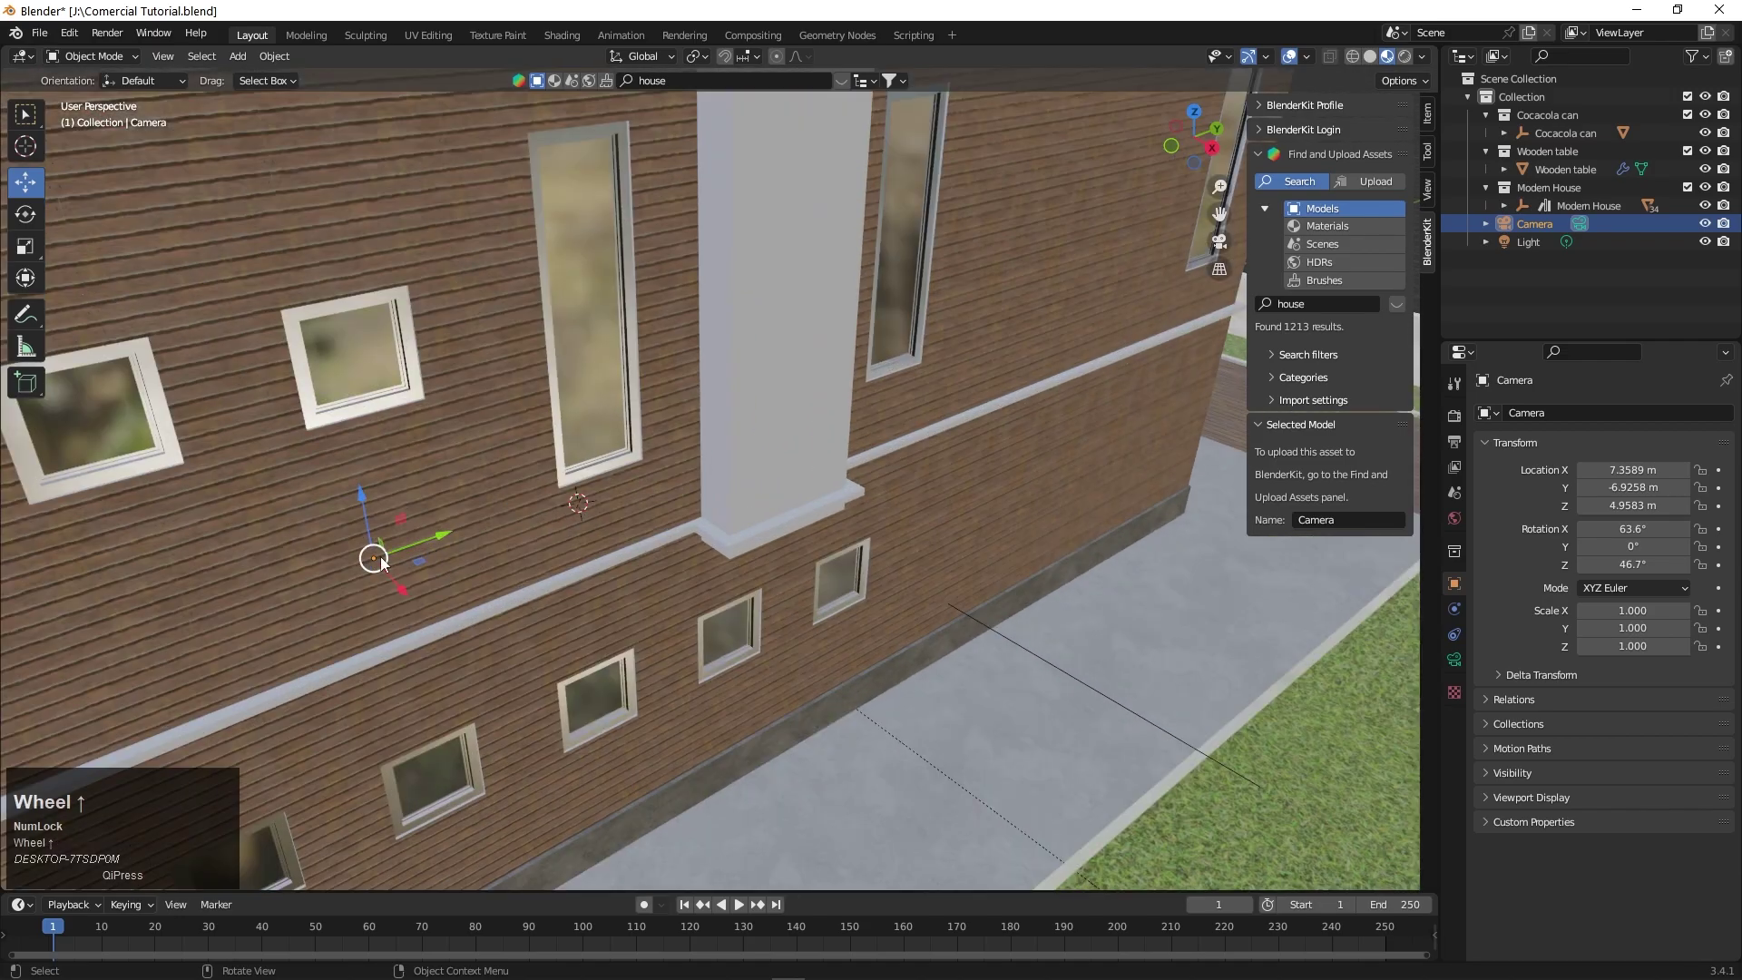
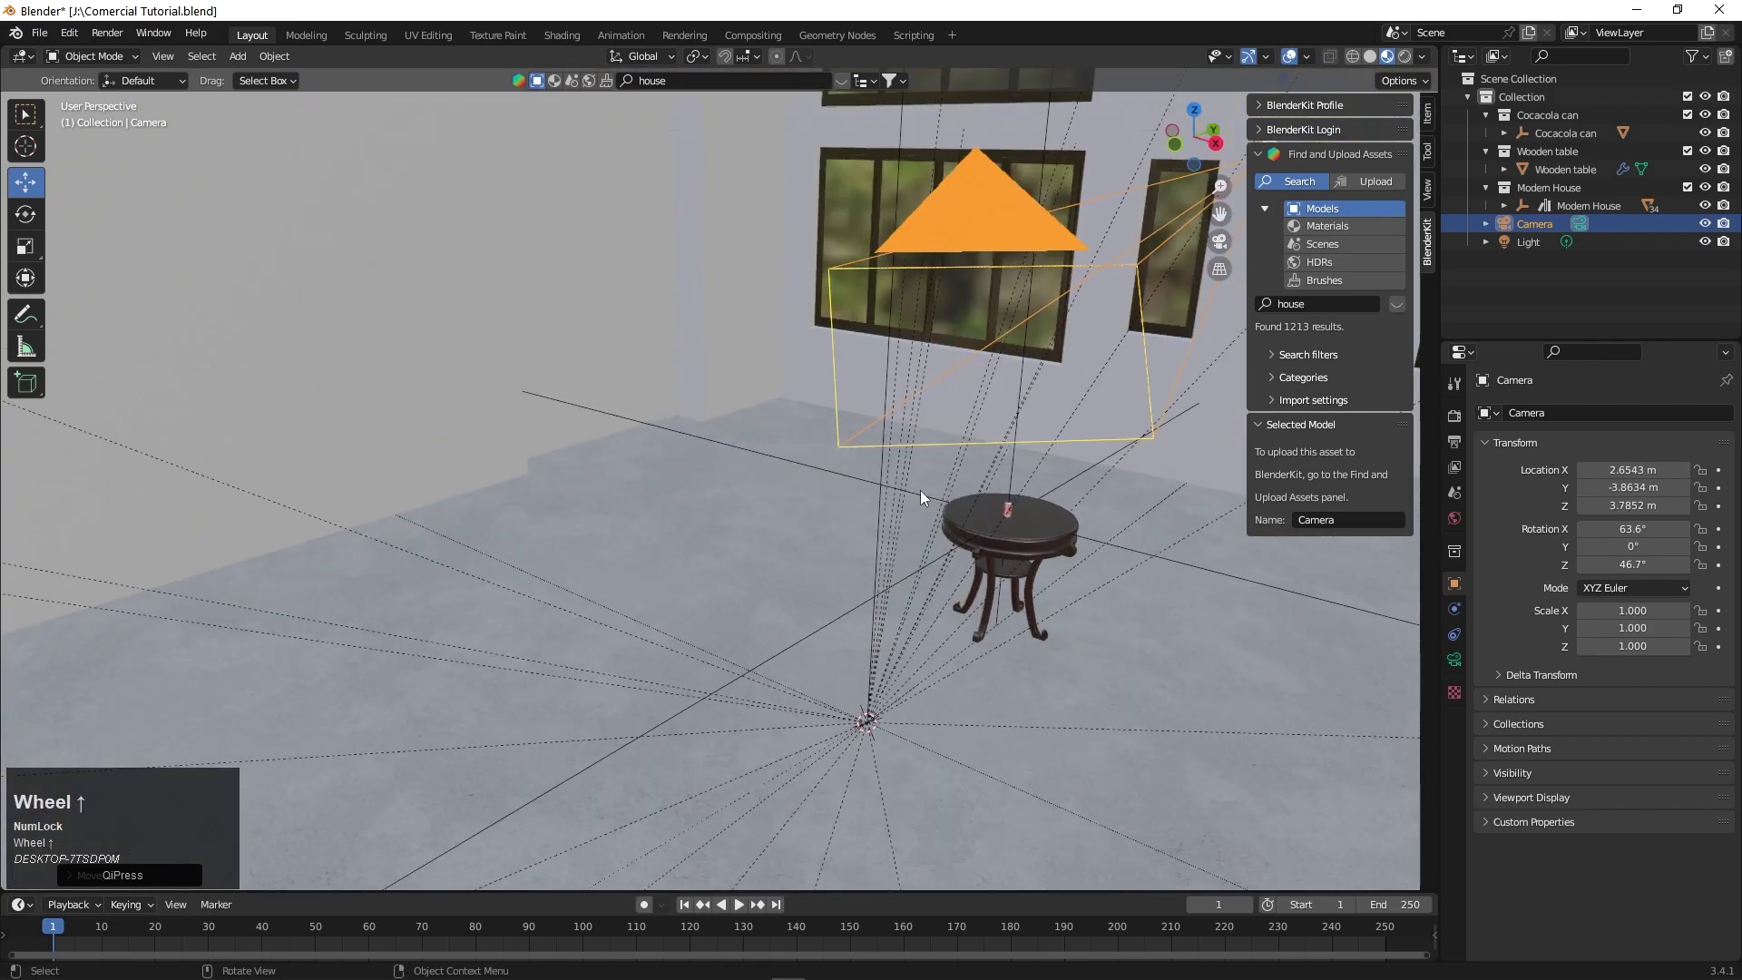
- Move the camera down from outside the house toward the wooden table with the can
{"action": "left_click_drag", "start_coordinate": [884, 516], "coordinate": [714, 538]}
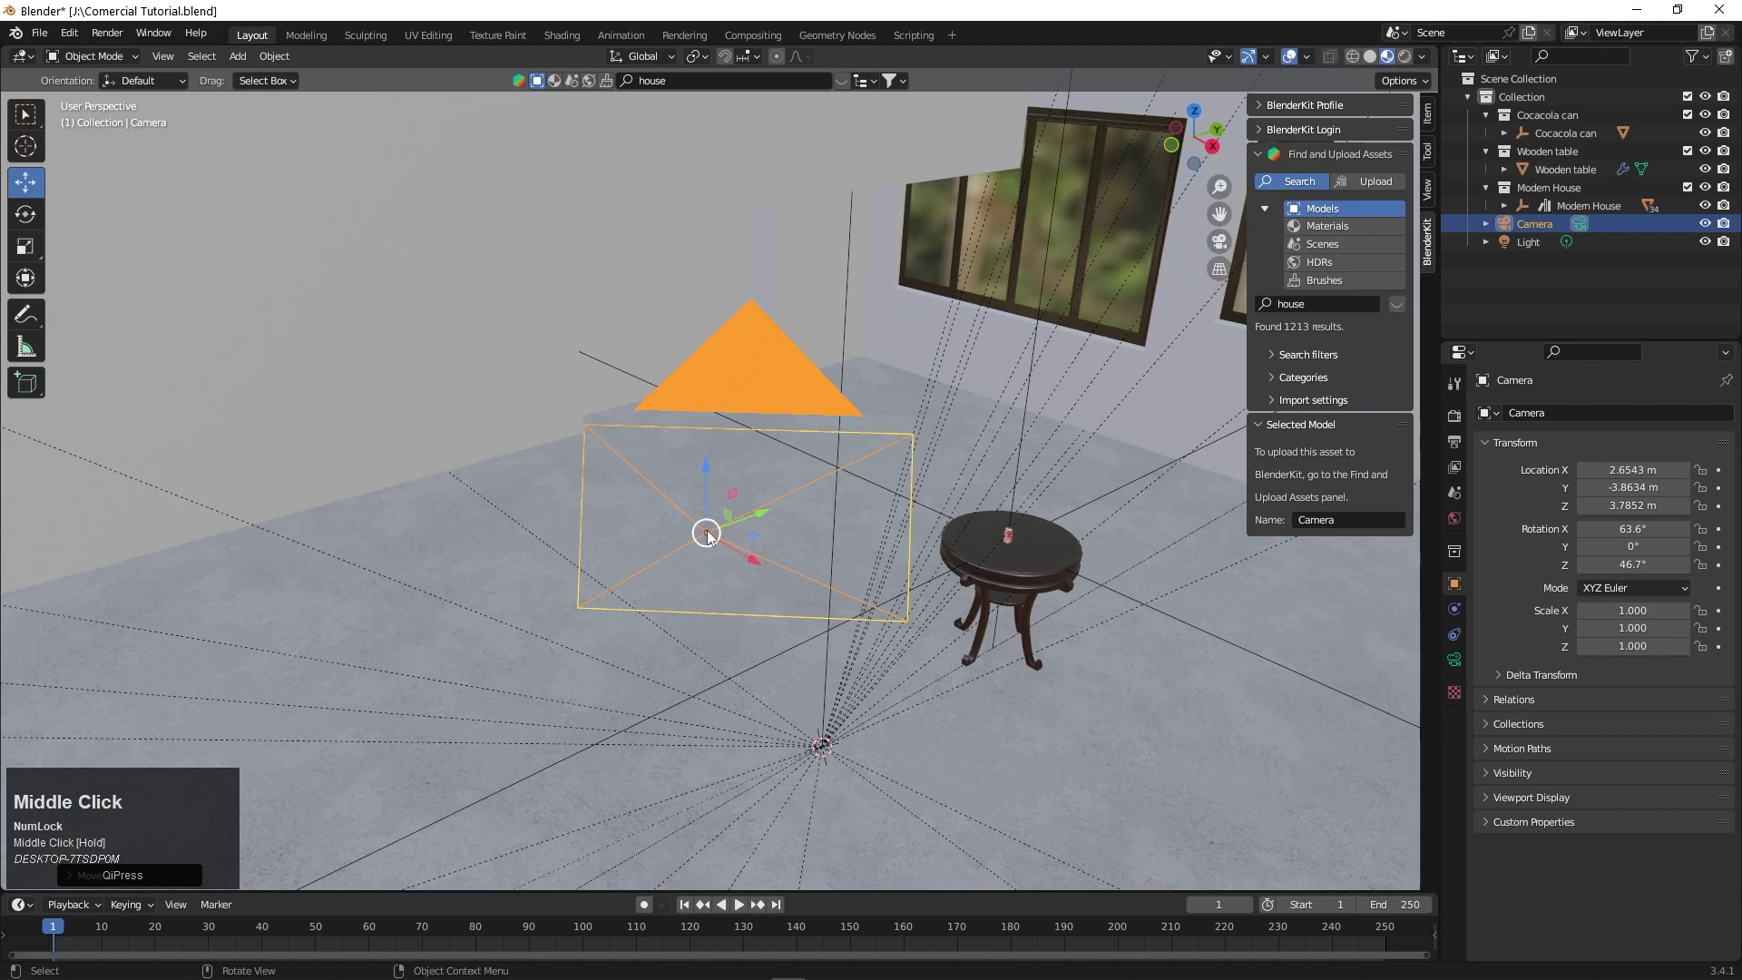
{"action": "left_click_drag", "start_coordinate": [713, 538], "coordinate": [1188, 644]}
{"action": "scroll", "scroll_direction": "down", "scroll_amount": 3}
{"action": "scroll", "scroll_direction": "up", "scroll_amount": 3}
{"action": "left_click_drag", "start_coordinate": [853, 588], "coordinate": [779, 553]}
{"action": "scroll", "scroll_direction": "up", "scroll_amount": 3}
{"action": "scroll", "scroll_direction": "down", "scroll_amount": 3}
{"action": "scroll", "scroll_direction": "up", "scroll_amount": 3}
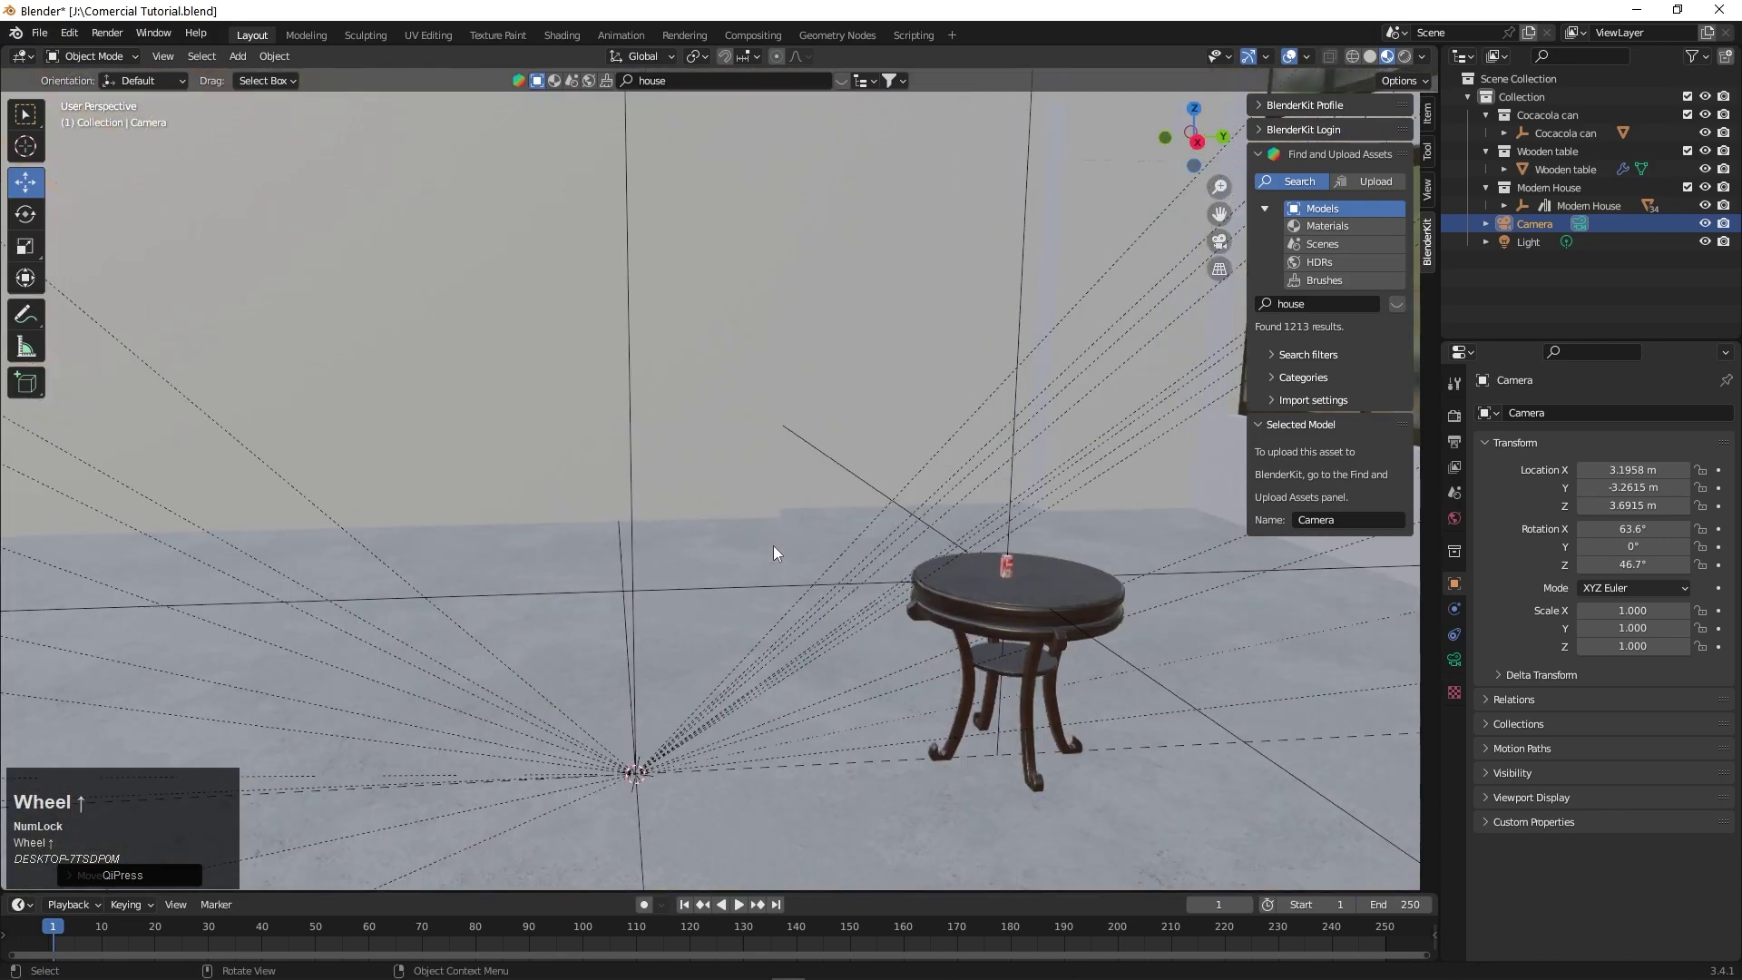
- Frame the table in the camera view and begin editing its Location fields toward X 0.97, Y 0.36, Z 1.48
{"action": "left_click_drag", "start_coordinate": [771, 557], "coordinate": [705, 635]}
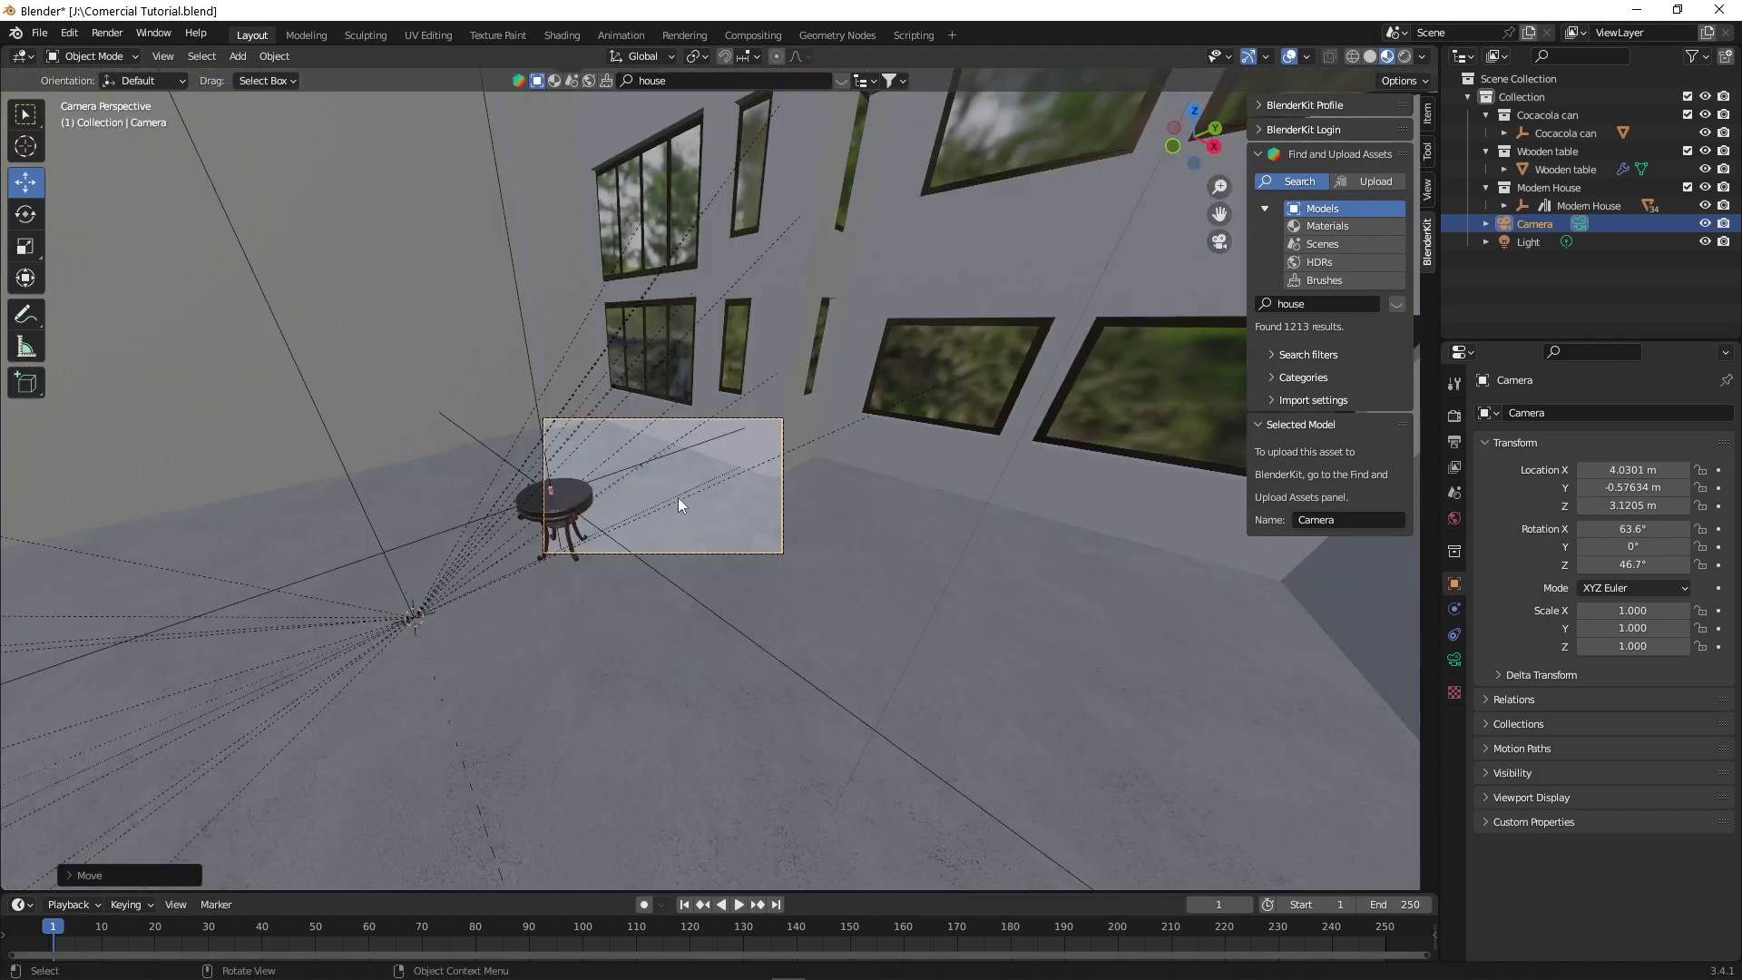
{"action": "scroll", "scroll_direction": "down", "scroll_amount": 3}
{"action": "scroll", "scroll_direction": "up", "scroll_amount": 3}
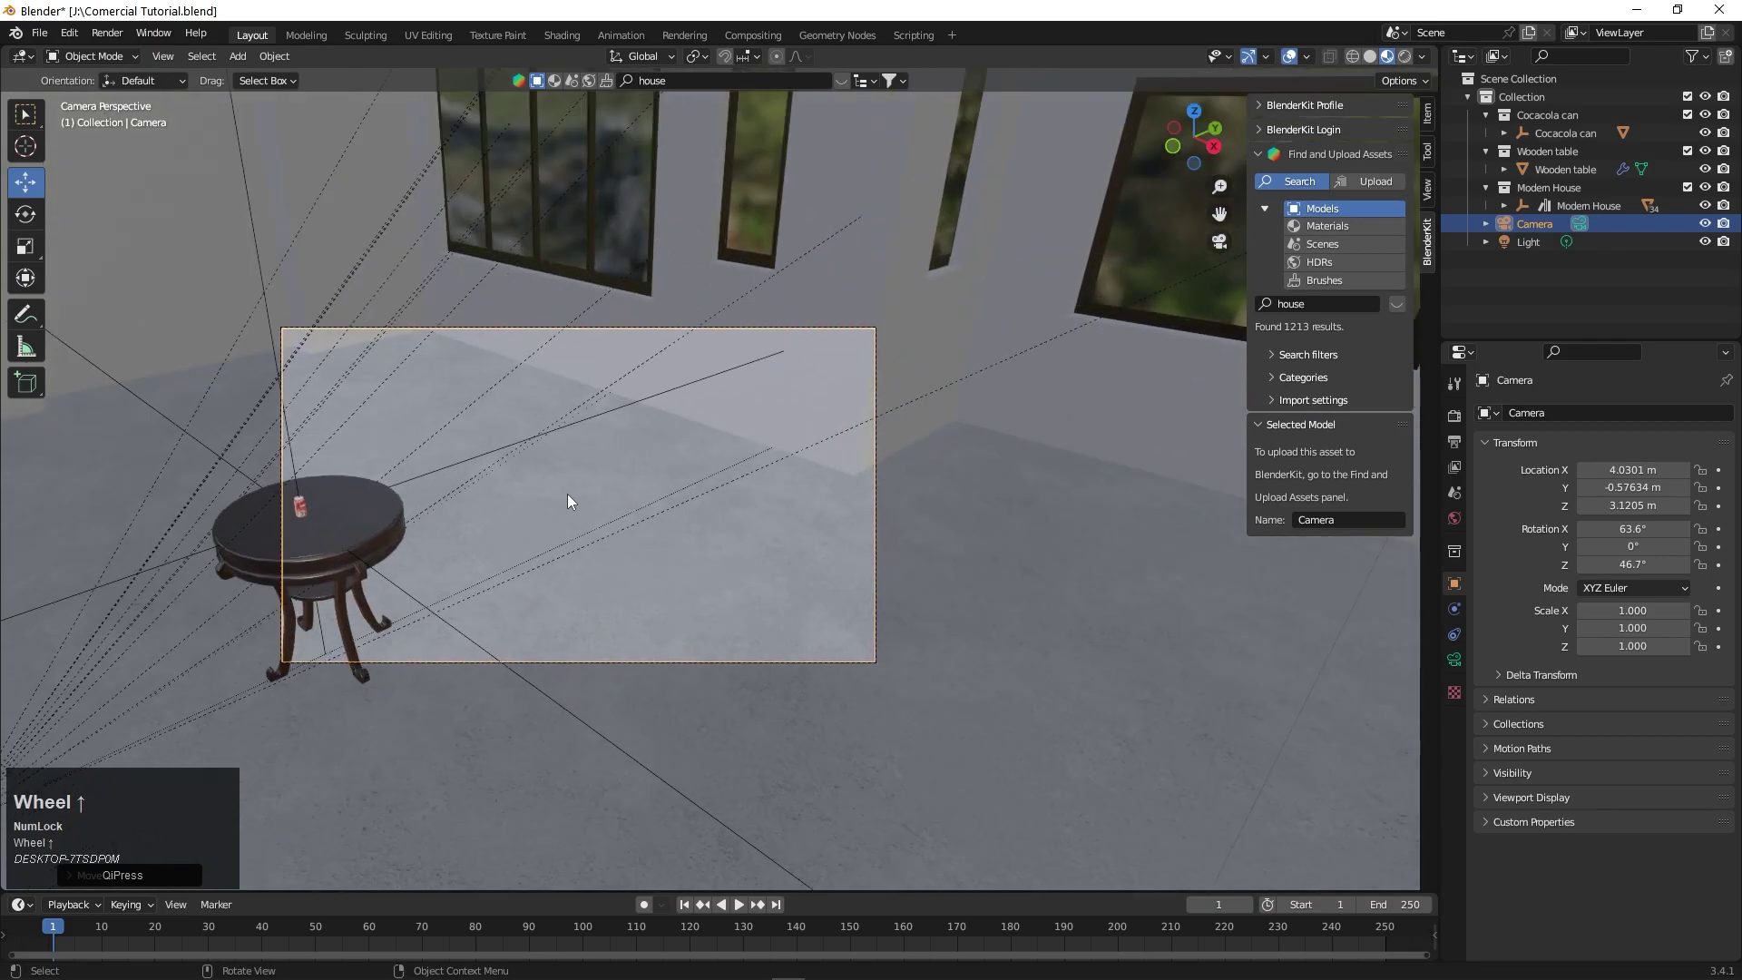
{"action": "left_click_drag", "start_coordinate": [542, 501], "coordinate": [1137, 447]}
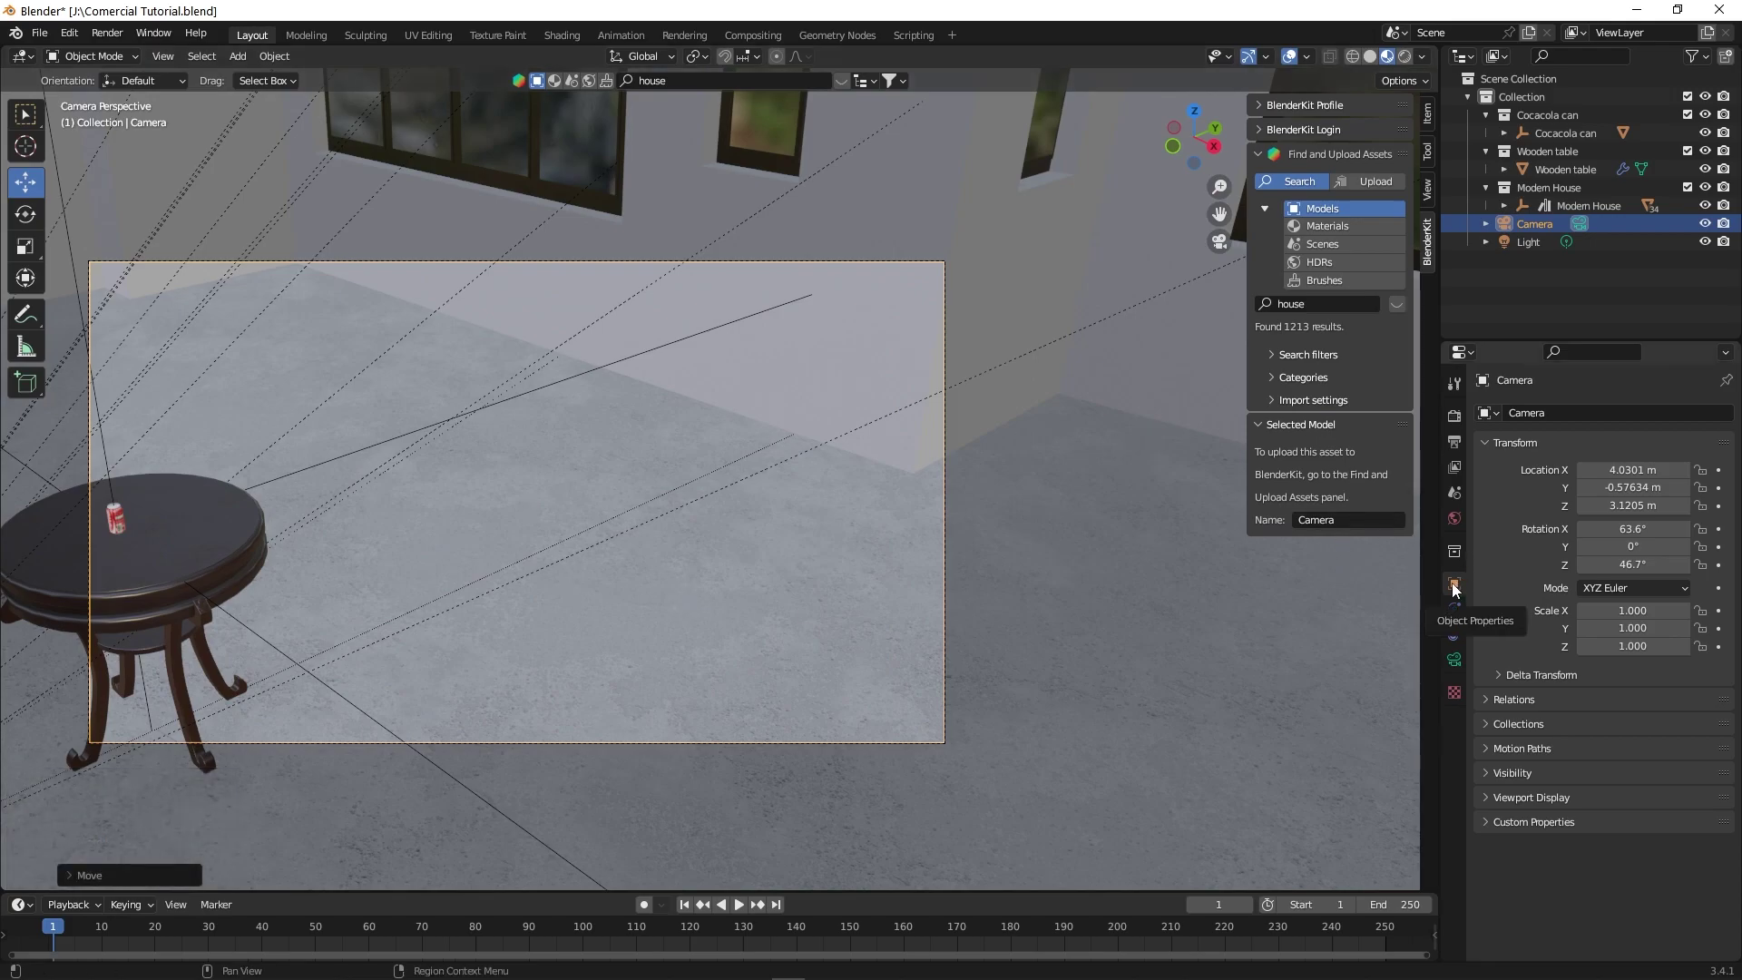
{"action": "left_click", "coordinate": [1459, 591]}
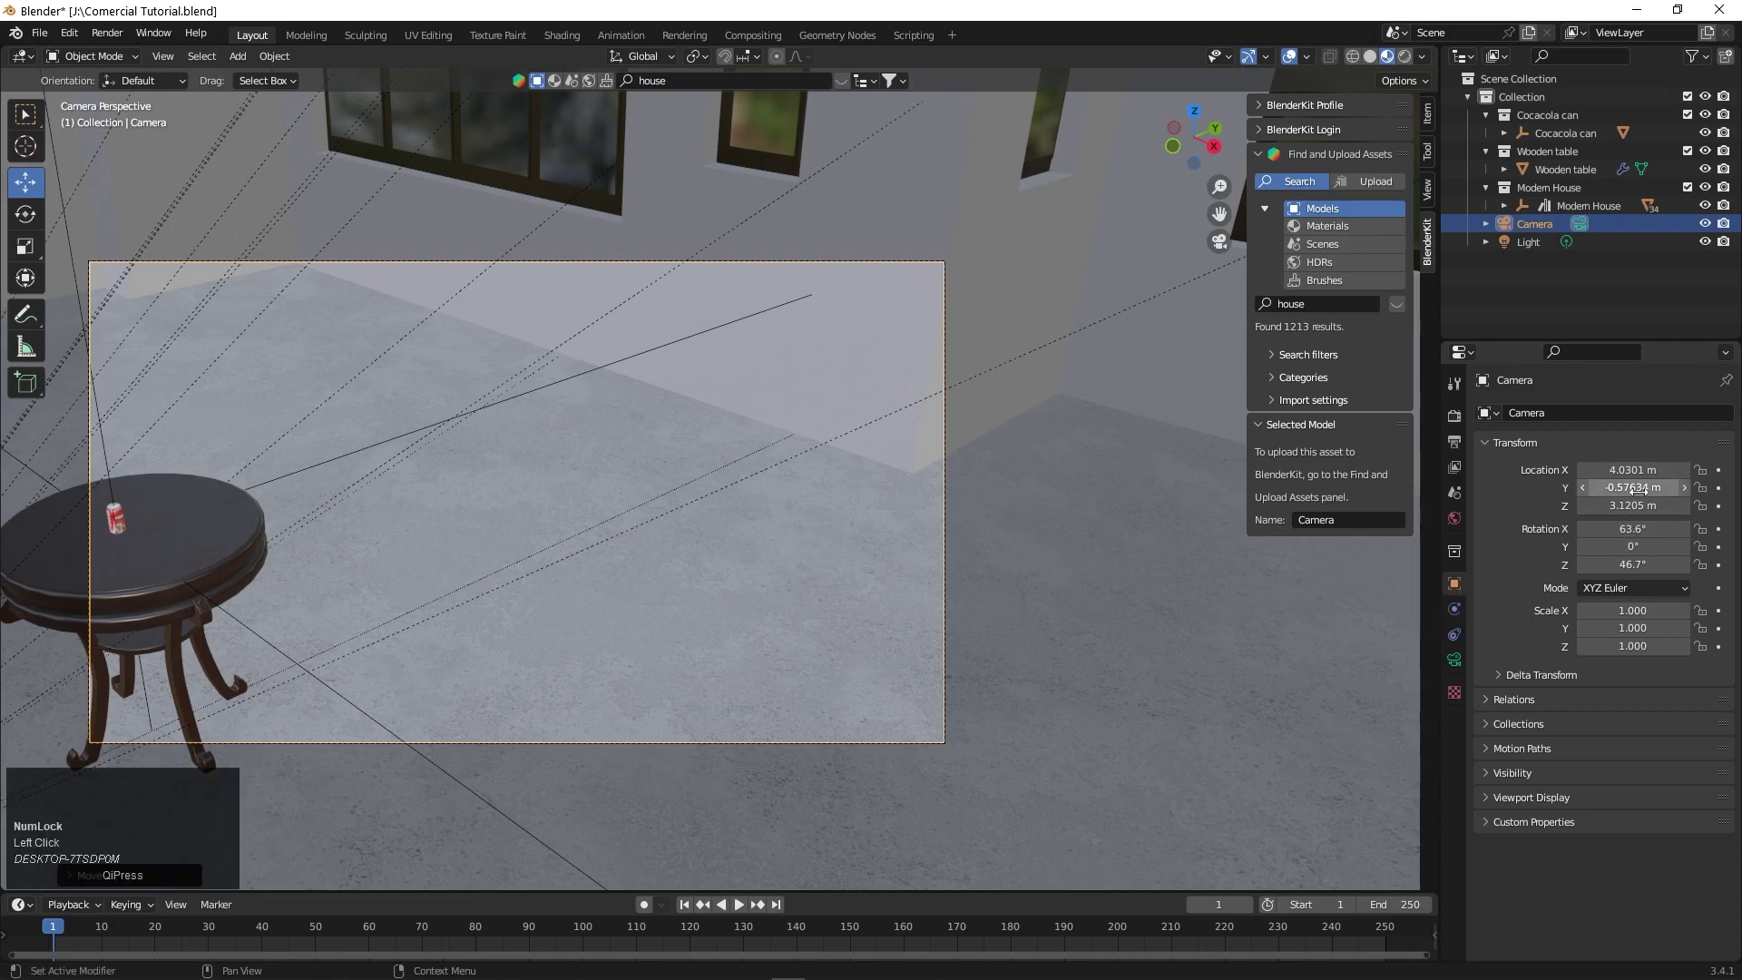
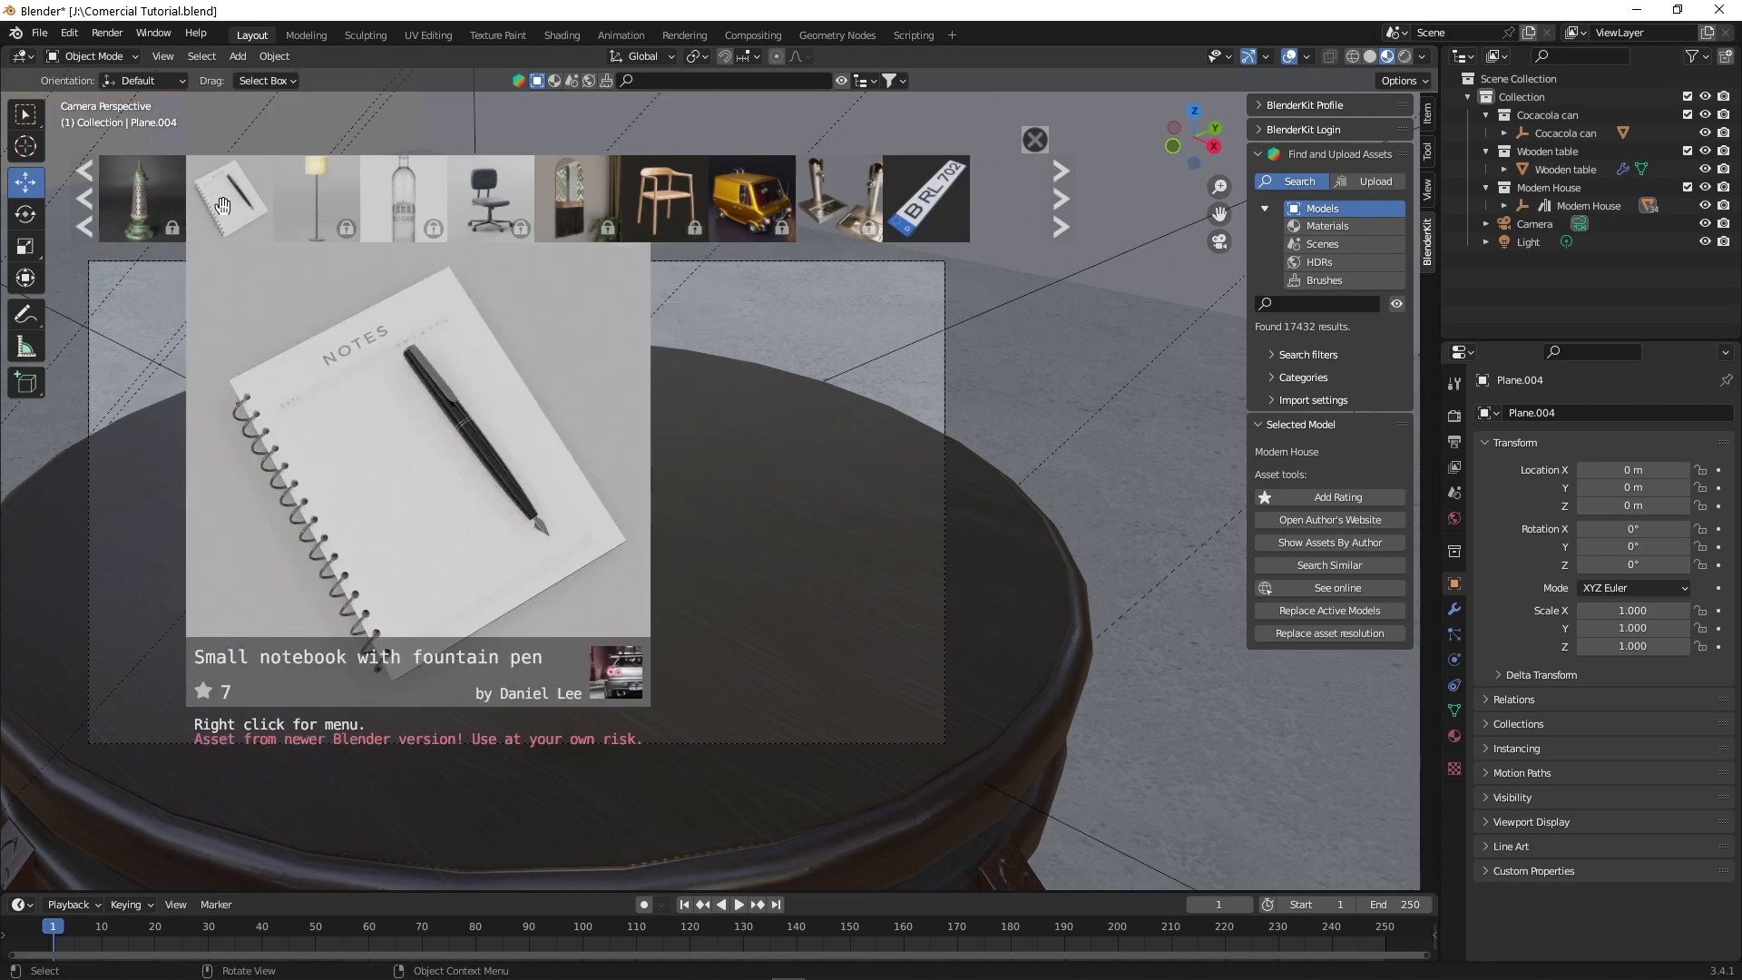
- Add the notebook-with-fountain-pen model from the BlenderKit asset bar
{"action": "left_click", "coordinate": [41, 148]}
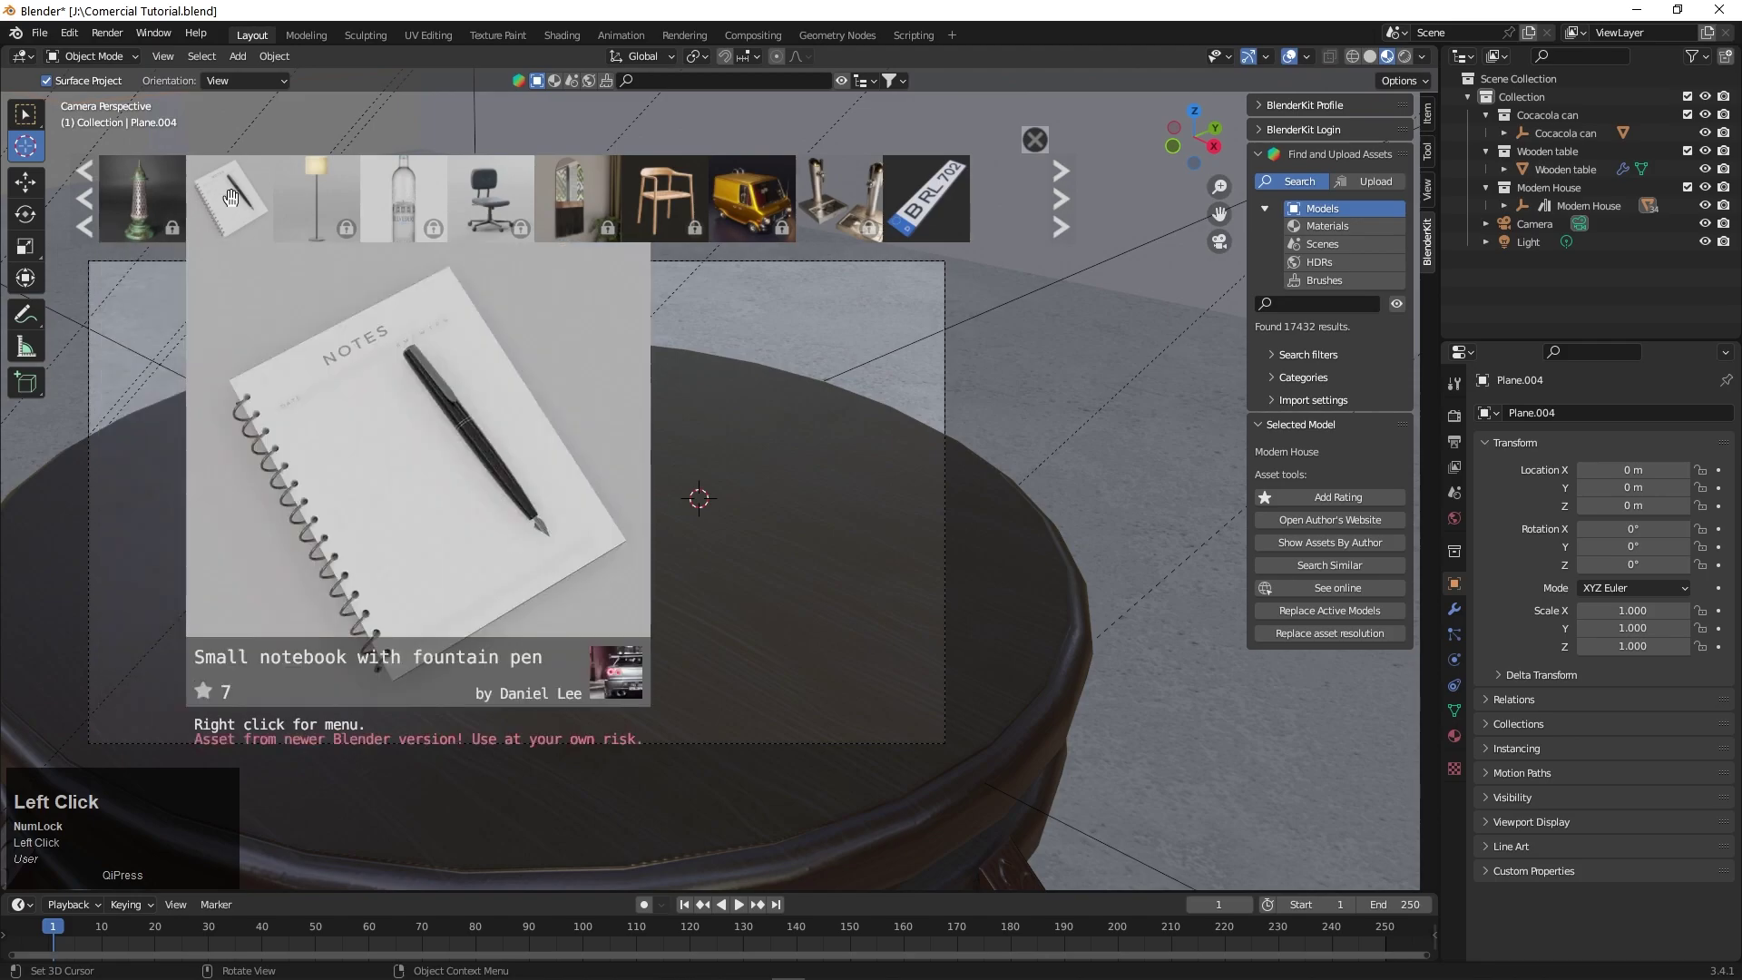
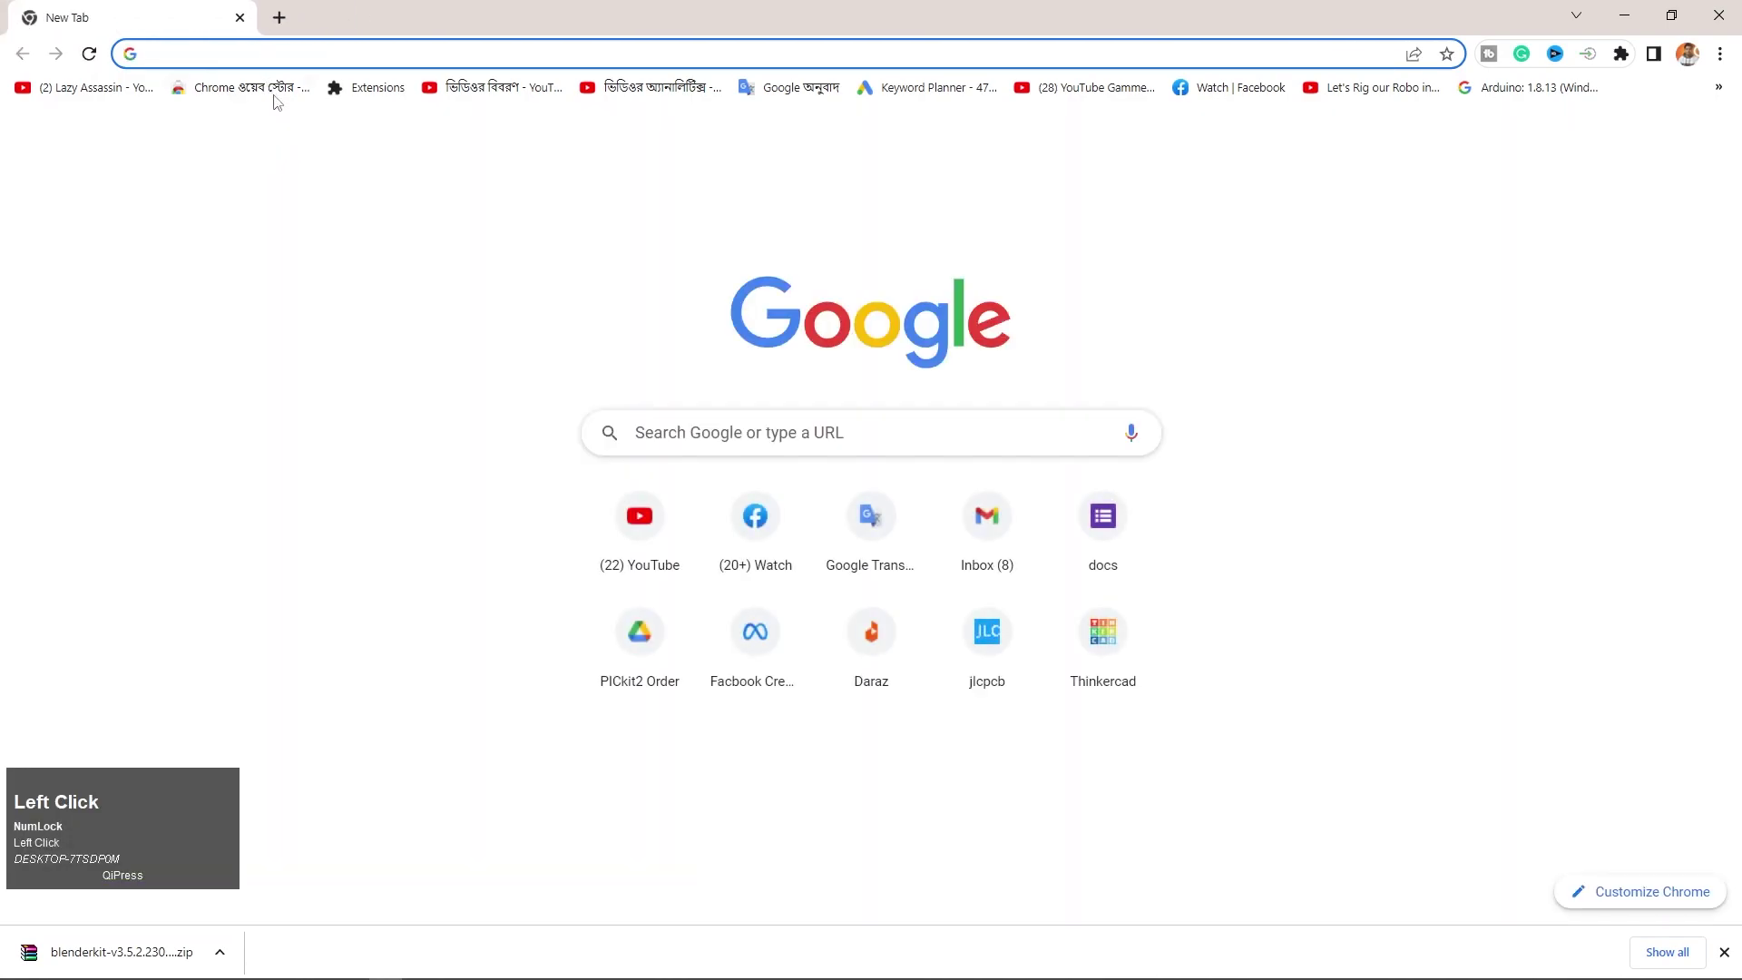
- Browse polyhaven.com's HDRI catalogue, scrolling through studio and outdoor environment maps
{"action": "type", "text": "pol"}
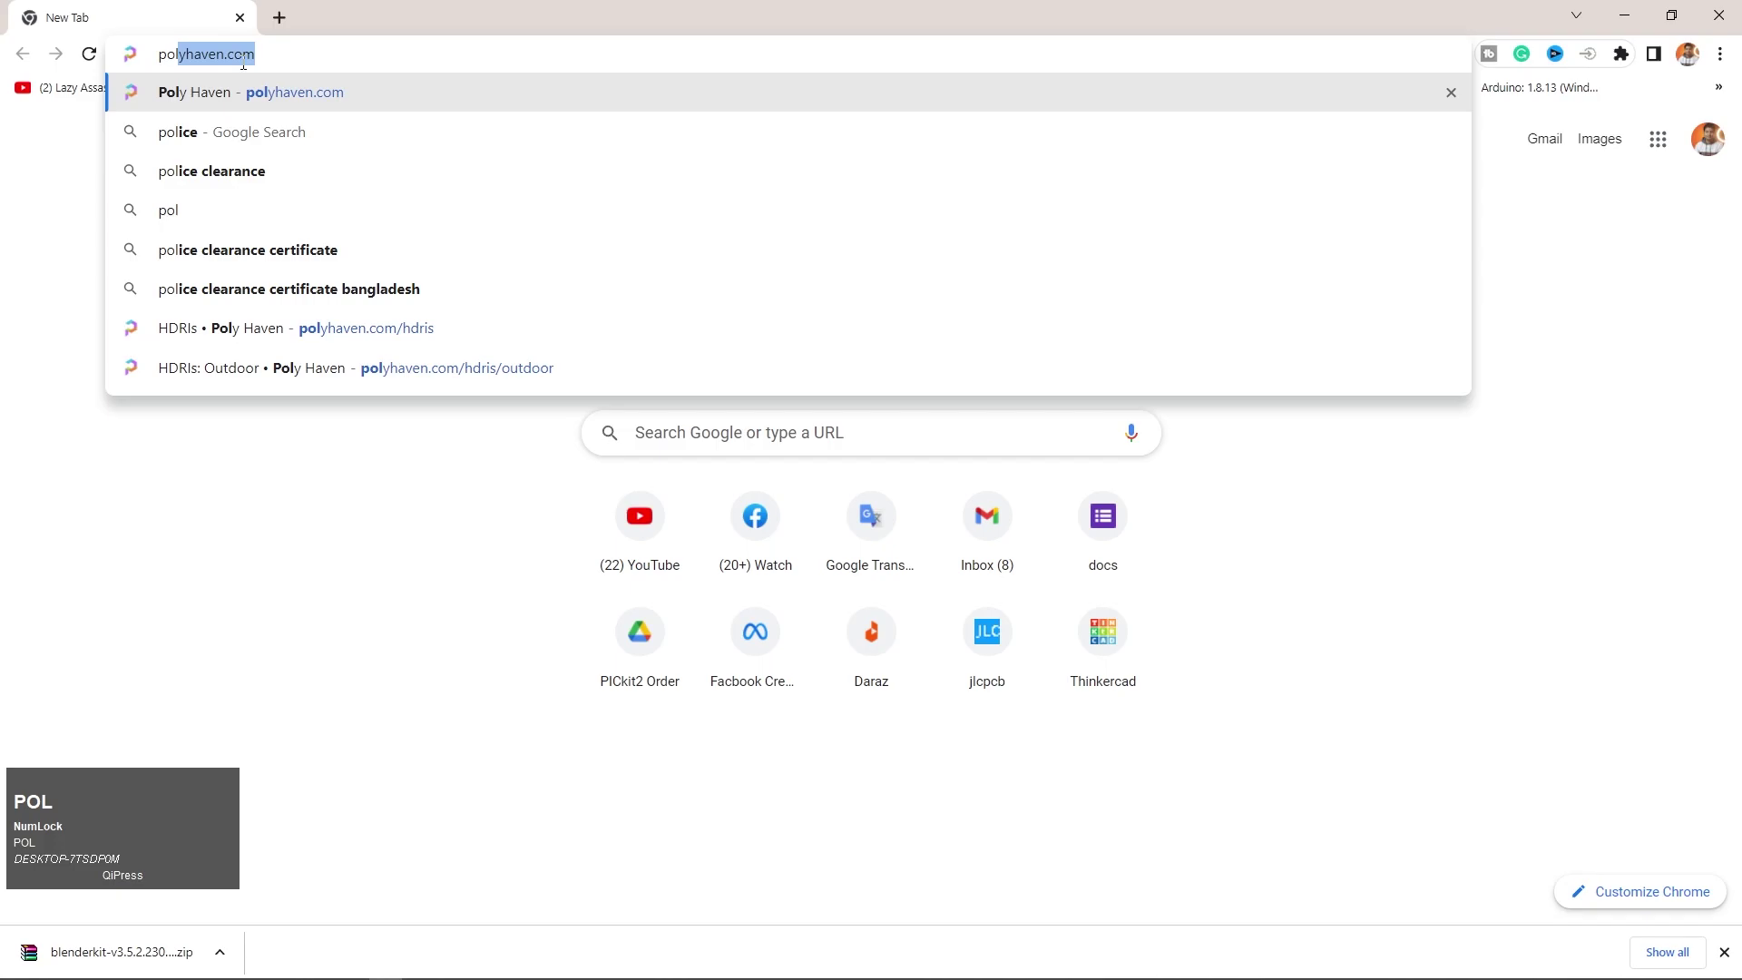
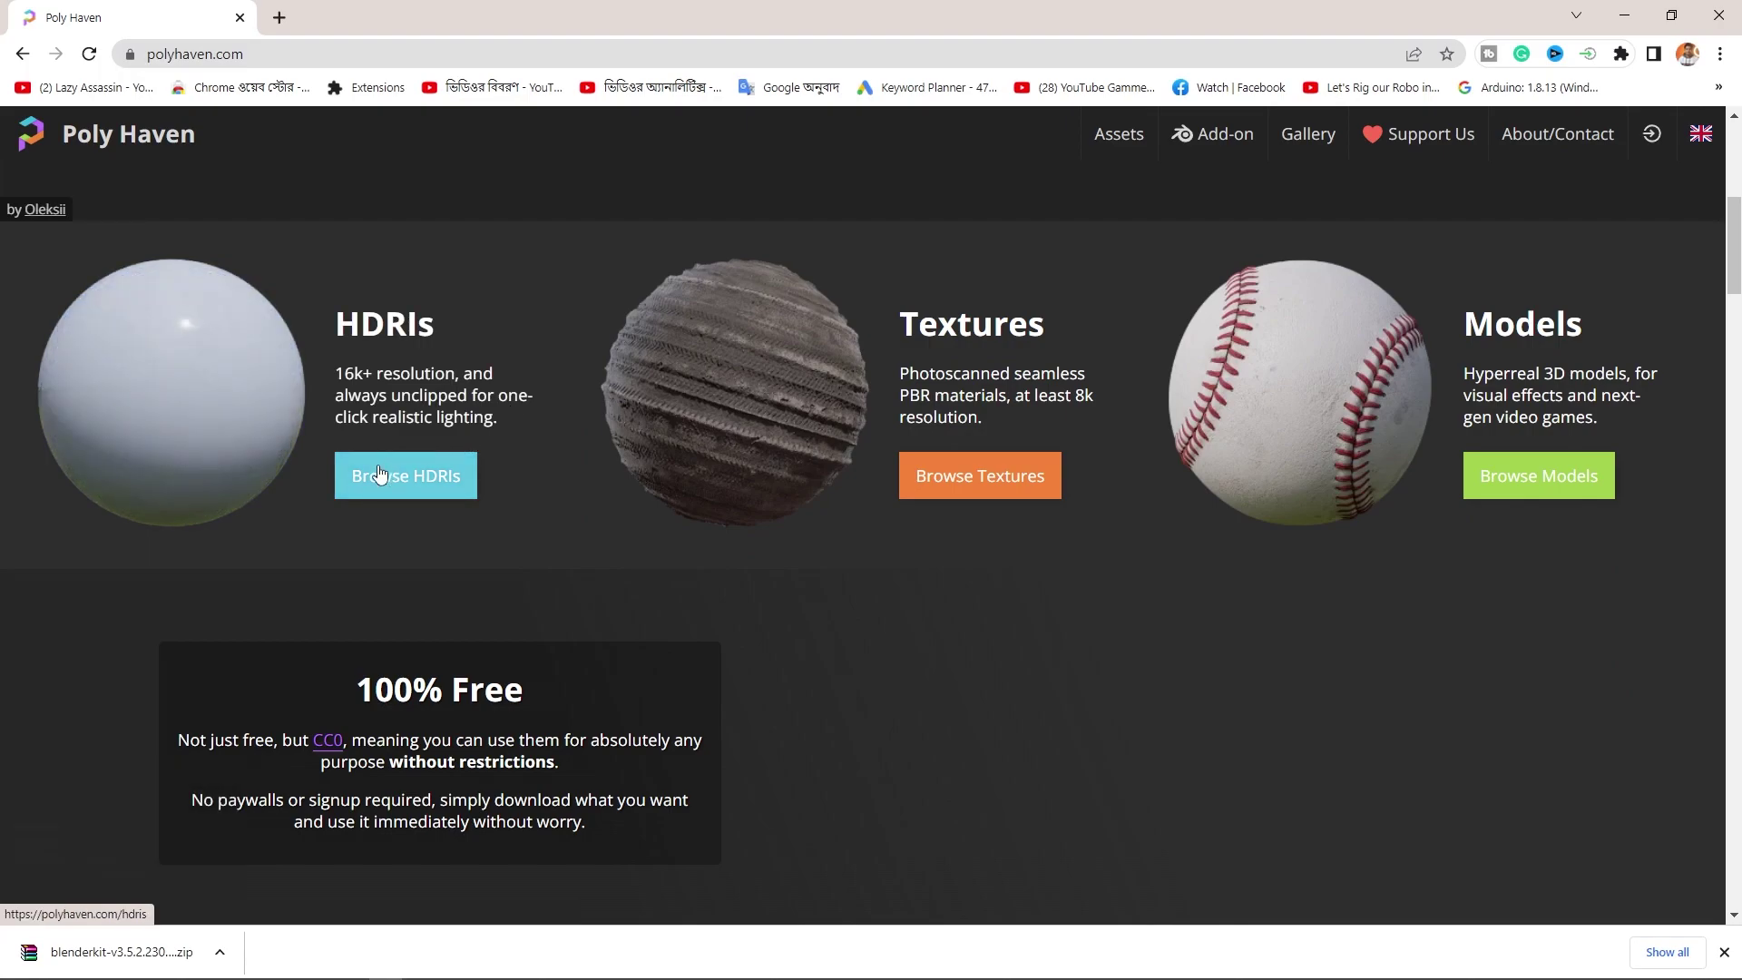
{"action": "scroll", "scroll_direction": "down", "scroll_amount": 3}
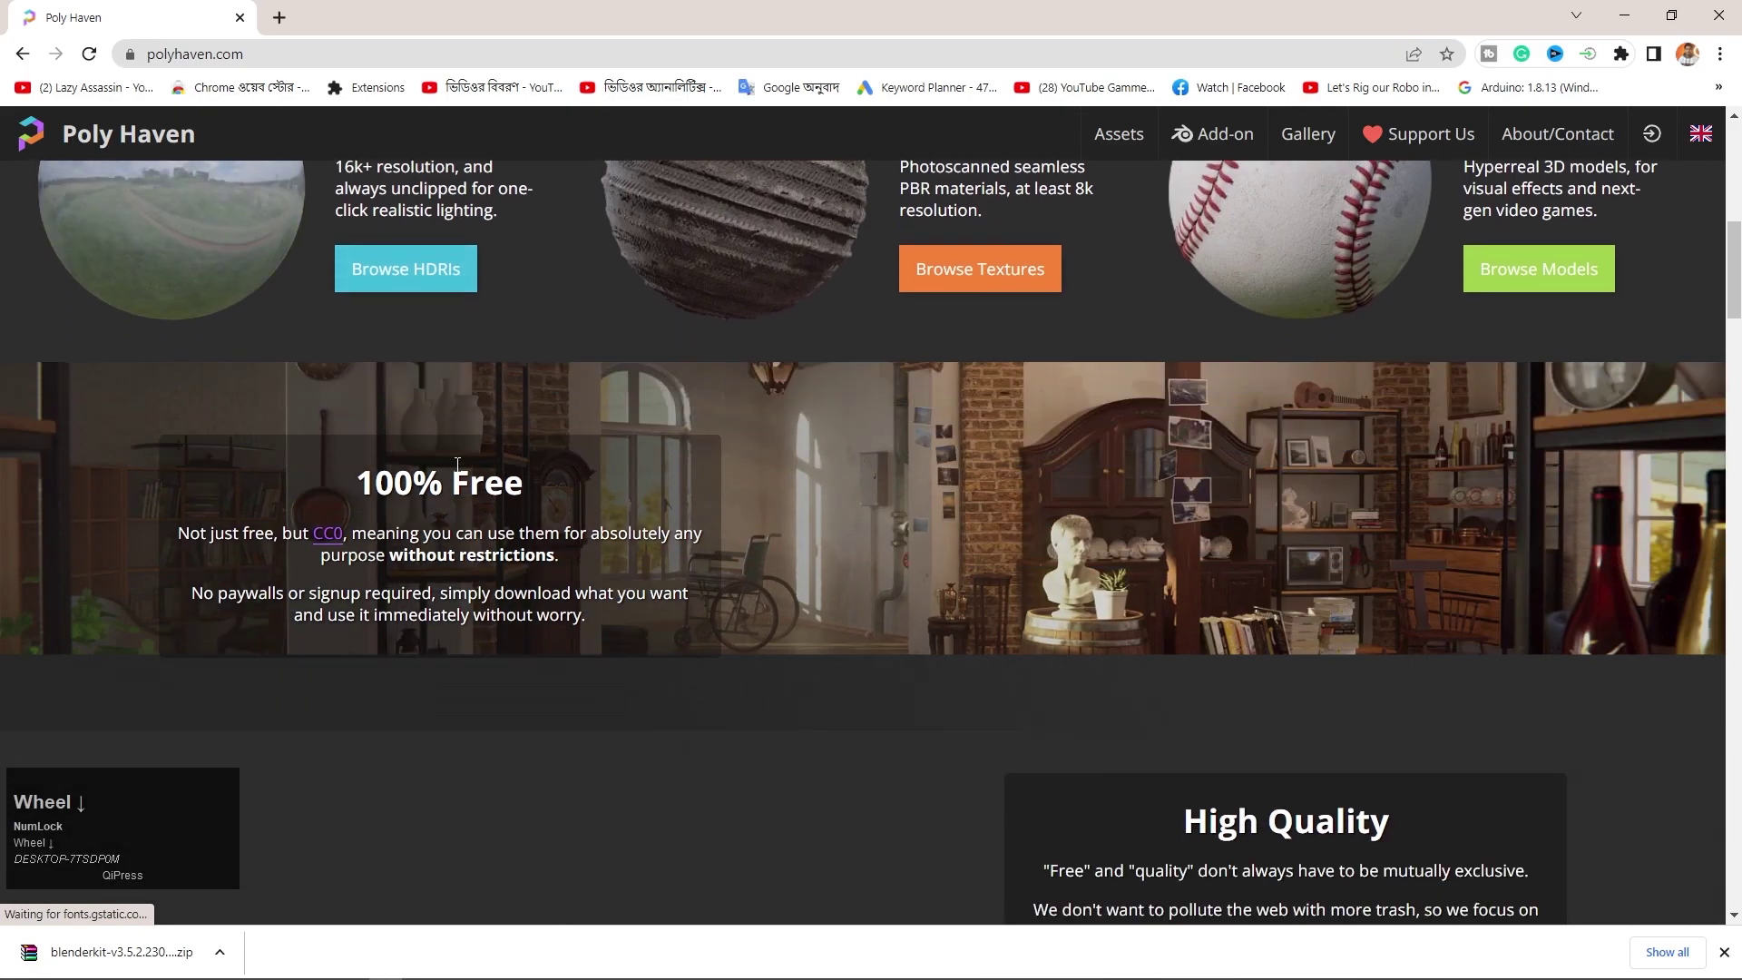
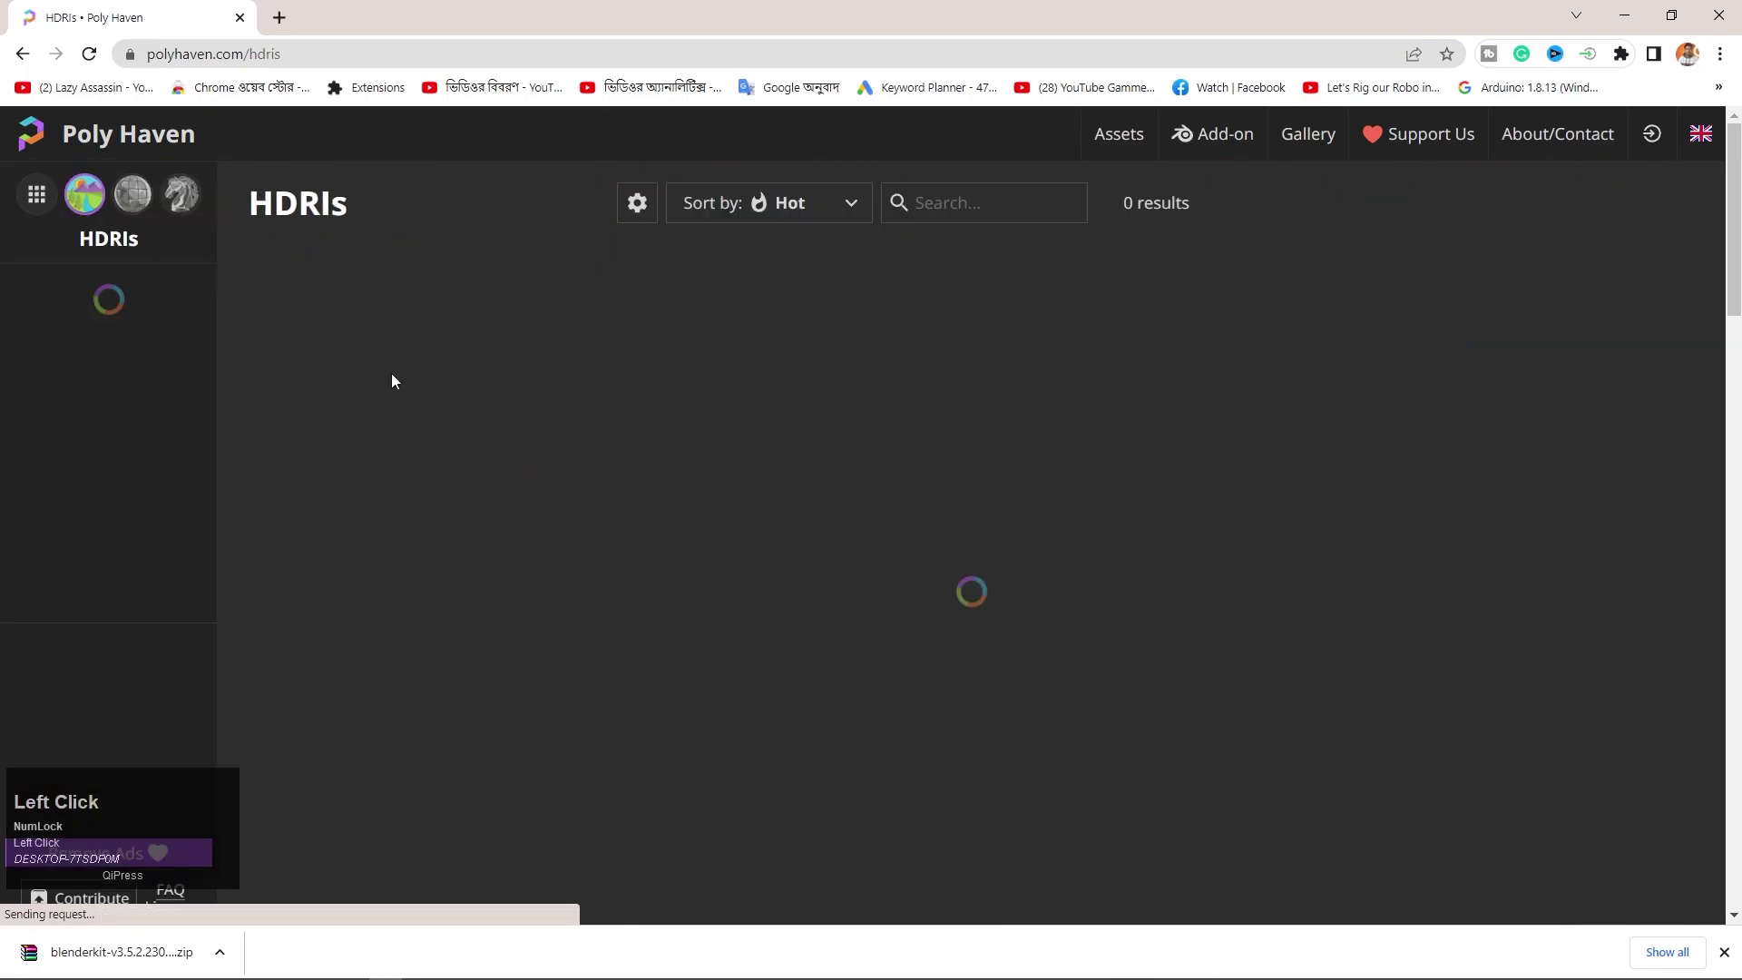
{"action": "scroll", "scroll_direction": "up", "scroll_amount": 3}
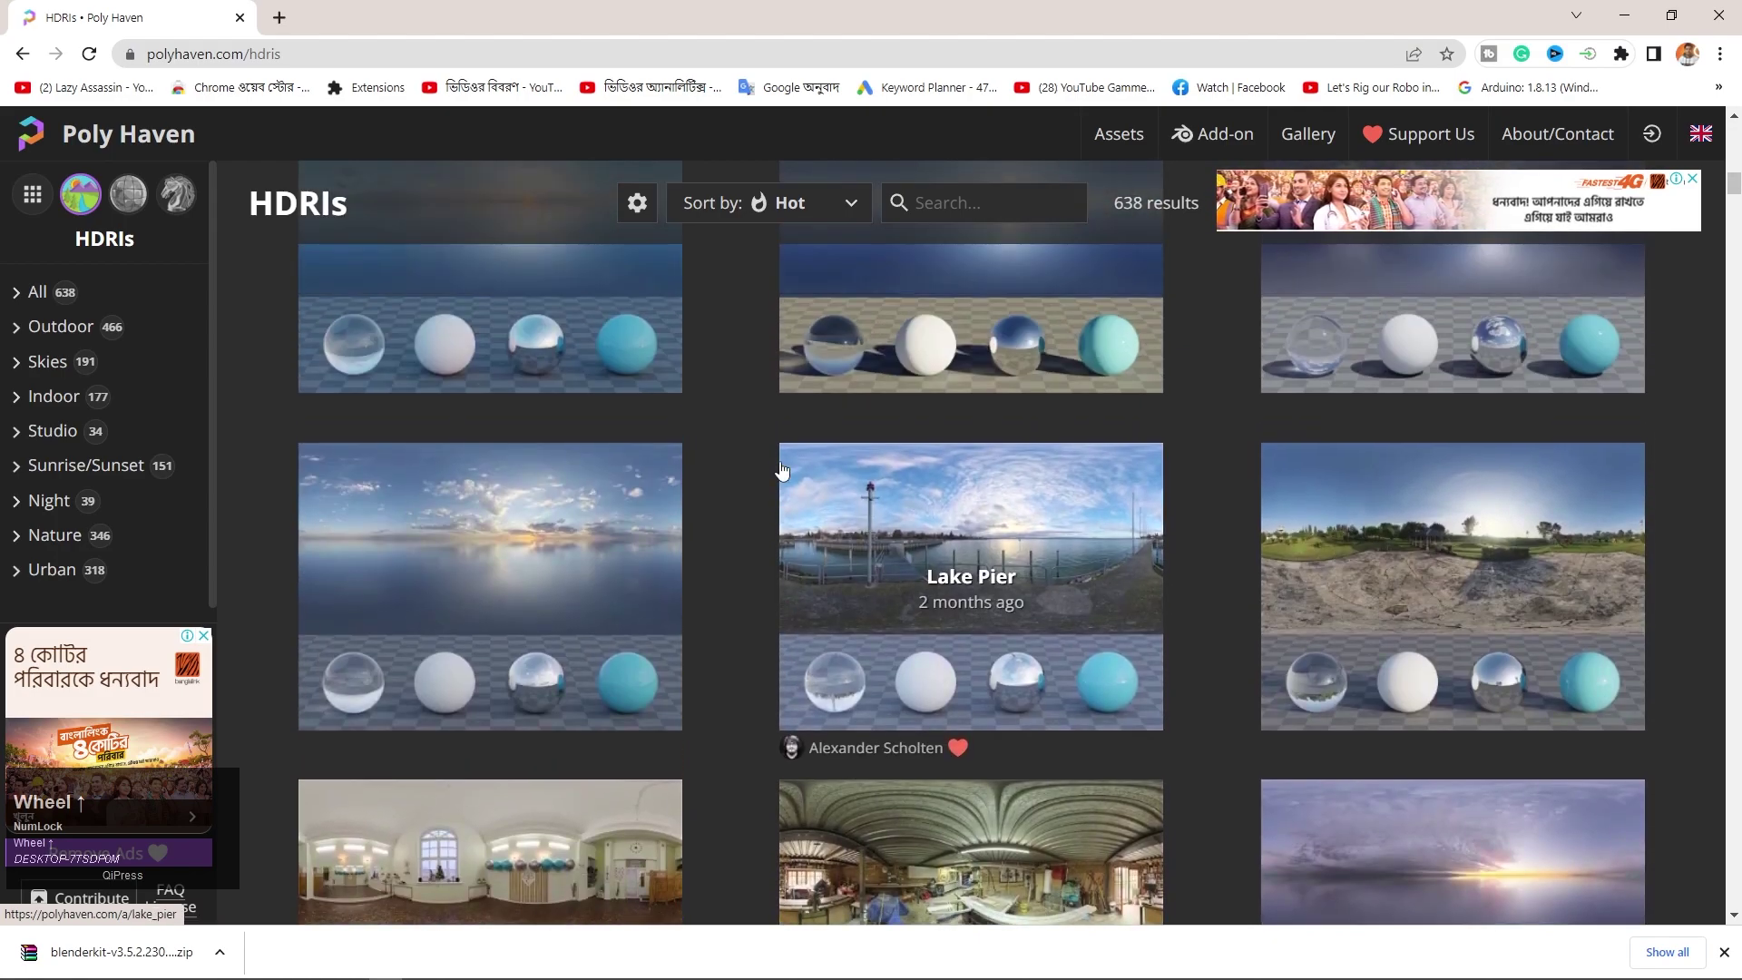
{"action": "scroll", "scroll_direction": "down", "scroll_amount": 3}
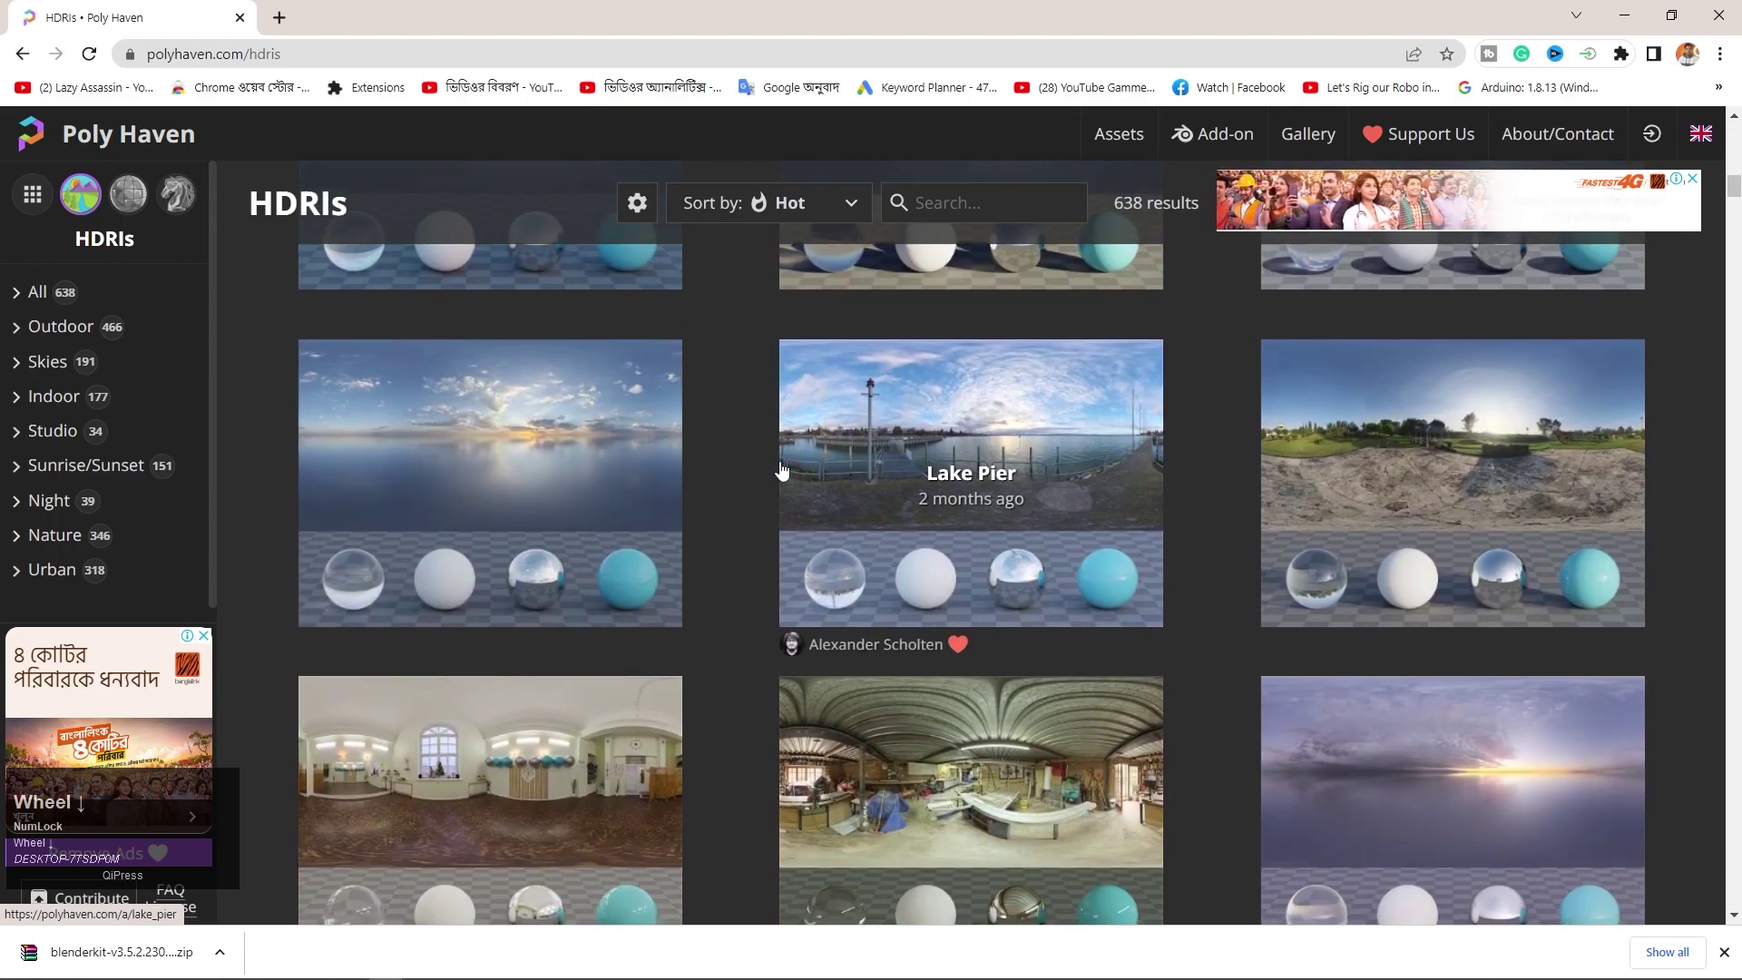
{"action": "scroll", "scroll_direction": "down", "scroll_amount": 3}
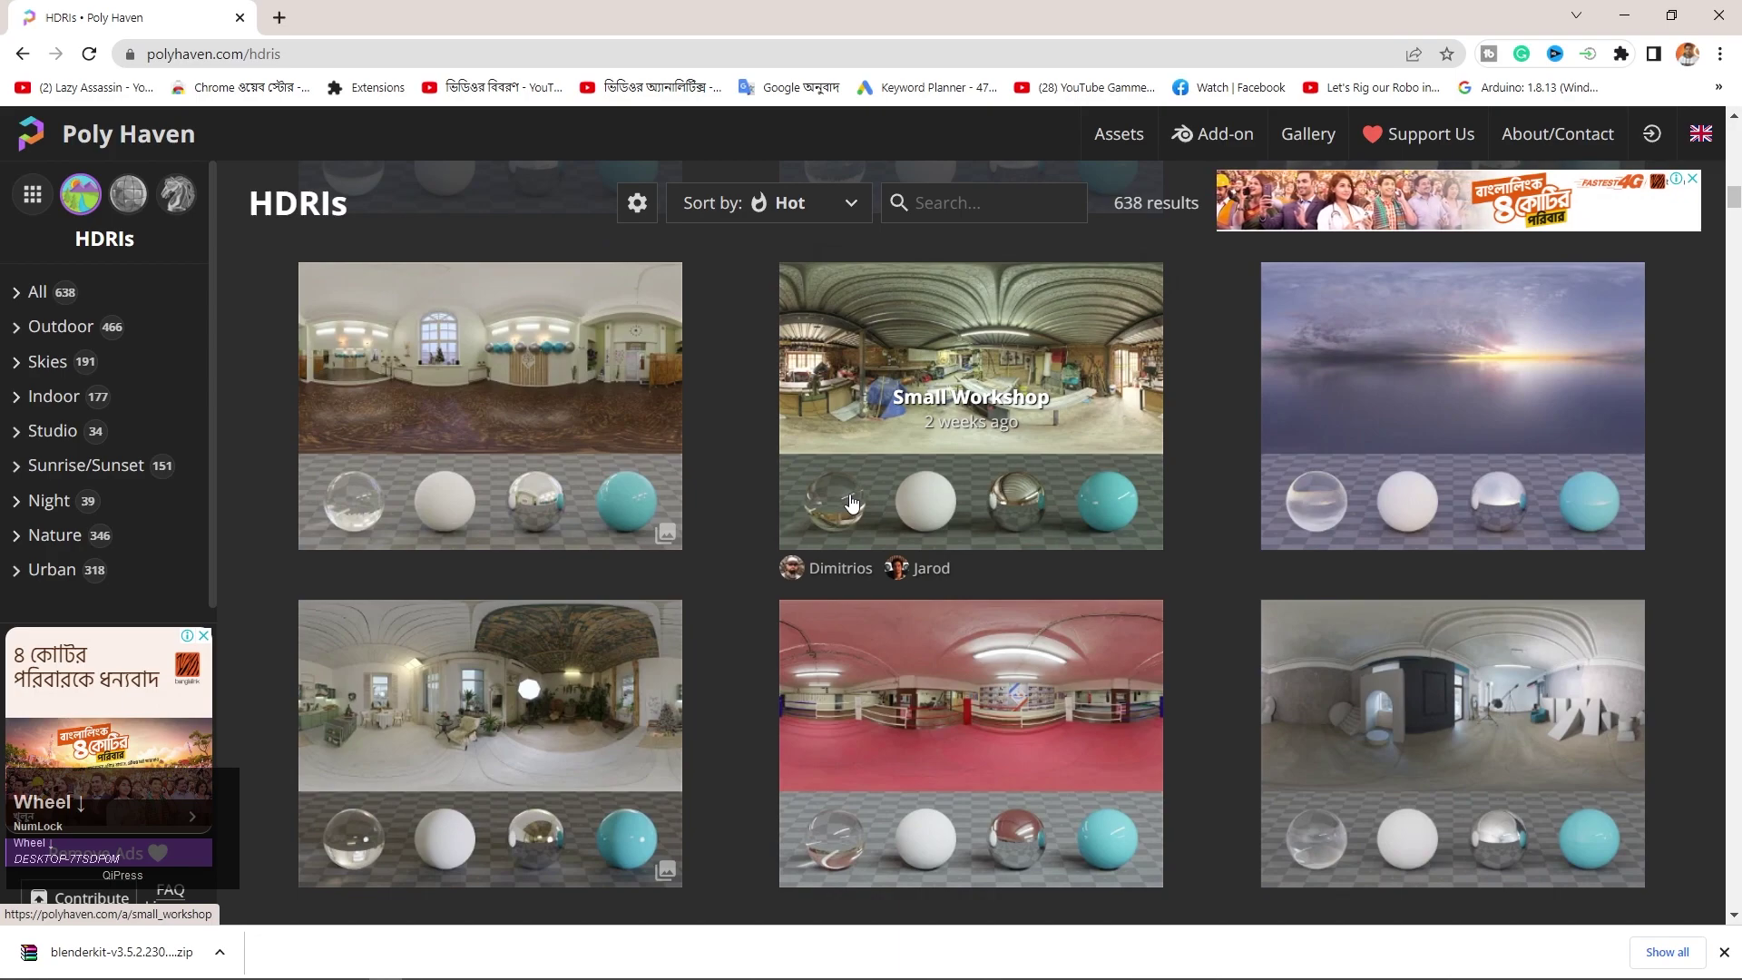
{"action": "scroll", "scroll_direction": "up", "scroll_amount": 3}
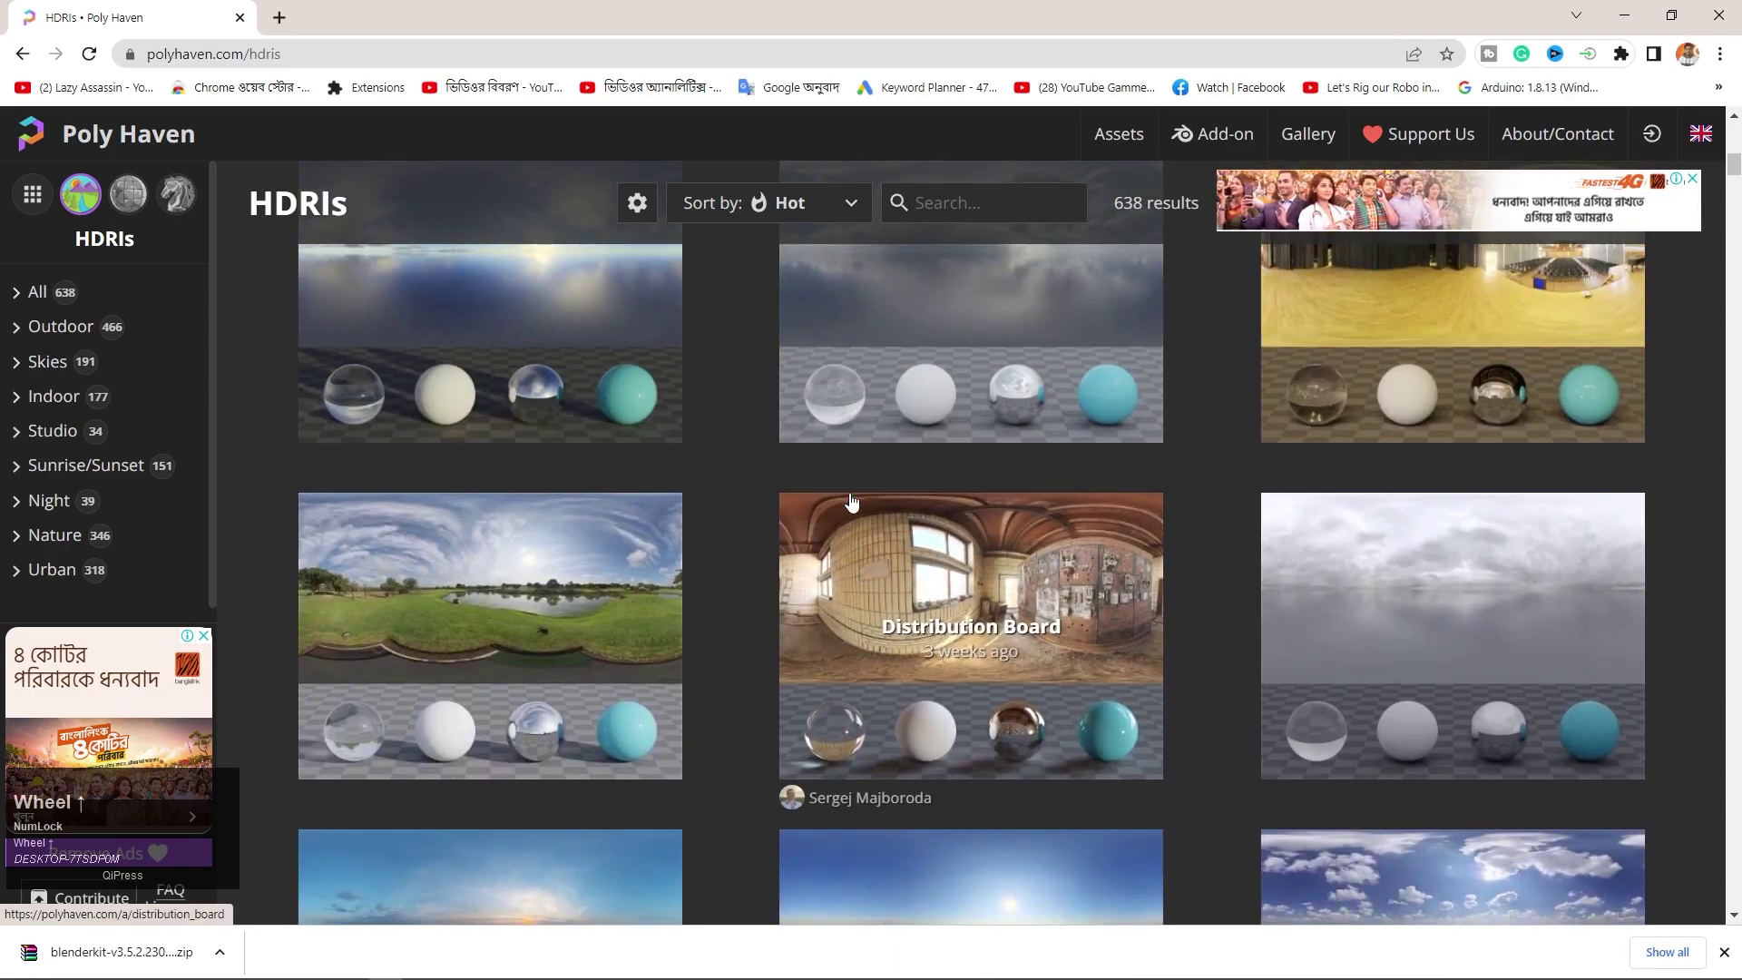
{"action": "scroll", "scroll_direction": "down", "scroll_amount": 3}
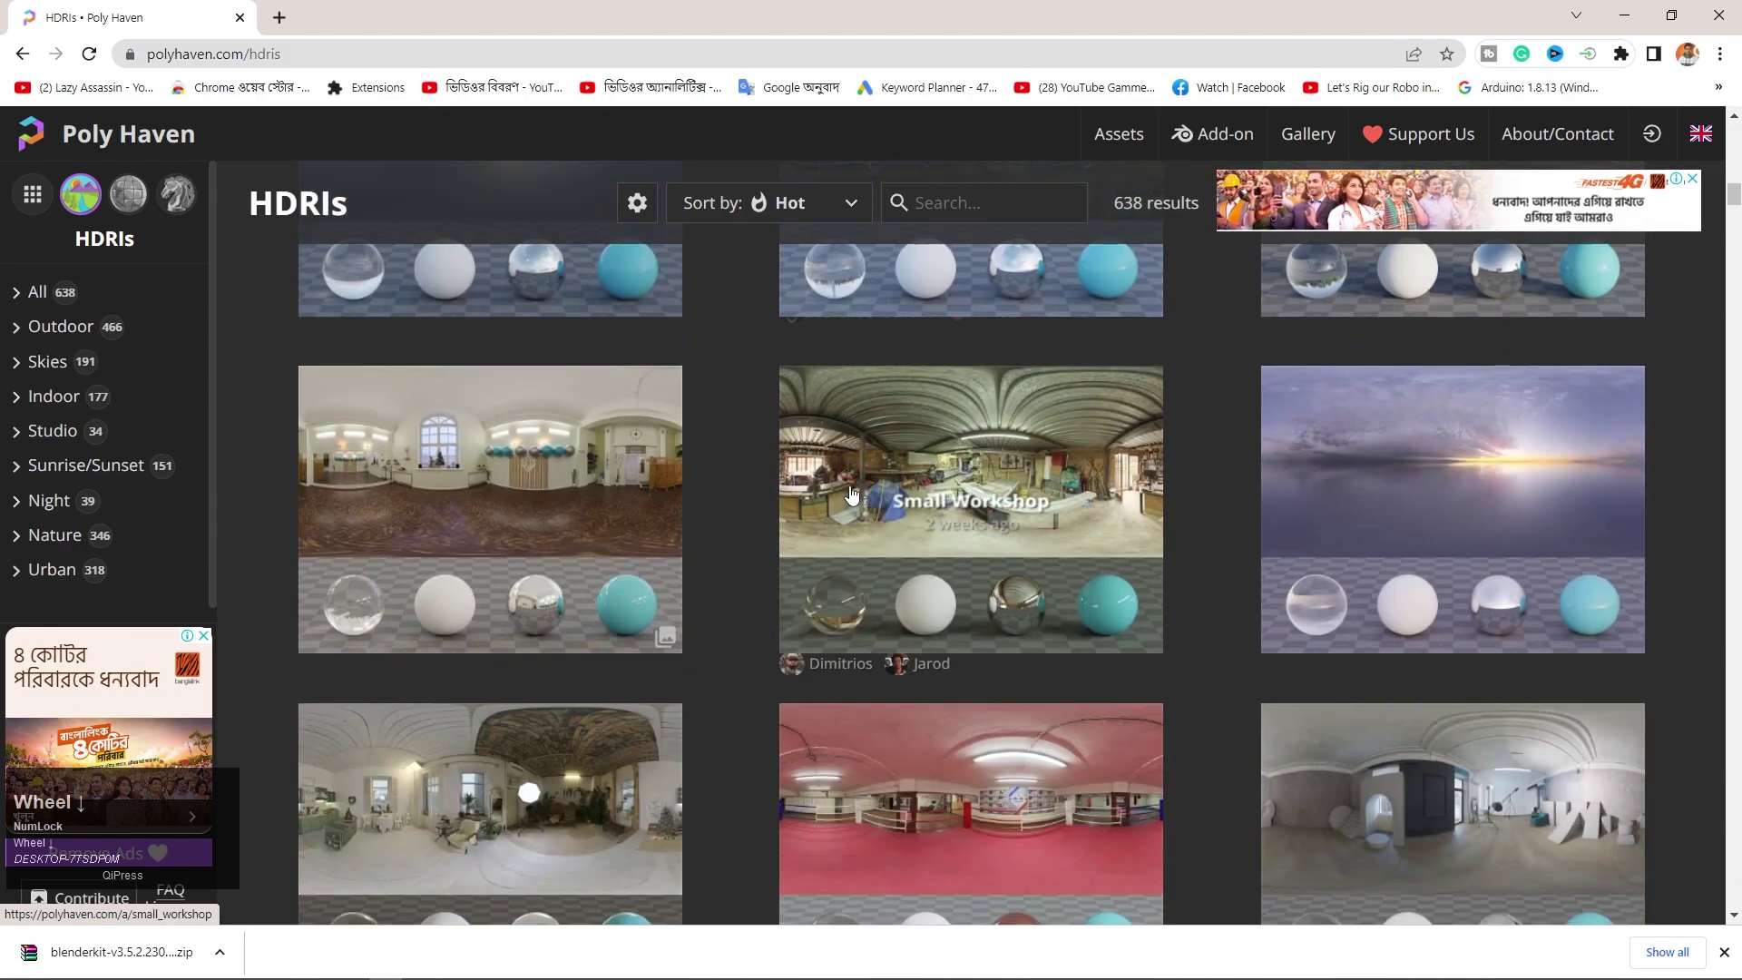
{"action": "scroll", "scroll_direction": "up", "scroll_amount": 3}
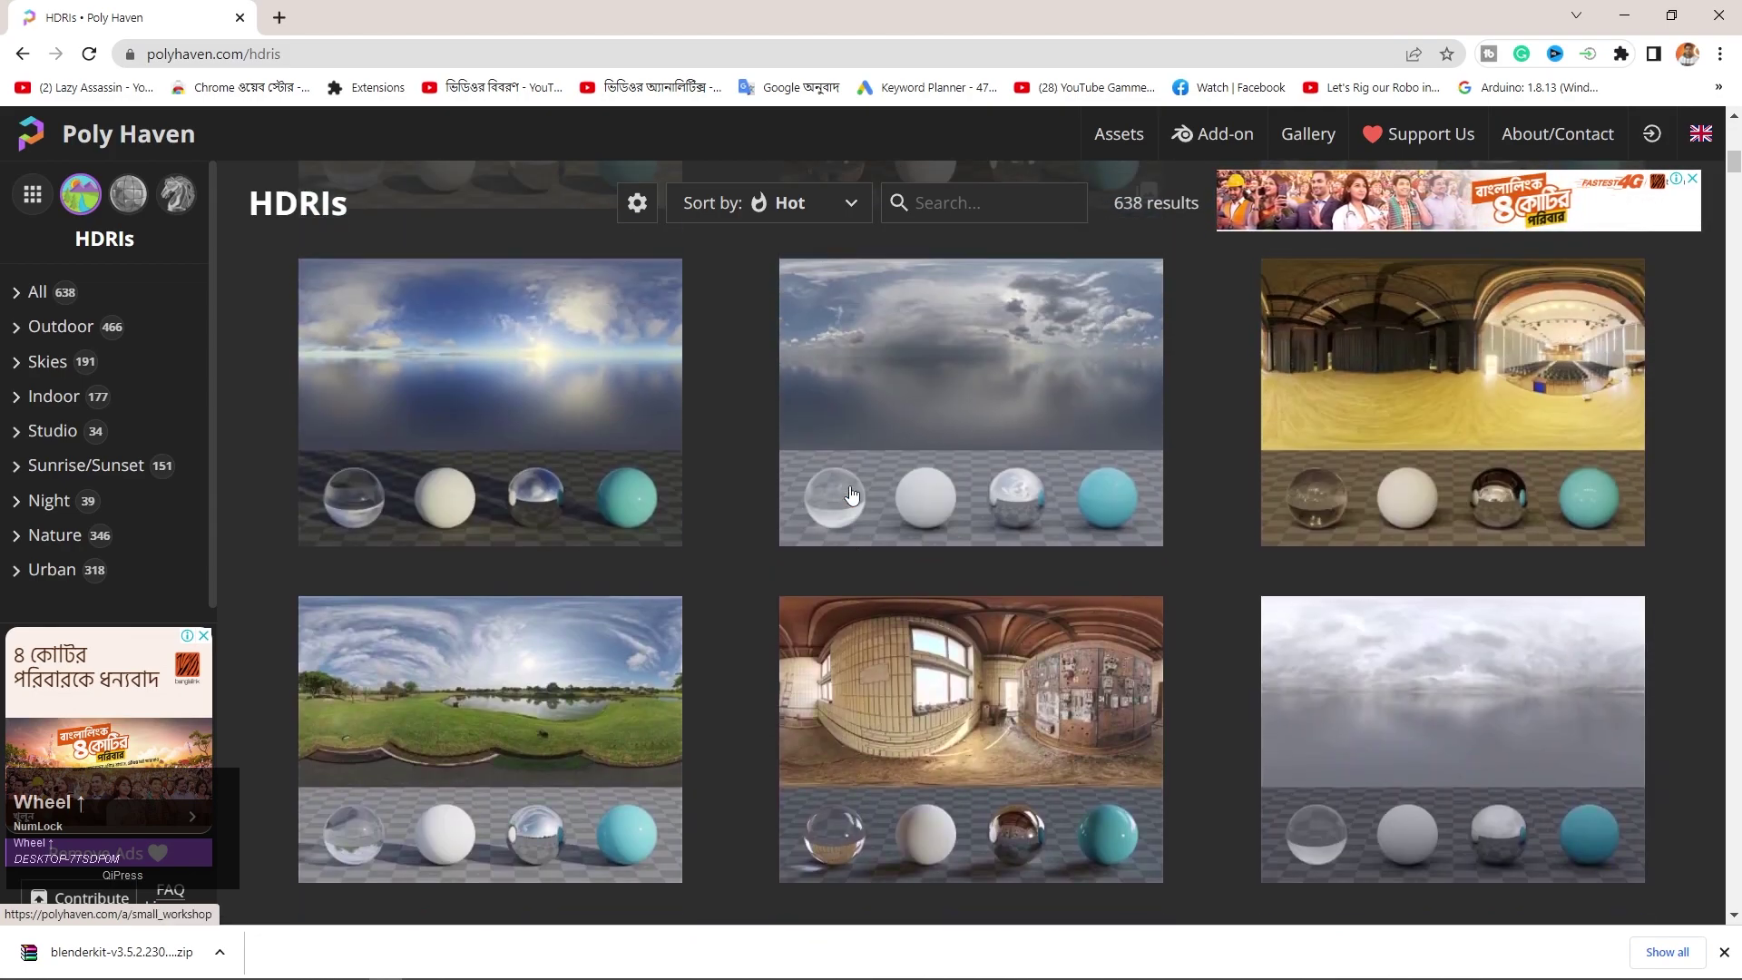
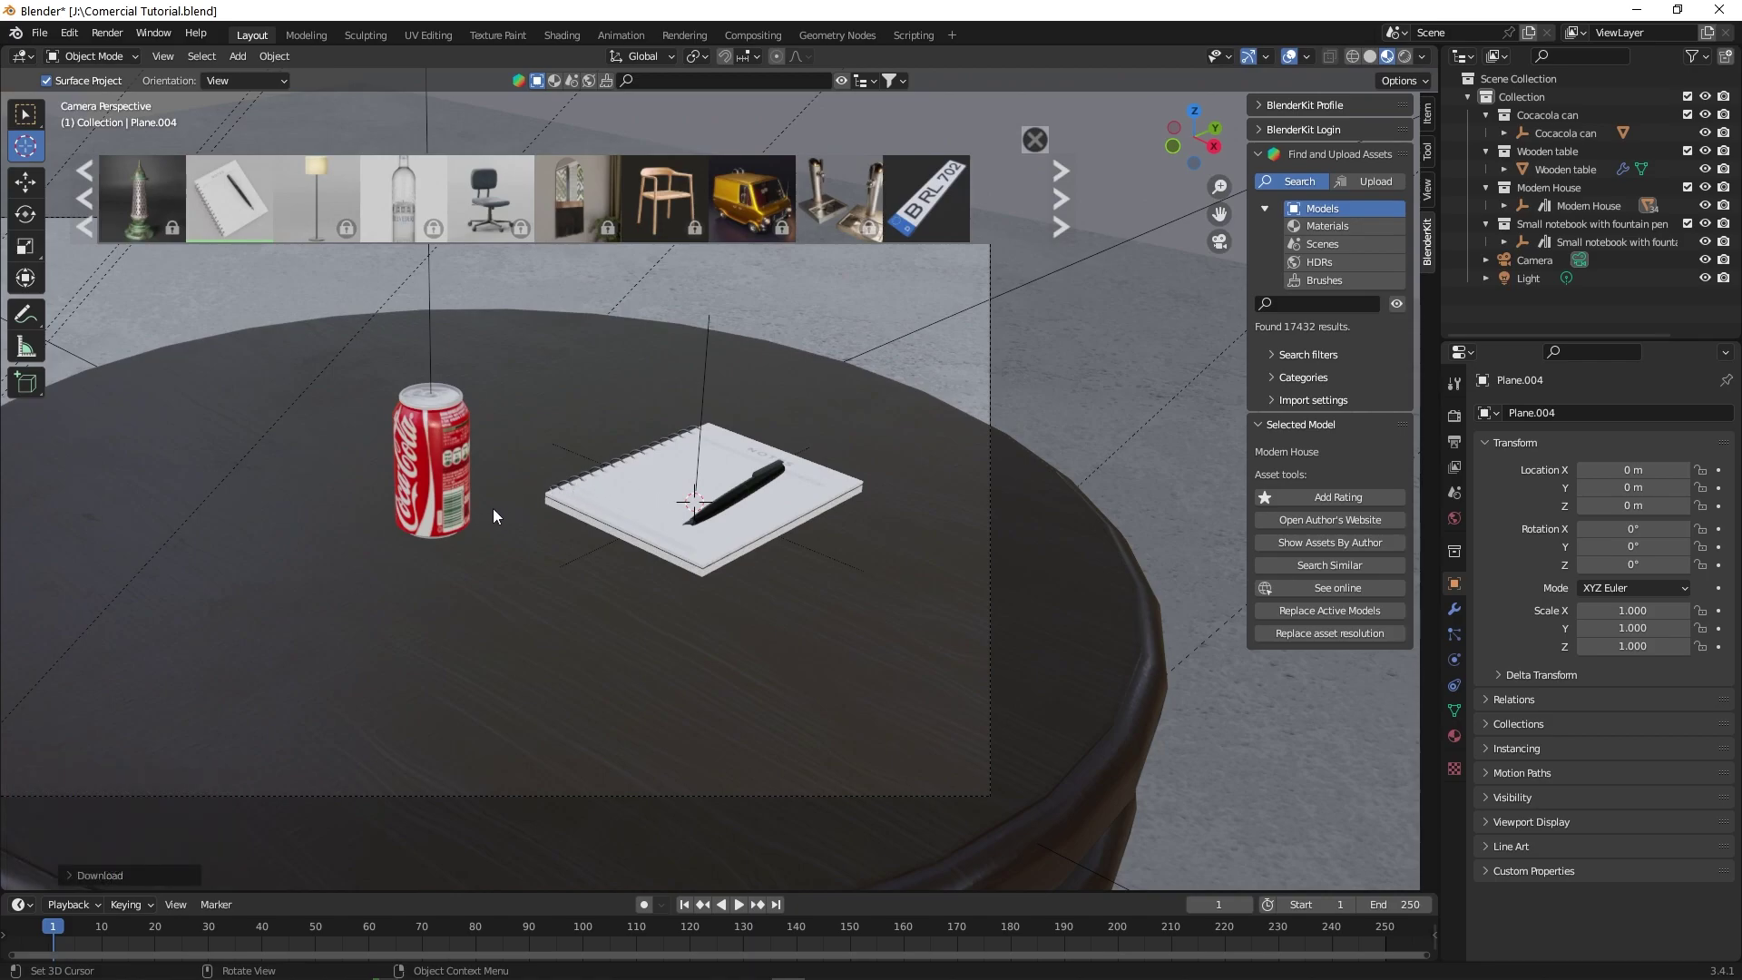
- Orbit and zoom the viewport closer to the can and notebook on the tabletop
{"action": "left_click_drag", "start_coordinate": [502, 527], "coordinate": [737, 463]}
{"action": "scroll", "scroll_direction": "down", "scroll_amount": 3}
{"action": "scroll", "scroll_direction": "up", "scroll_amount": 3}
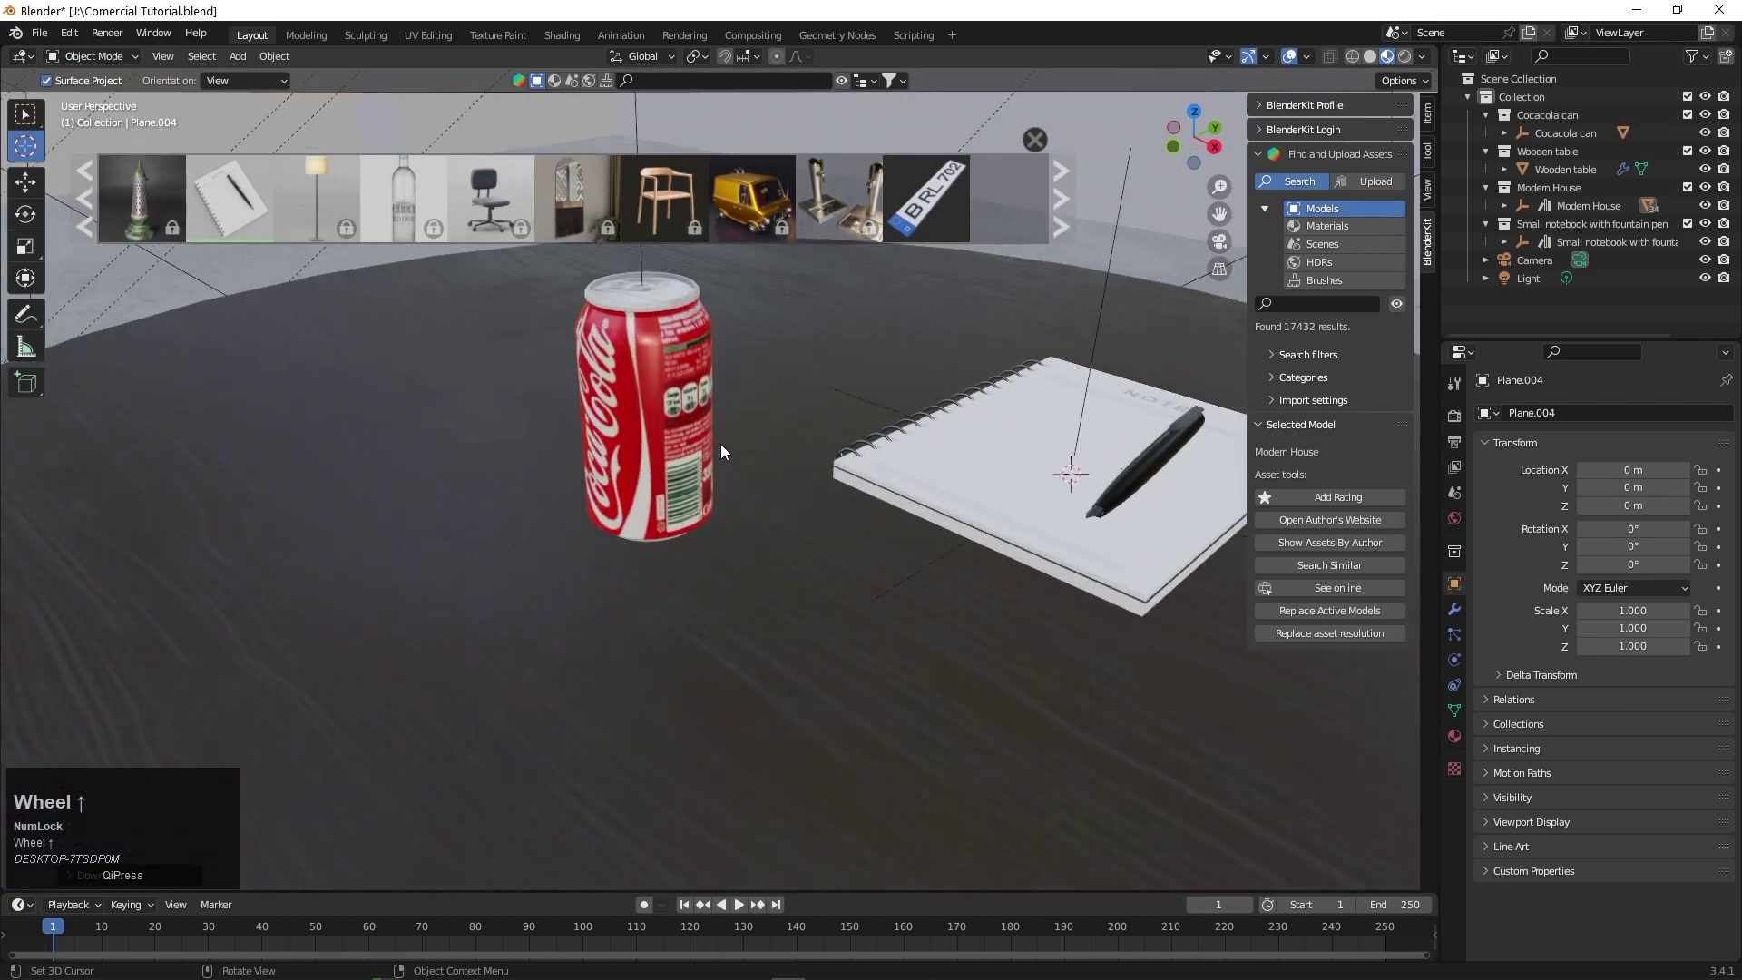
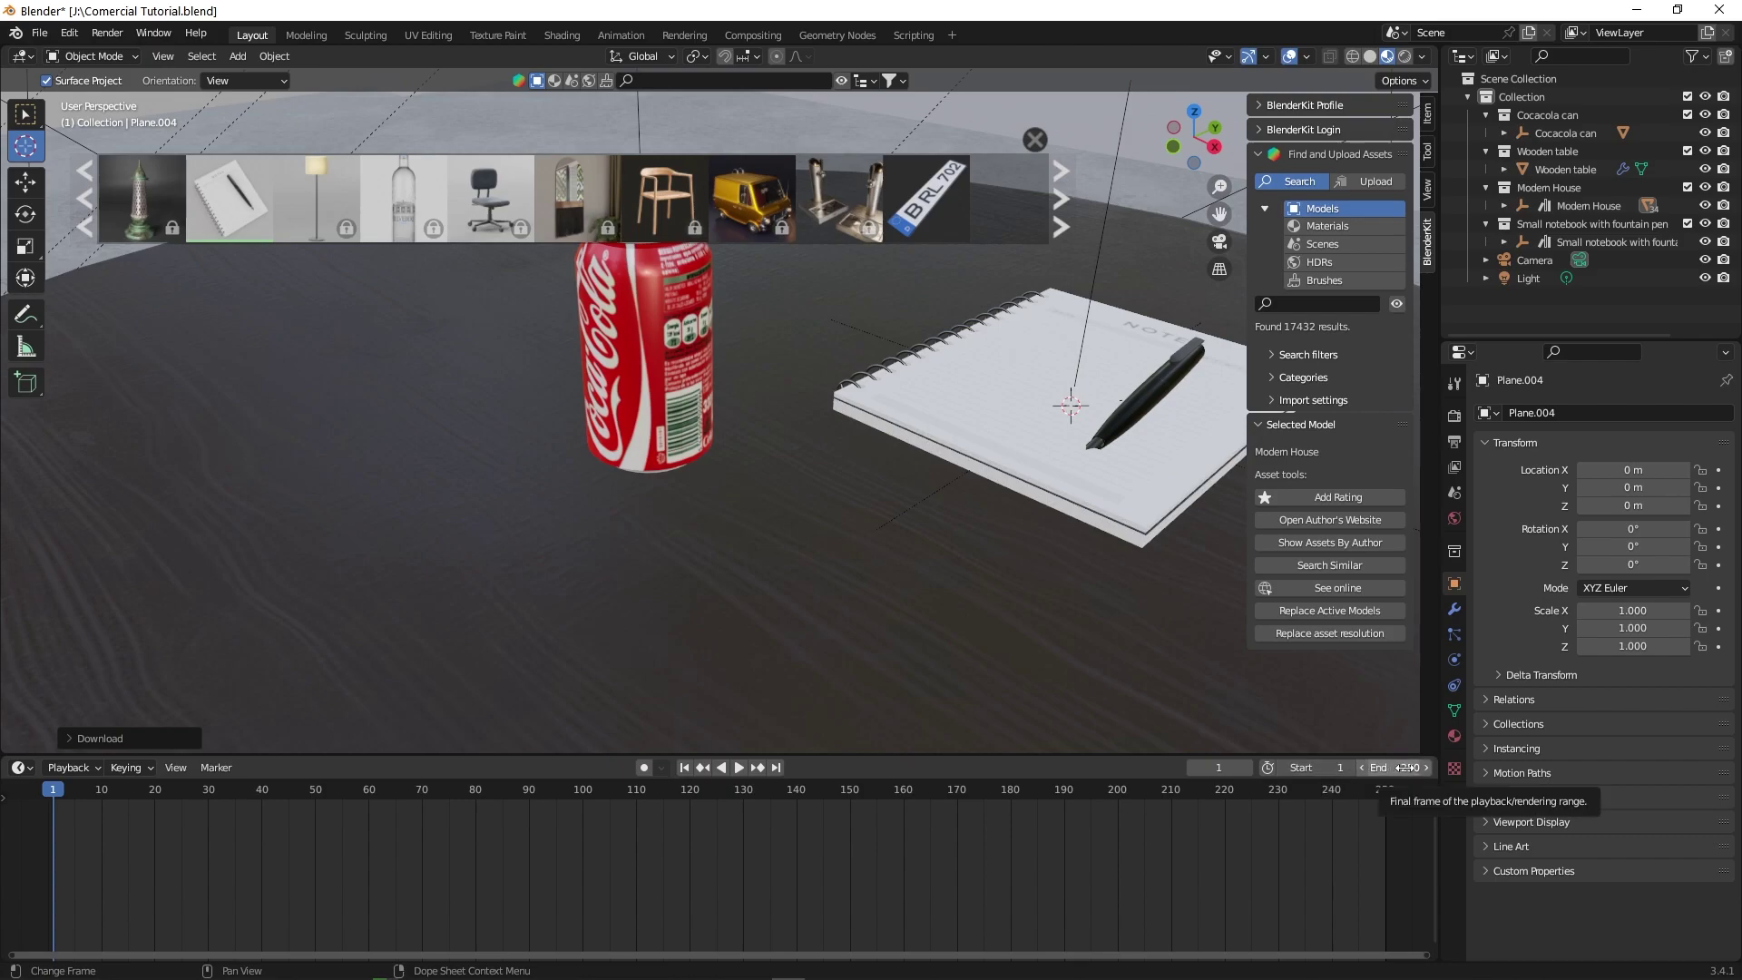
- Set the frame range End to 72, return to frame 0 and select the Coca-Cola can
{"action": "key", "text": "BackSpace"}
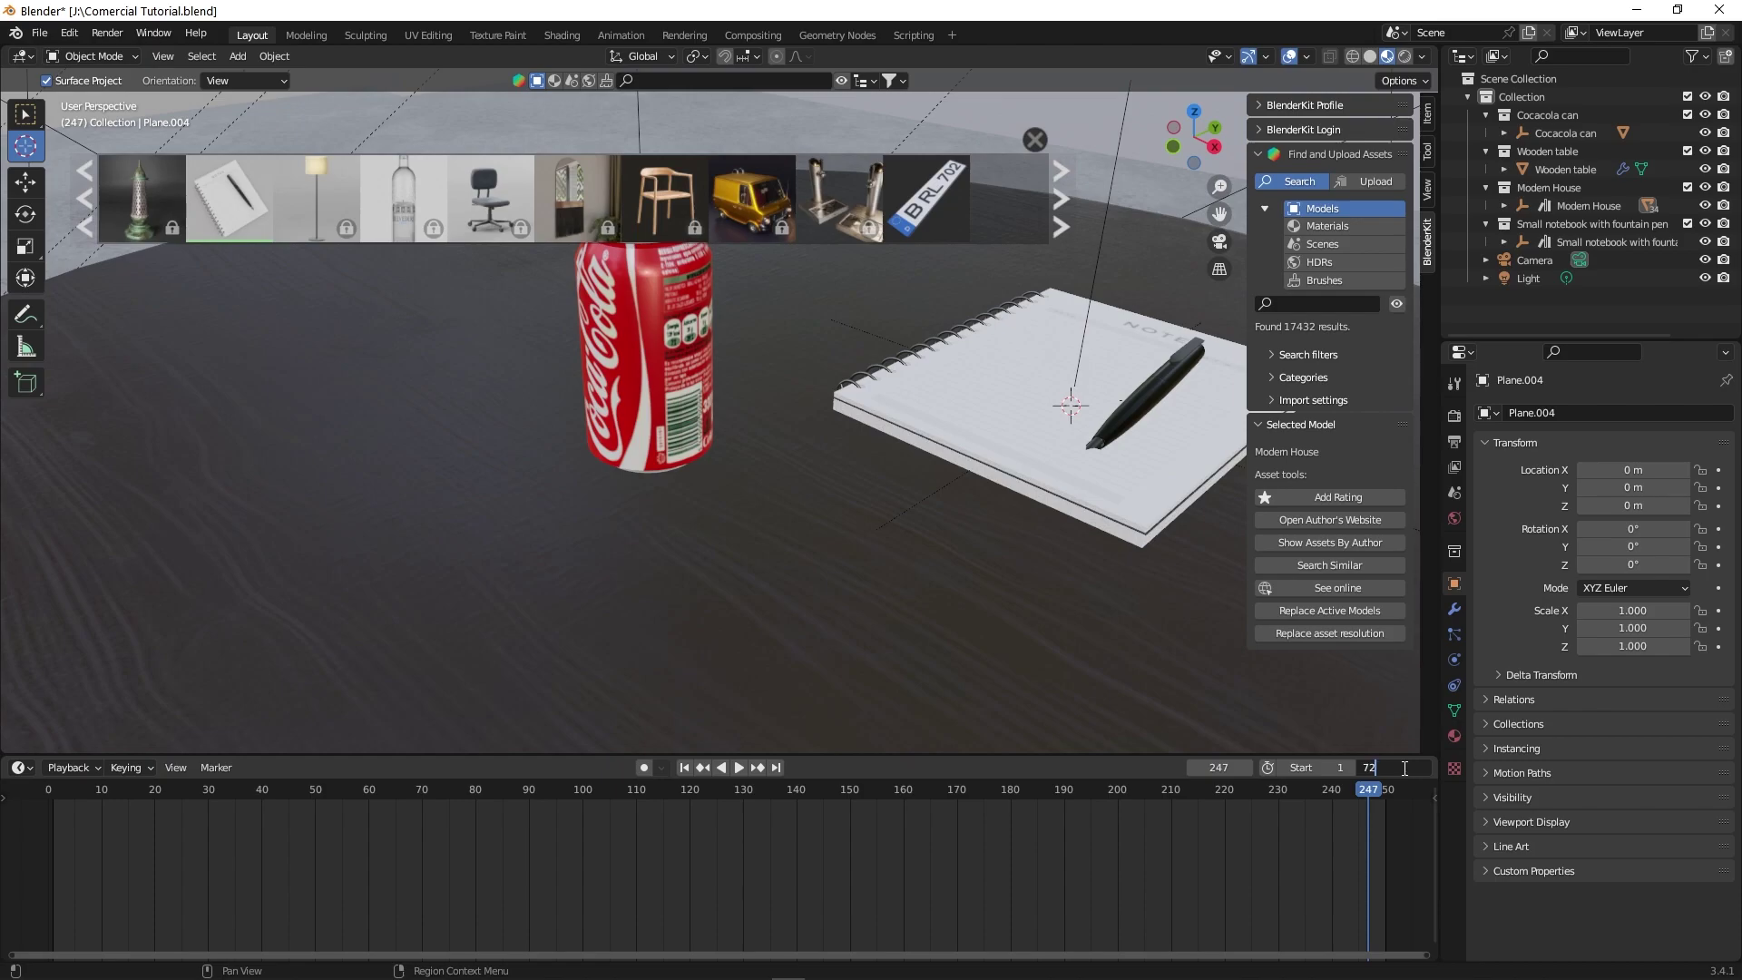
{"action": "left_click_drag", "start_coordinate": [438, 799], "coordinate": [694, 452]}
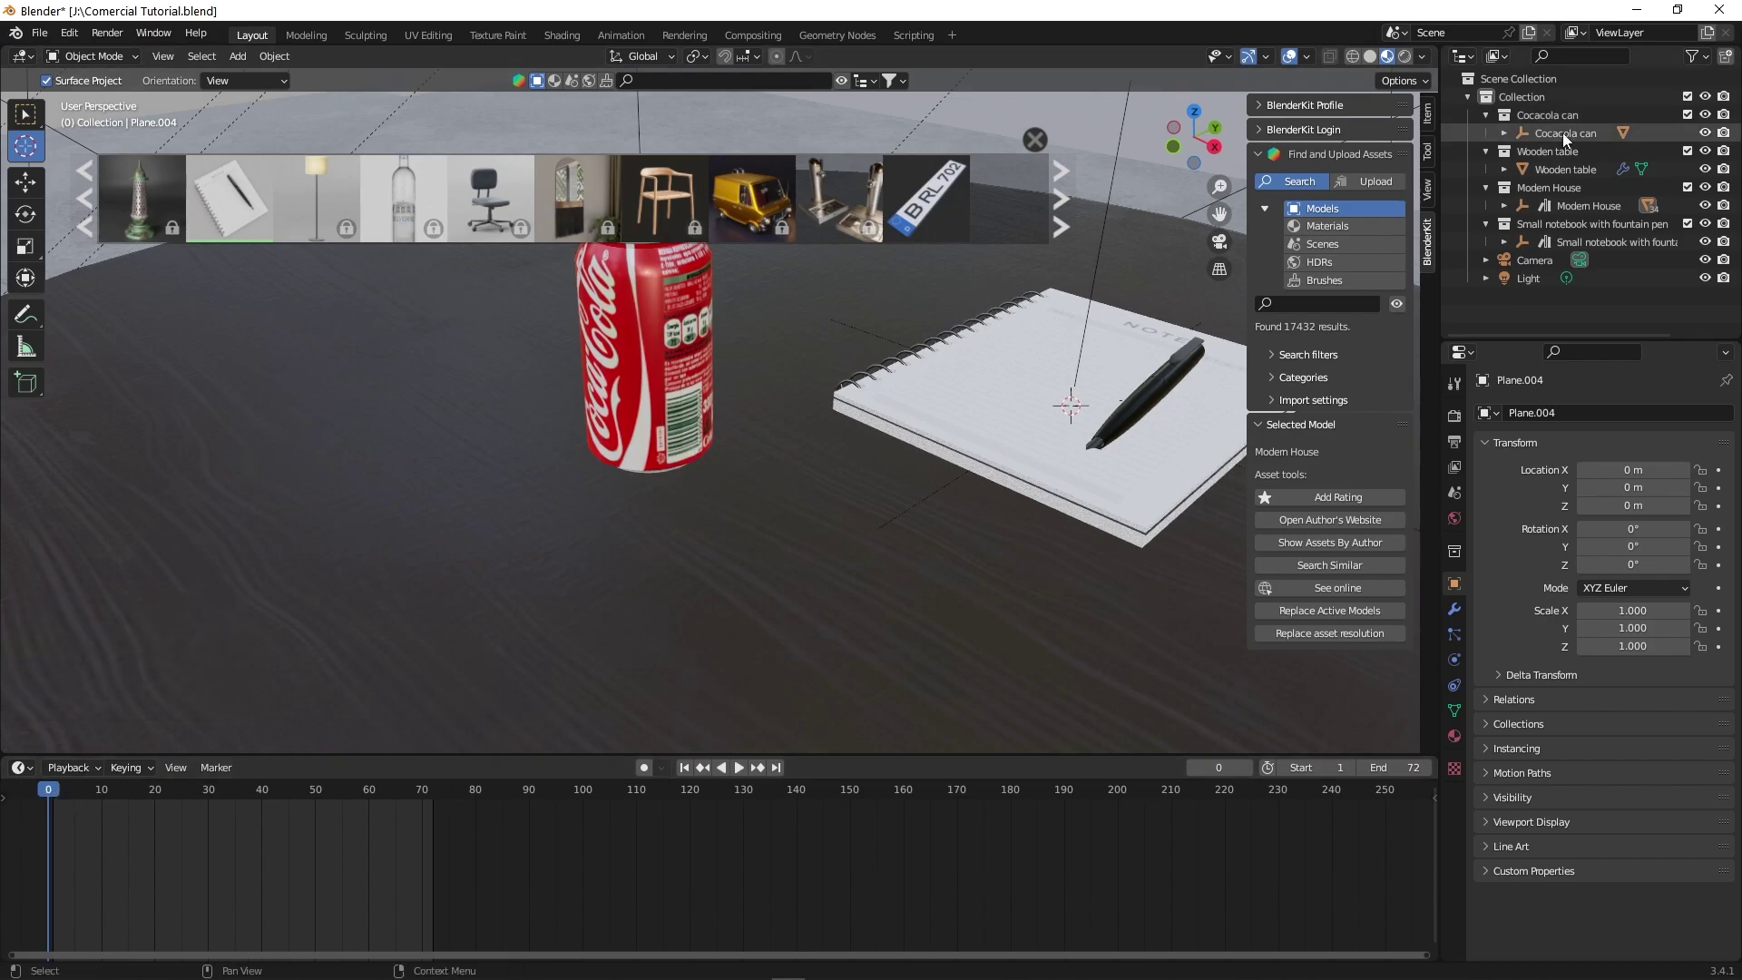
{"action": "left_click", "coordinate": [1569, 141]}
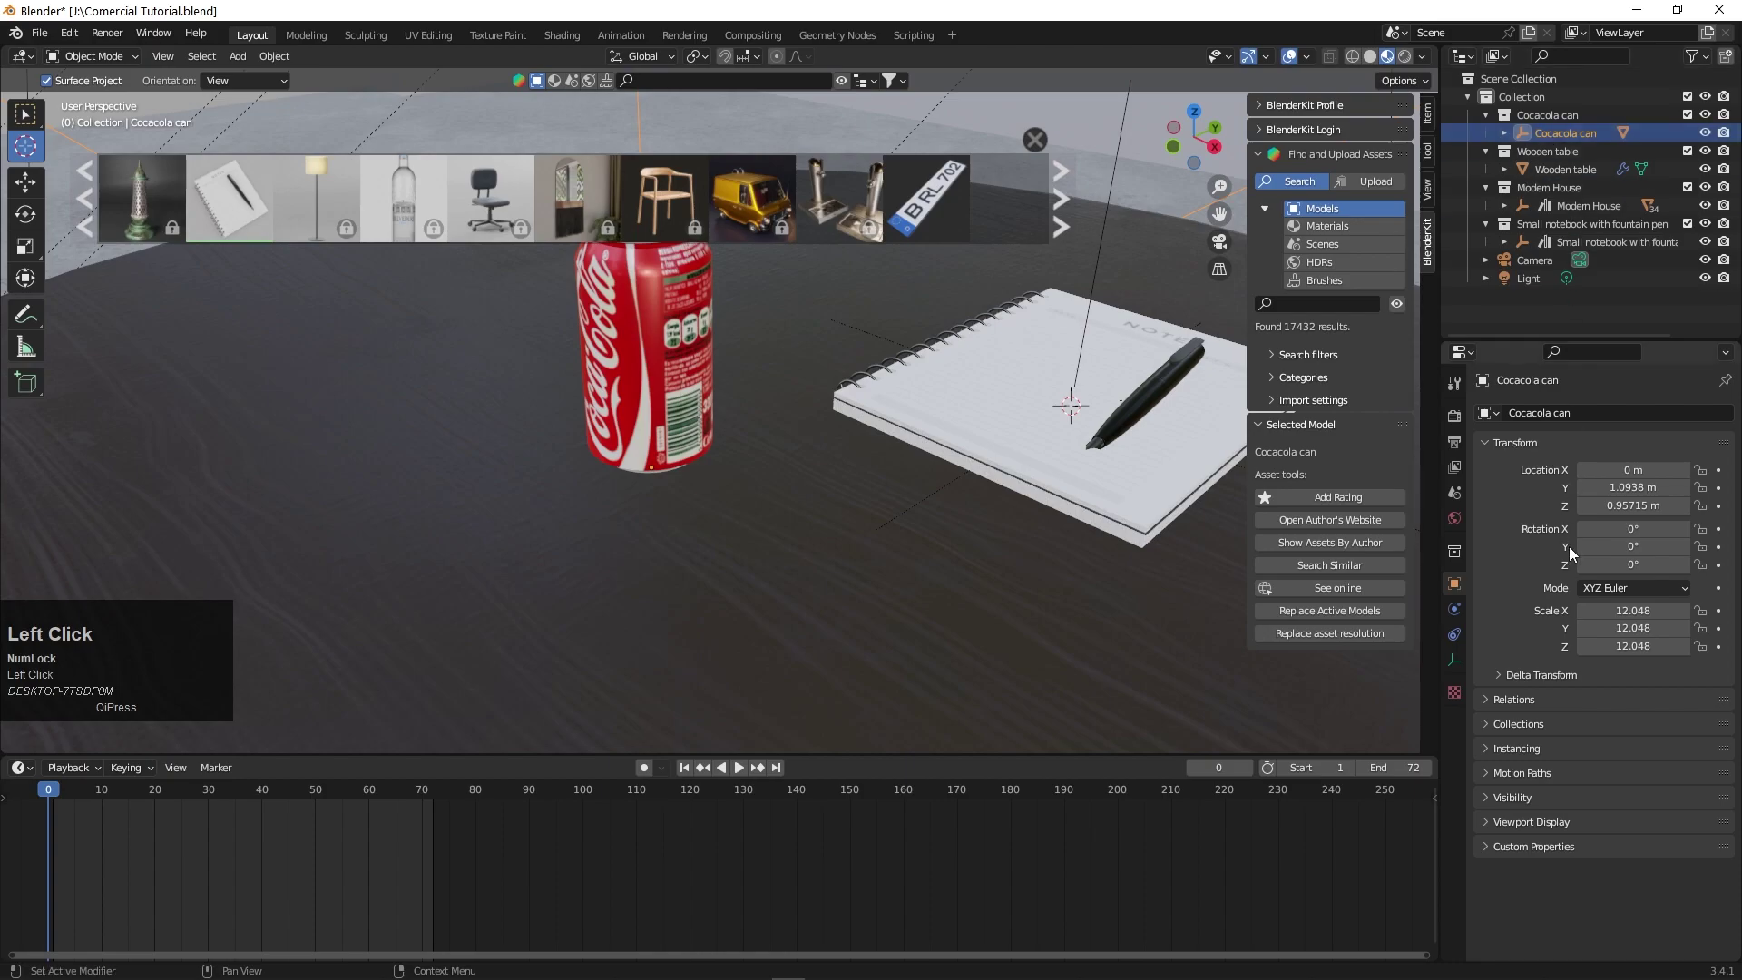
{"action": "key", "text": "BackSpace"}
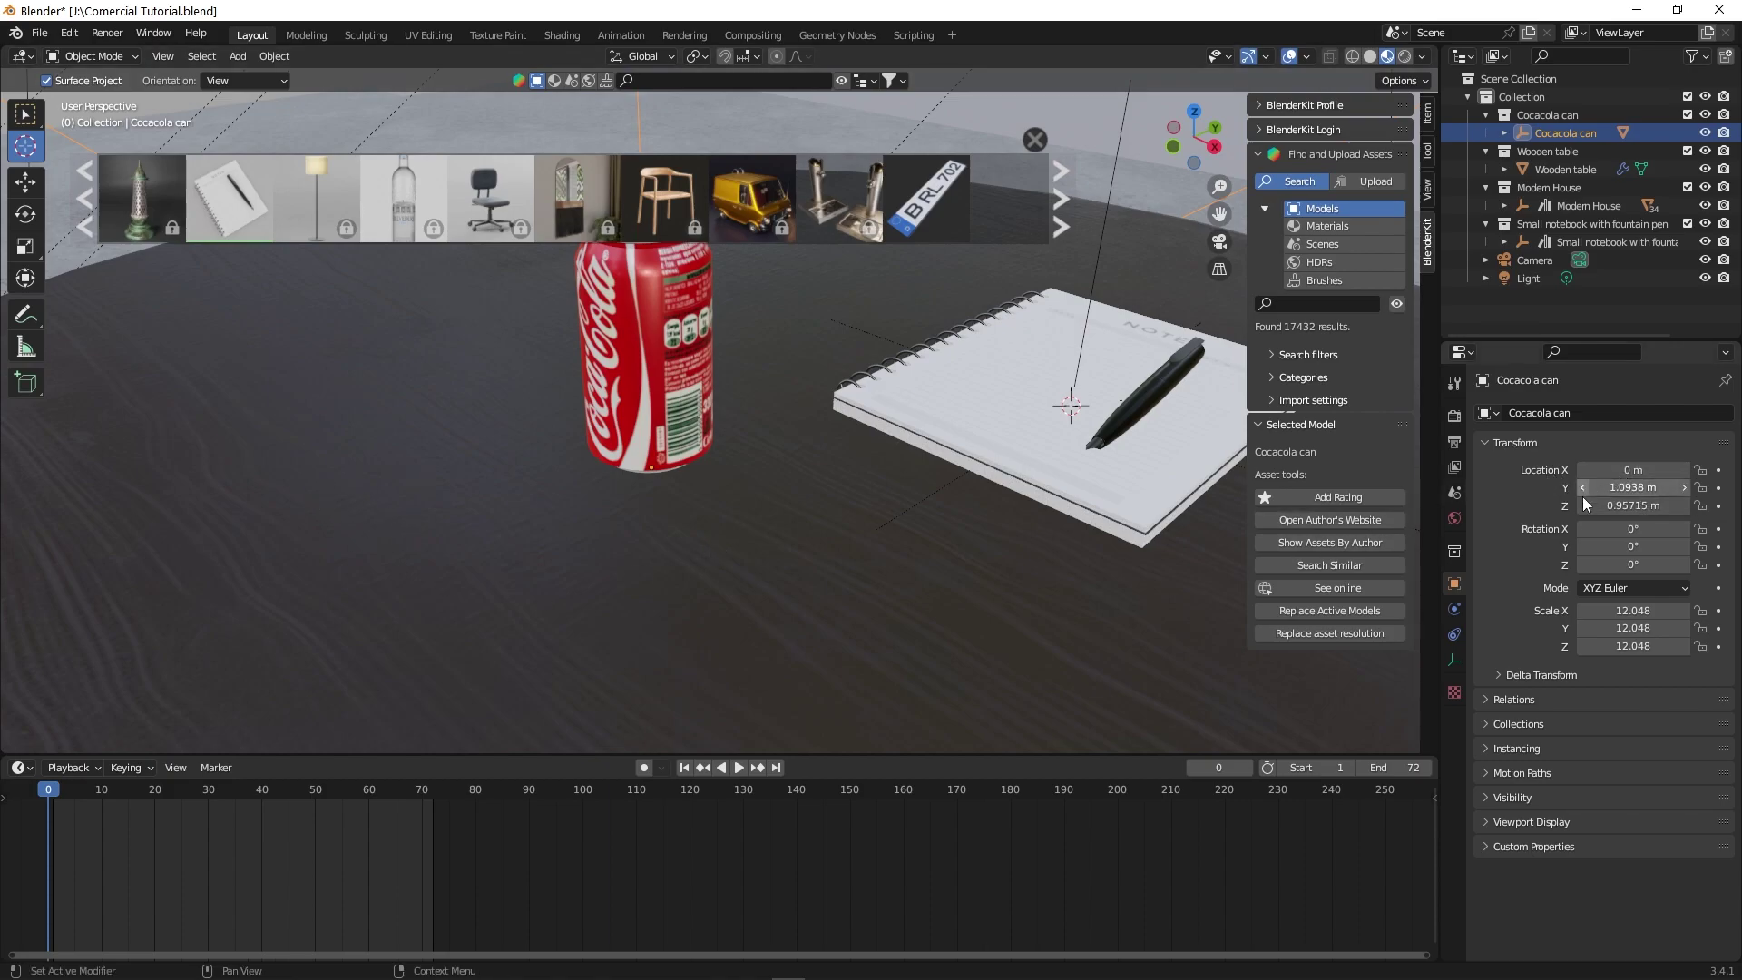
{"action": "left_click", "coordinate": [1465, 589]}
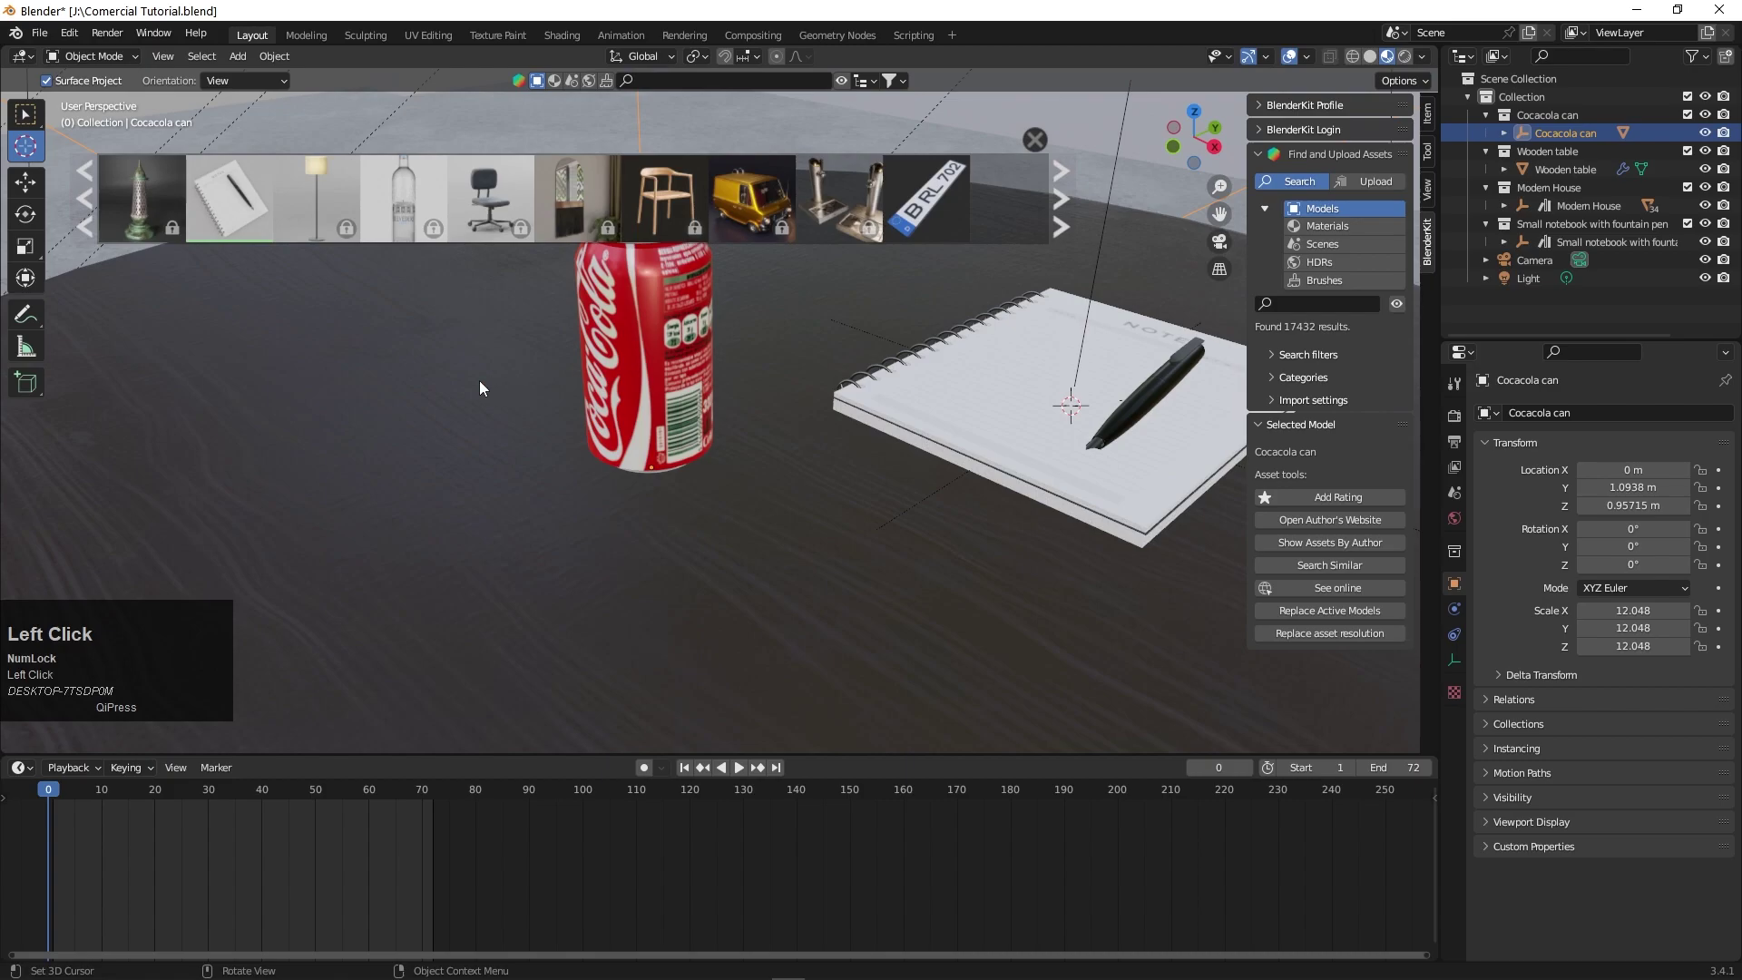
- Keyframe the can's Location/Rotation/Scale at frame 0 and its Z rotation of 96.9° at frame 72
{"action": "key", "text": "i"}
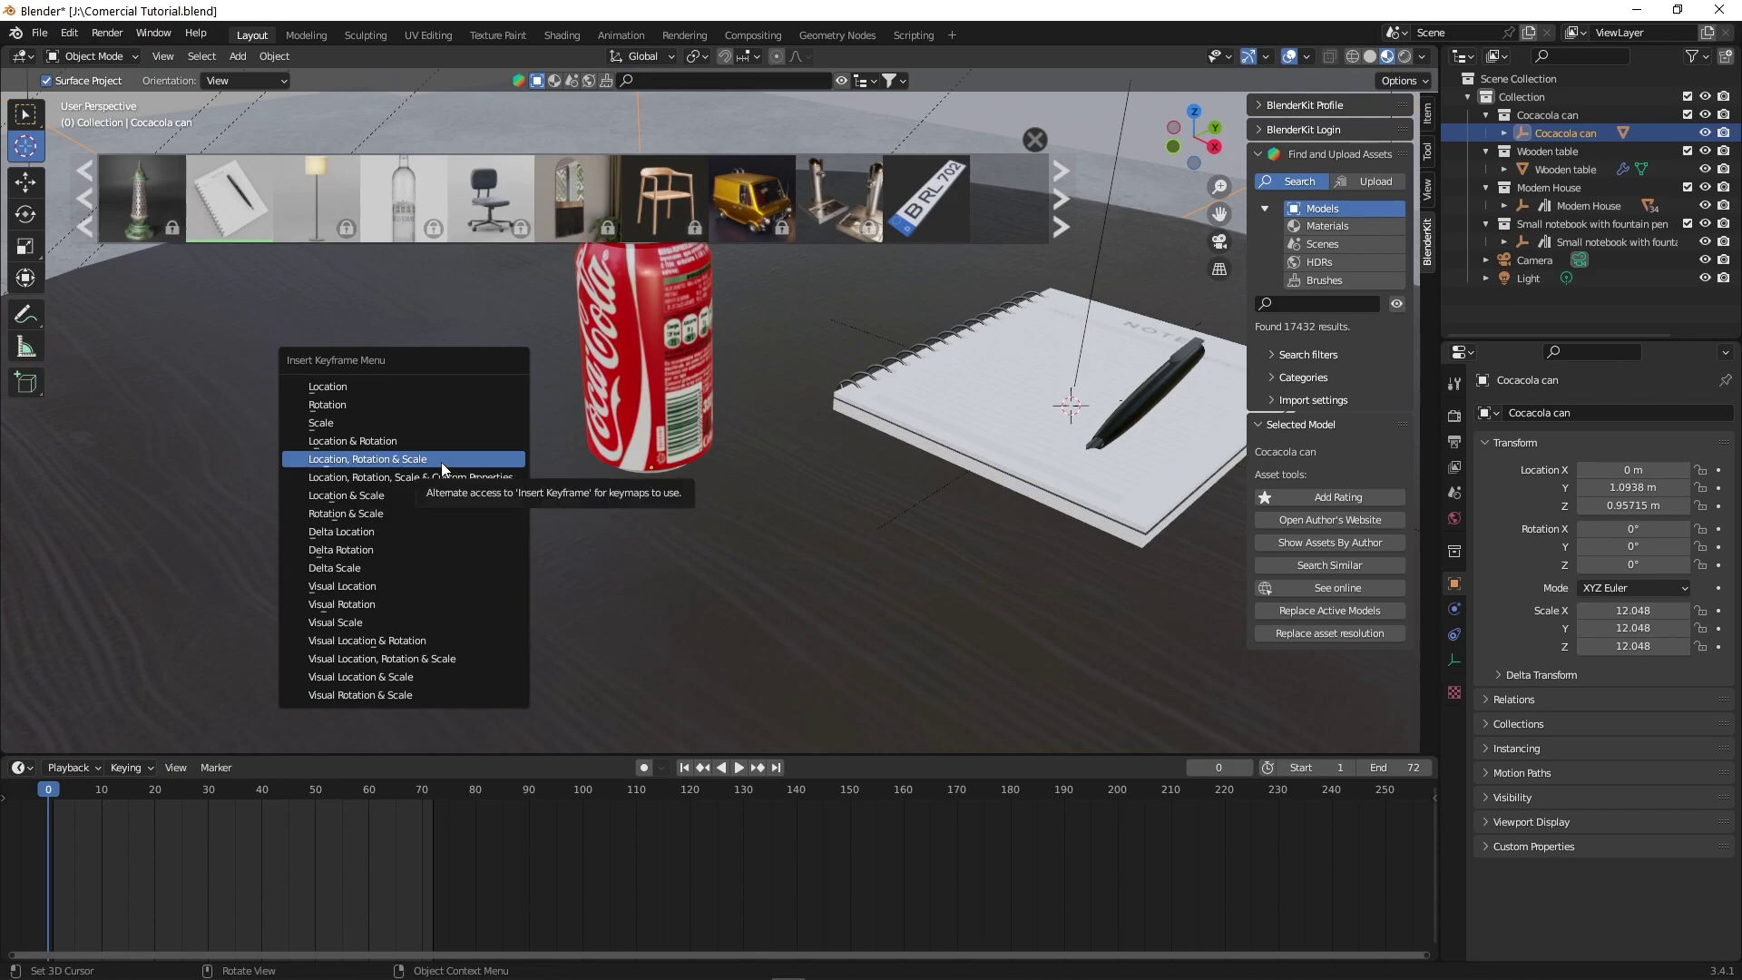
{"action": "left_click", "coordinate": [445, 479]}
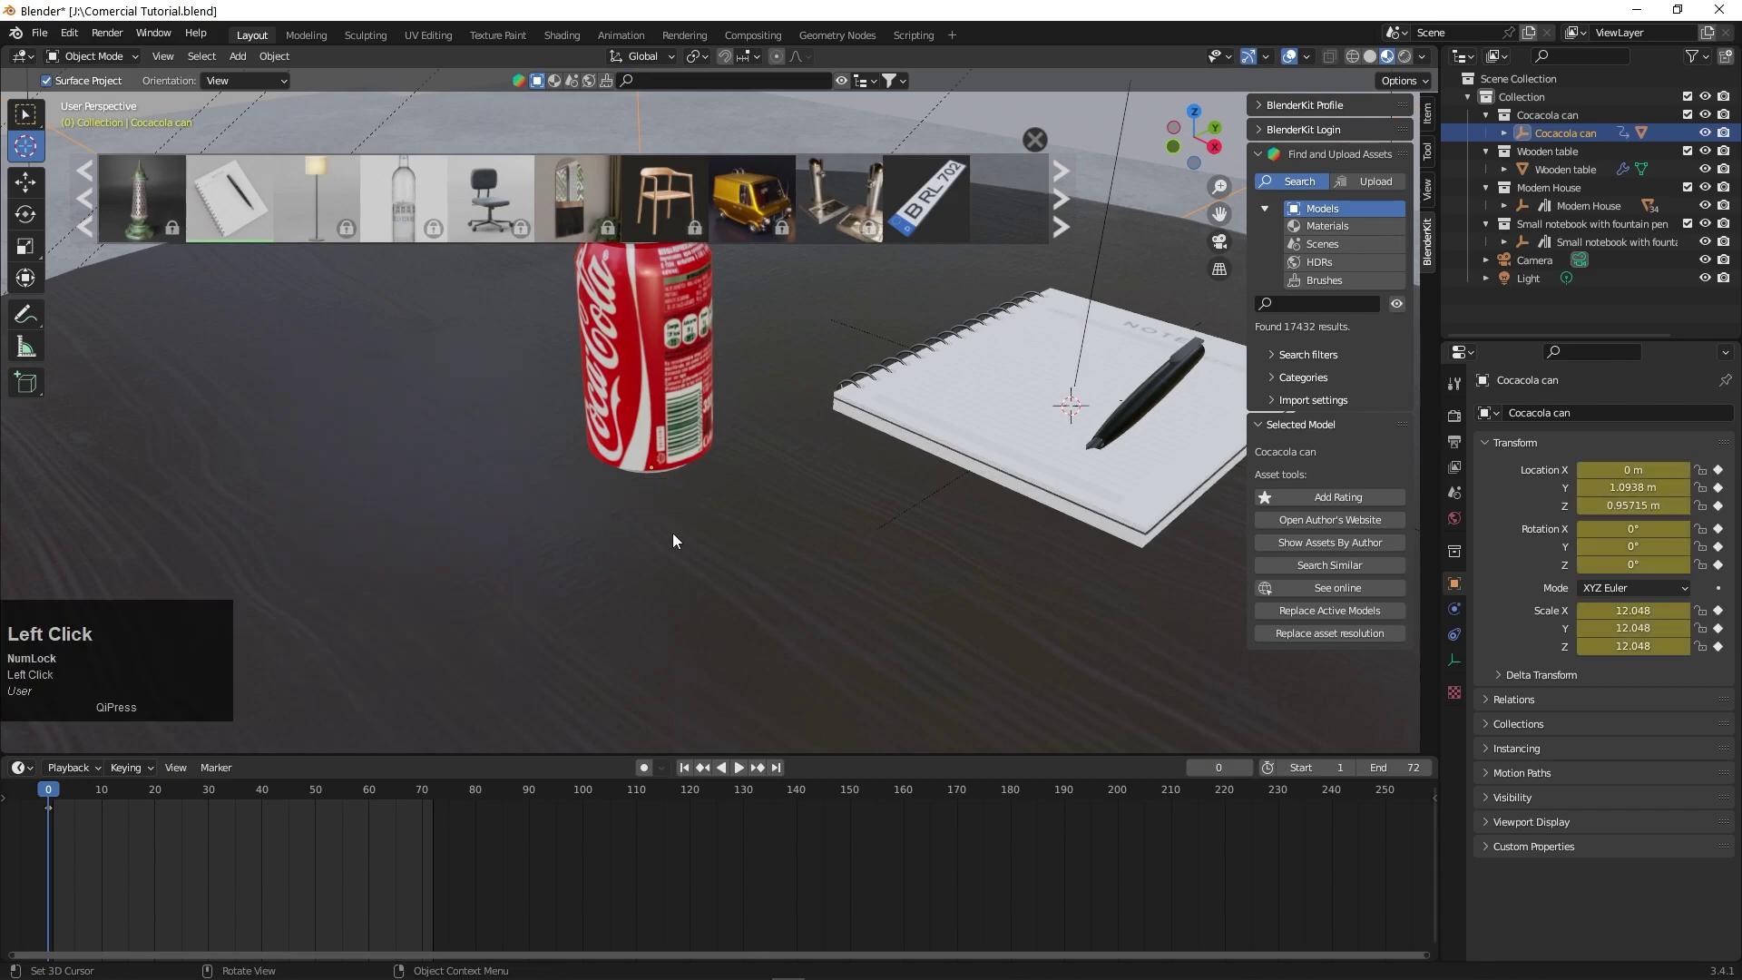
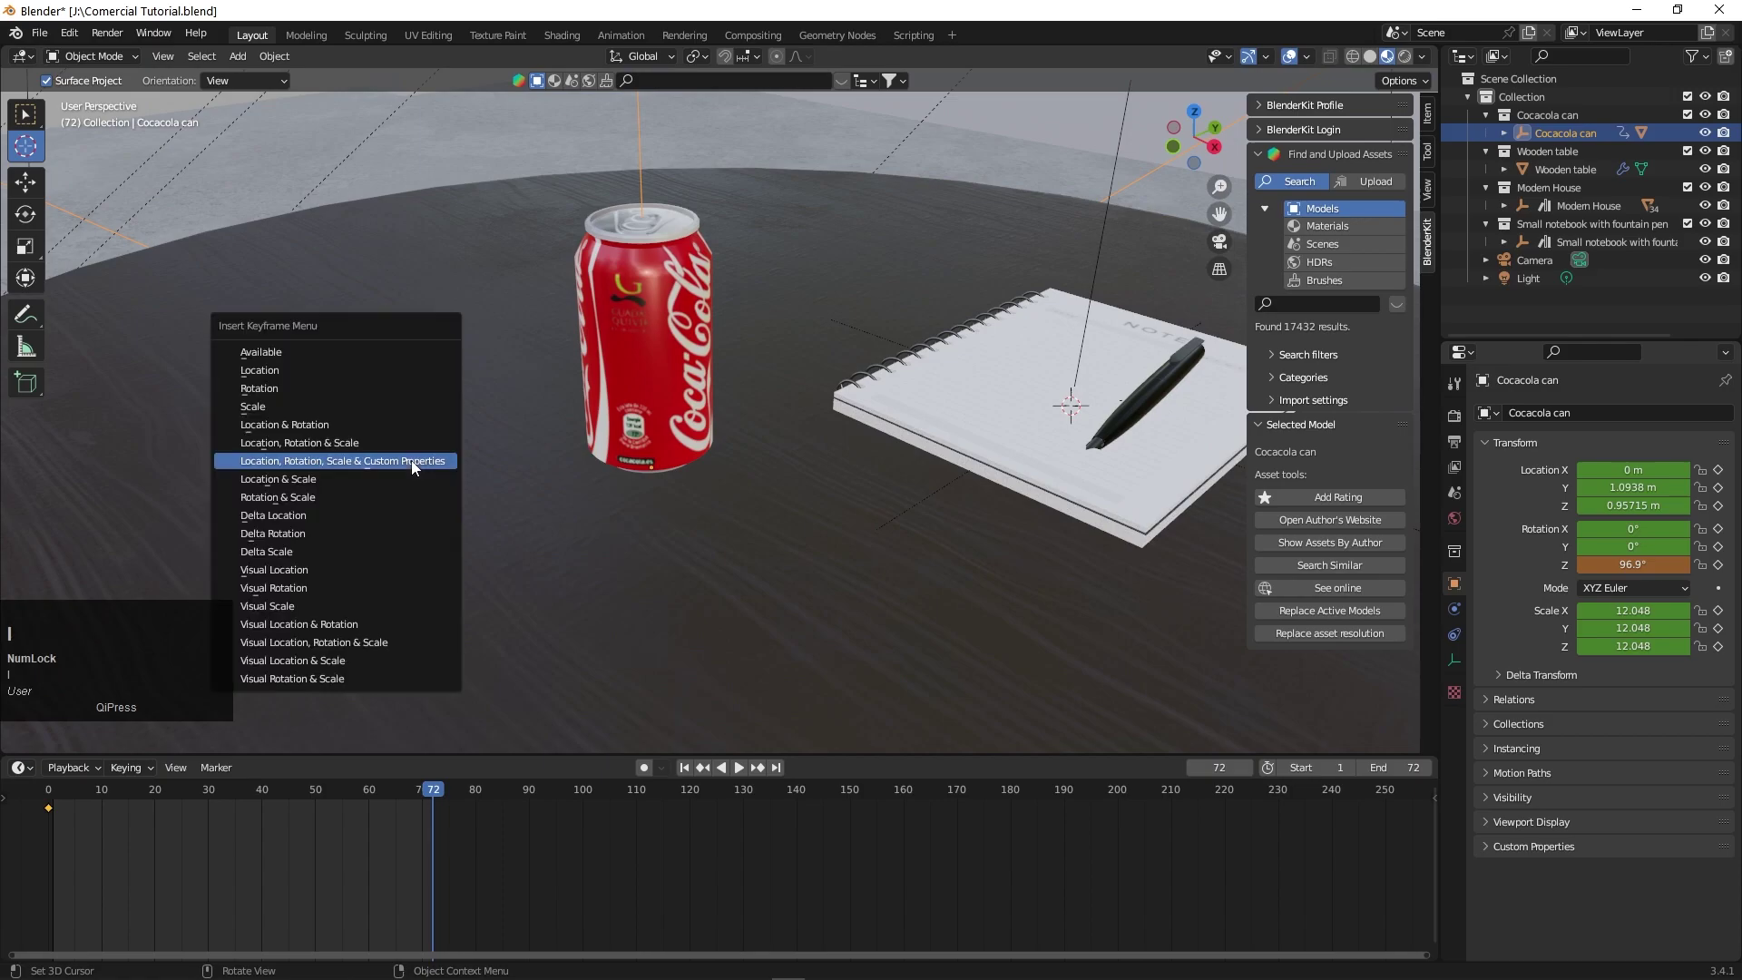
{"action": "left_click", "coordinate": [420, 467]}
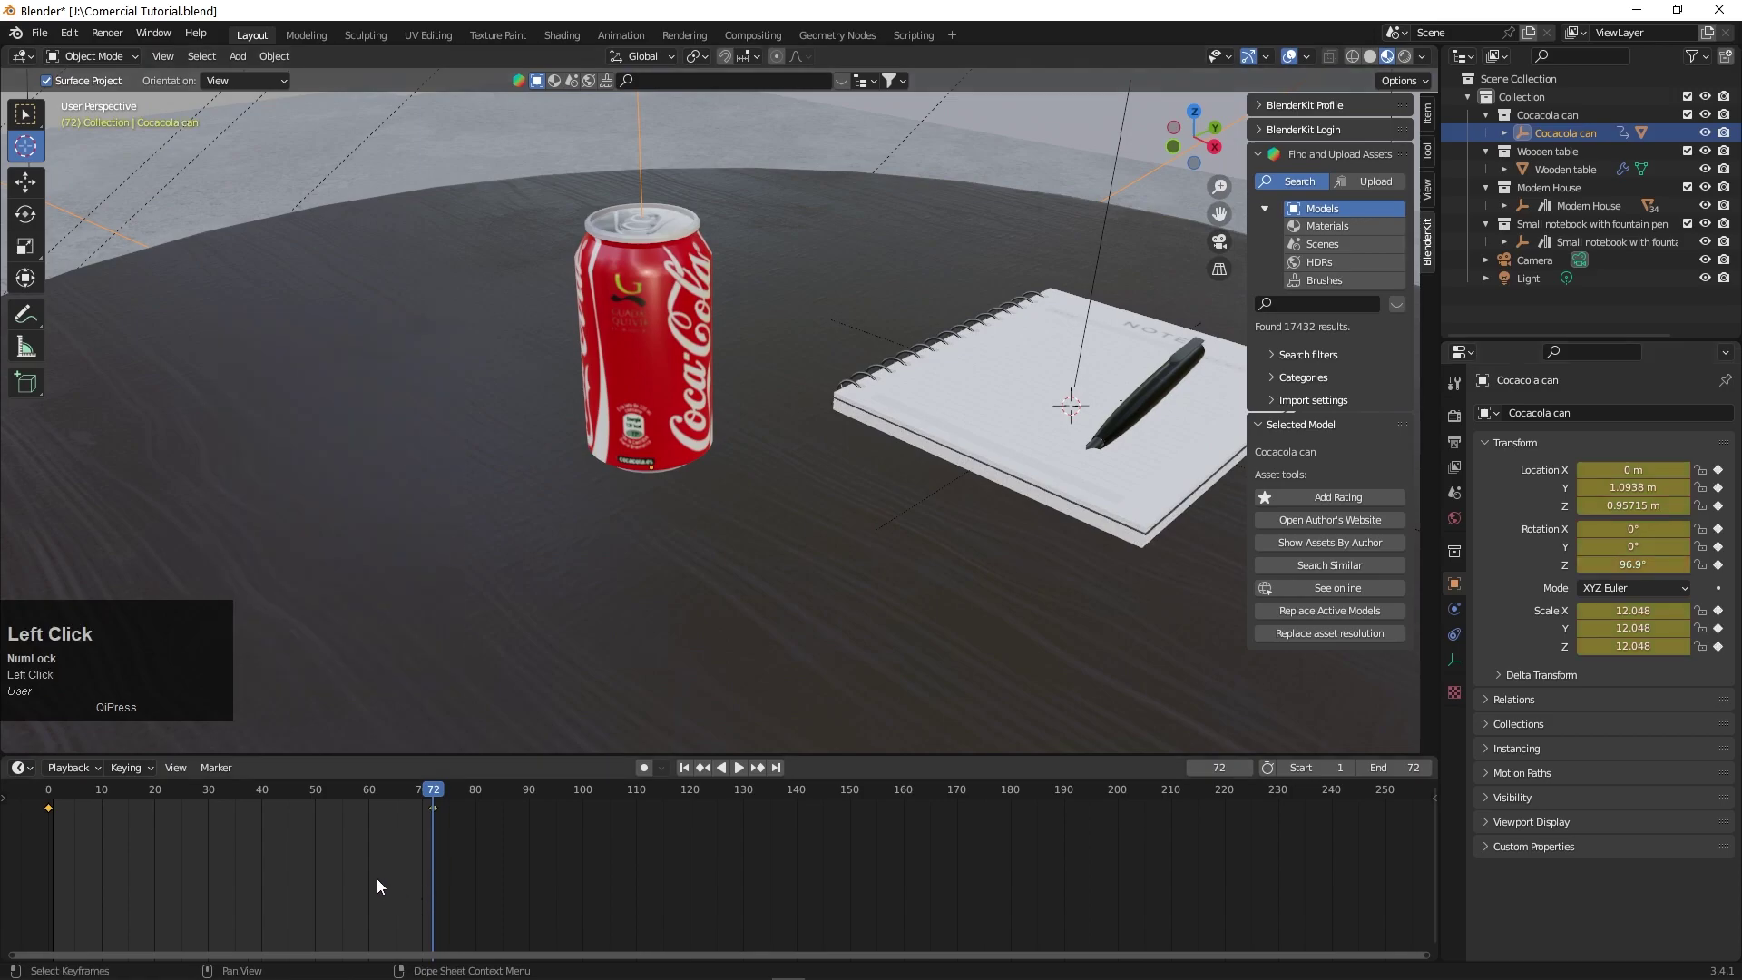
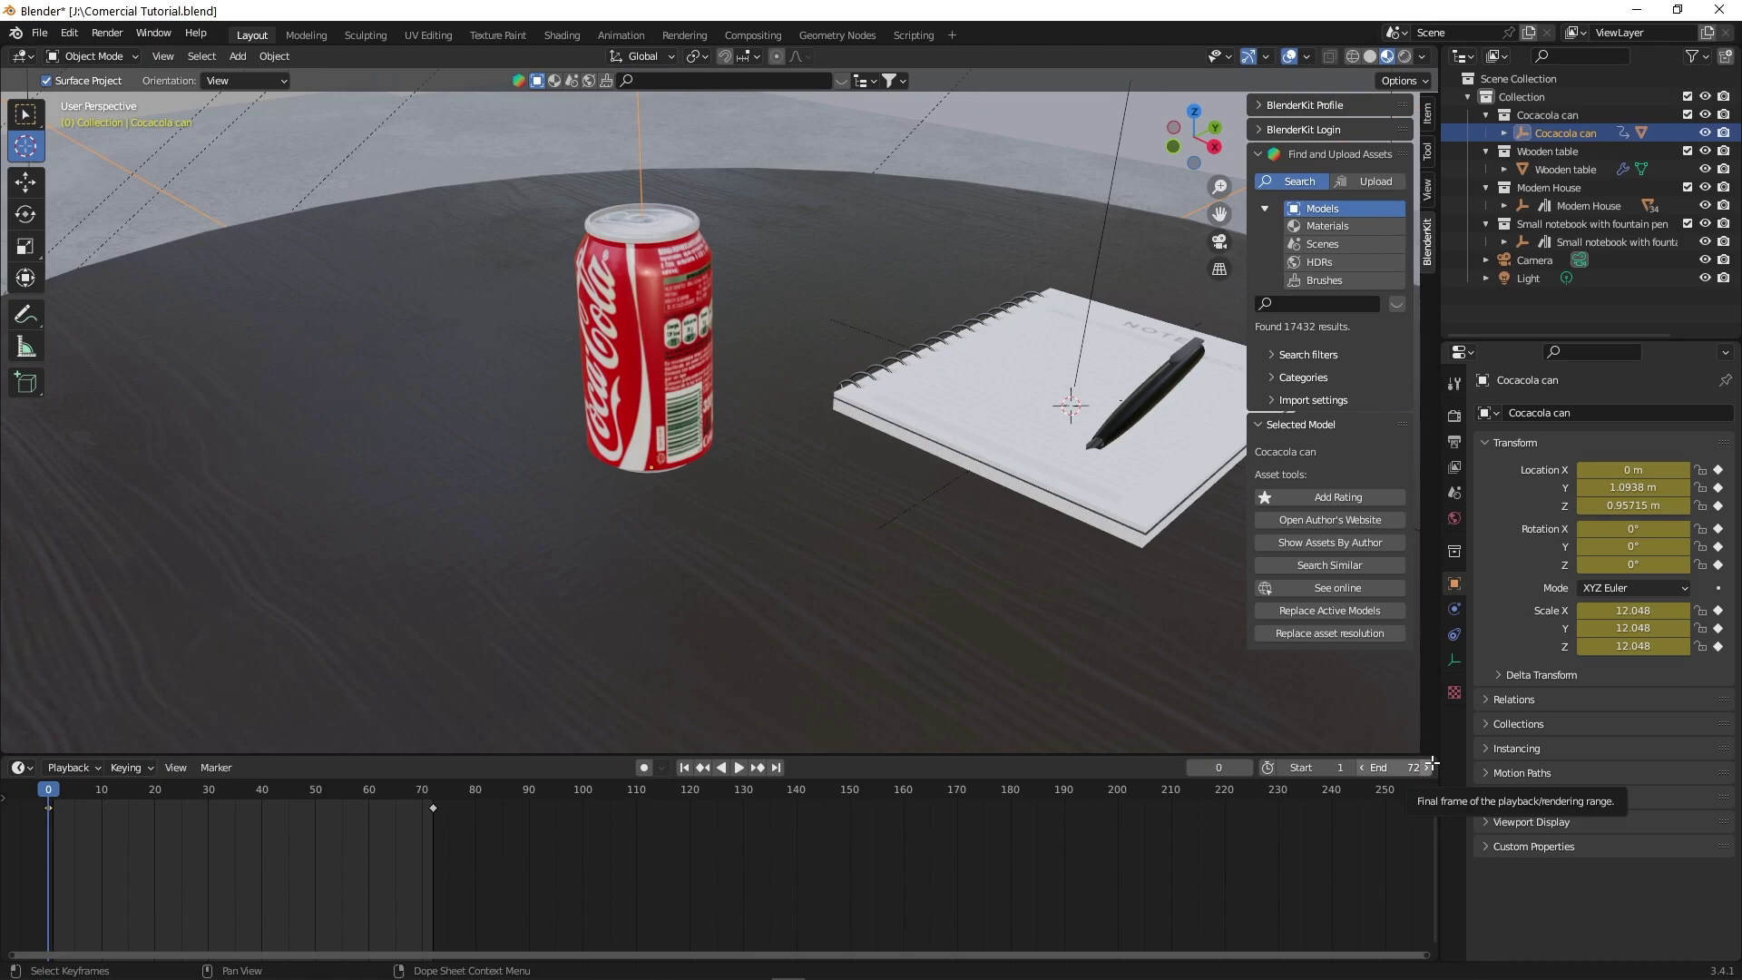
- Preview the spin, then set the can's keyframes to Linear interpolation for constant speed
{"action": "key", "text": "space"}
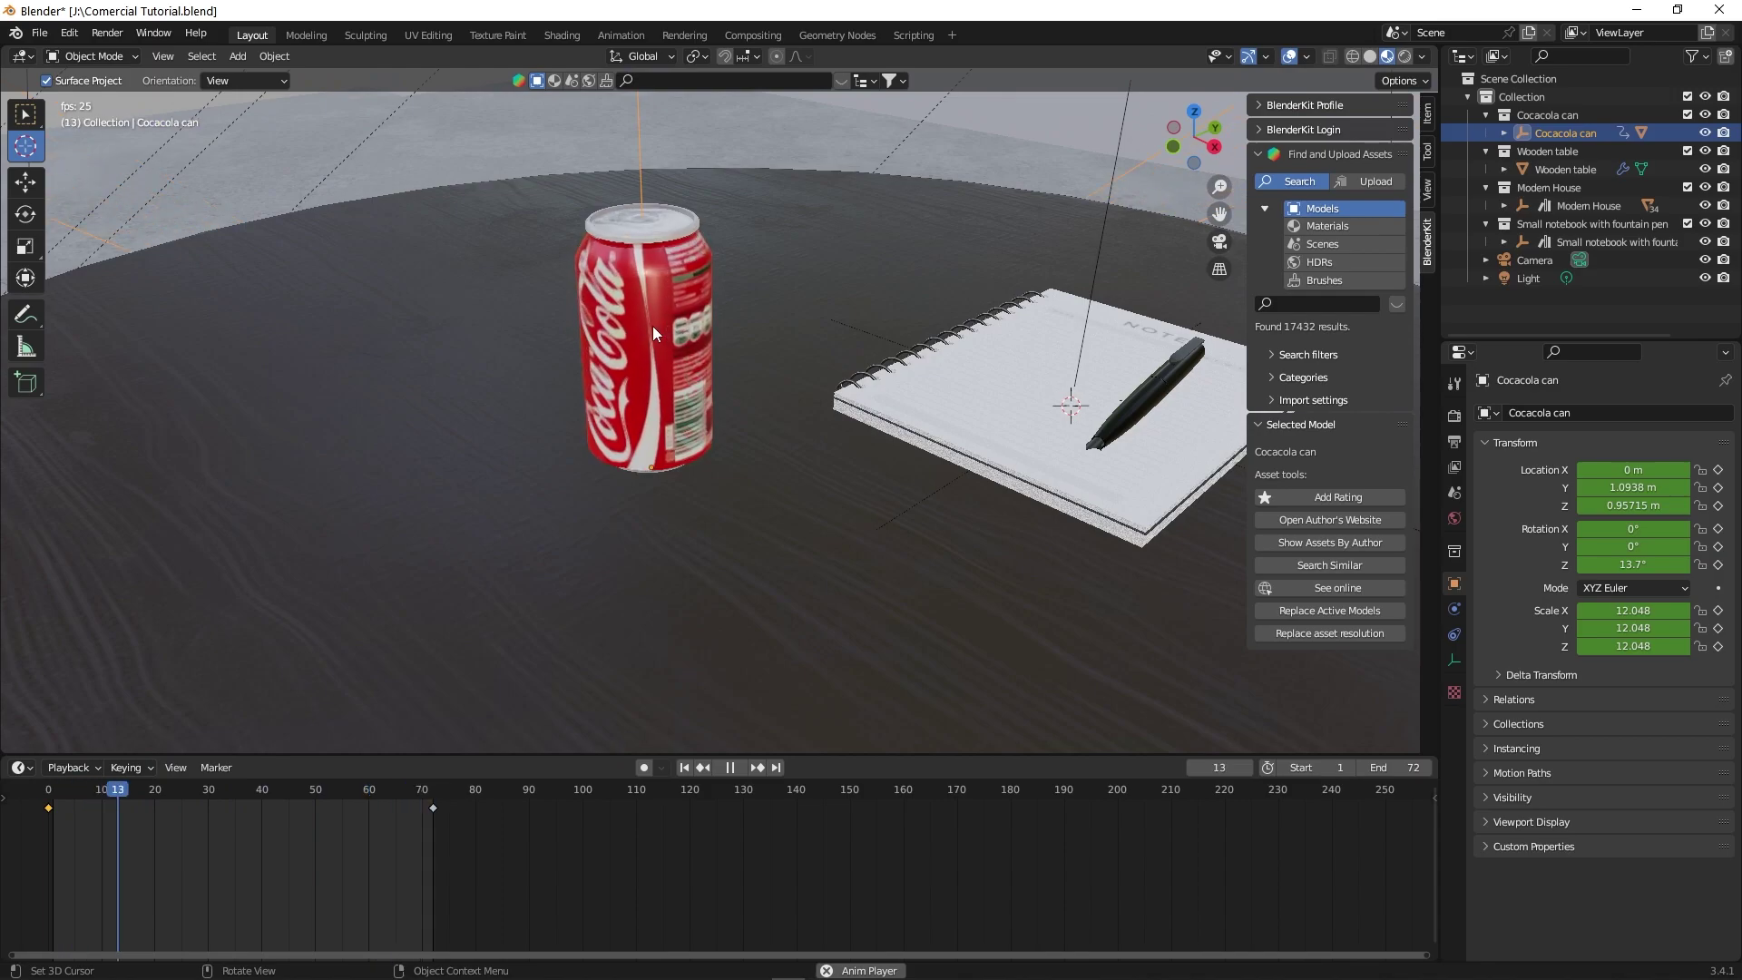
{"action": "key", "text": "space"}
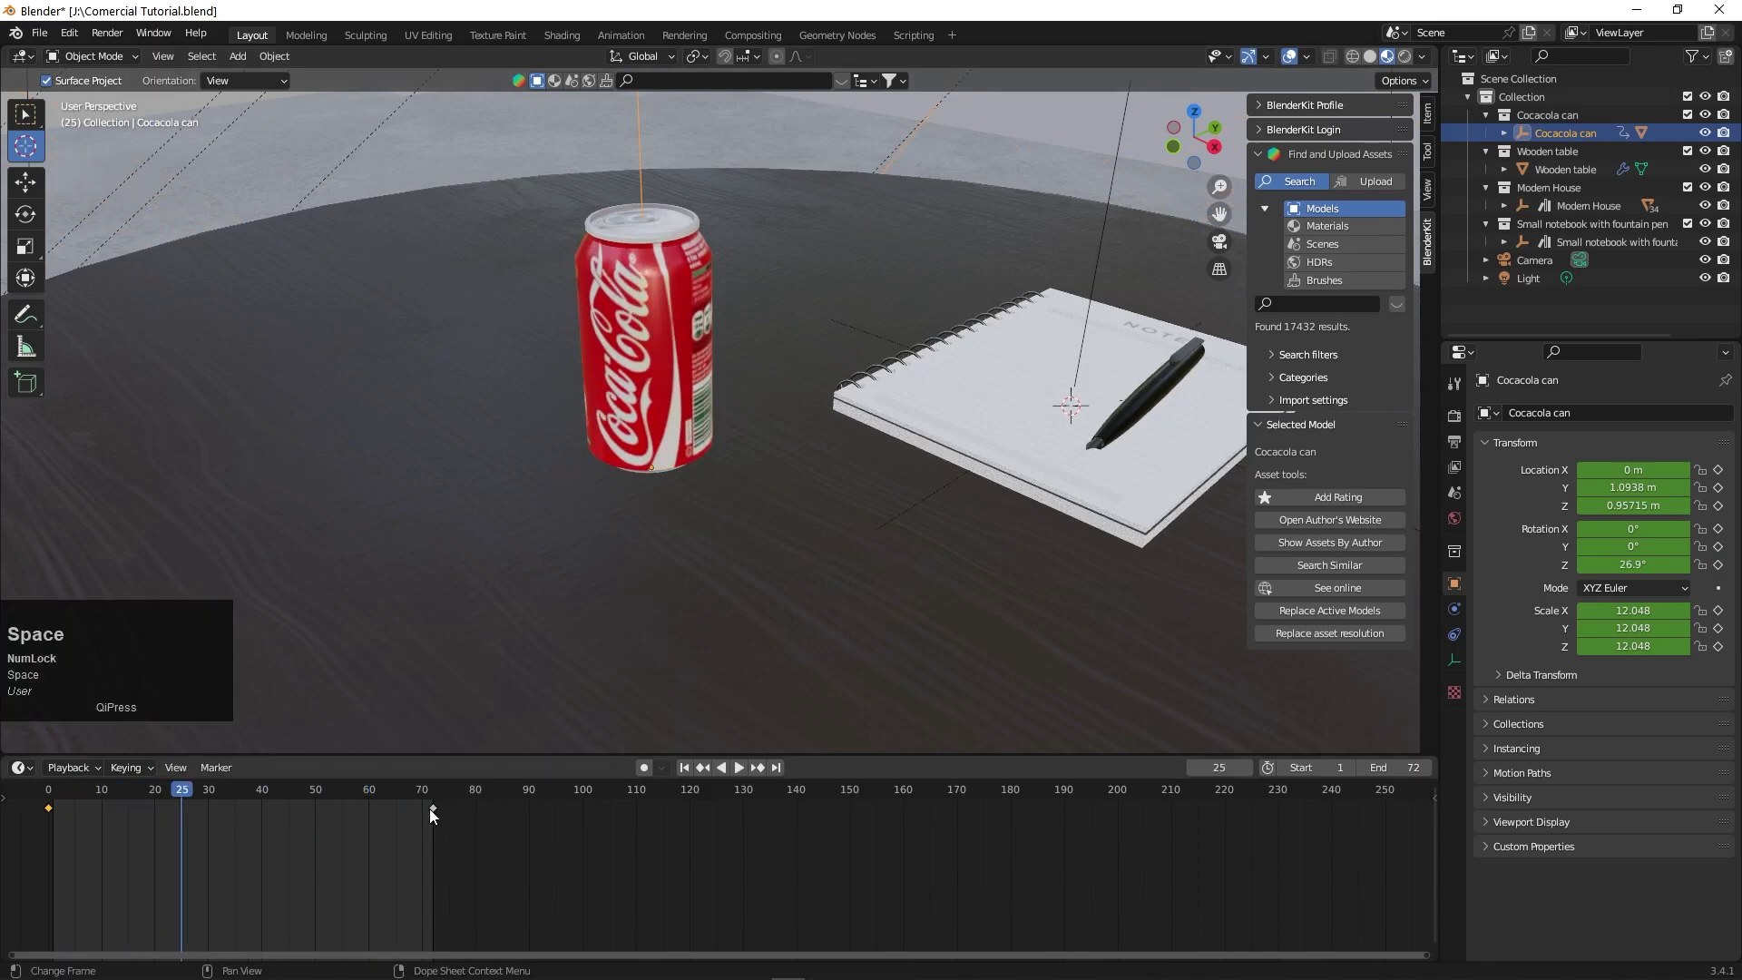
{"action": "left_click_drag", "start_coordinate": [439, 818], "coordinate": [105, 838]}
{"action": "right_click", "coordinate": [104, 838]}
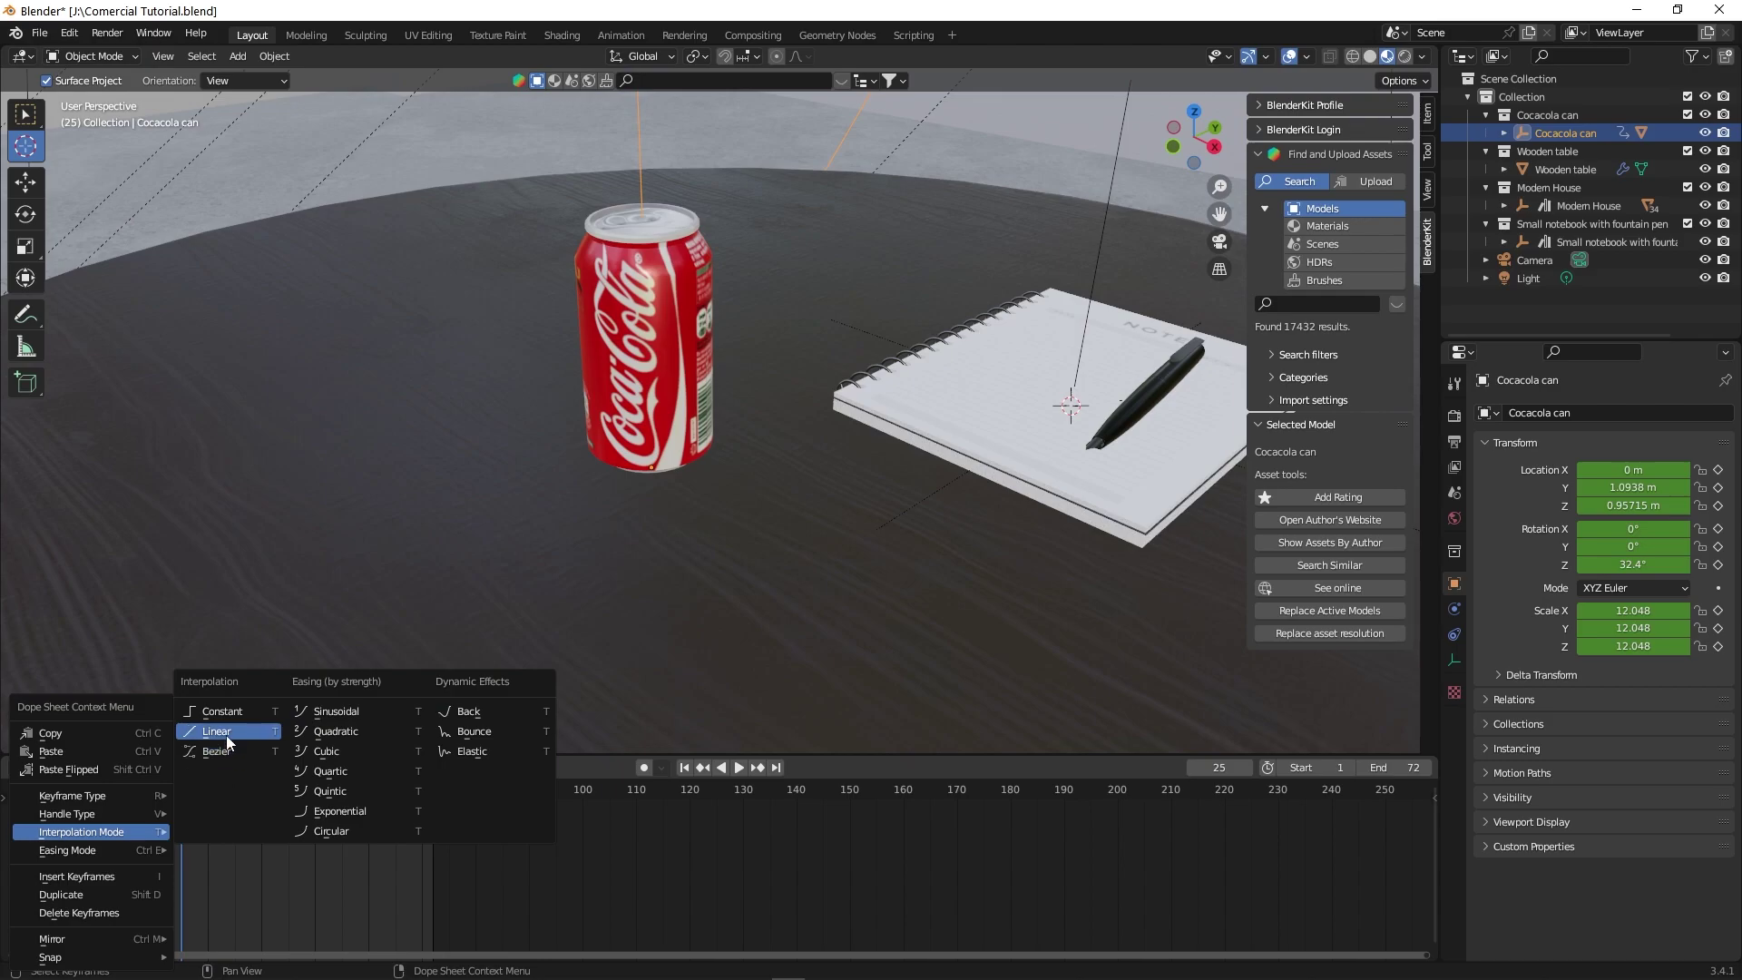
{"action": "left_click_drag", "start_coordinate": [235, 742], "coordinate": [1414, 797]}
- Play and stop the can's constant-speed spin and look around the table scene
{"action": "key", "text": "space"}
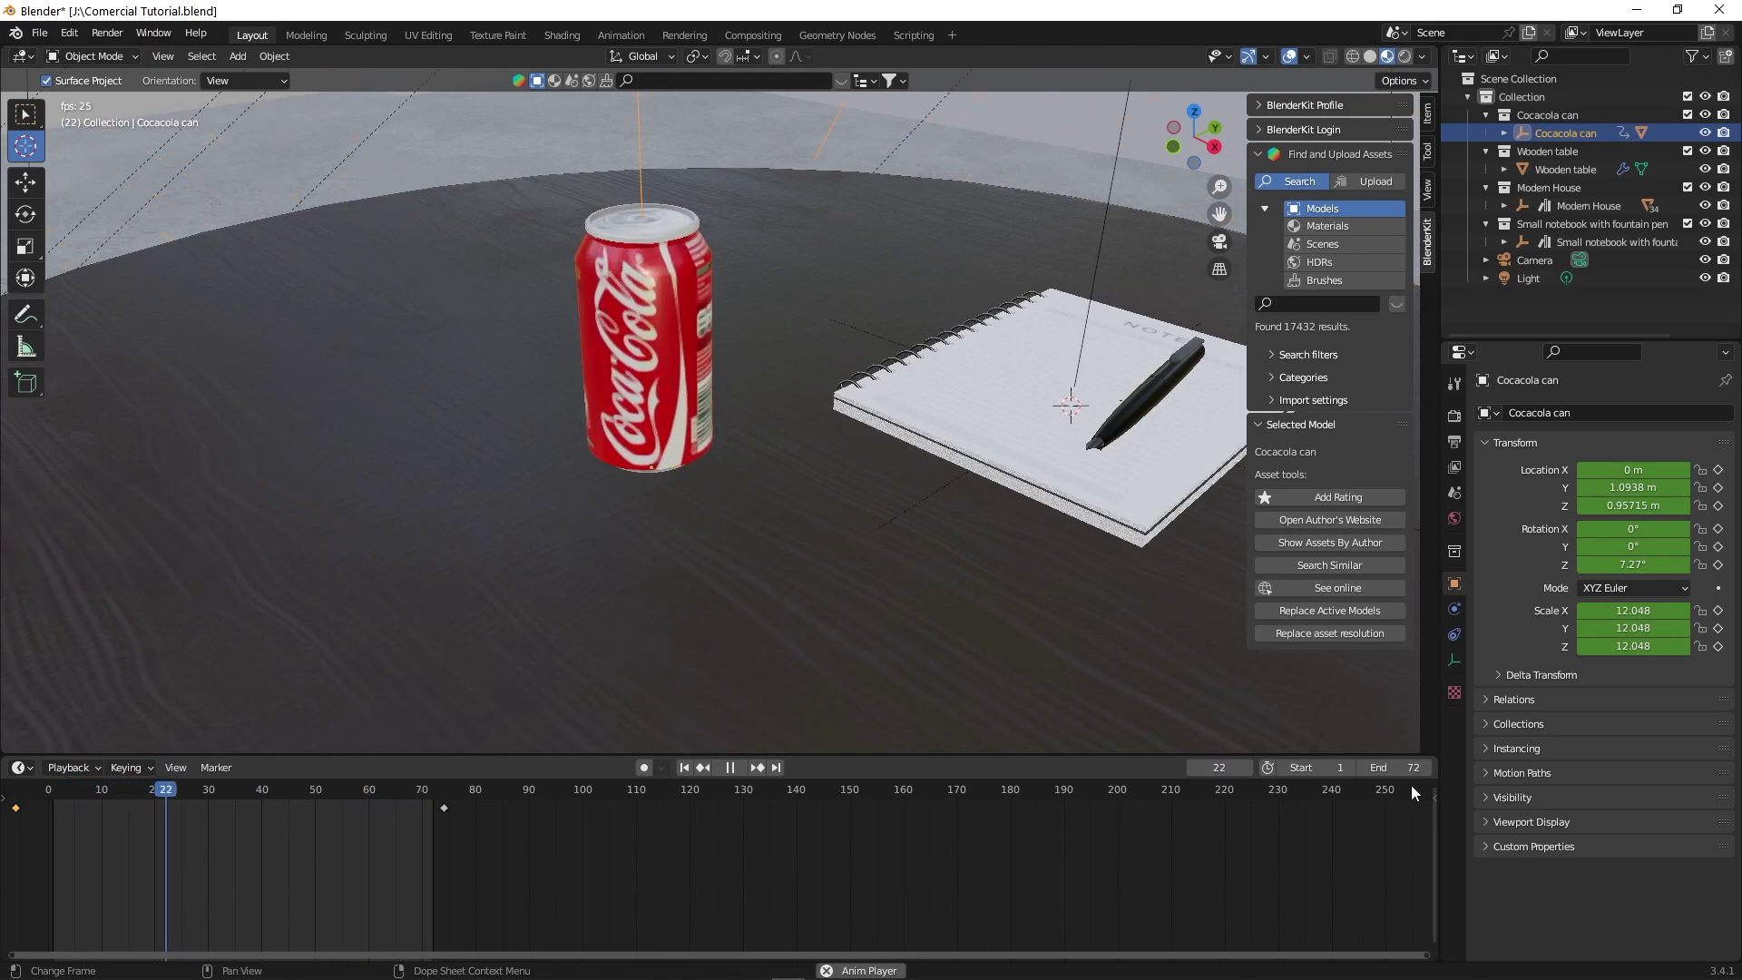
{"action": "key", "text": "space"}
{"action": "left_click_drag", "start_coordinate": [401, 791], "coordinate": [641, 689]}
{"action": "scroll", "scroll_direction": "up", "scroll_amount": 3}
{"action": "scroll", "scroll_direction": "down", "scroll_amount": 3}
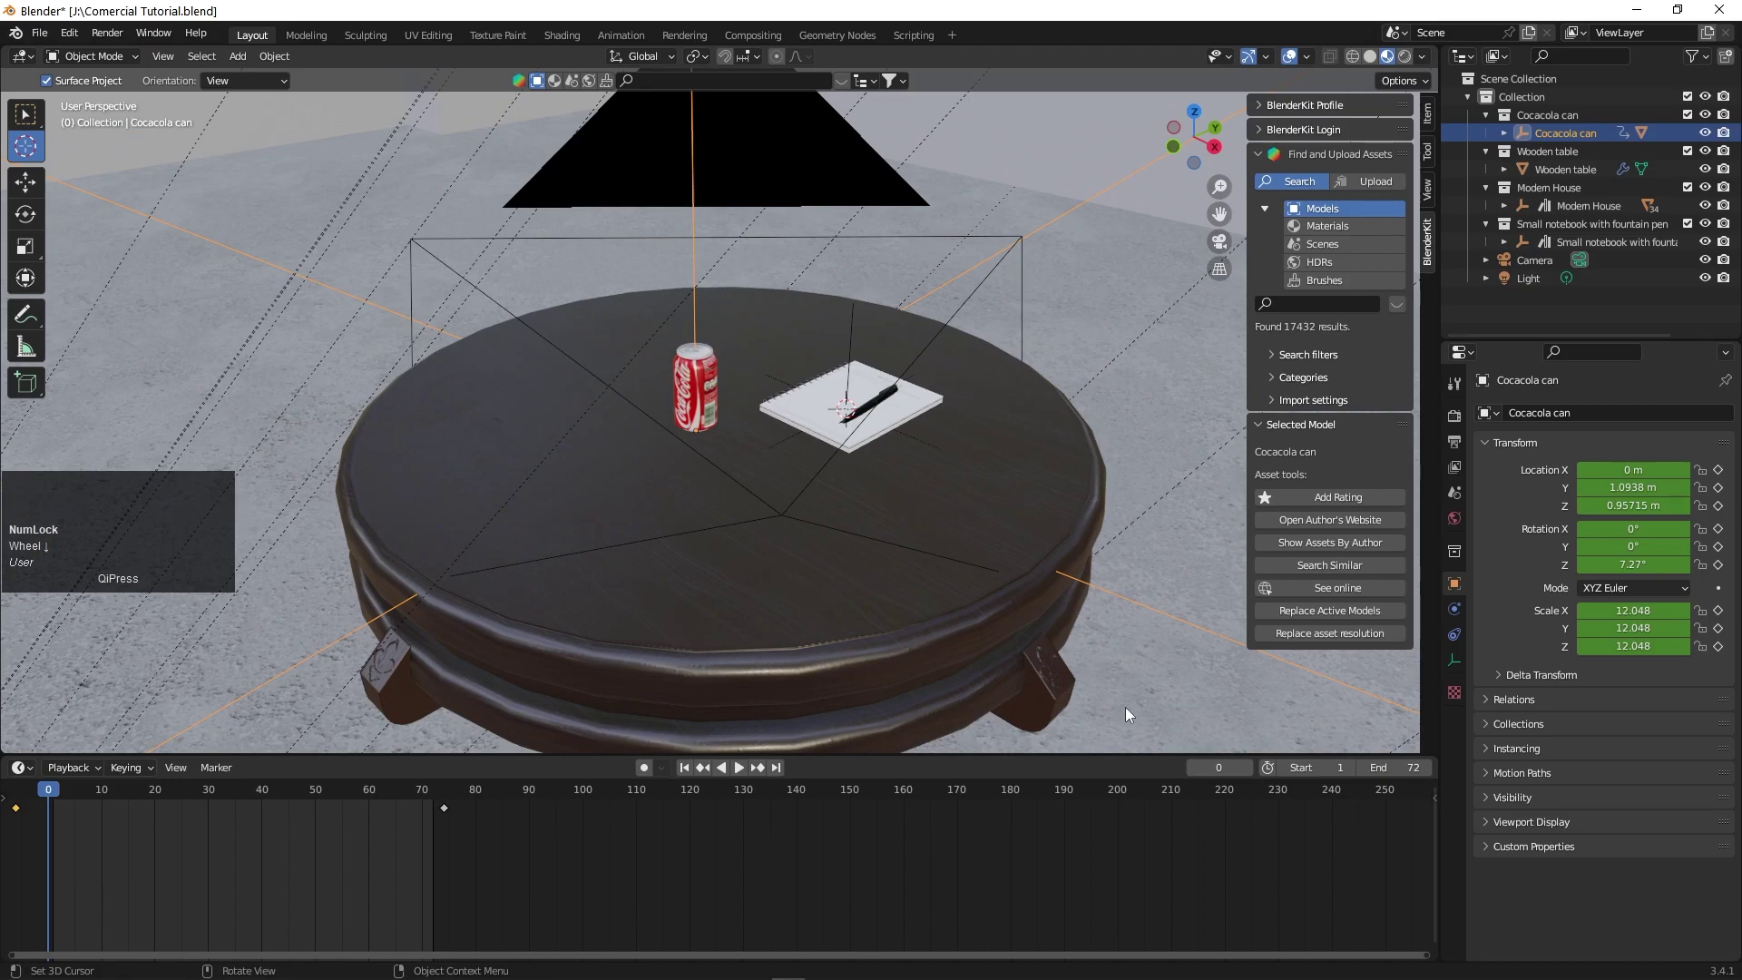
- Select the camera, keyframe its wide position, then keyframe a close-up of the can and notebook
{"action": "left_click", "coordinate": [1538, 266]}
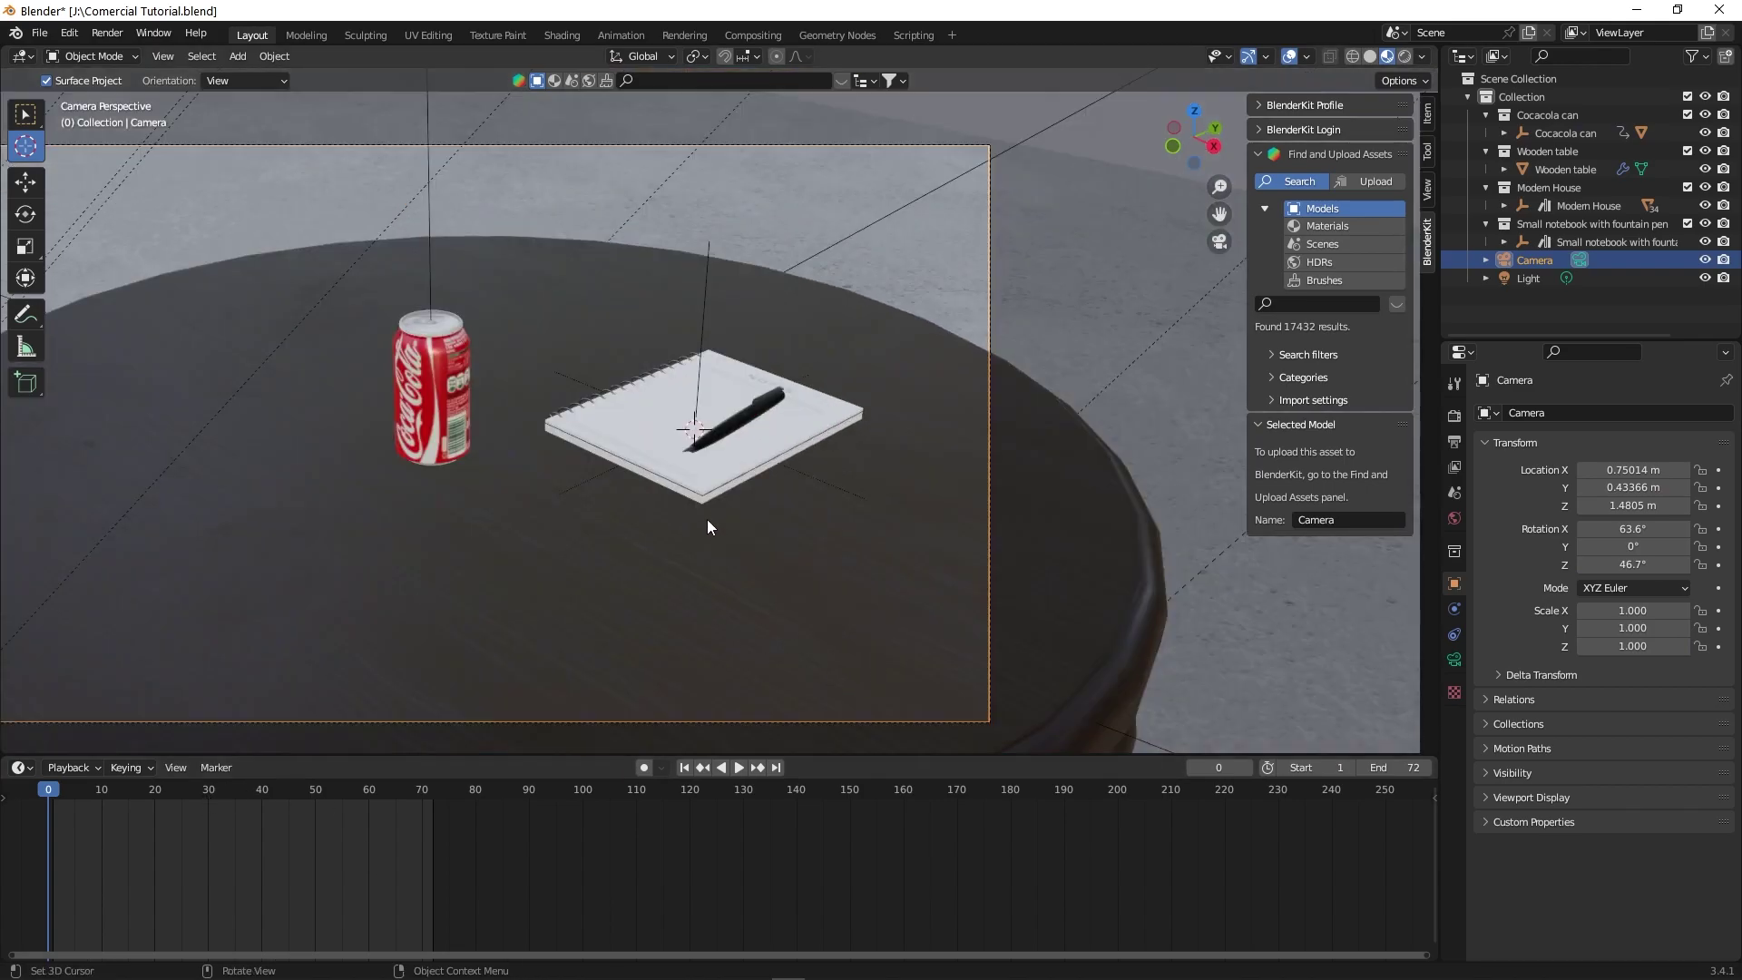
{"action": "left_click", "coordinate": [716, 526]}
{"action": "scroll", "scroll_direction": "down", "scroll_amount": 3}
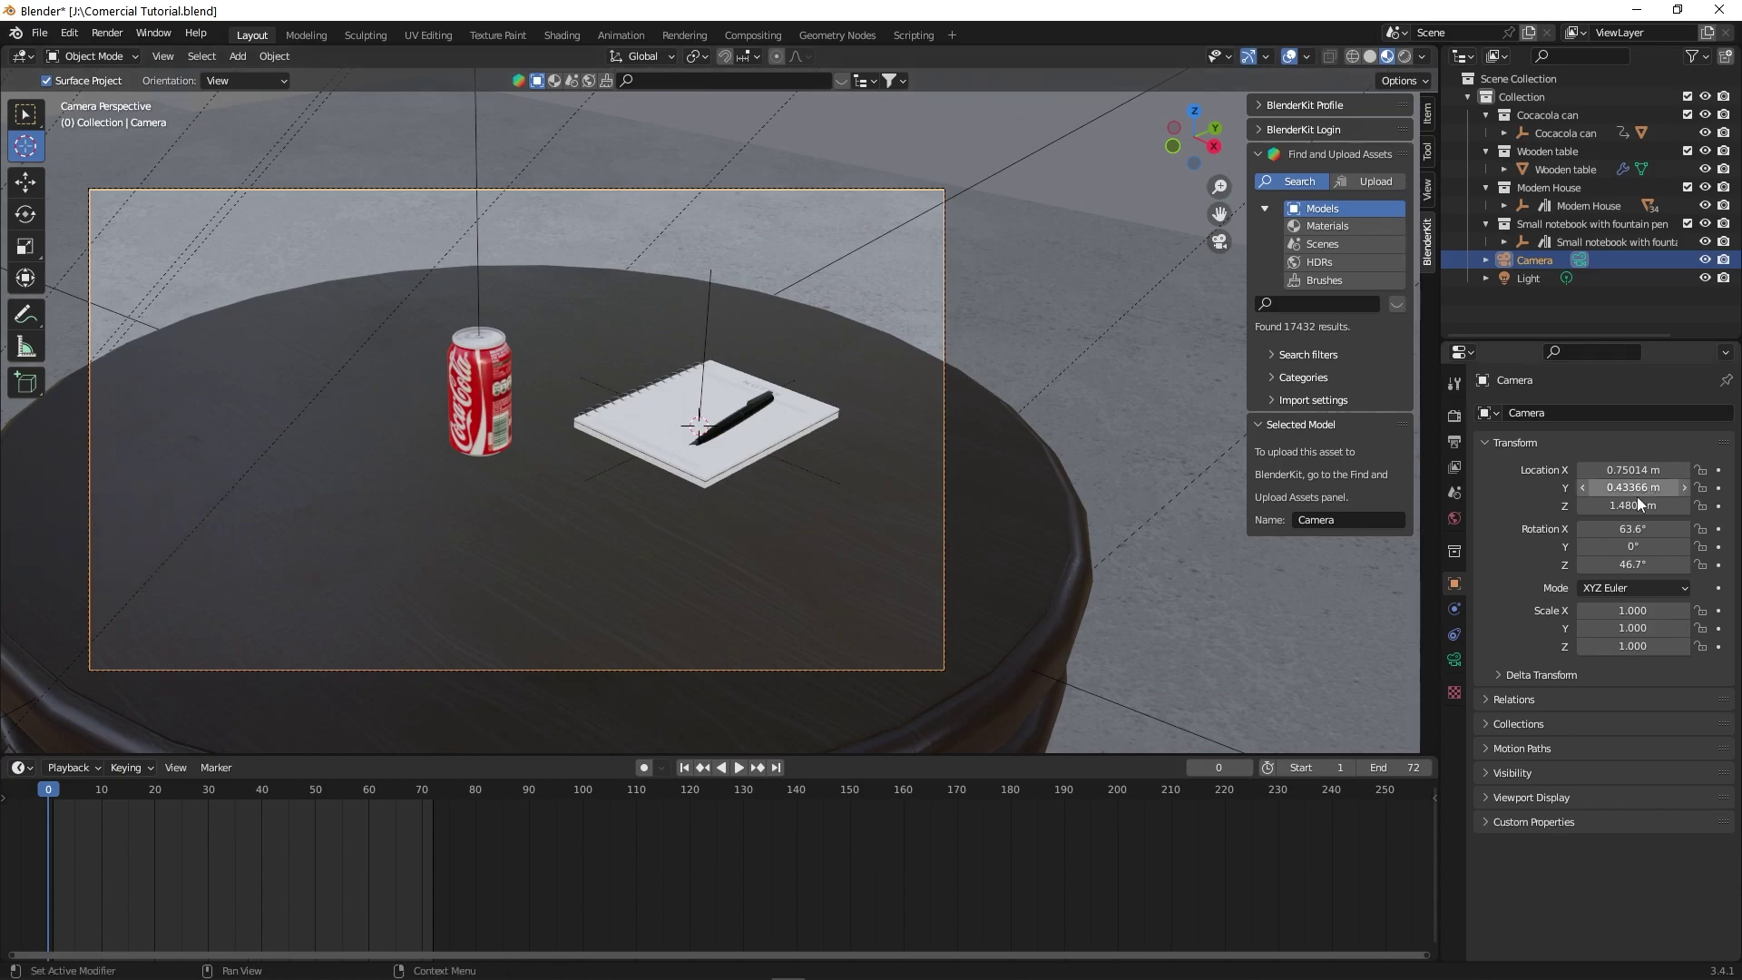
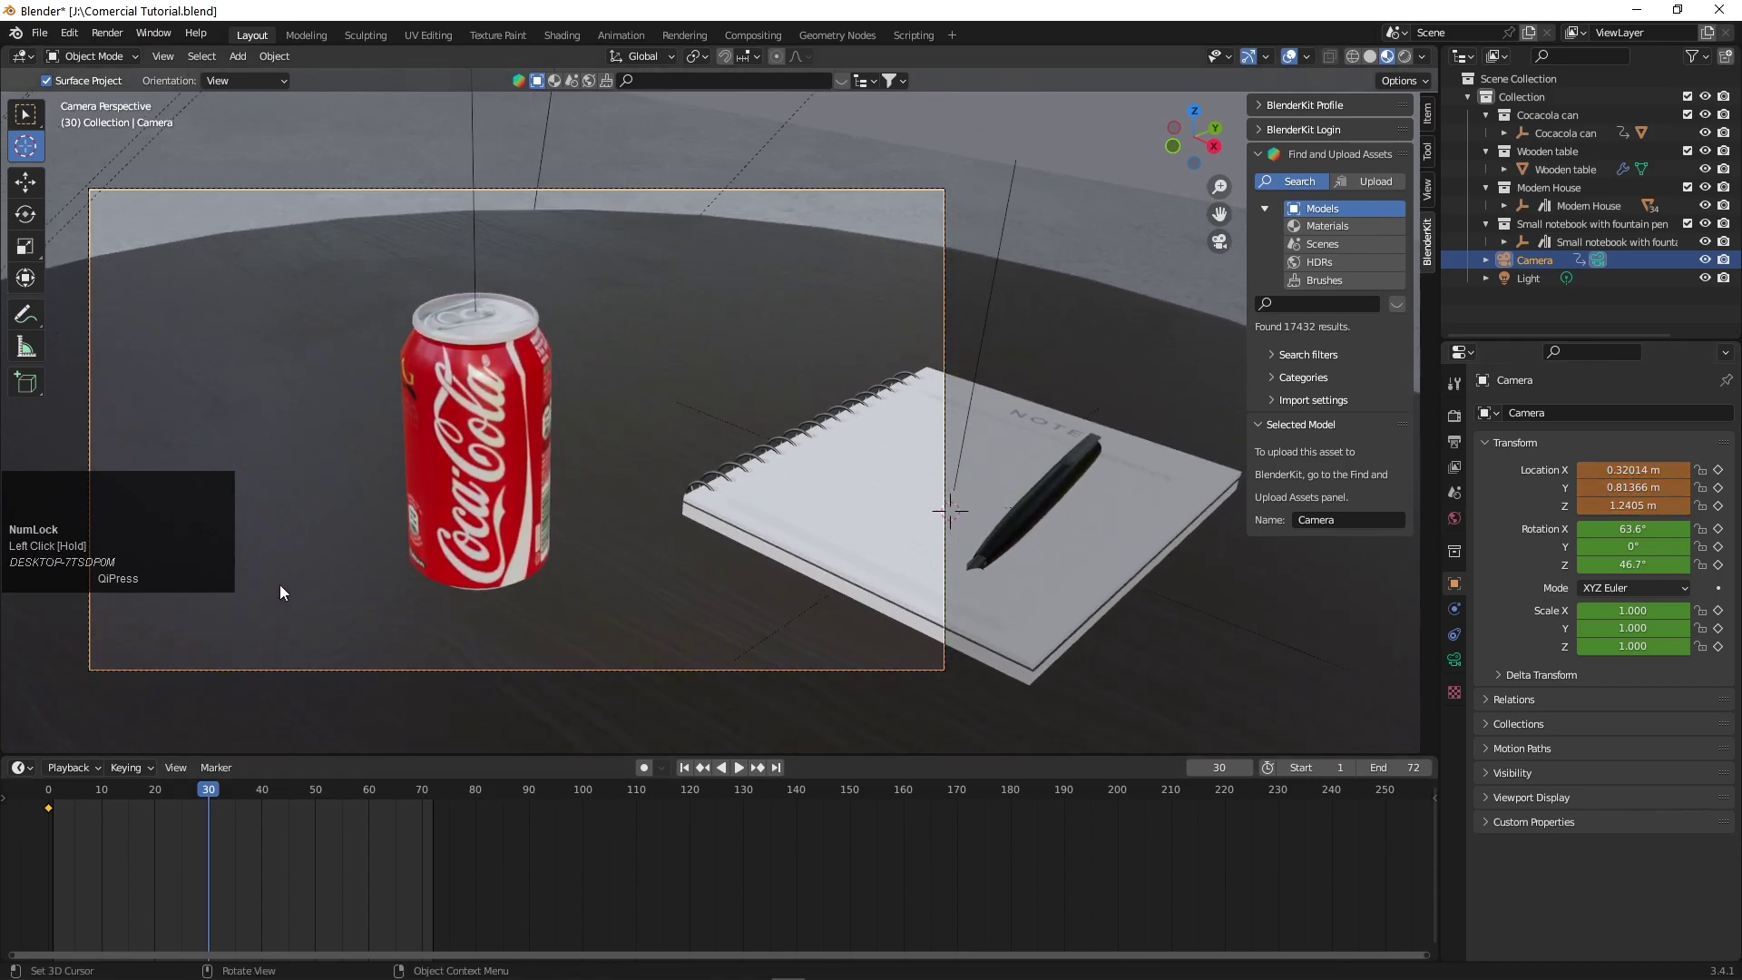
{"action": "key", "text": "i"}
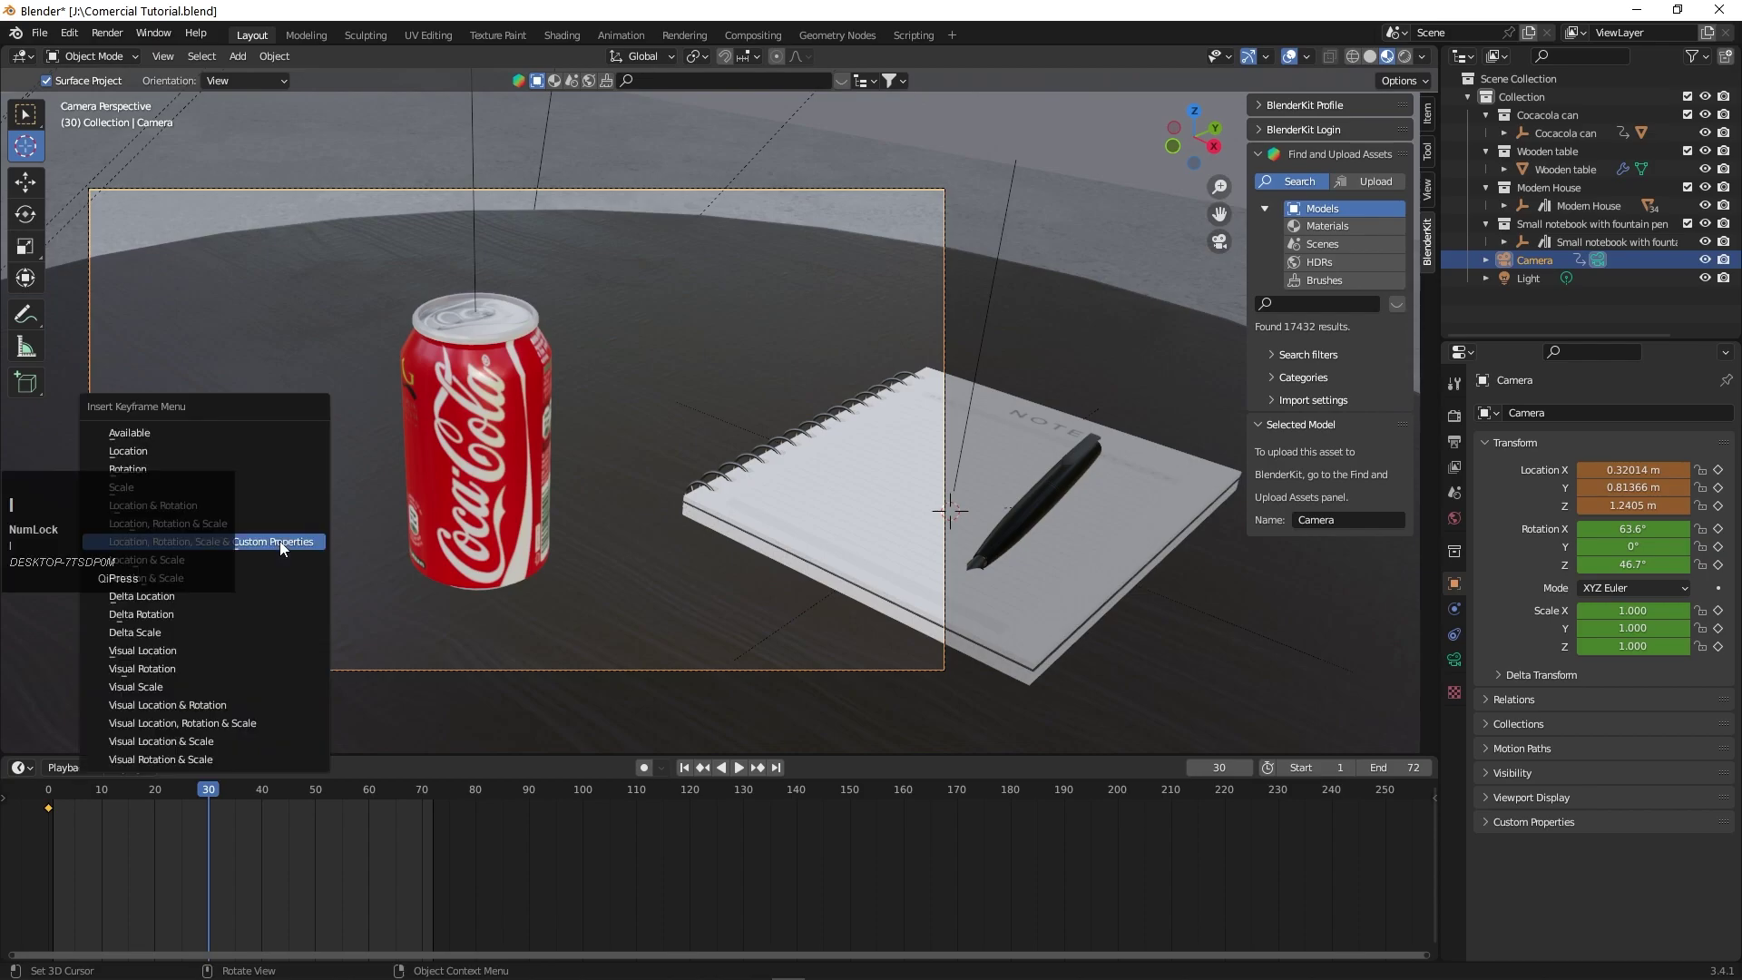
- Scrub and play the camera push-in animation, then return to the first frame
{"action": "left_click_drag", "start_coordinate": [288, 548], "coordinate": [899, 479]}
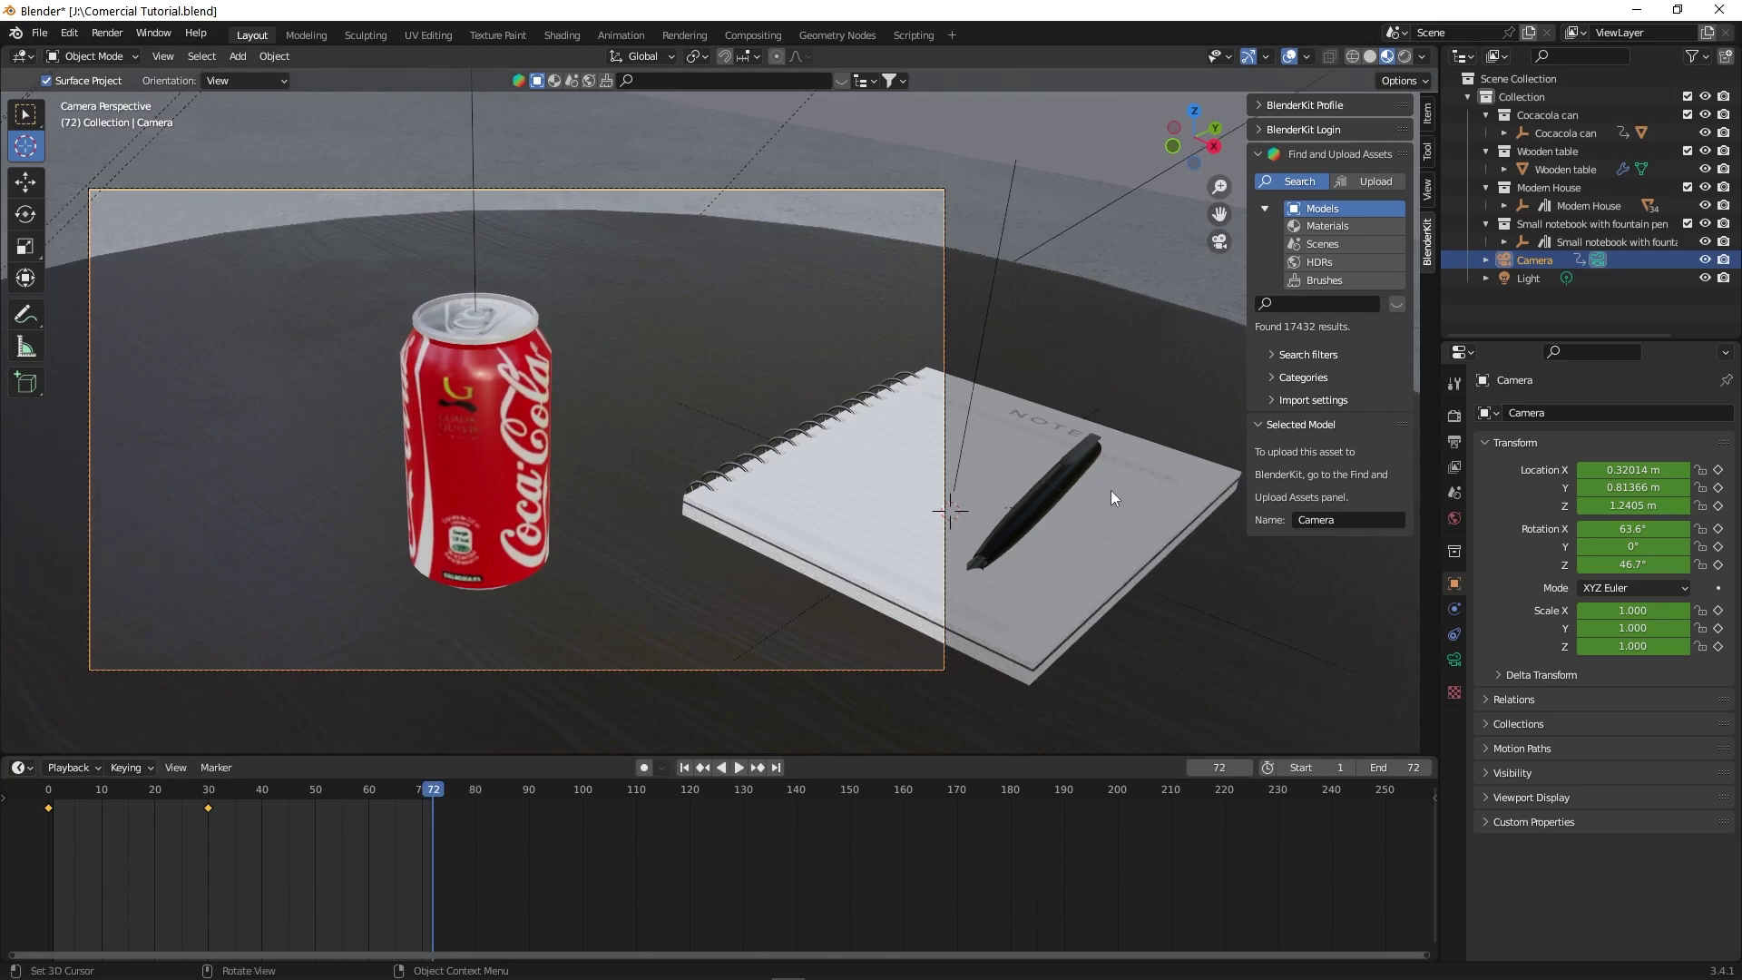
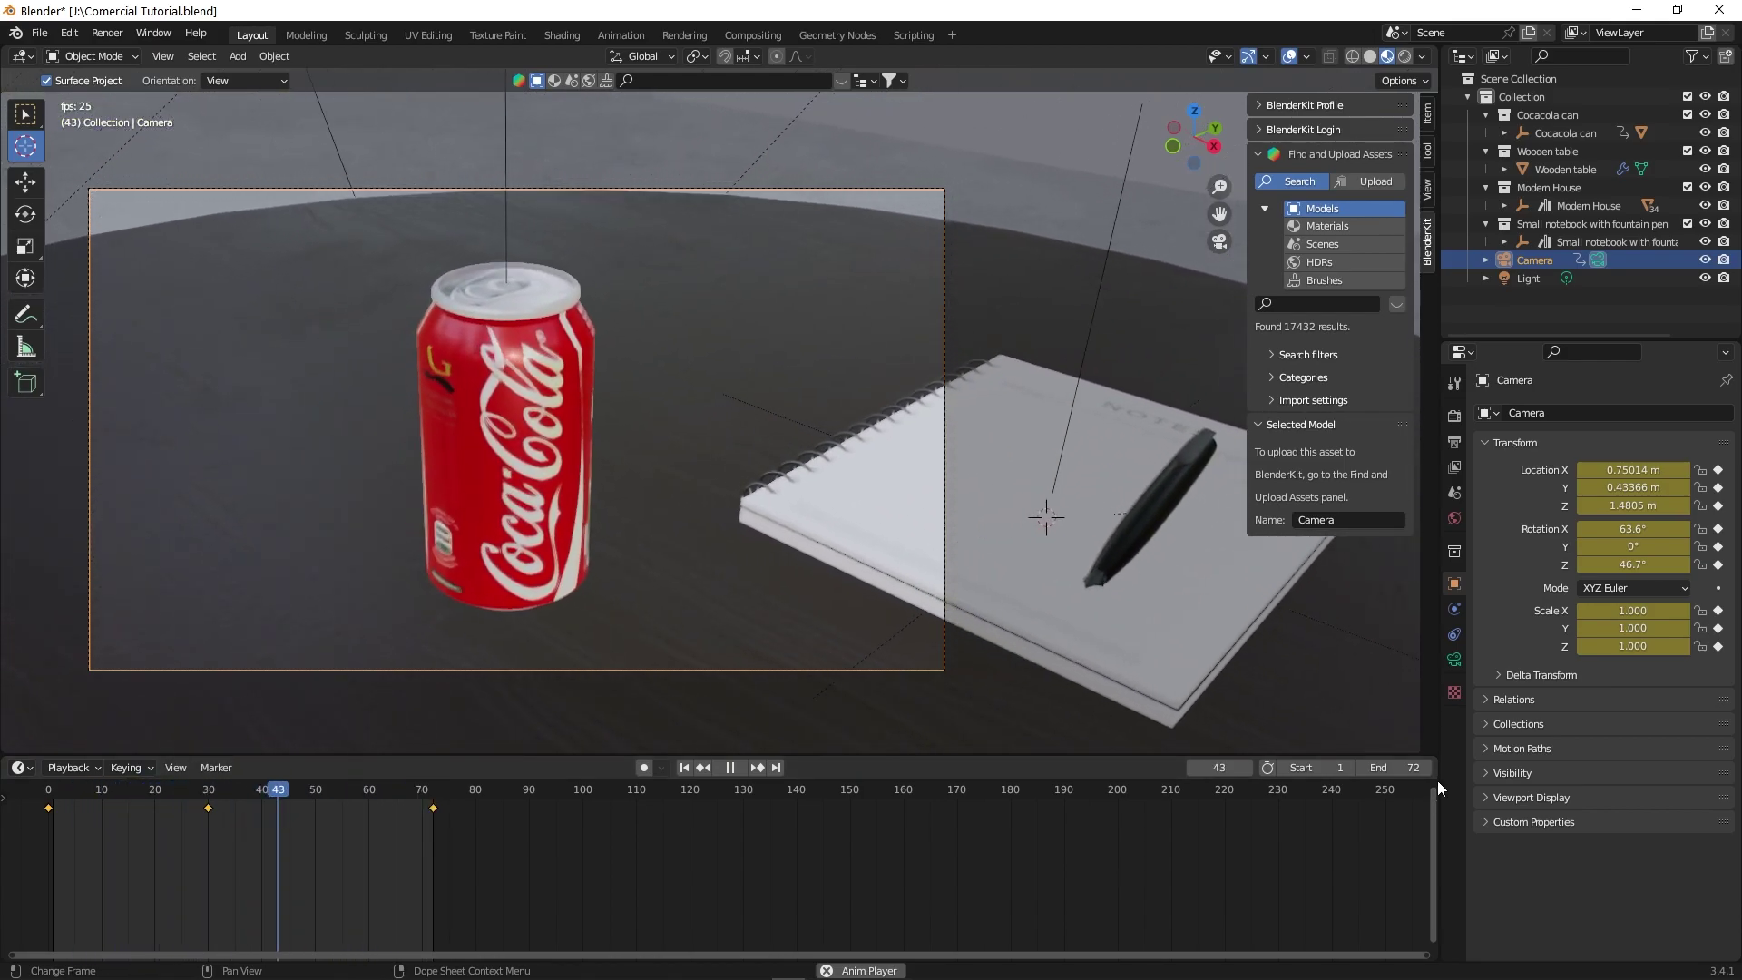
{"action": "key", "text": "space"}
{"action": "left_click_drag", "start_coordinate": [166, 800], "coordinate": [948, 673]}
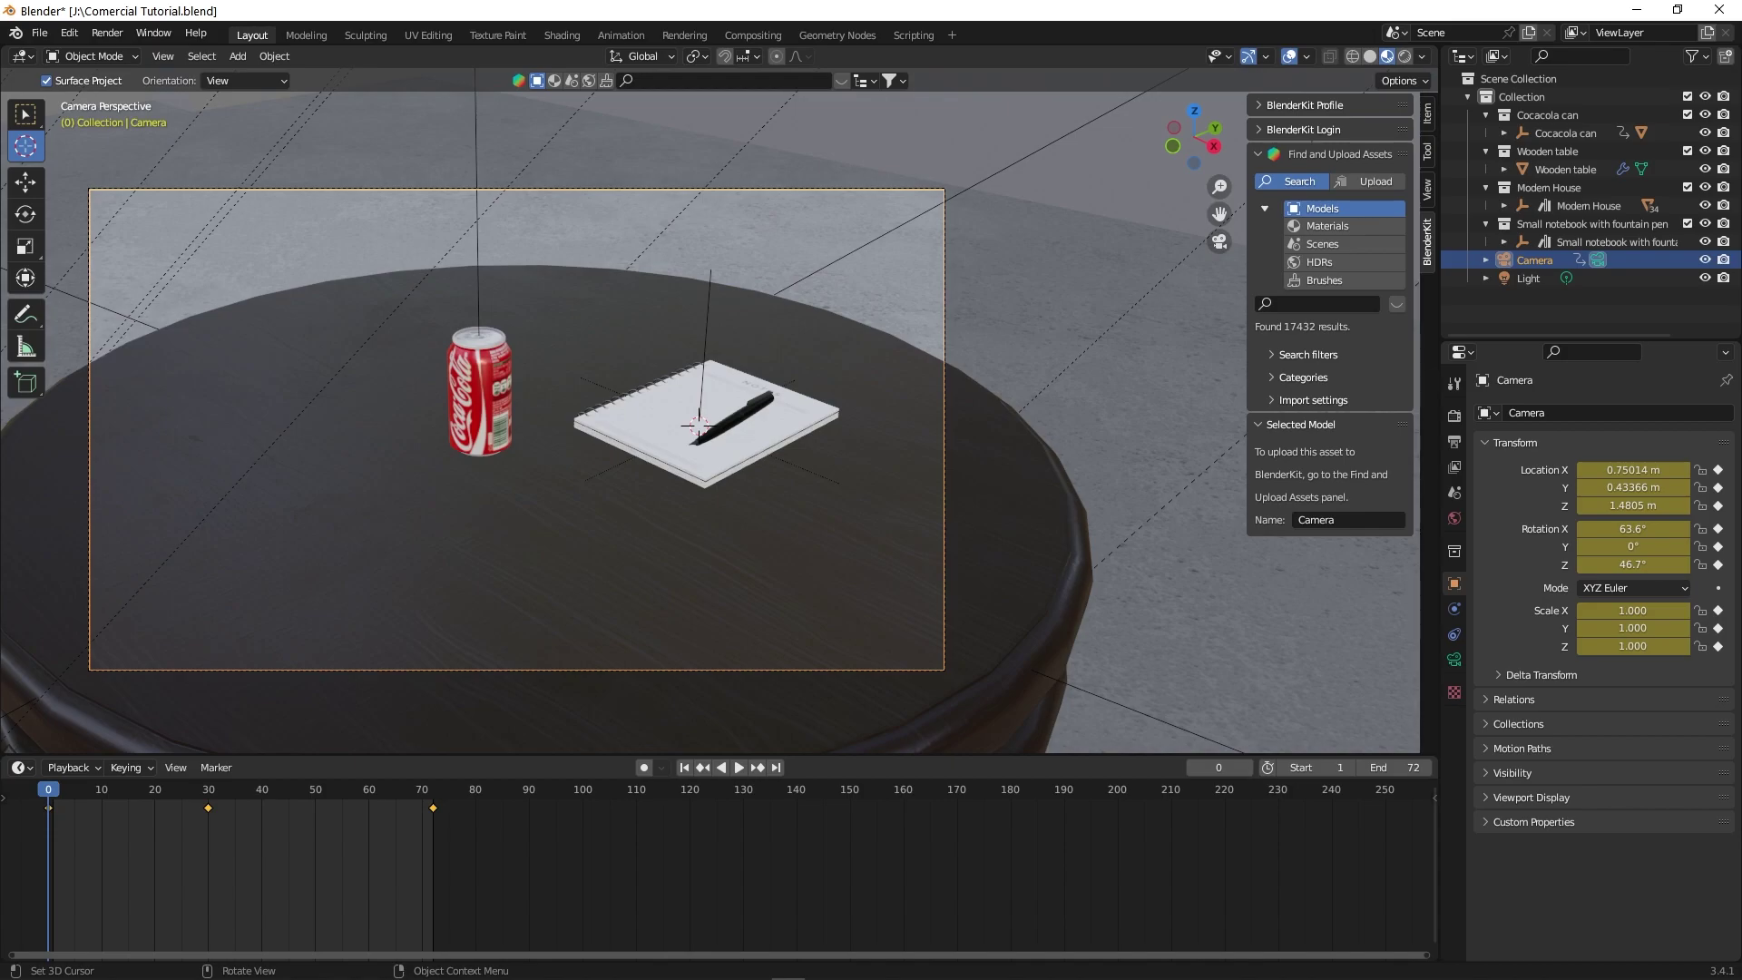
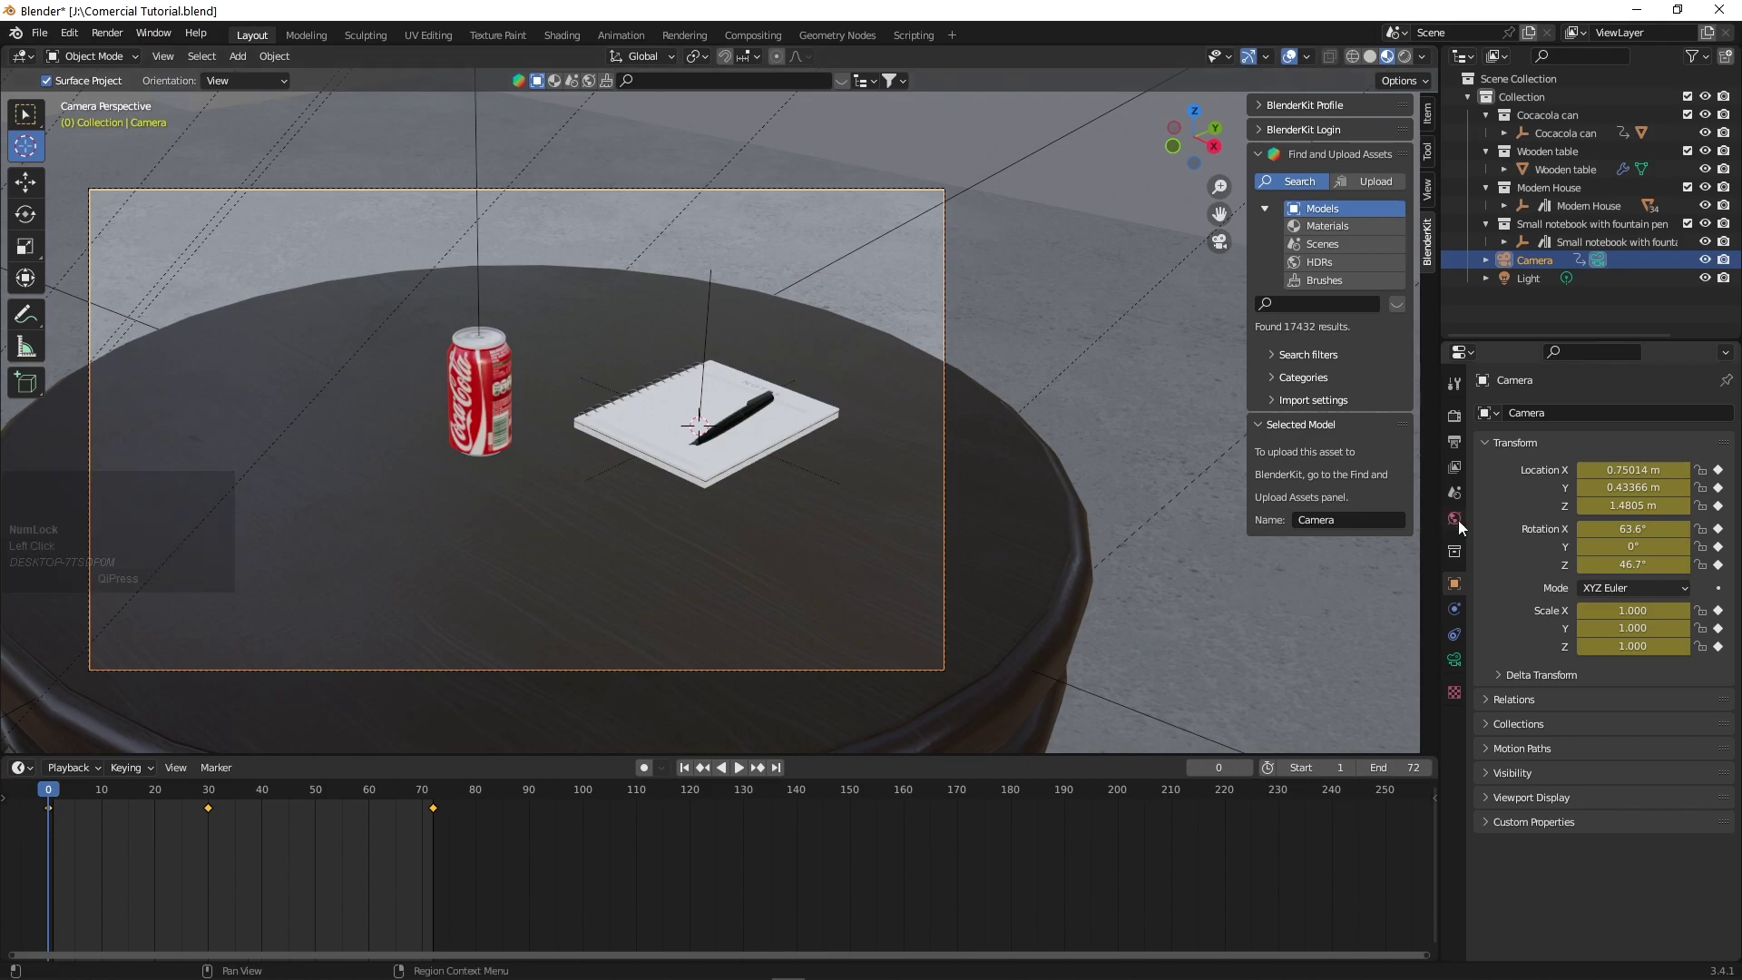
- Give the World background colour an Environment Texture and browse for blue_photo_studio_4k.exr
{"action": "left_click", "coordinate": [1467, 527]}
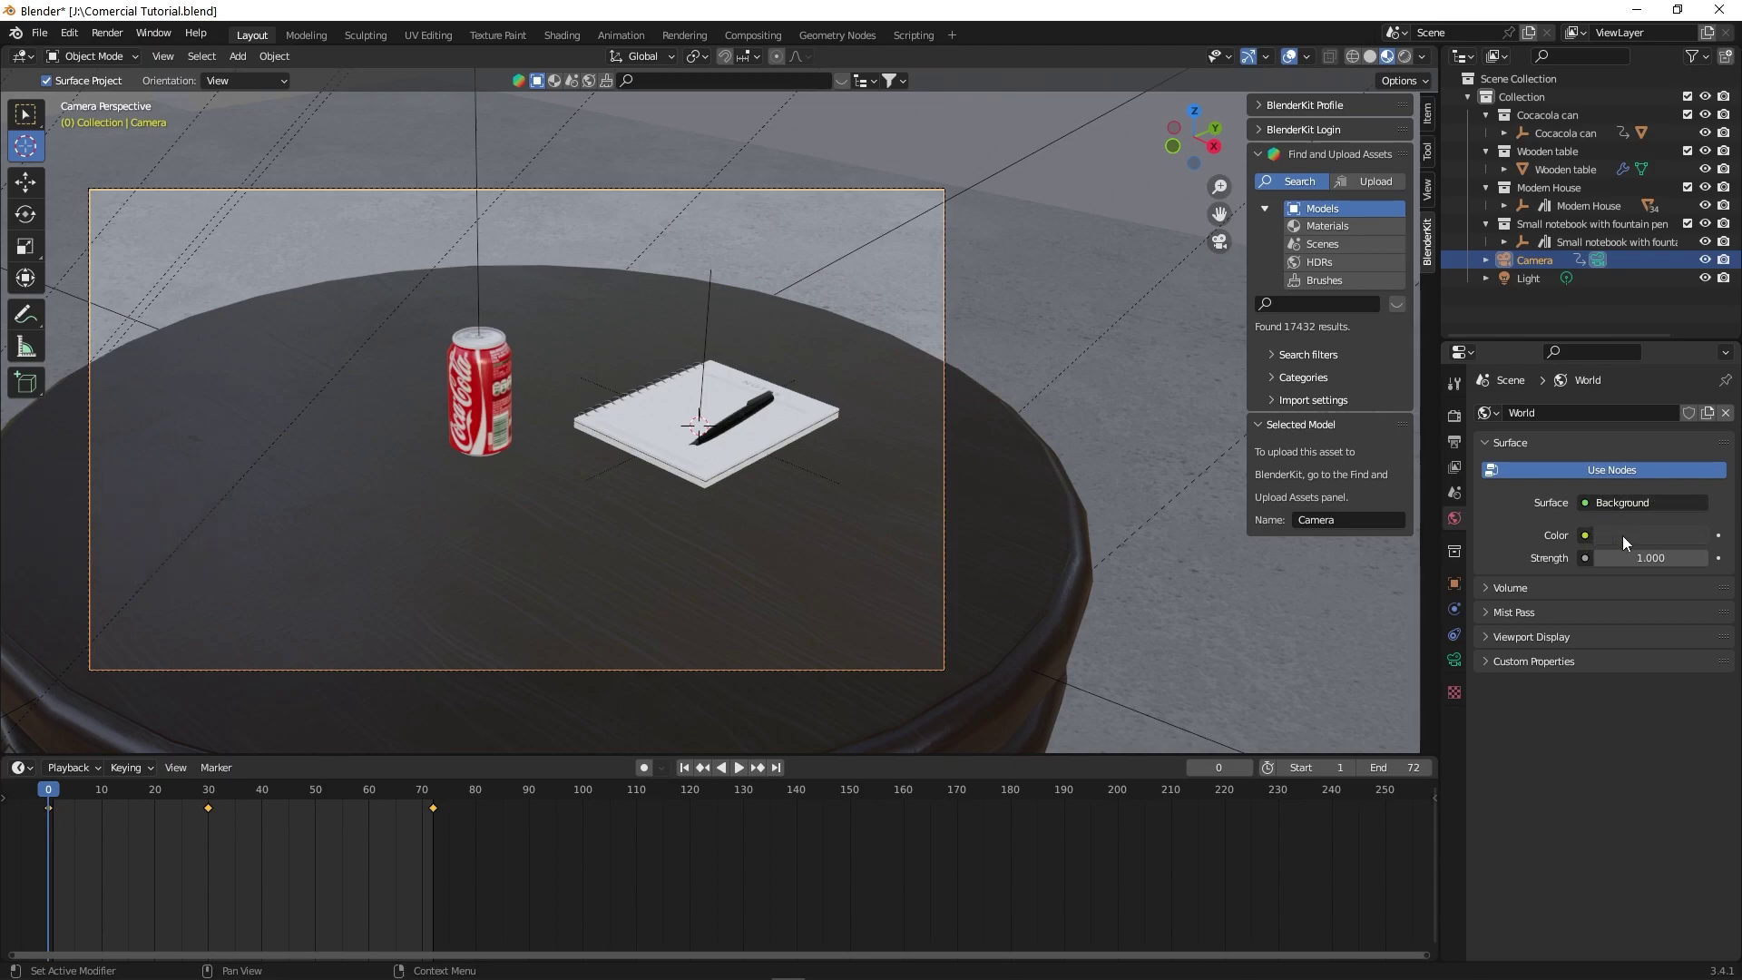
{"action": "left_click", "coordinate": [1592, 509]}
{"action": "left_click", "coordinate": [1593, 508]}
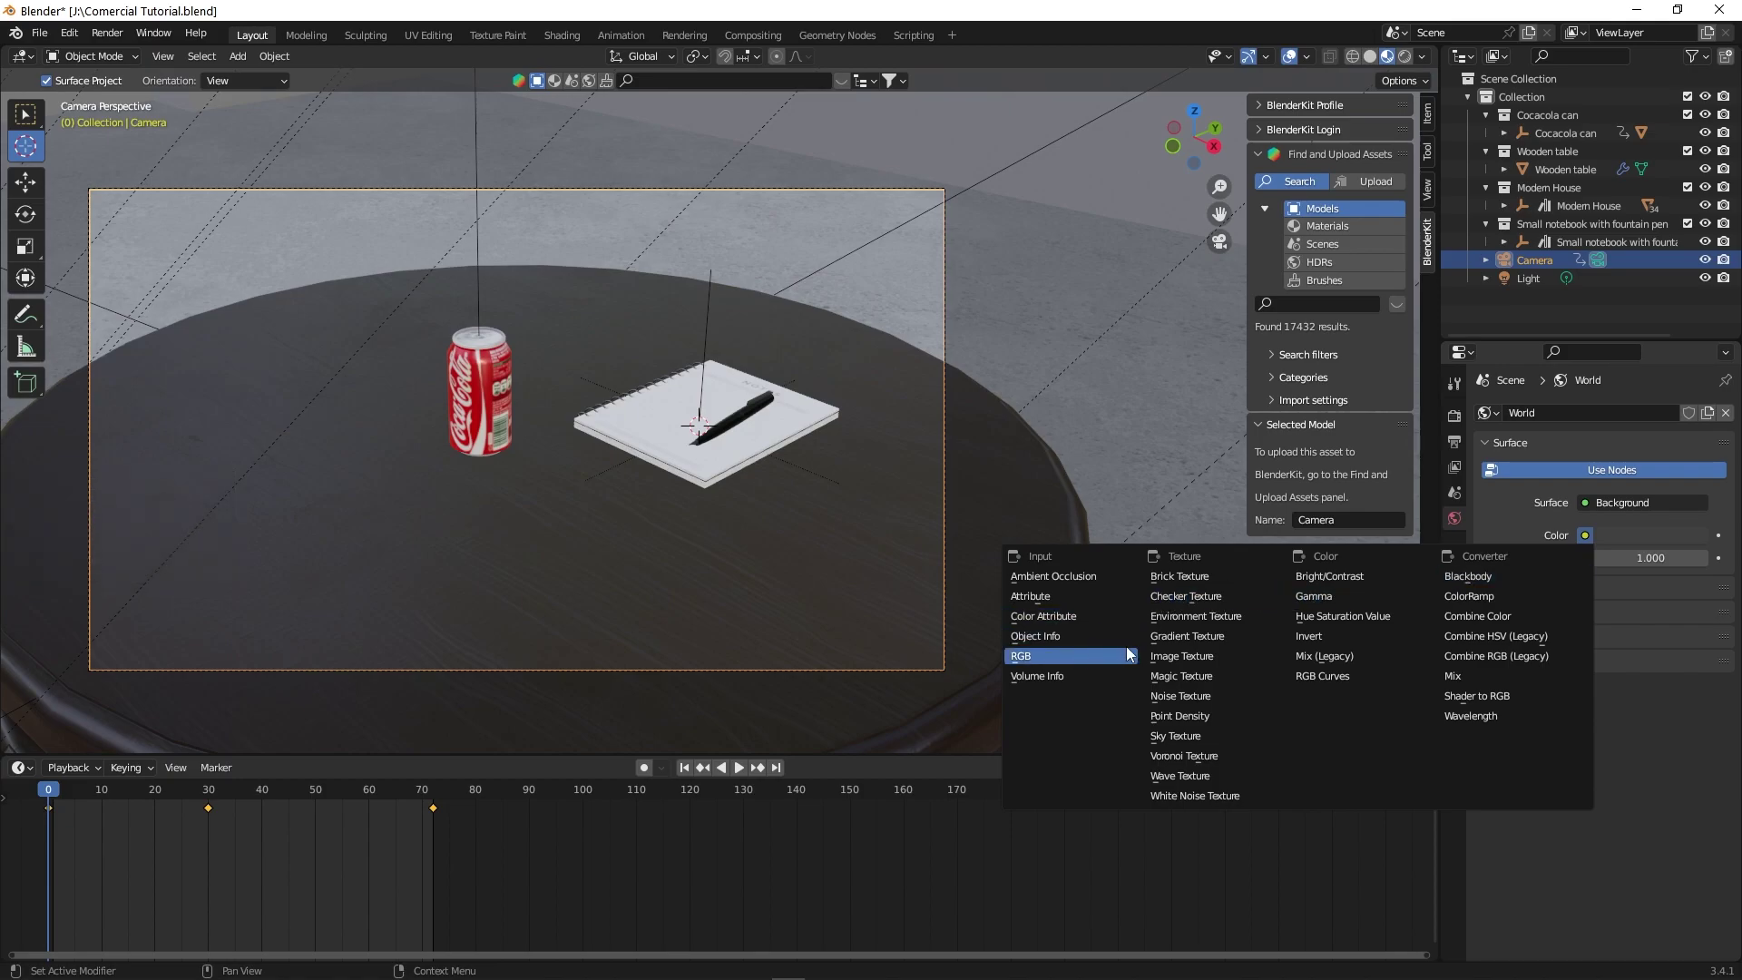
{"action": "left_click", "coordinate": [1193, 624]}
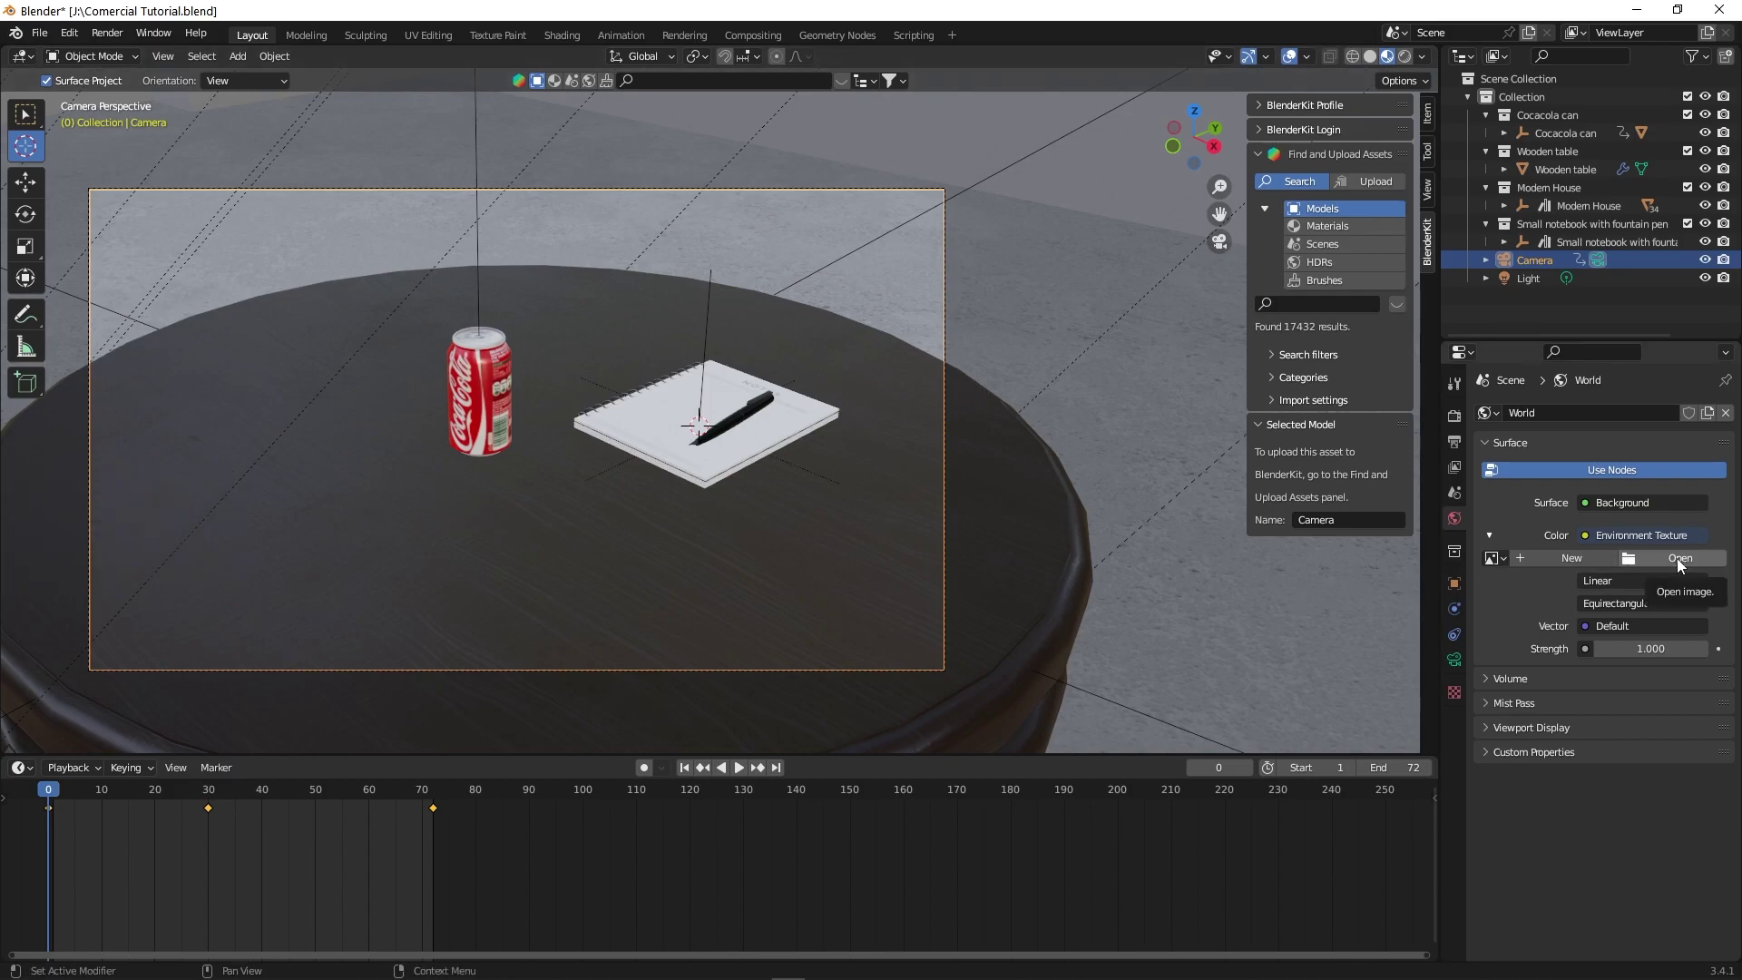
{"action": "left_click", "coordinate": [1686, 566]}
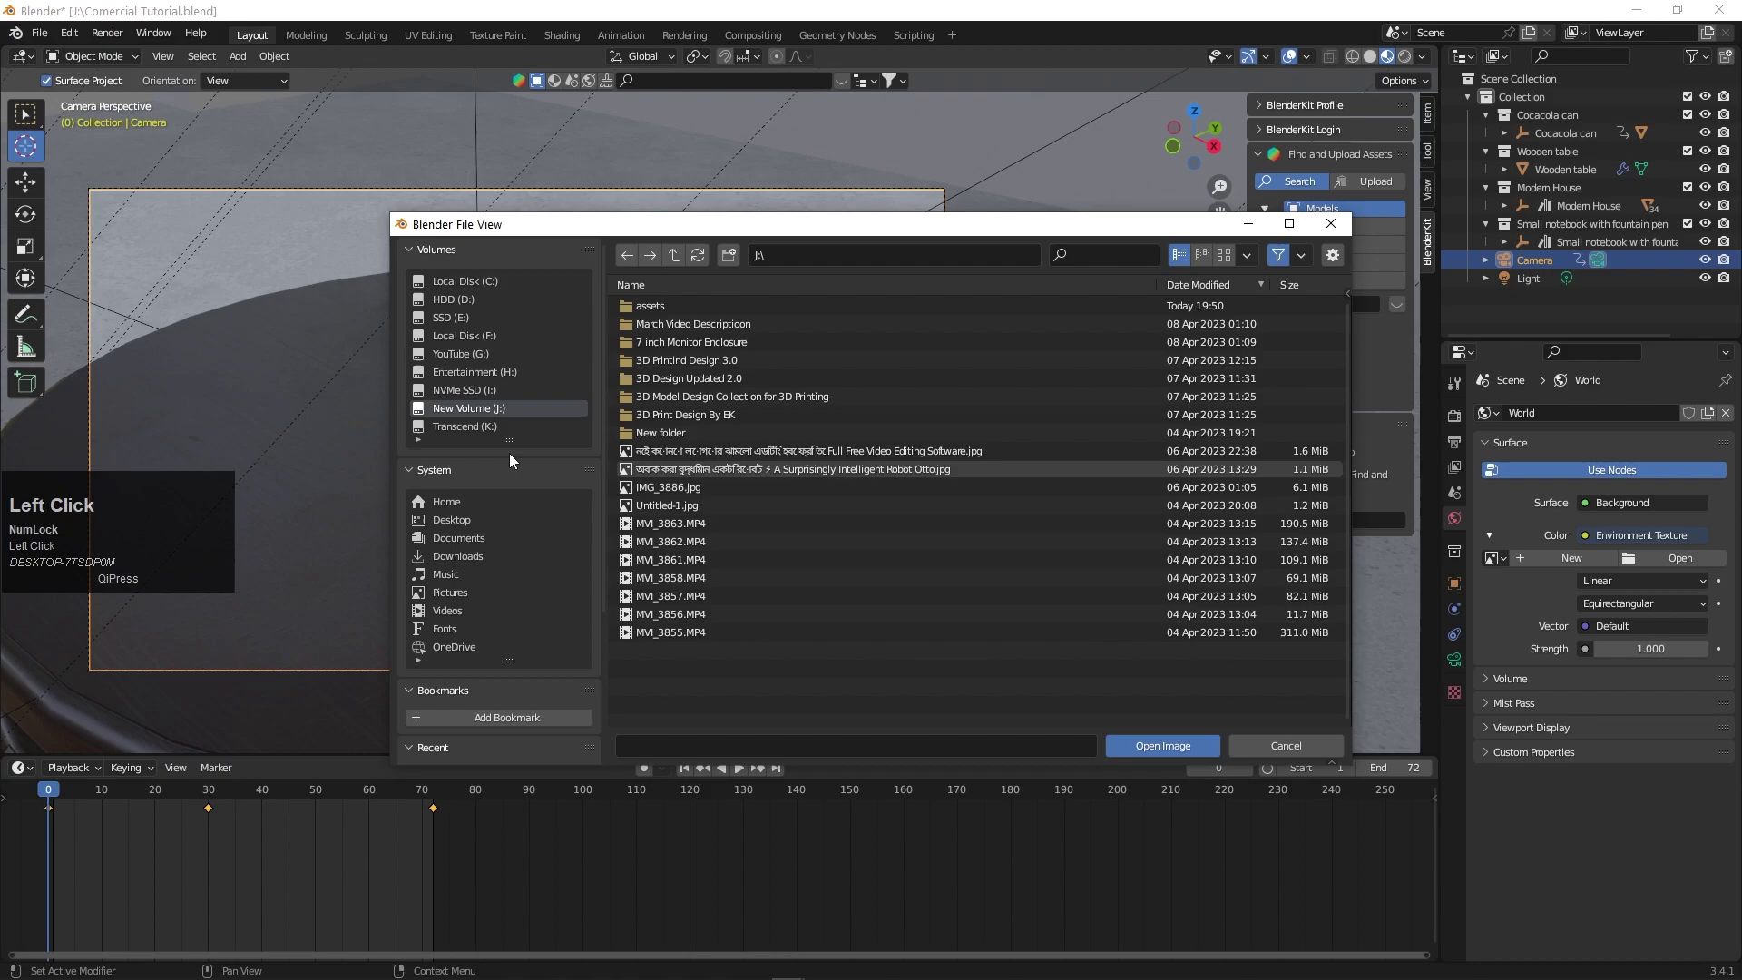
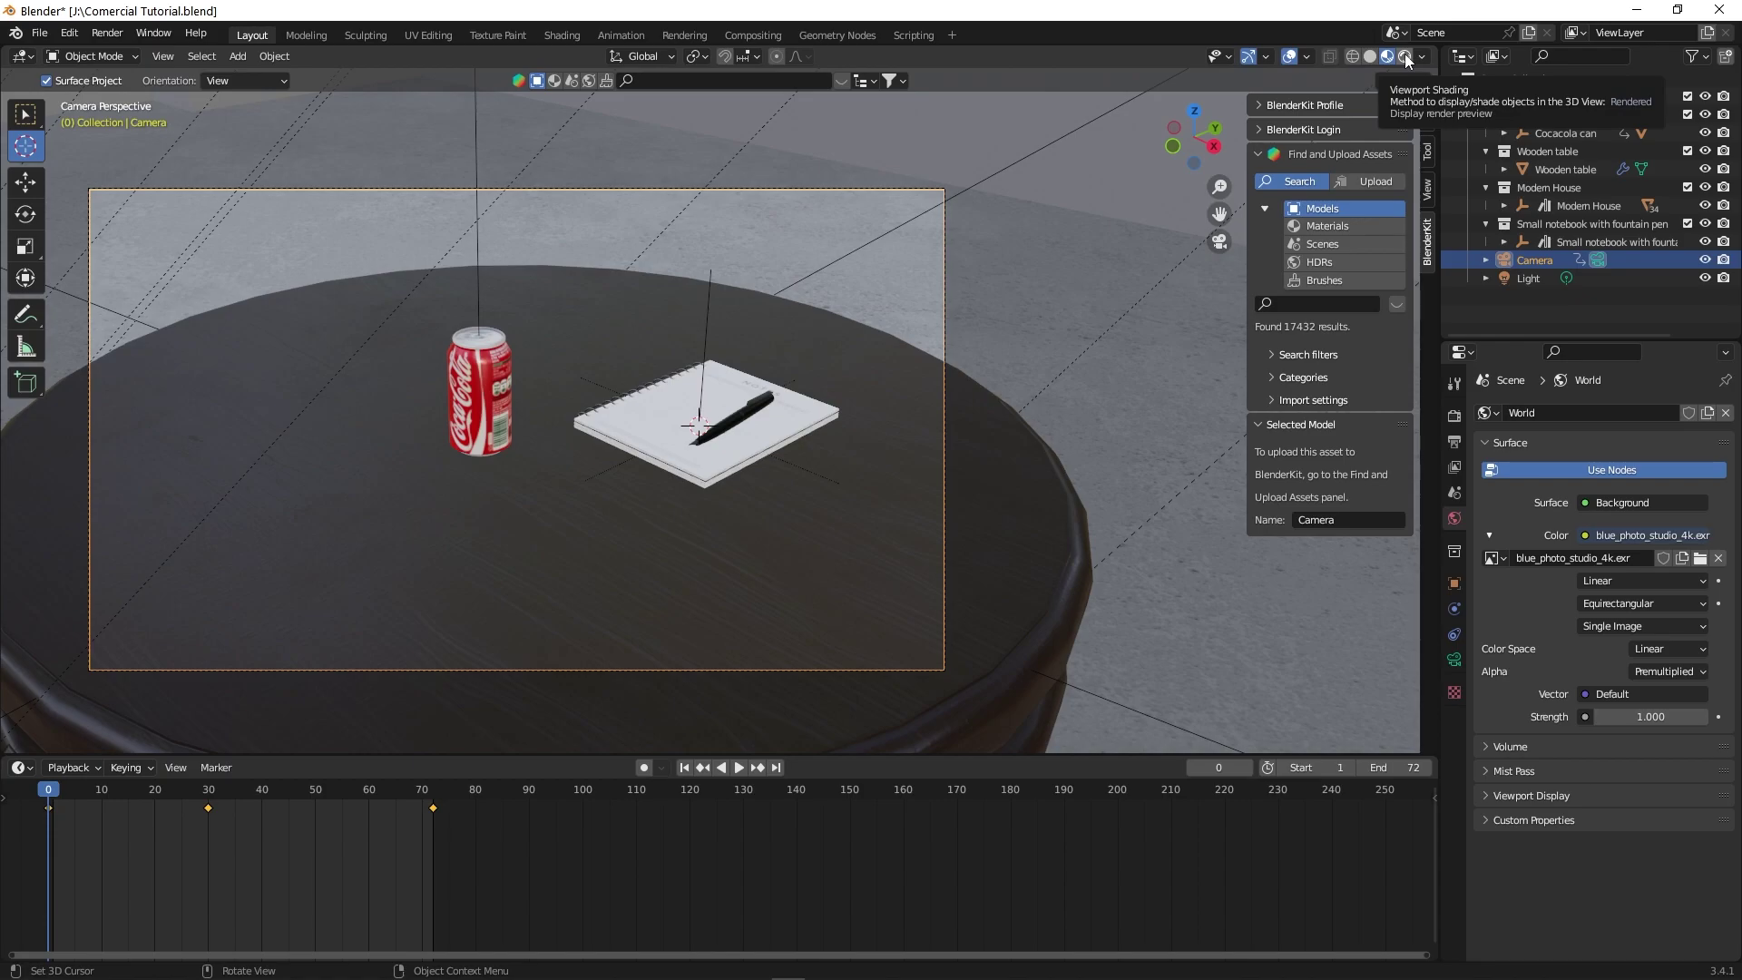
- Switch the viewport to Rendered shading and inspect the HDRI-lit table scene
{"action": "left_click", "coordinate": [1411, 62]}
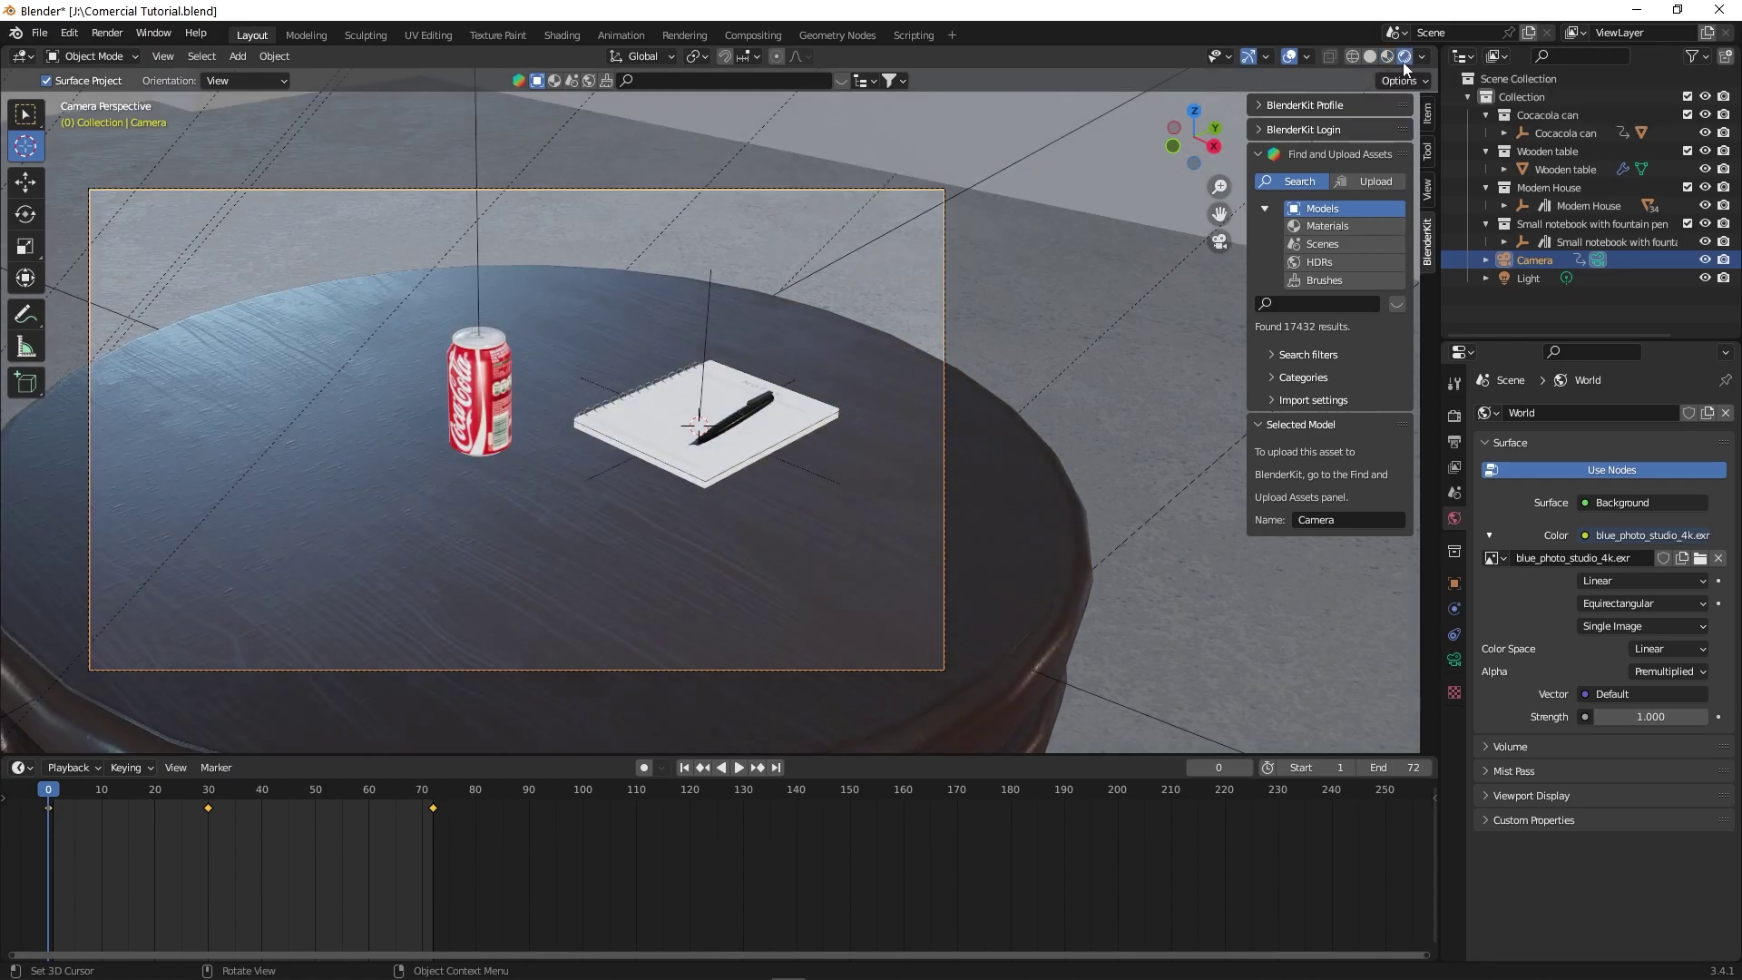
{"action": "scroll", "scroll_direction": "down", "scroll_amount": 3}
{"action": "scroll", "scroll_direction": "up", "scroll_amount": 3}
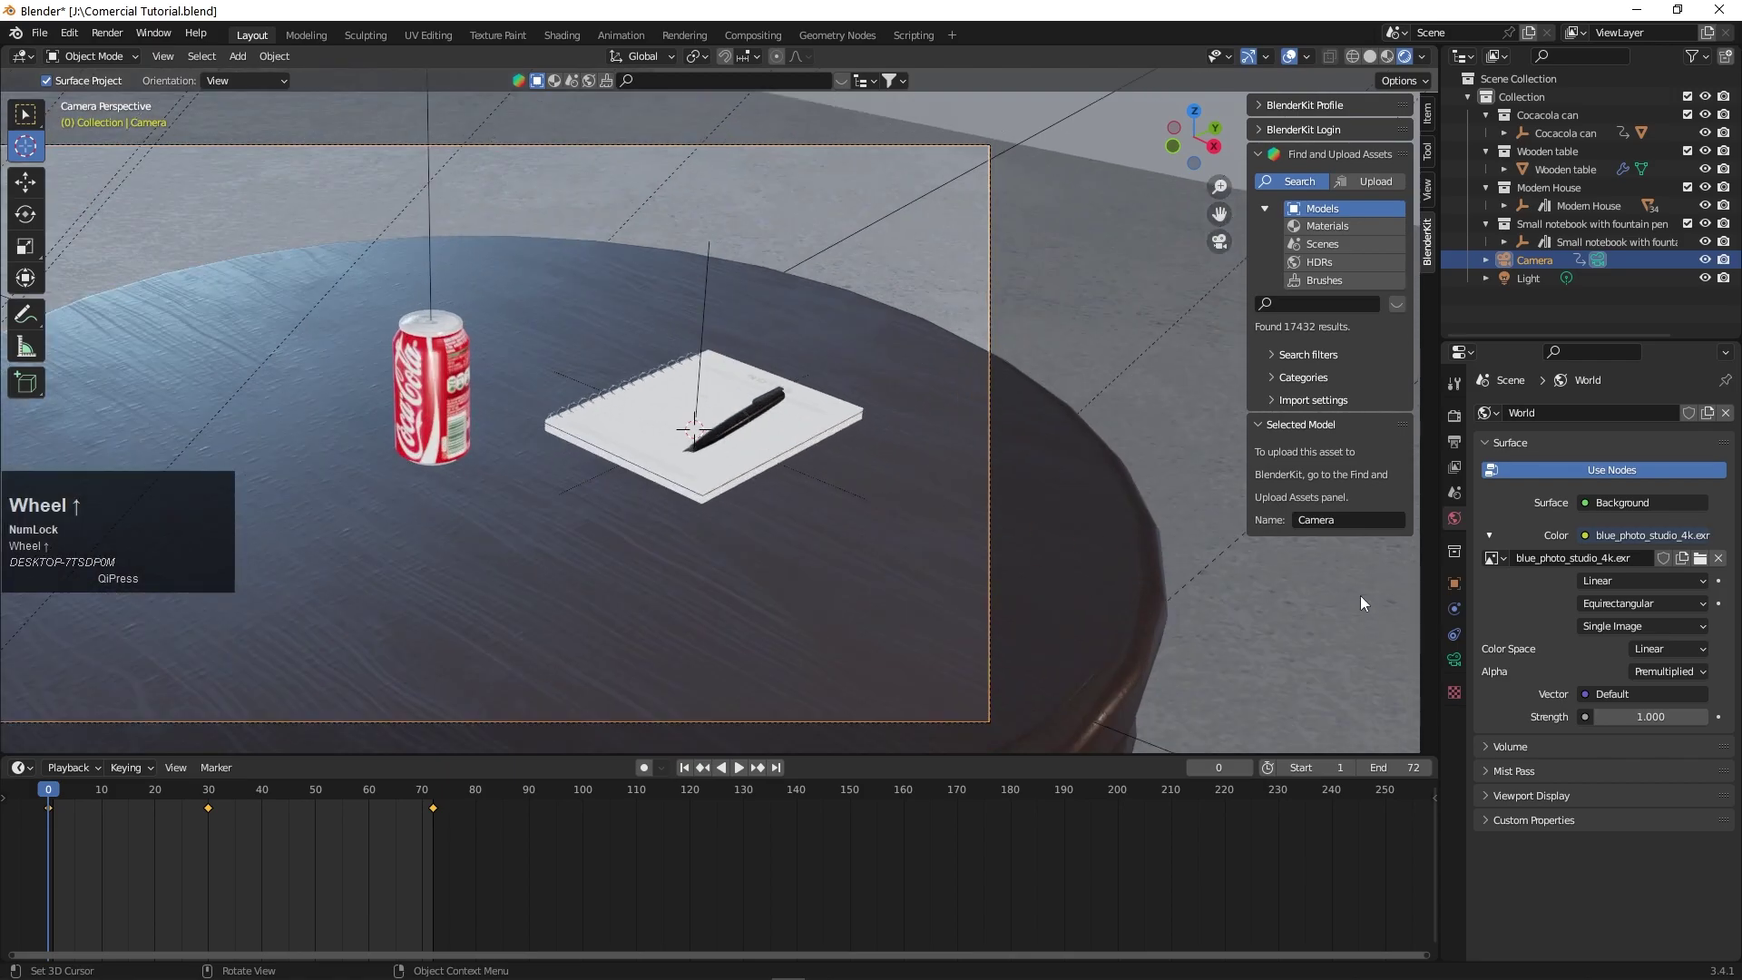
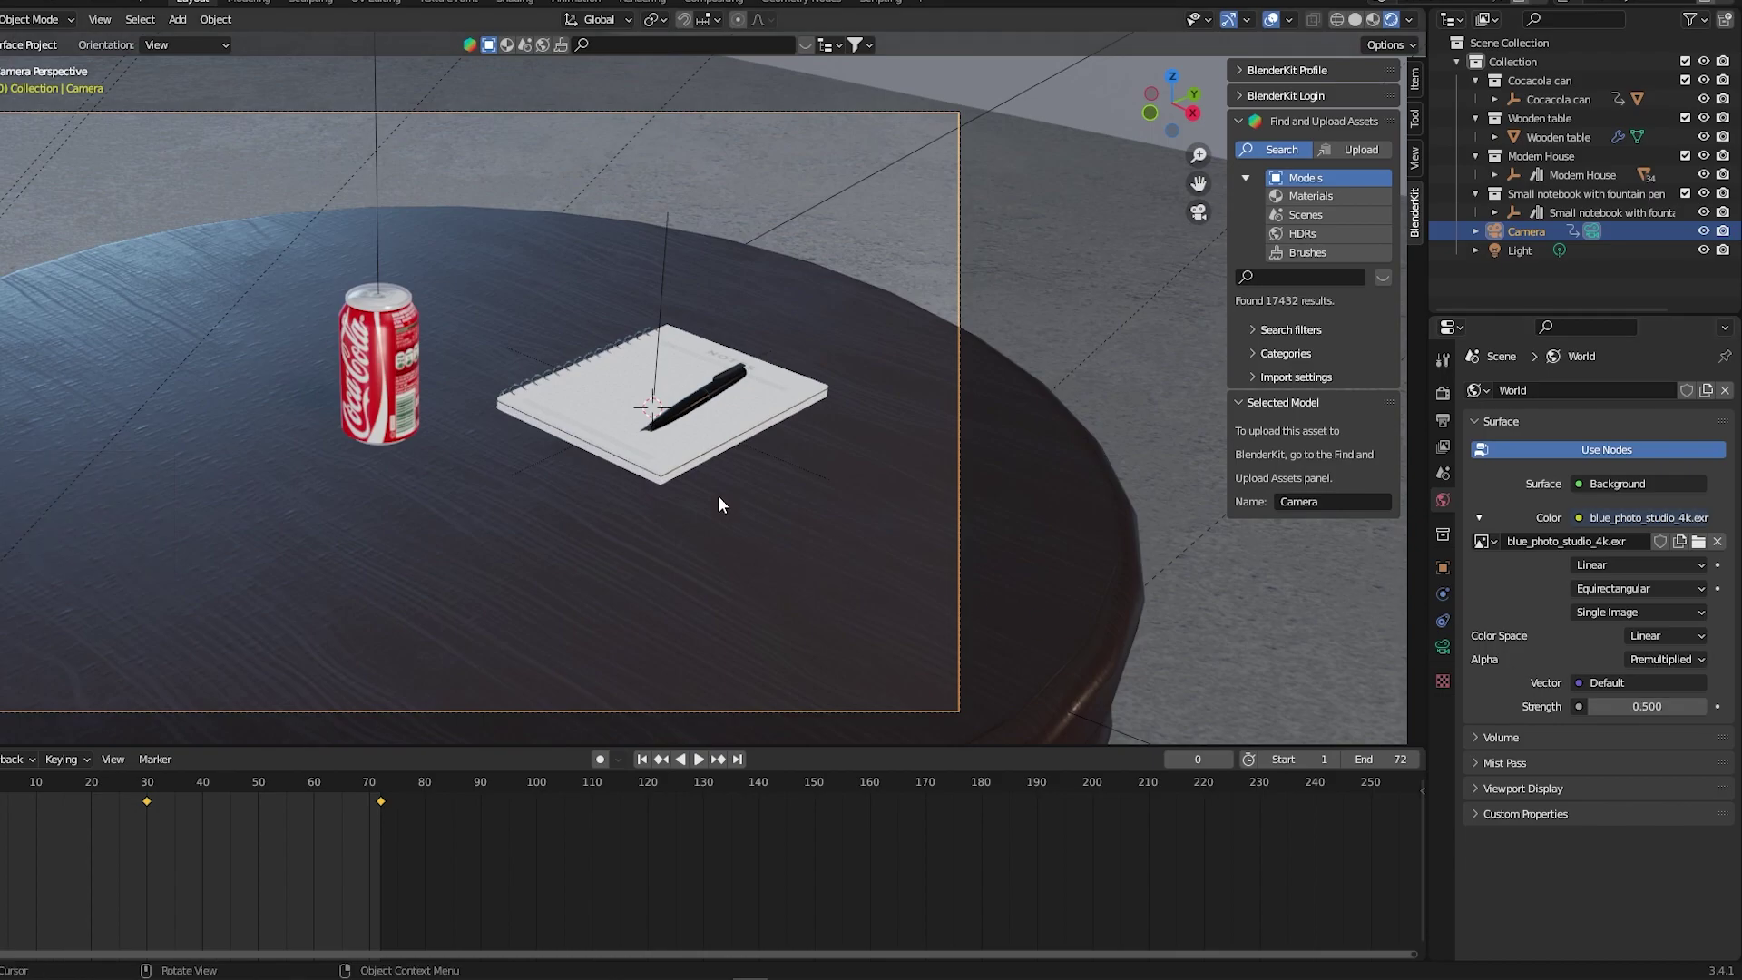
{"action": "scroll", "scroll_direction": "down", "scroll_amount": 3}
{"action": "scroll", "scroll_direction": "up", "scroll_amount": 3}
{"action": "scroll", "scroll_direction": "down", "scroll_amount": 3}
{"action": "scroll", "scroll_direction": "down", "scroll_amount": 3}
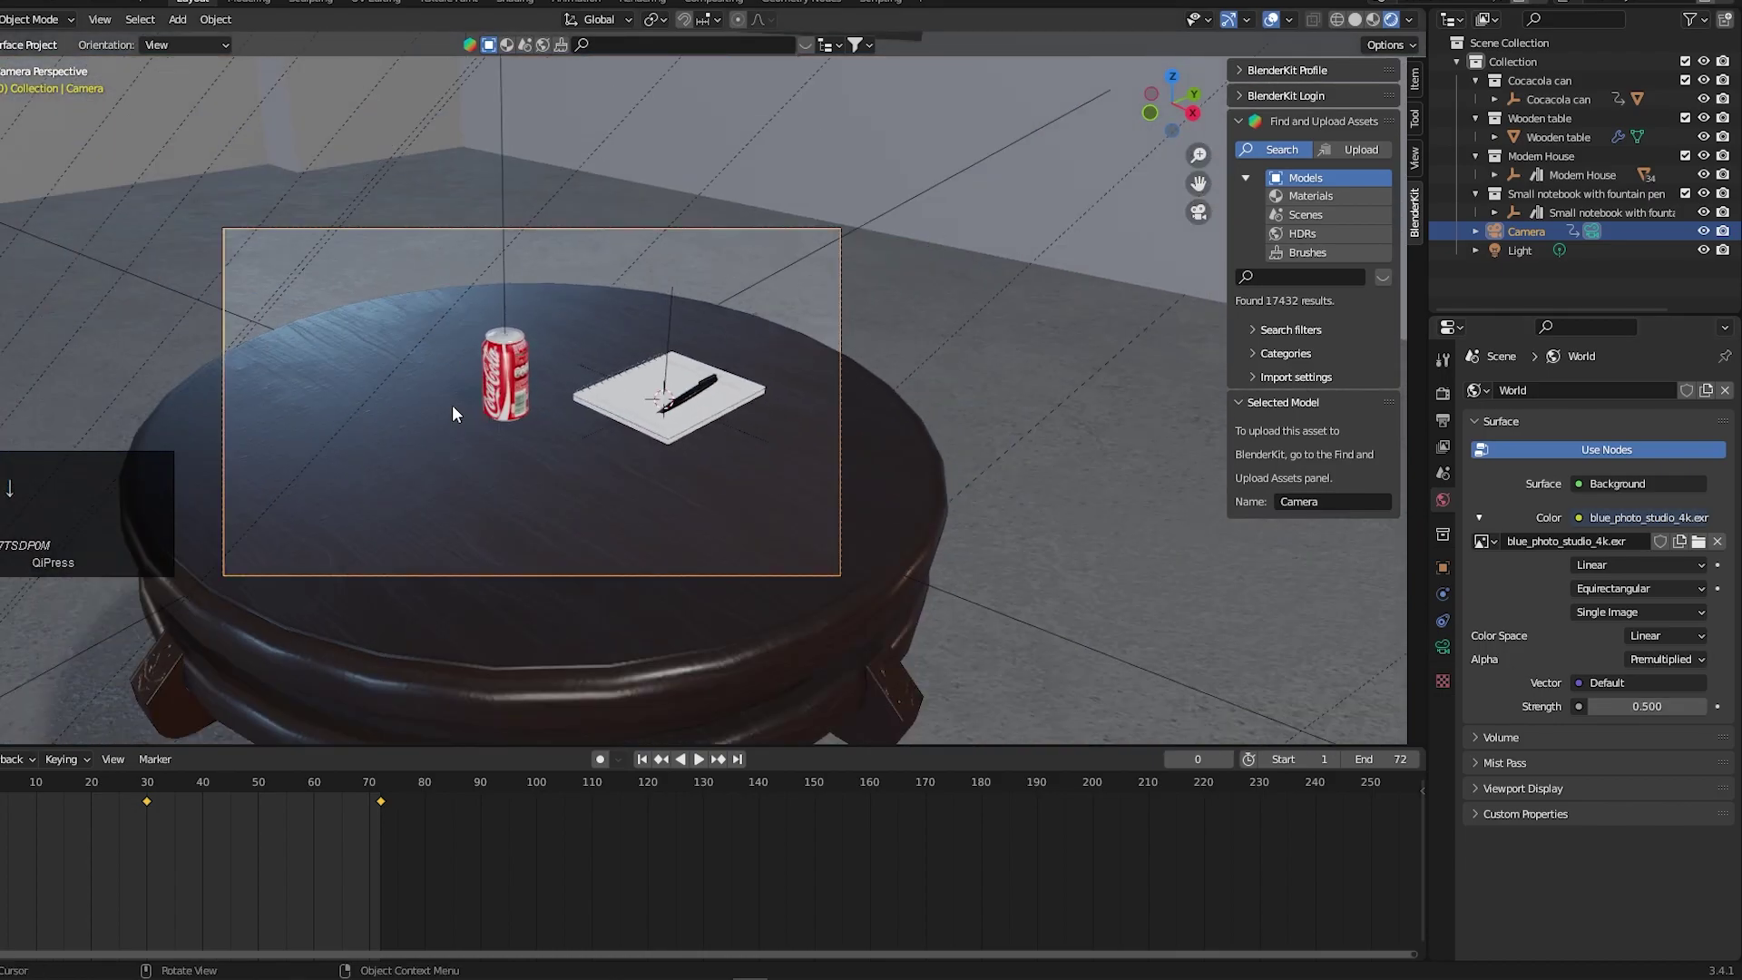
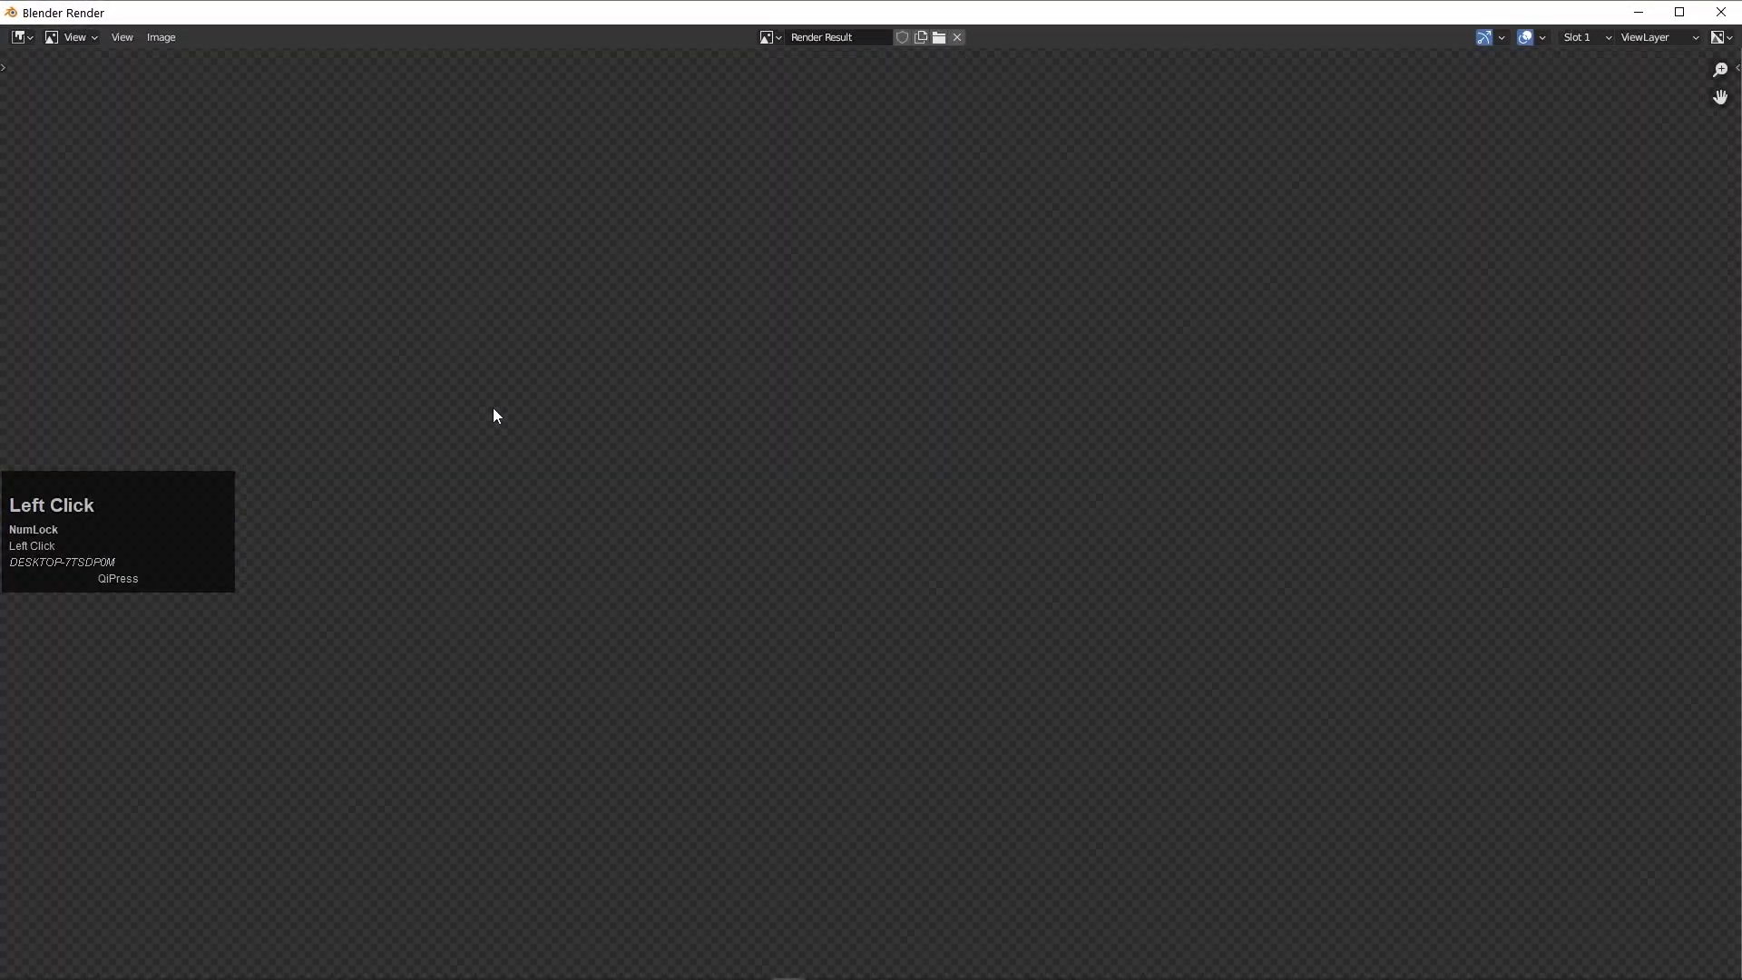
- Render the full 72-frame animation as AVI JPEG, the spinning can beside the notebook
{"action": "left_click", "coordinate": [183, 520]}
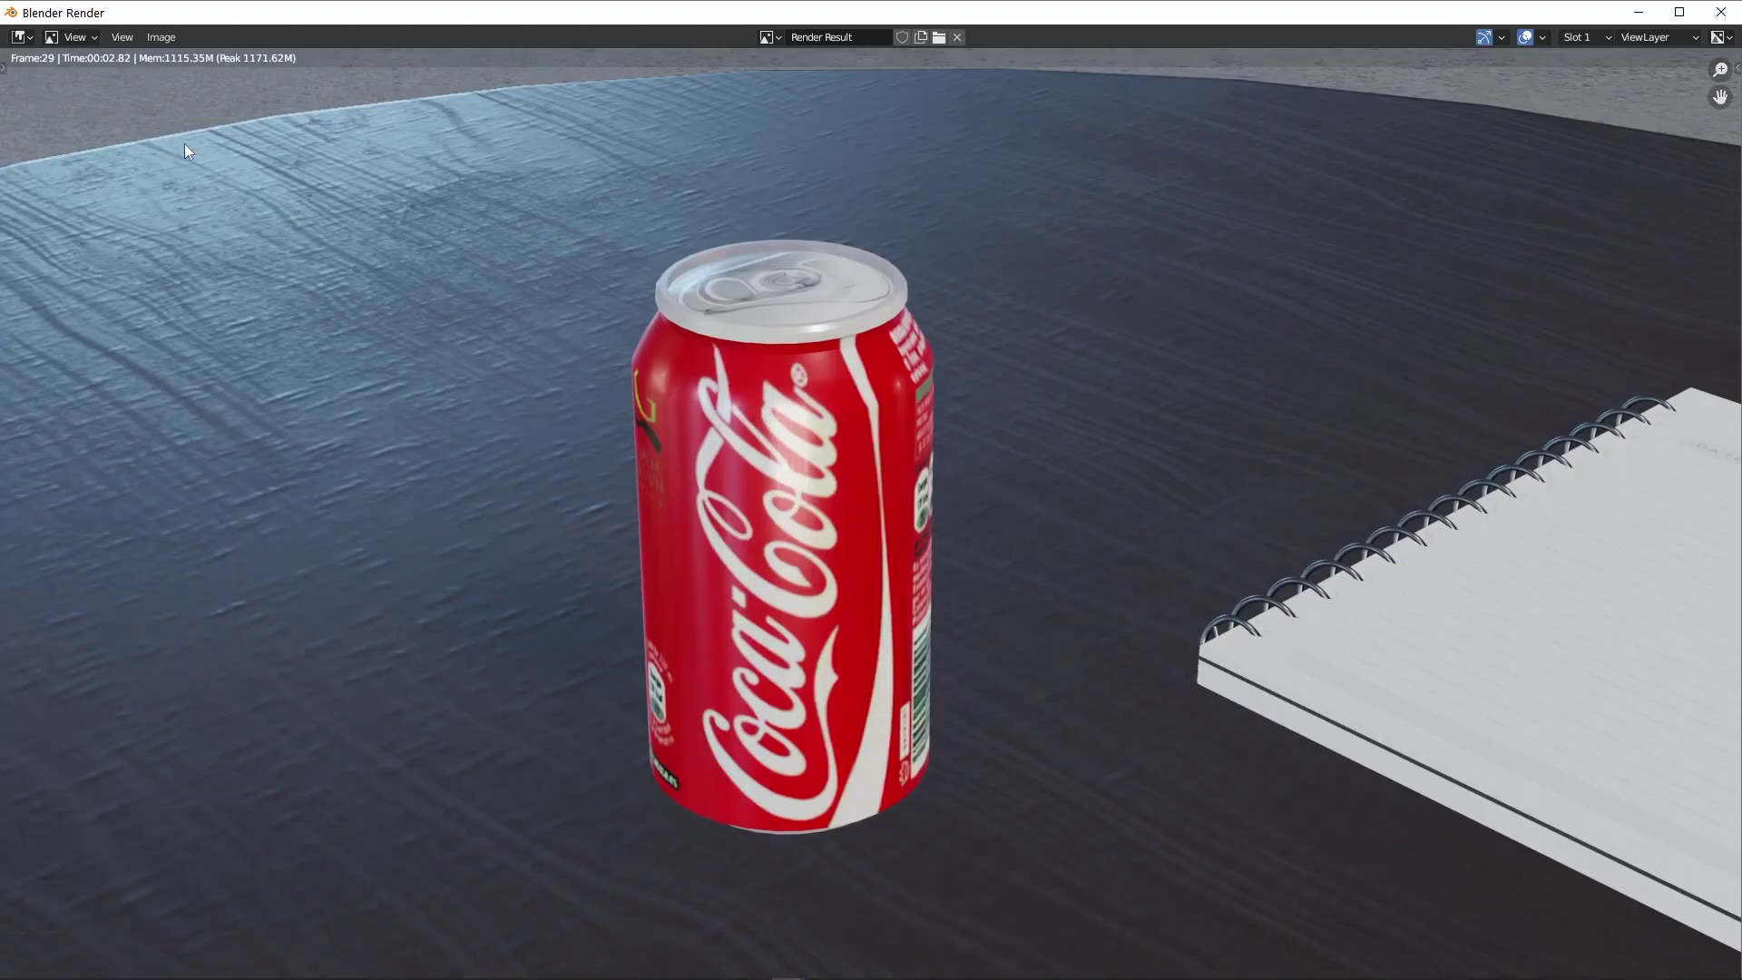
{"action": "left_click", "coordinate": [1724, 17]}
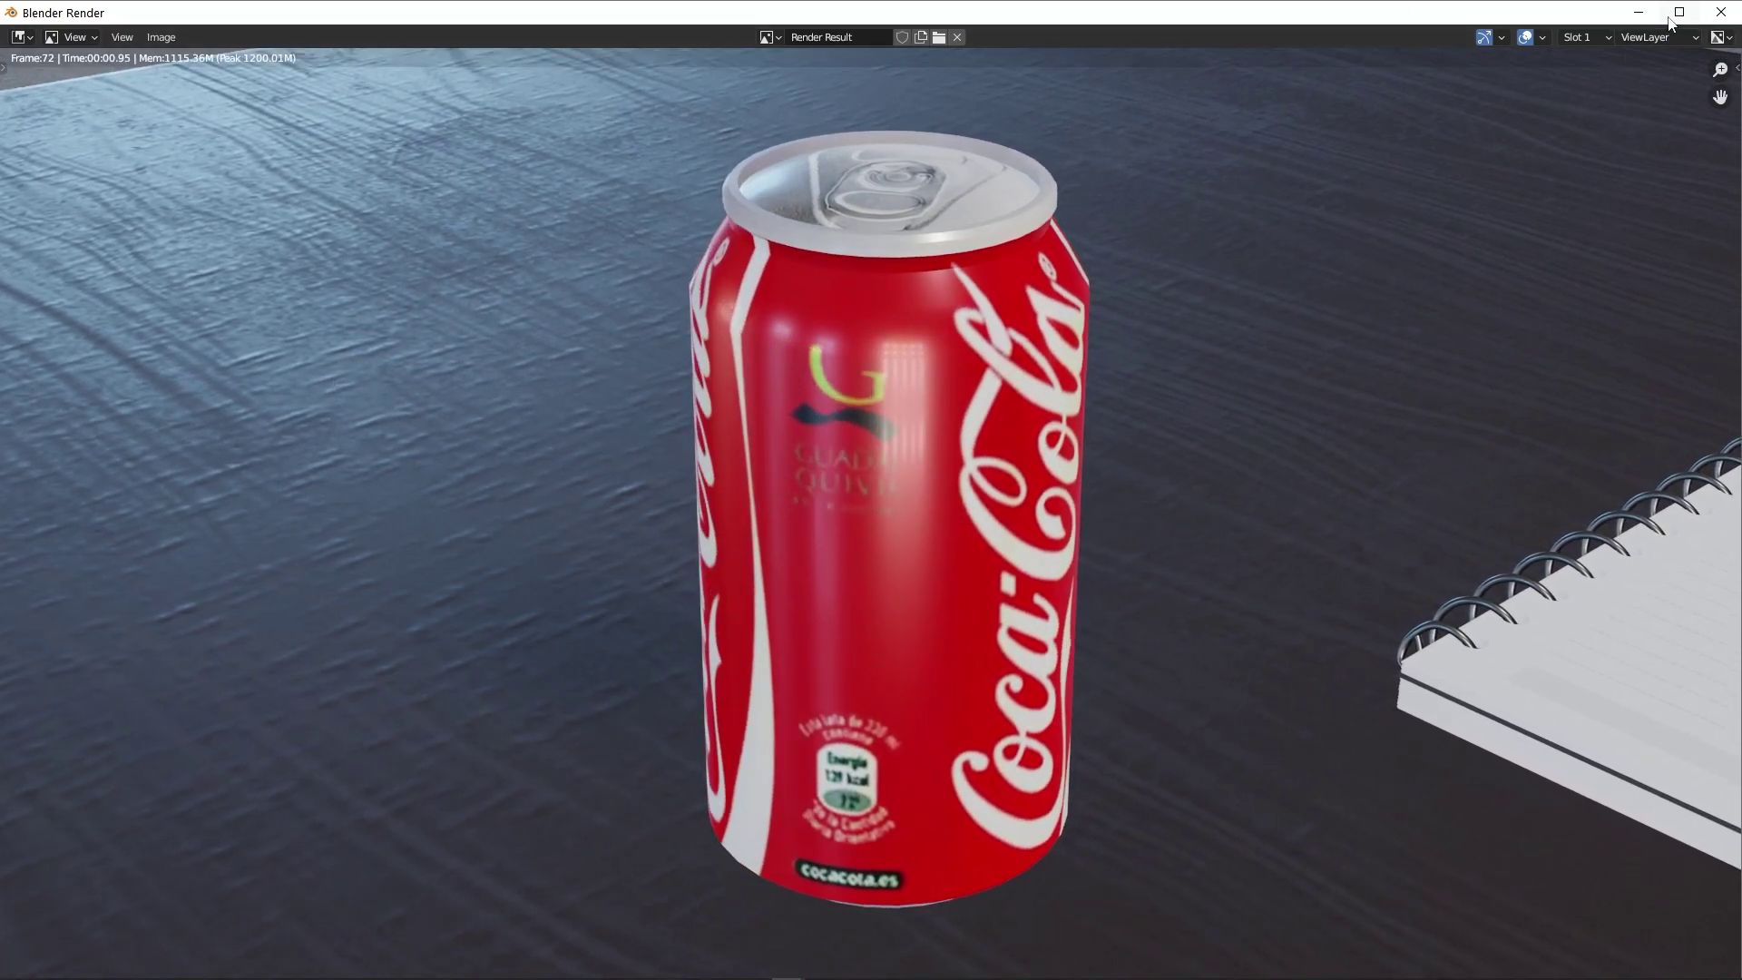
- Dismiss the render window and show Output Properties: 1920×1080, 24 fps, frames 1–72, AVI JPEG
{"action": "left_click_drag", "start_coordinate": [1678, 22], "coordinate": [1634, 83]}
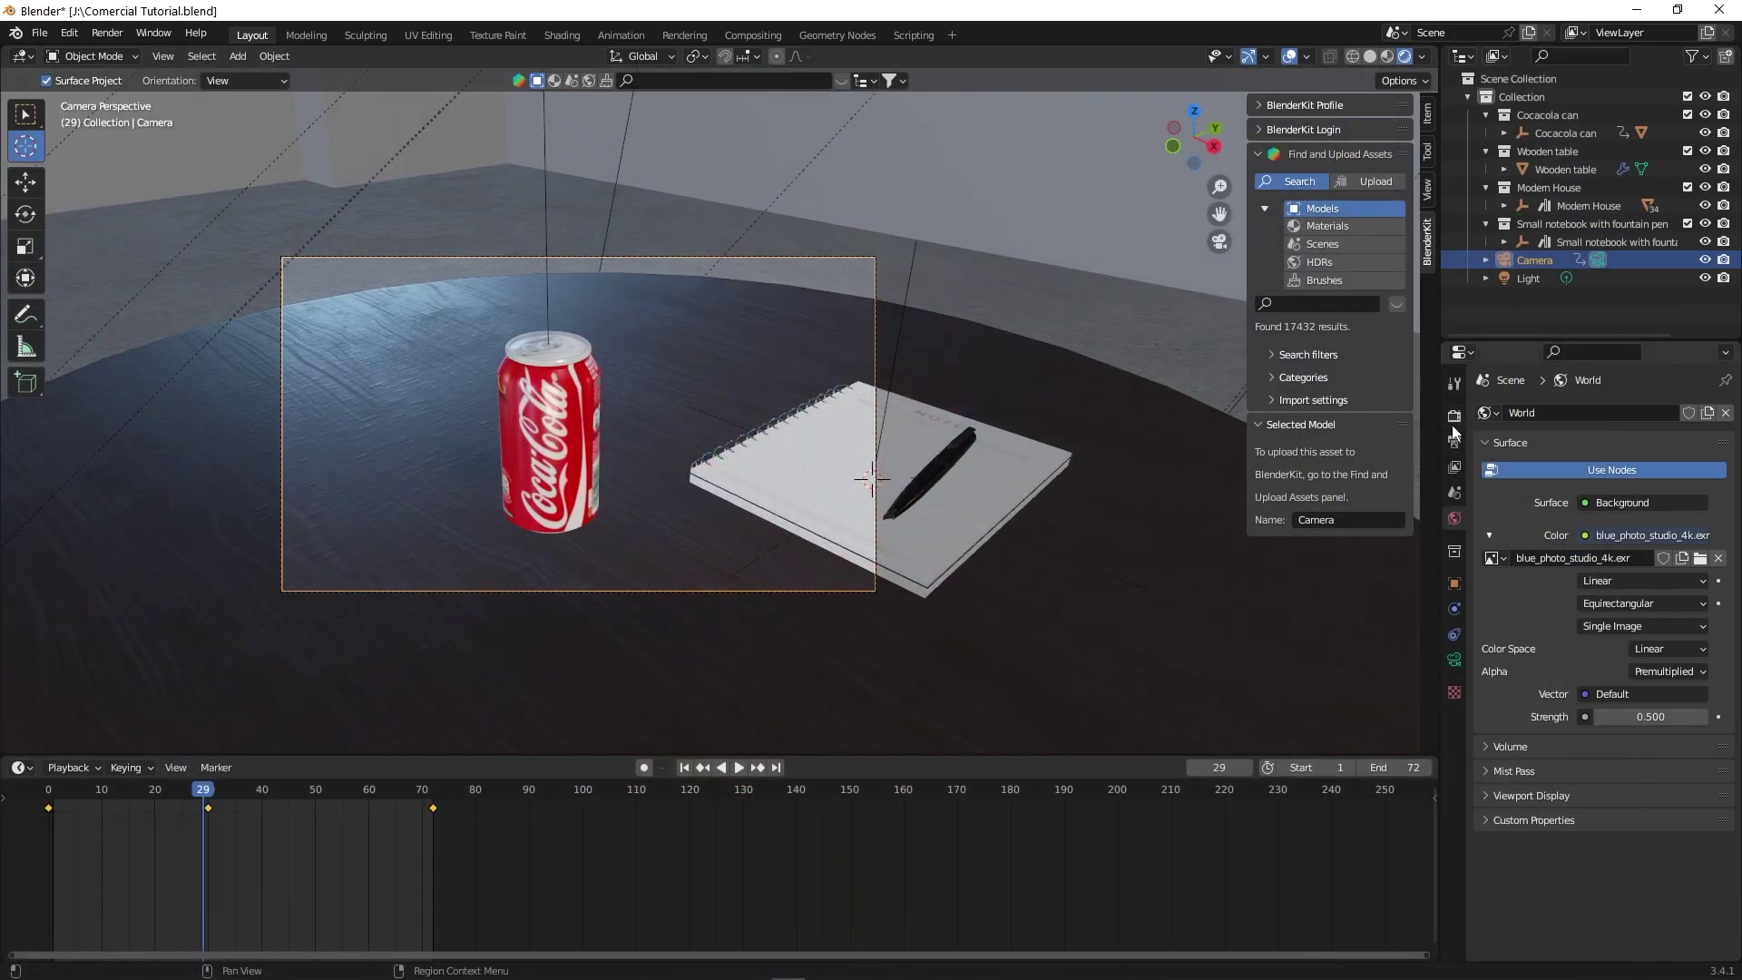
{"action": "left_click", "coordinate": [1458, 432]}
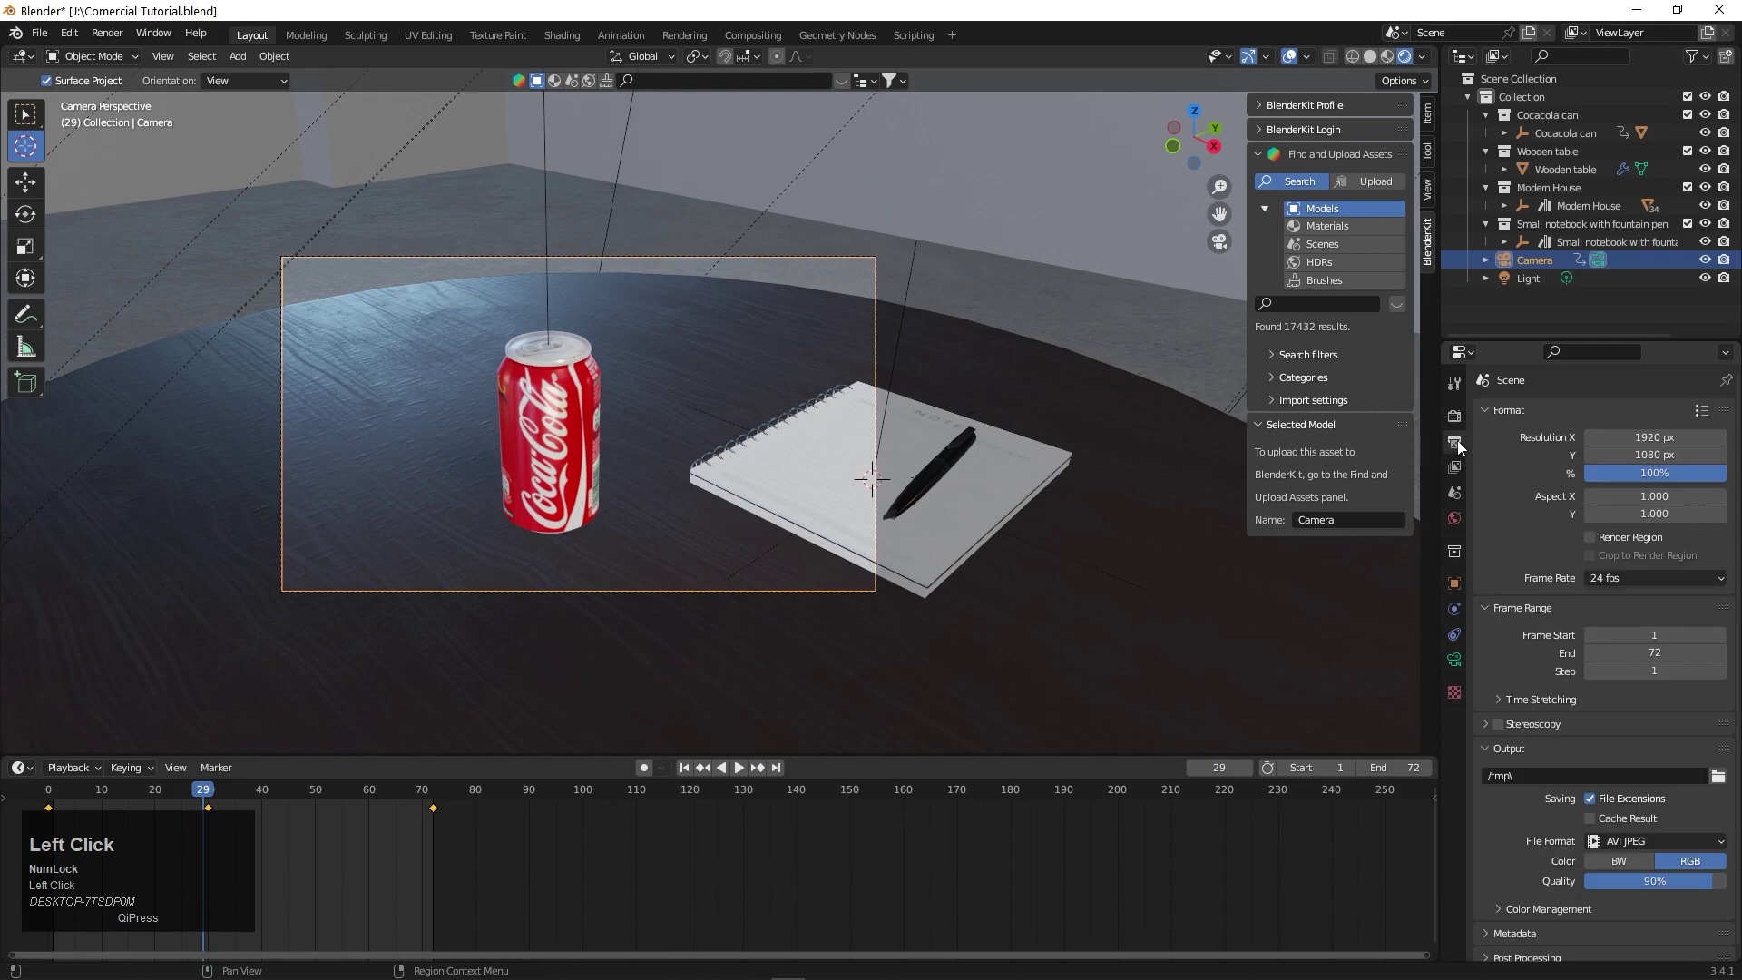
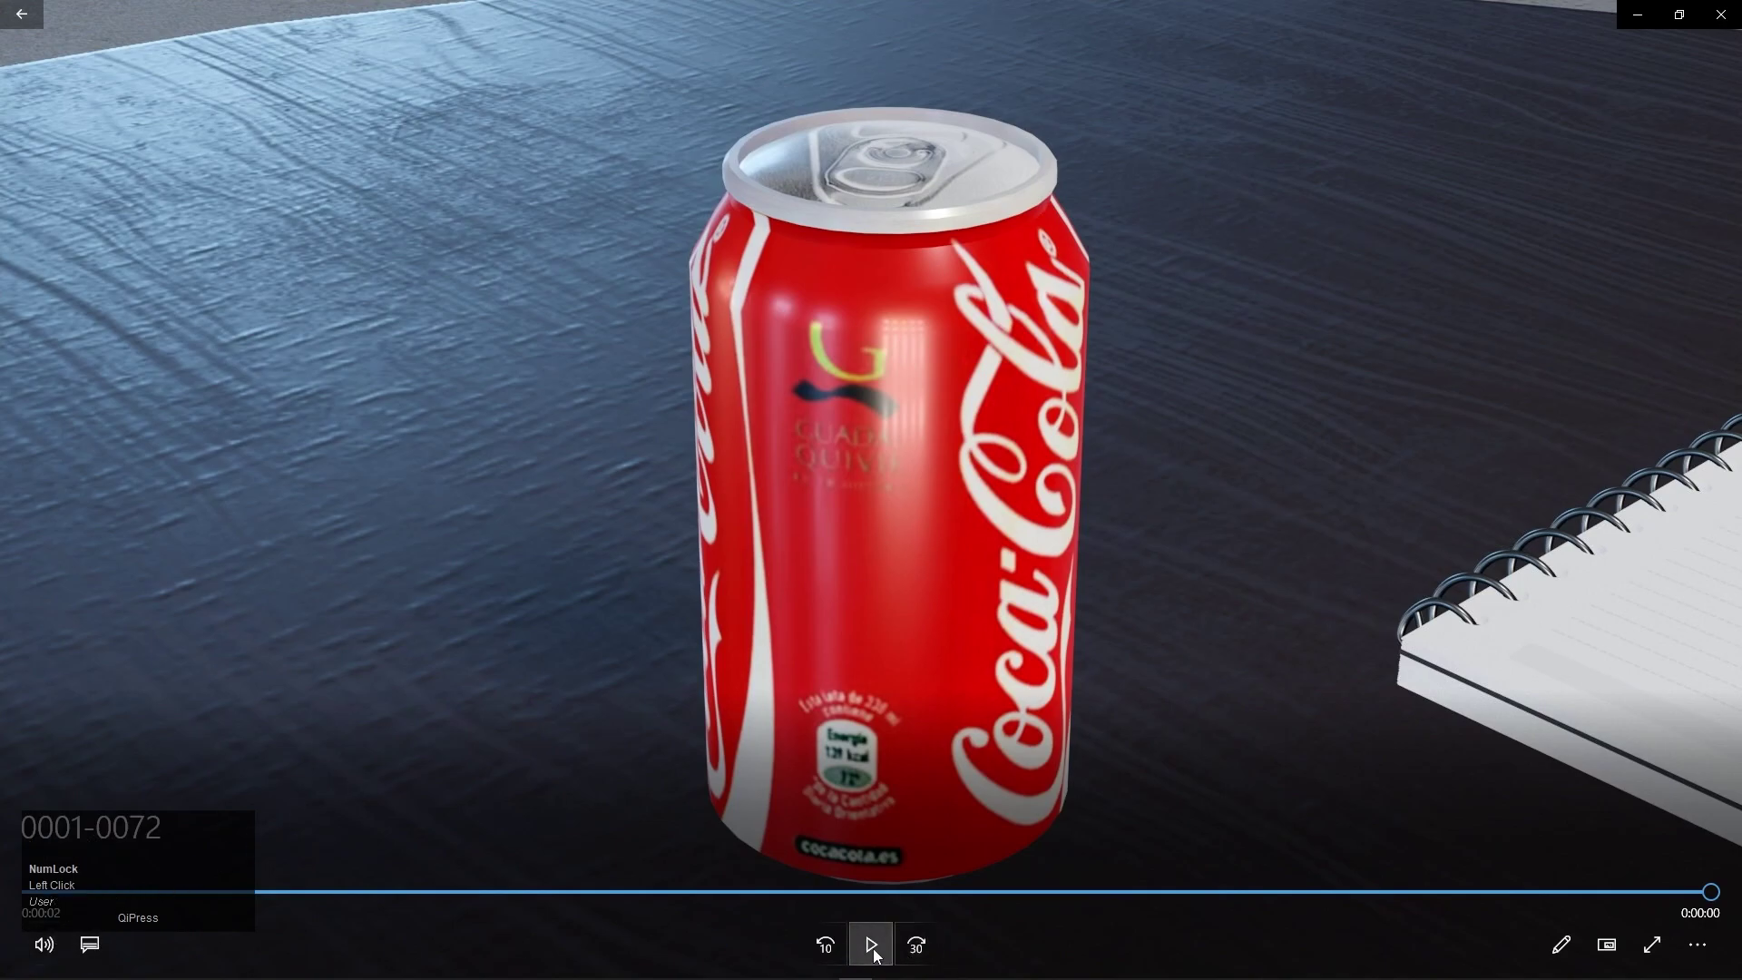
- Start playback of the rendered can video from the tmp folder in Movies & TV
{"action": "left_click", "coordinate": [880, 957]}
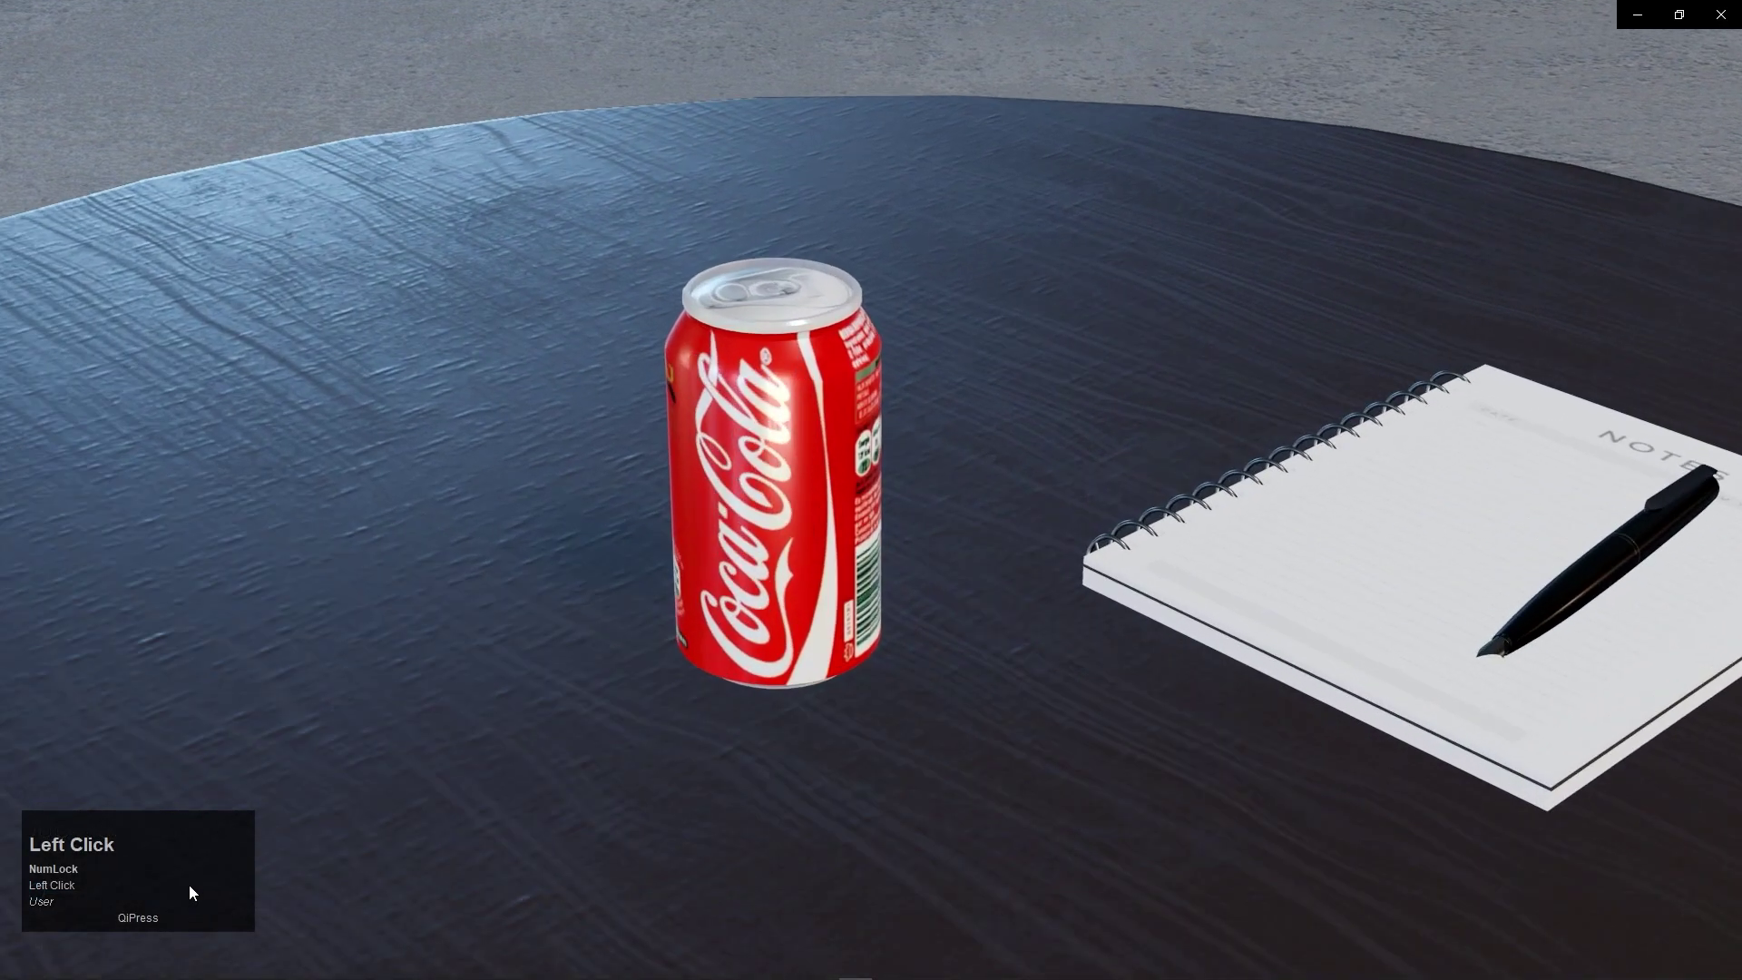